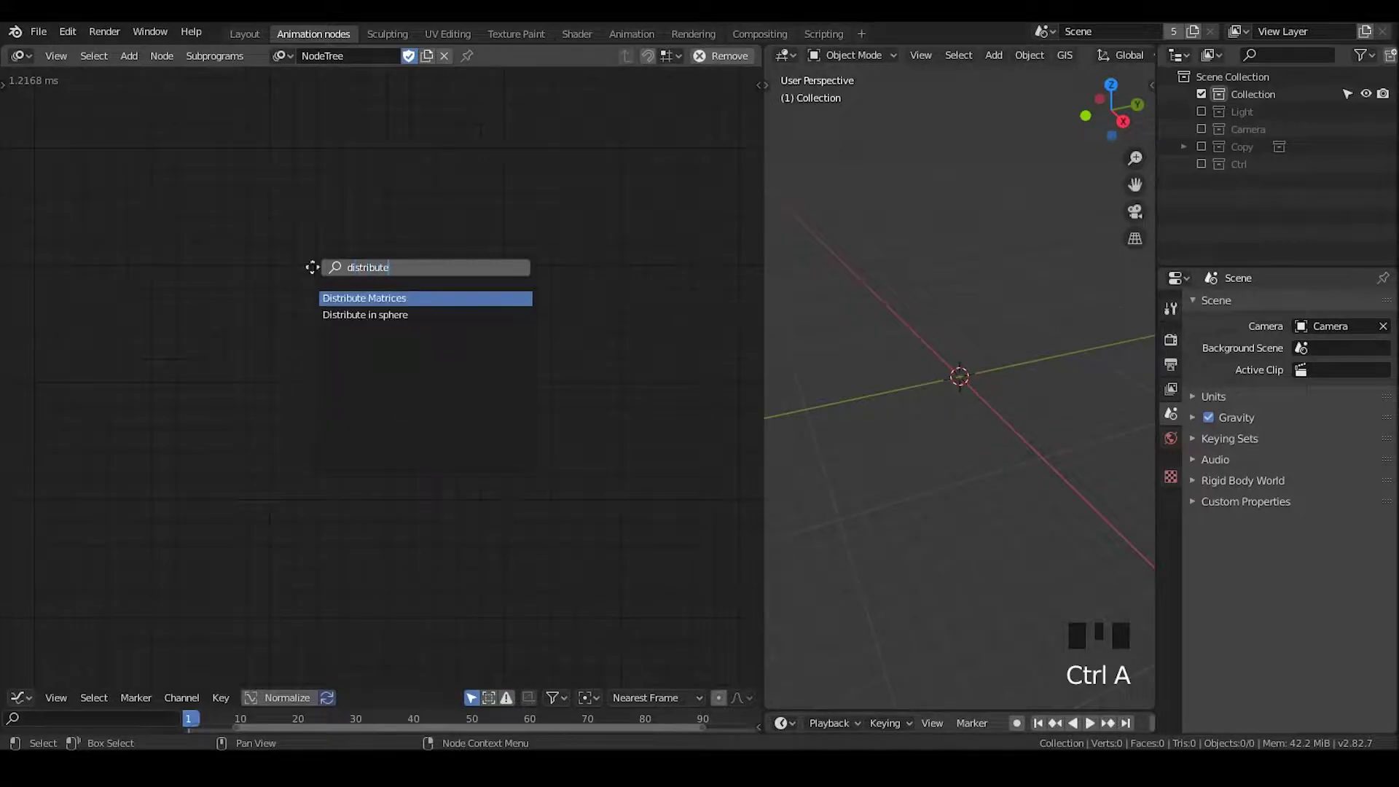
Step: Add Distribute Matrices with an Integer Input of 45 feeding both X and Y Divisions
left_click(414, 212)
key("w")
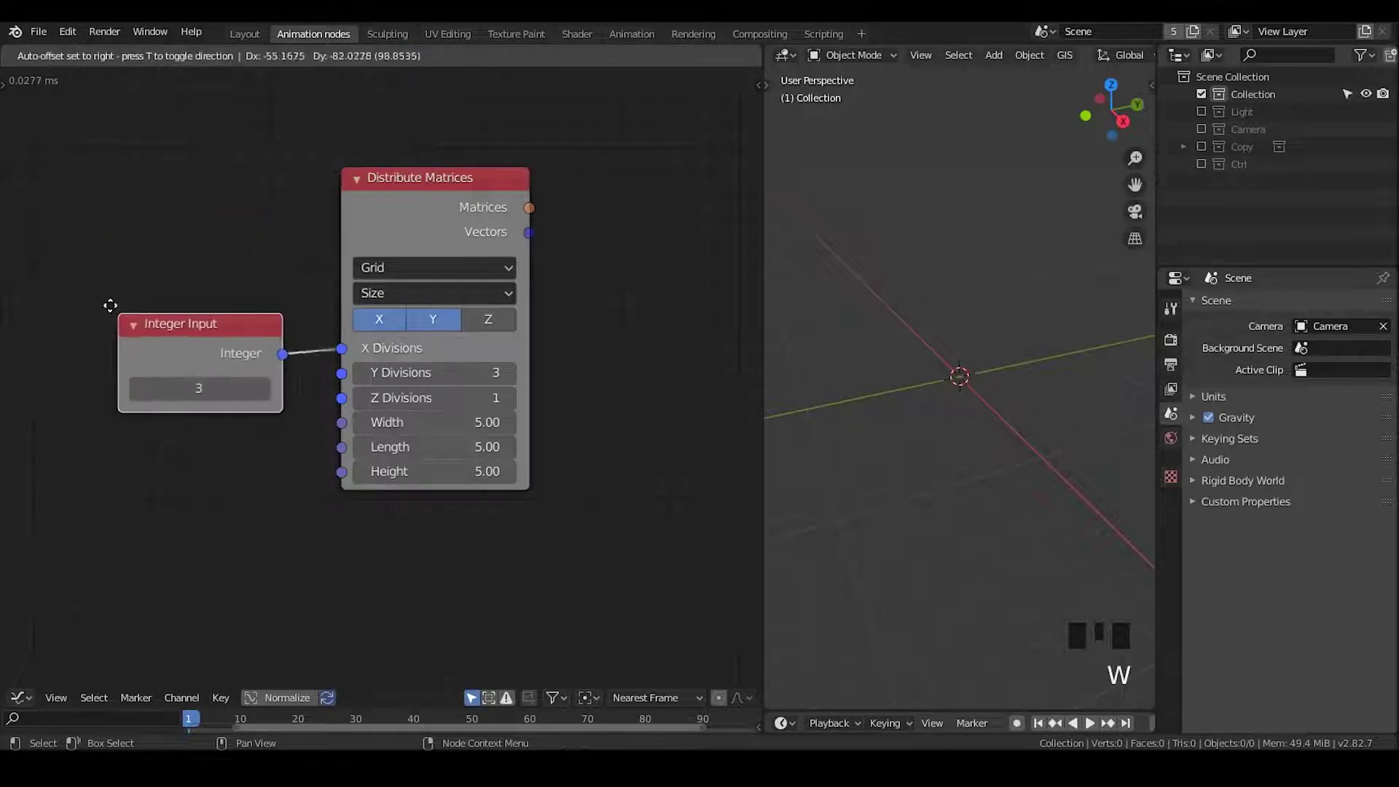
left_click_drag(298, 369, 602, 176)
Step: Add a 3D Viewer and feed the grid's Vectors into its Data input
key("ctrl+a")
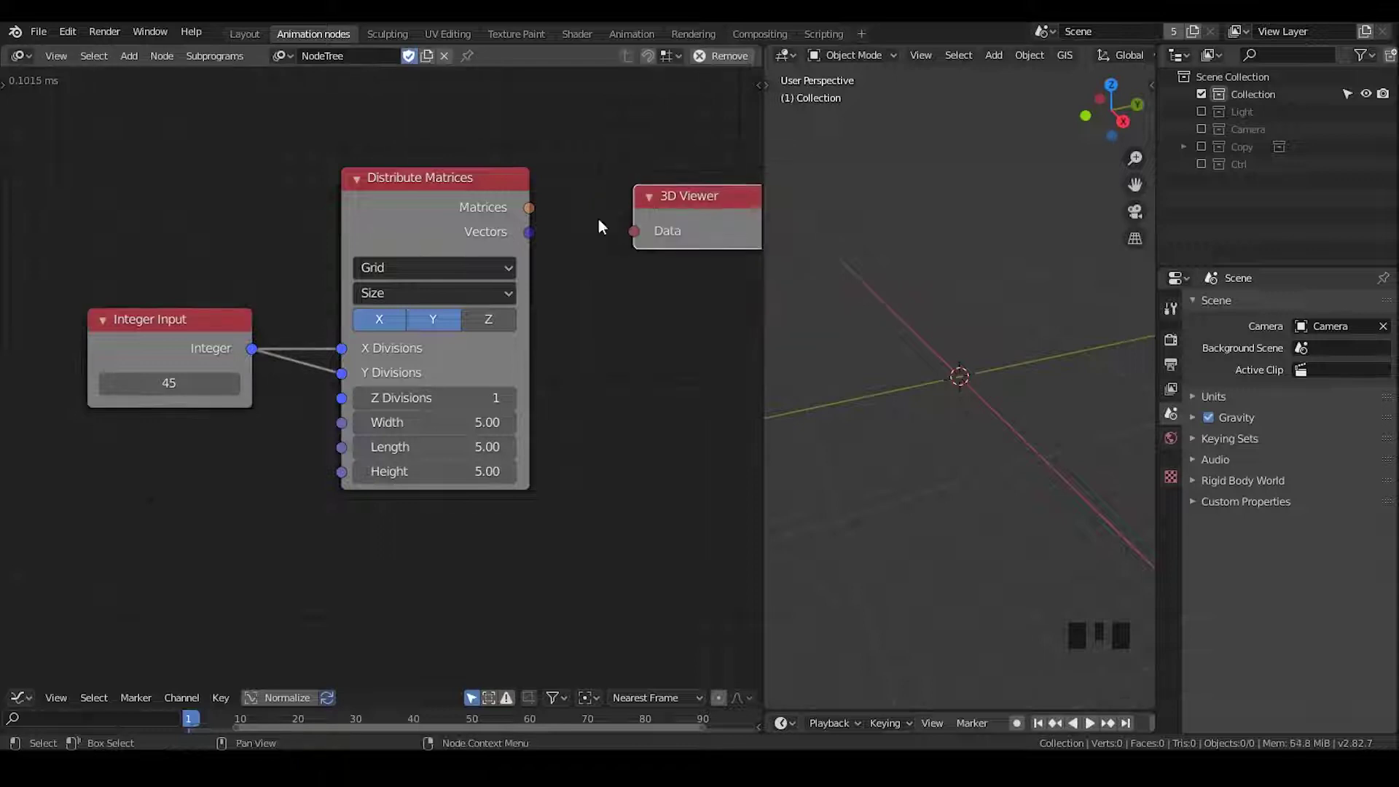
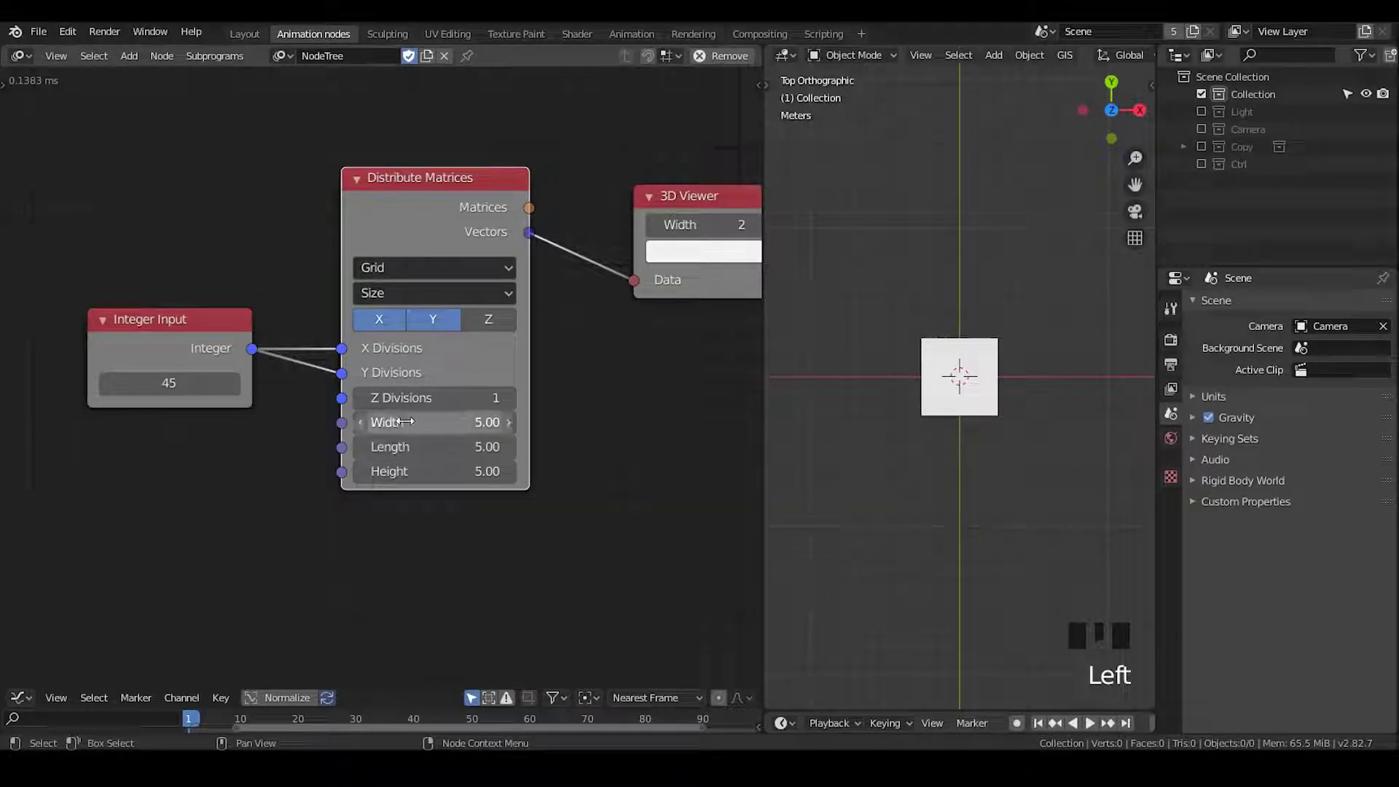
left_click_drag(426, 305, 960, 352)
scroll("down", 3)
scroll("up", 3)
left_click_drag(968, 355, 390, 163)
Step: Switch Distribute Matrices to Step mode so the 45×45 grid uses fixed spacing
left_click(390, 162)
left_click_drag(377, 261, 521, 167)
left_click_drag(521, 167, 984, 291)
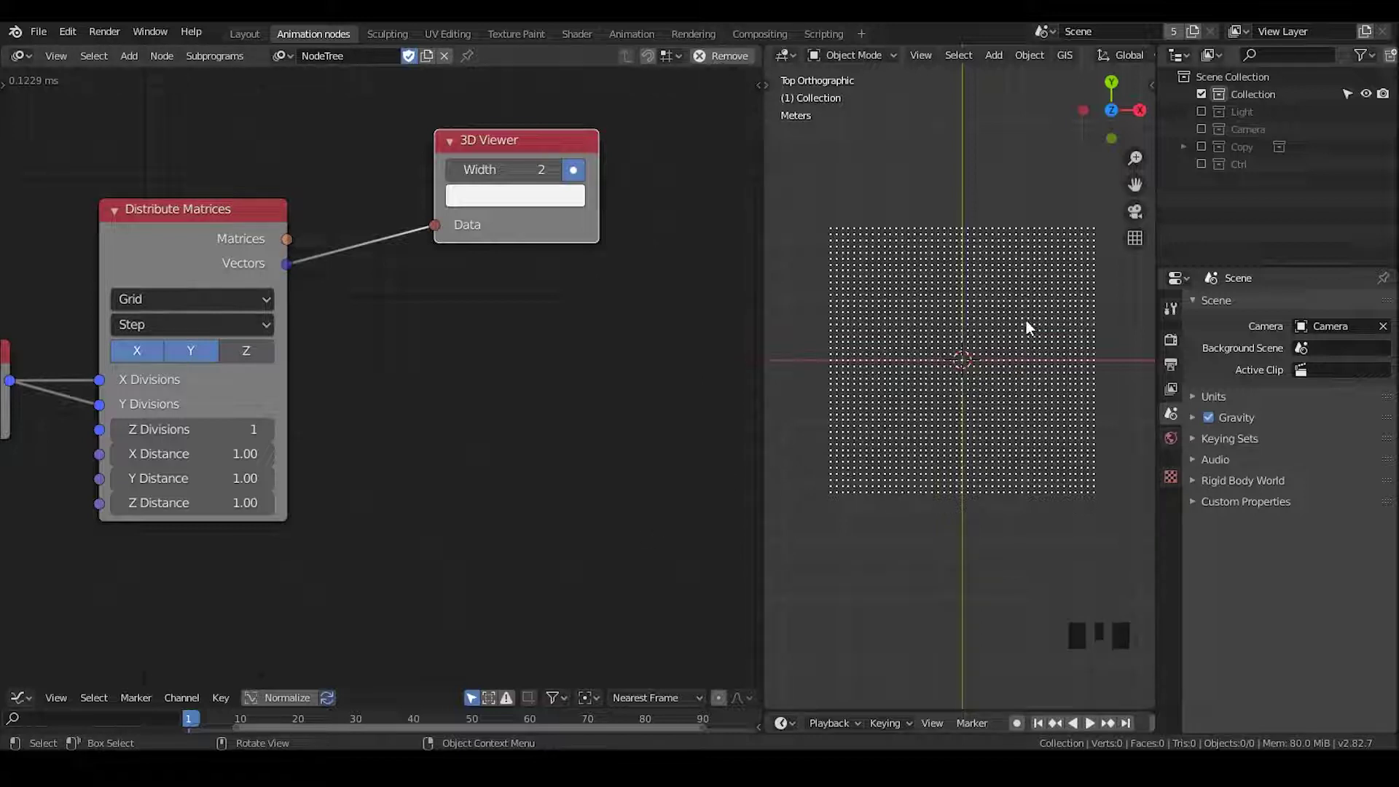
Step: Add an Arctangent B/A Math node and a Separate Vector taking the grid vectors, X and Y into A and B
key("ctrl+a")
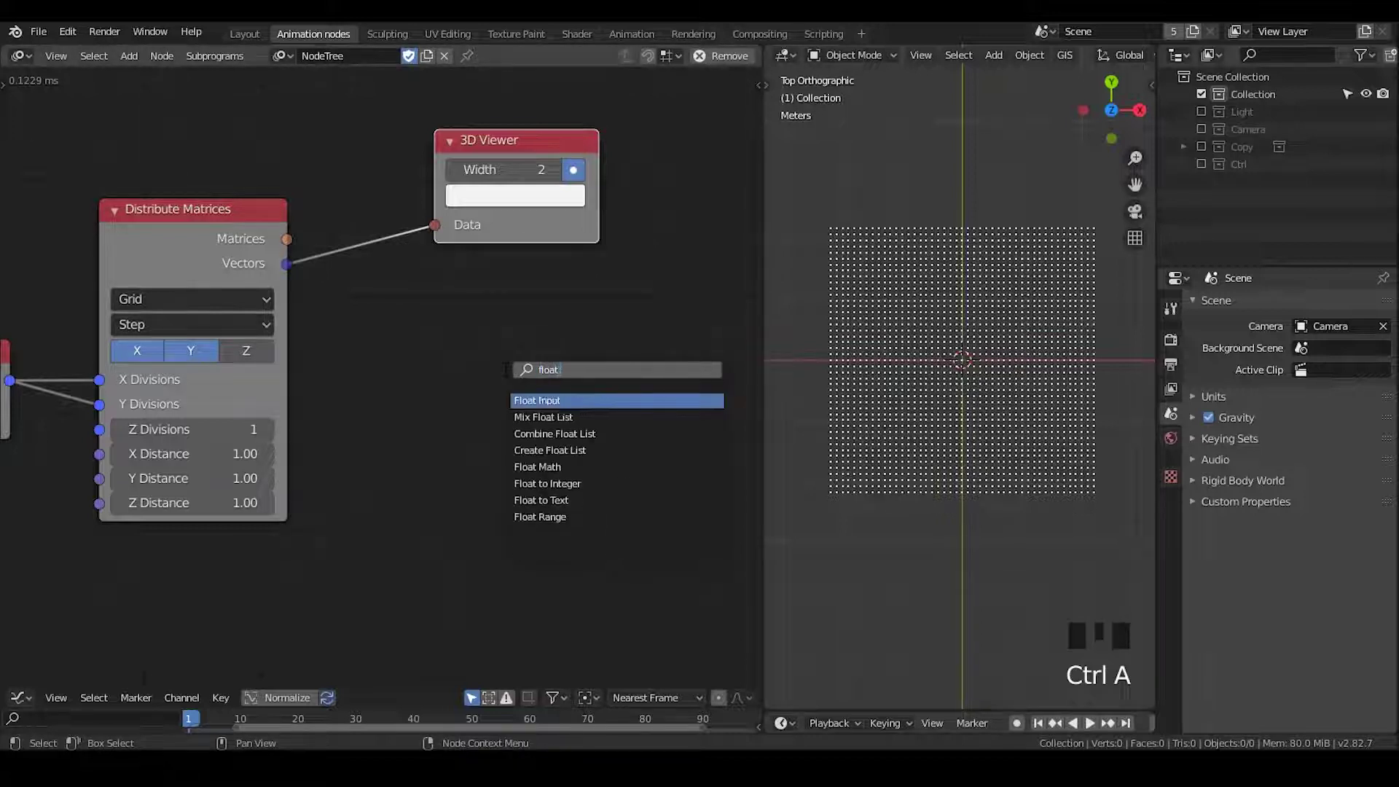
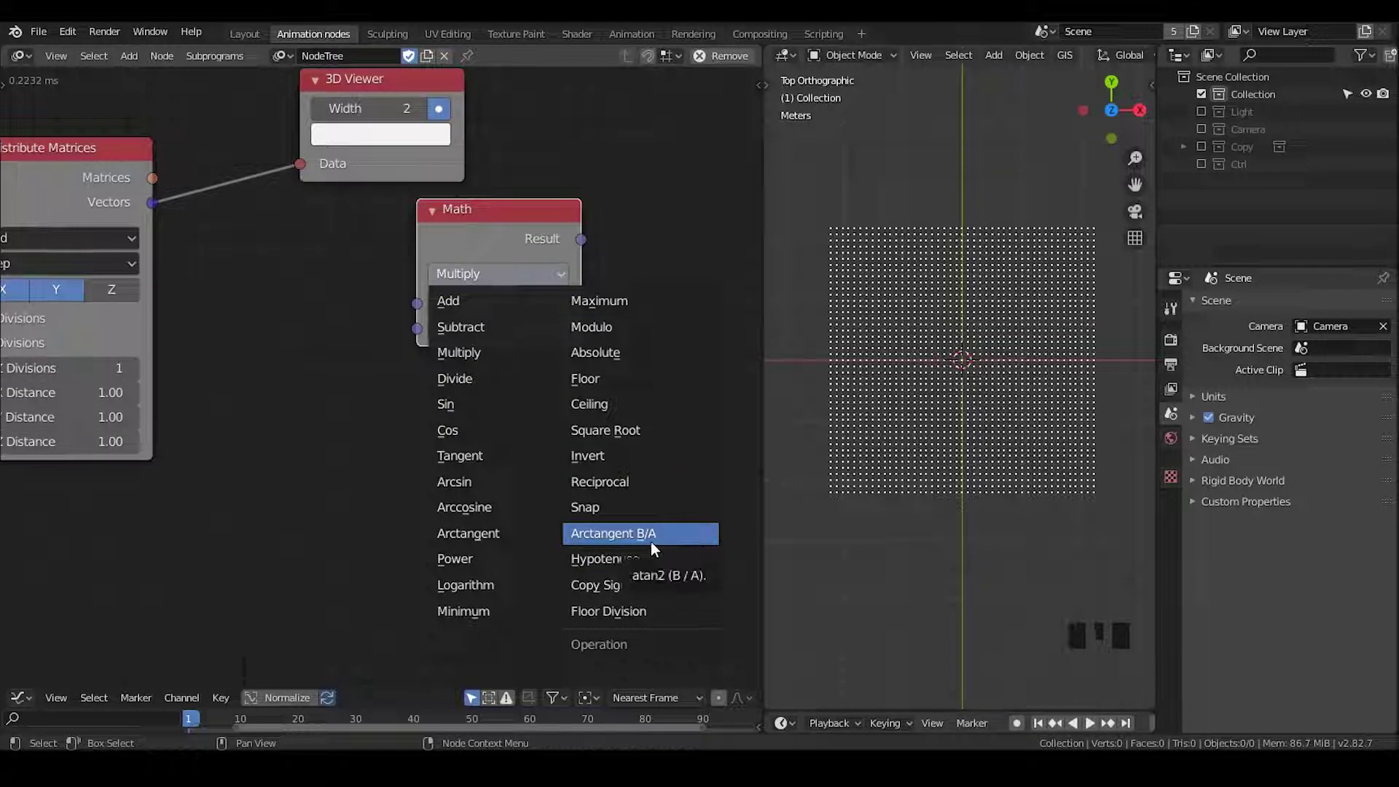
left_click_drag(496, 251, 1008, 352)
left_click_drag(1008, 352, 524, 270)
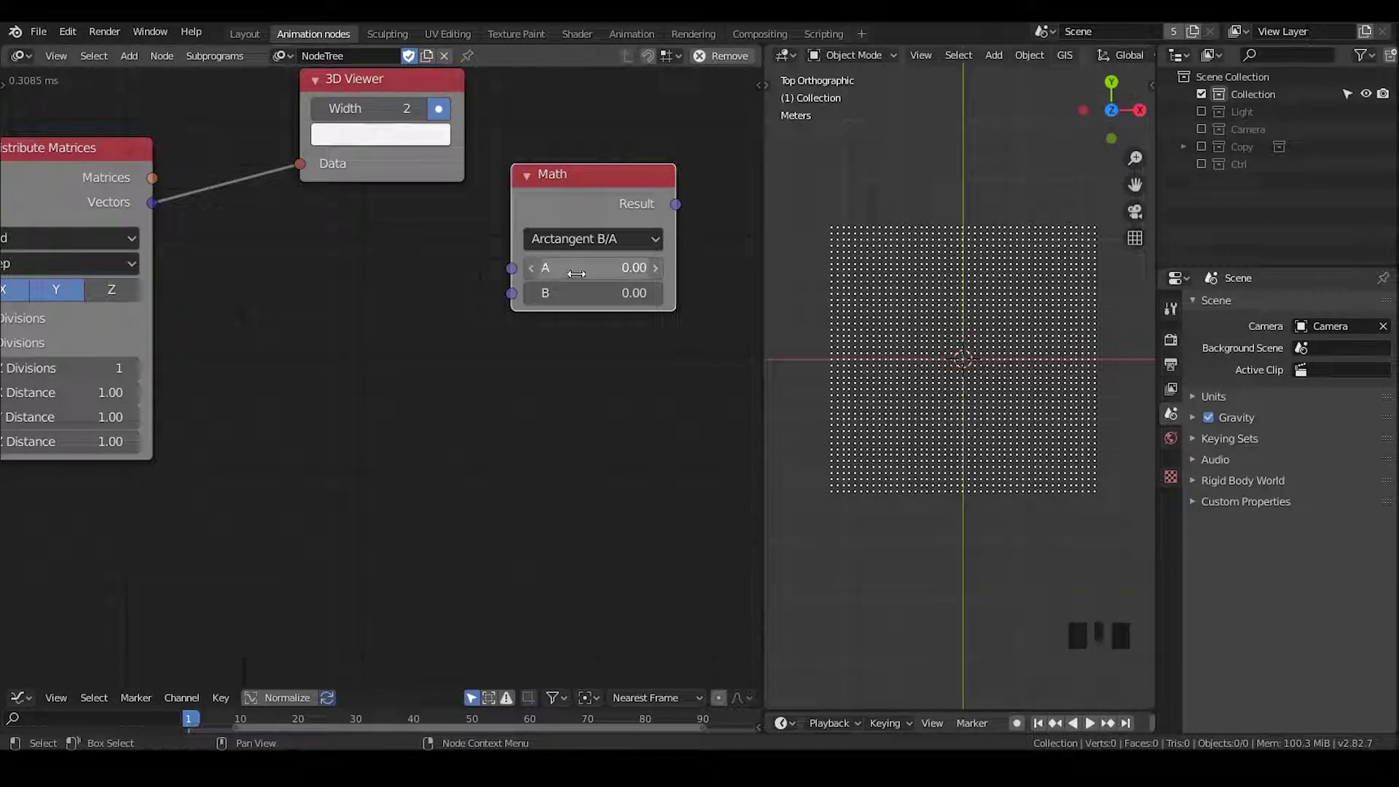
key("ctrl+a")
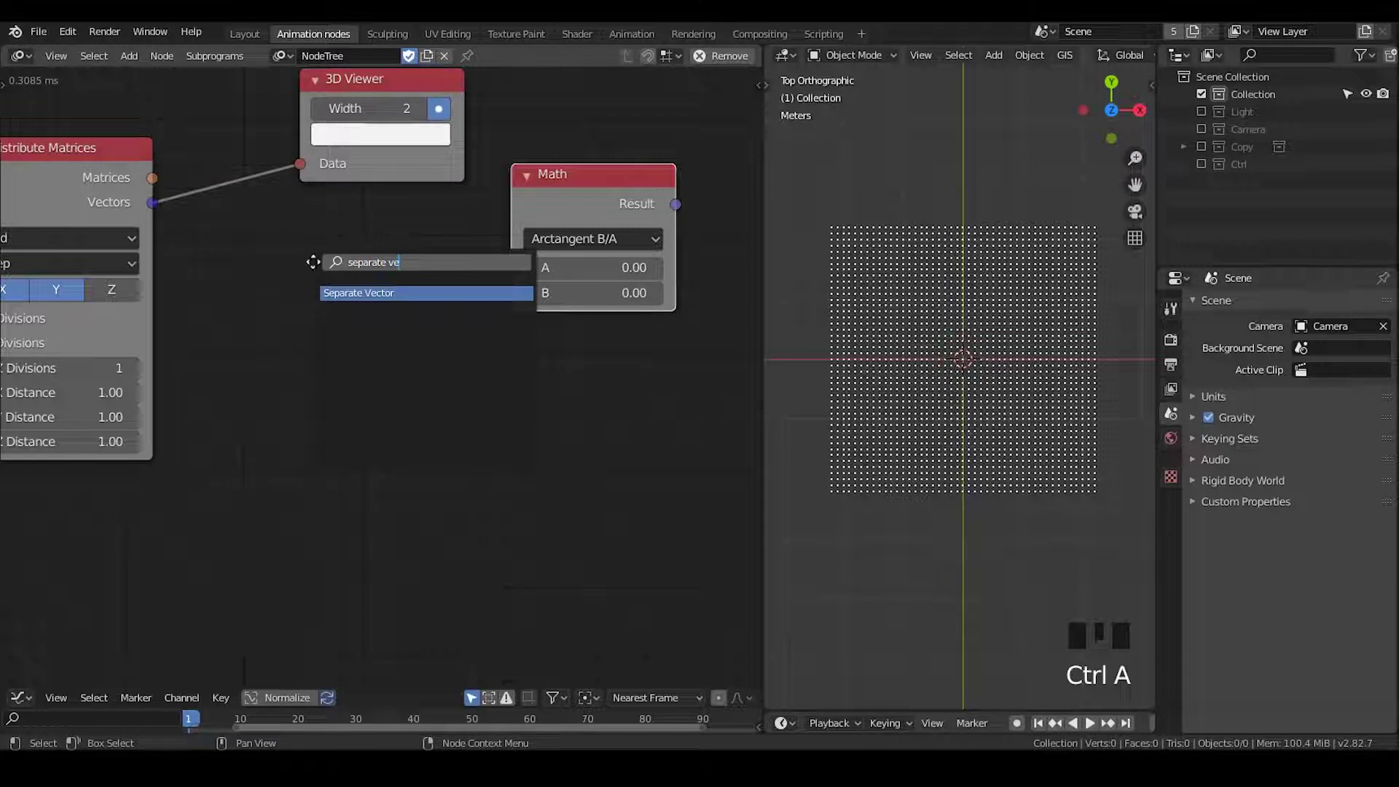
left_click_drag(179, 255, 245, 360)
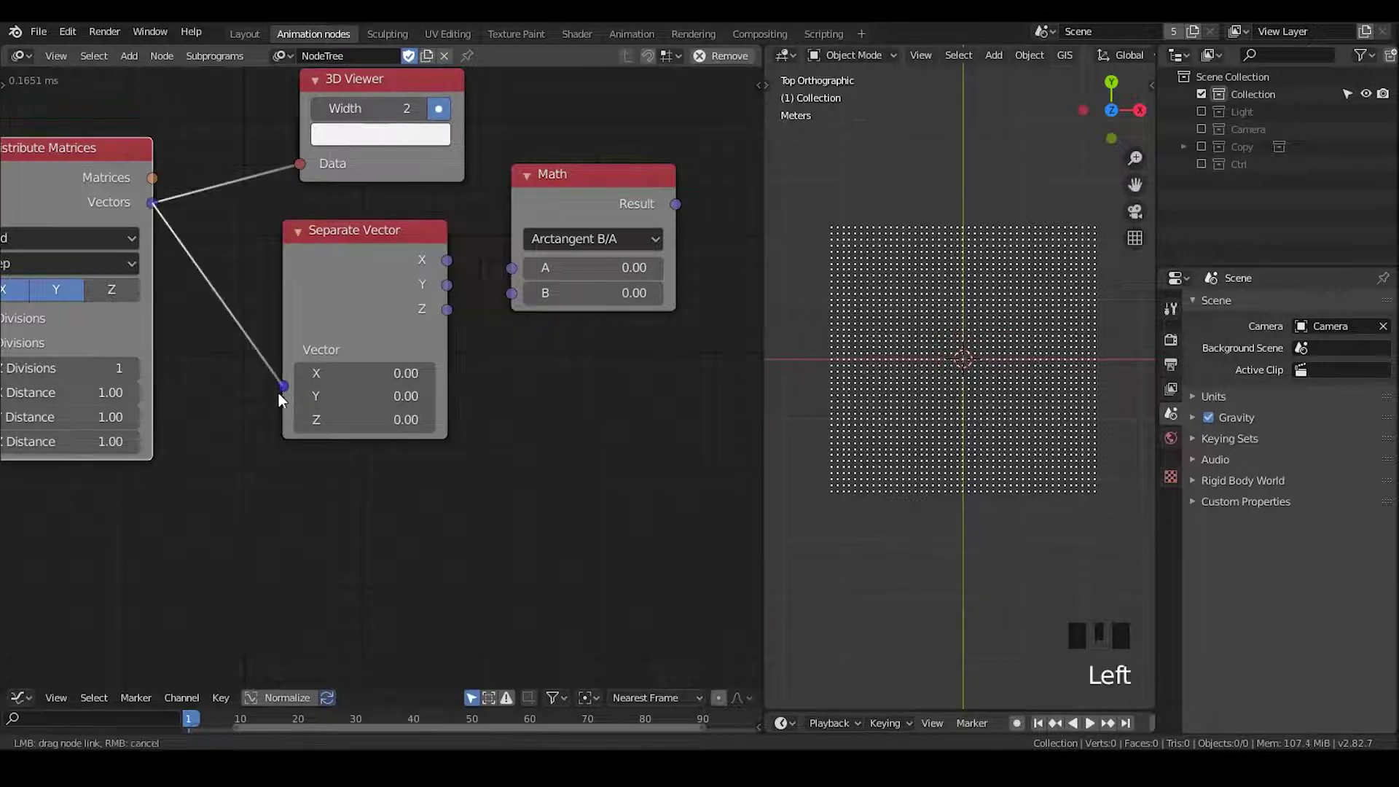
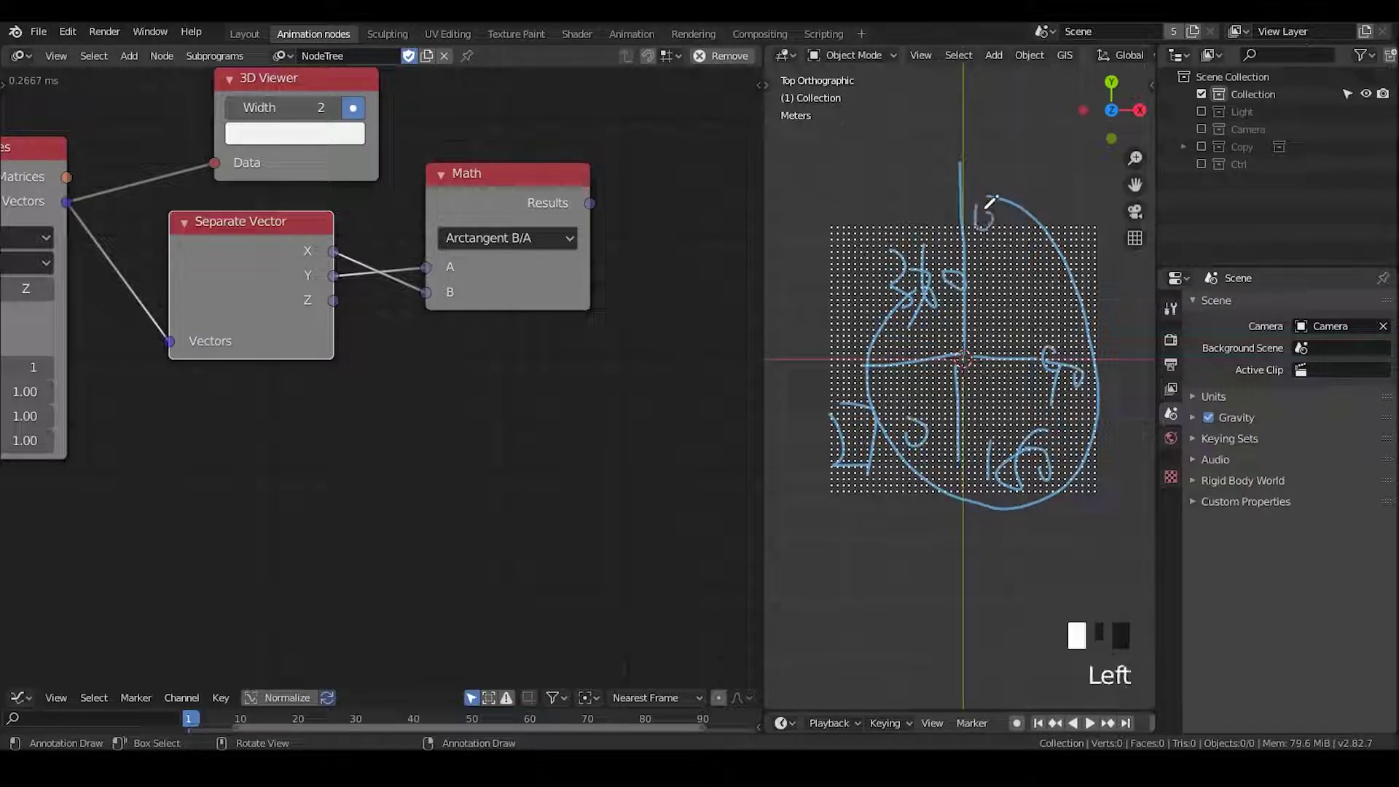
Step: Sketch the first angle marks around the viewport circle with the Annotate tool
key("d")
key("d")
key("d")
left_click_drag(77, 298, 153, 192)
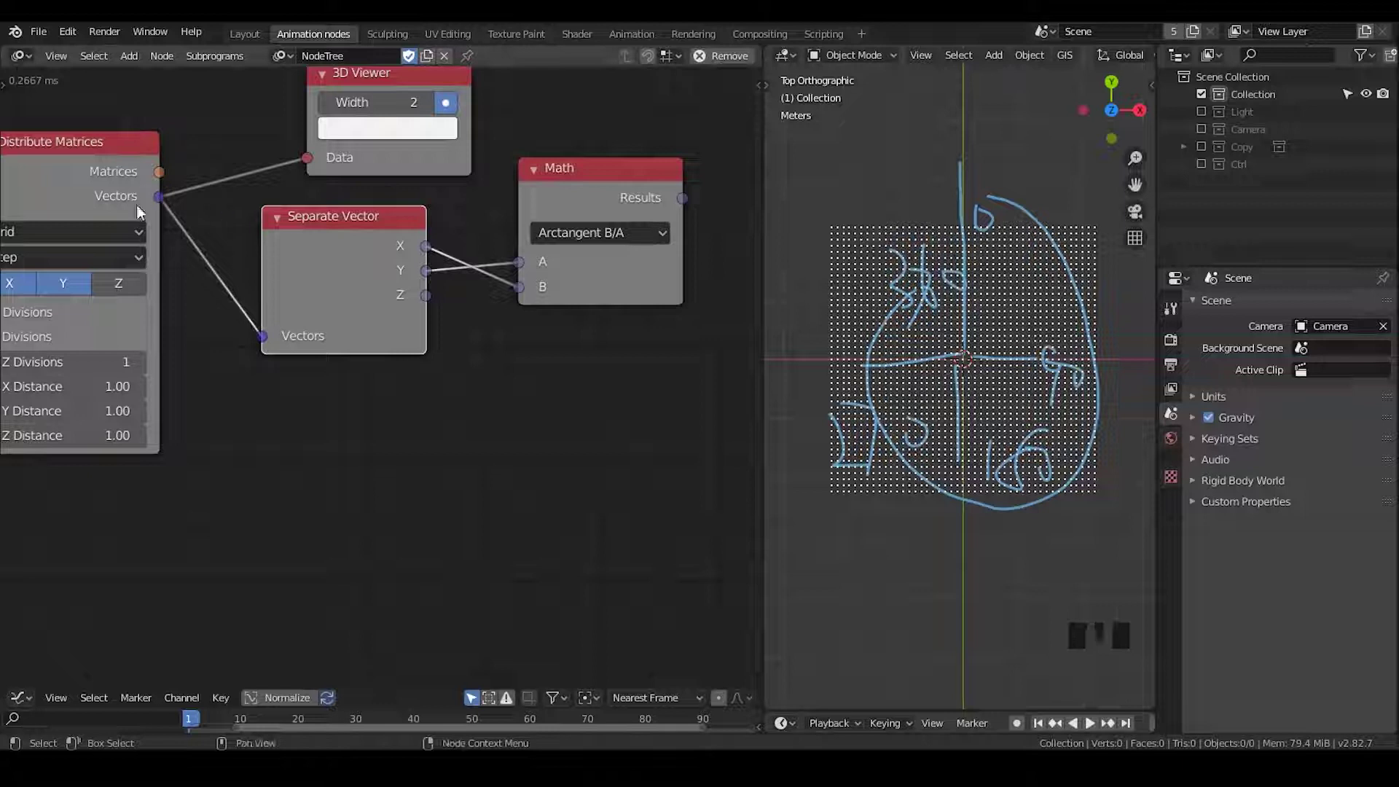
left_click_drag(330, 242, 600, 196)
left_click(600, 196)
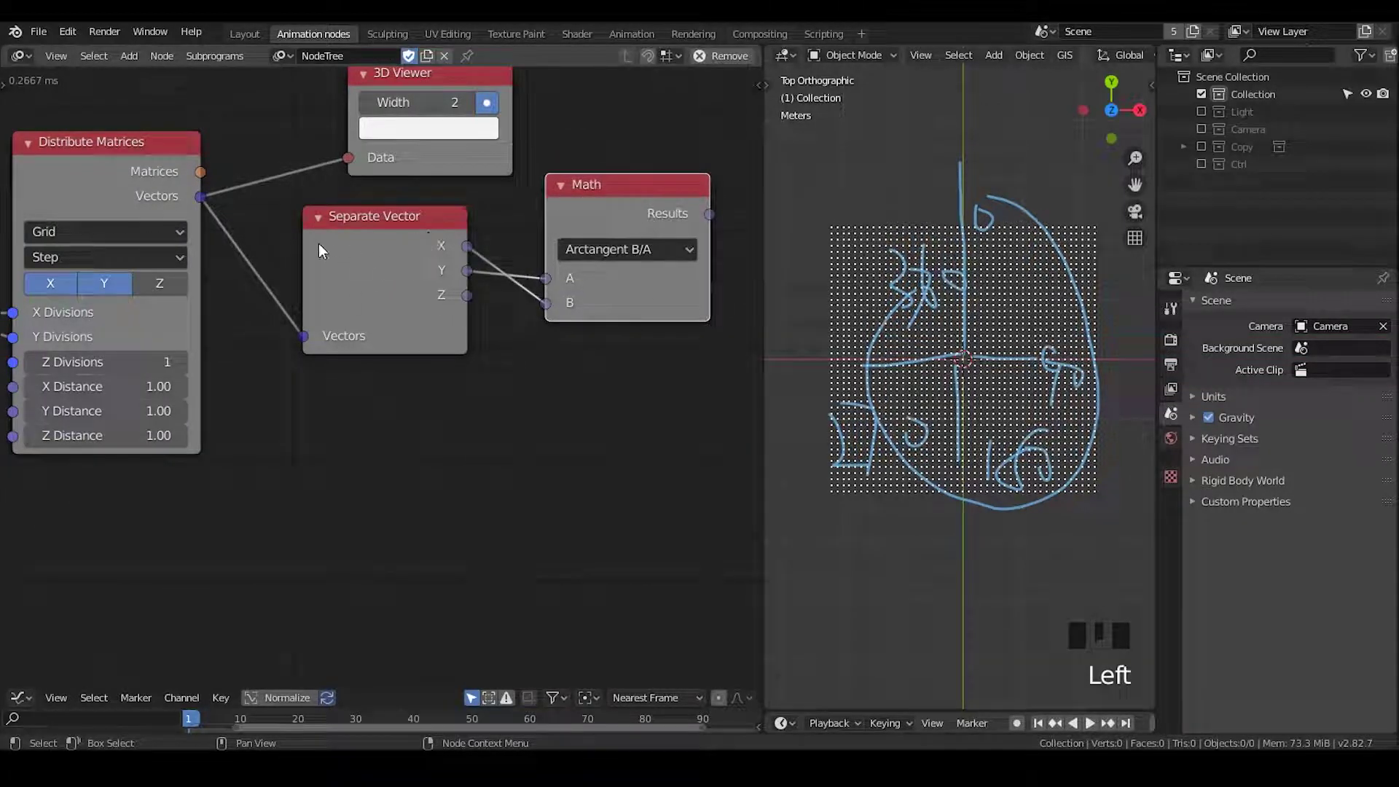
left_click(415, 260)
left_click_drag(626, 228, 576, 237)
left_click(432, 249)
left_click(630, 220)
left_click(384, 252)
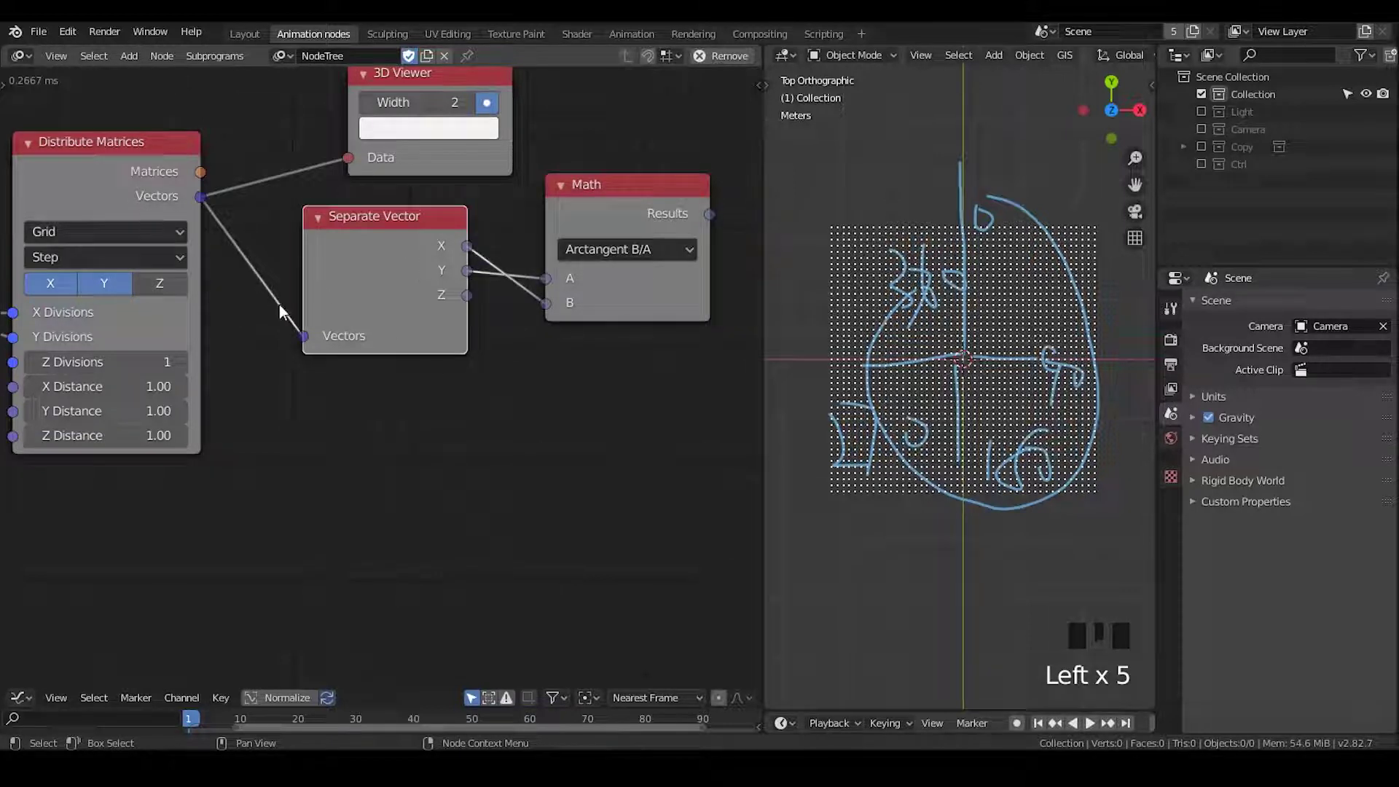
Step: Write the remaining angle values around the circle, then search the node tree for Custom Falloff
key("d")
key("d")
key("d")
left_click(837, 235)
key("d")
key("d")
key("d")
left_click(844, 235)
key("d")
key("d")
key("d")
left_click(852, 235)
key("d")
key("d")
key("d")
left_click_drag(958, 107, 857, 237)
left_click(856, 237)
key("d")
left_click_drag(689, 290, 948, 255)
key("d")
key("d")
key("d")
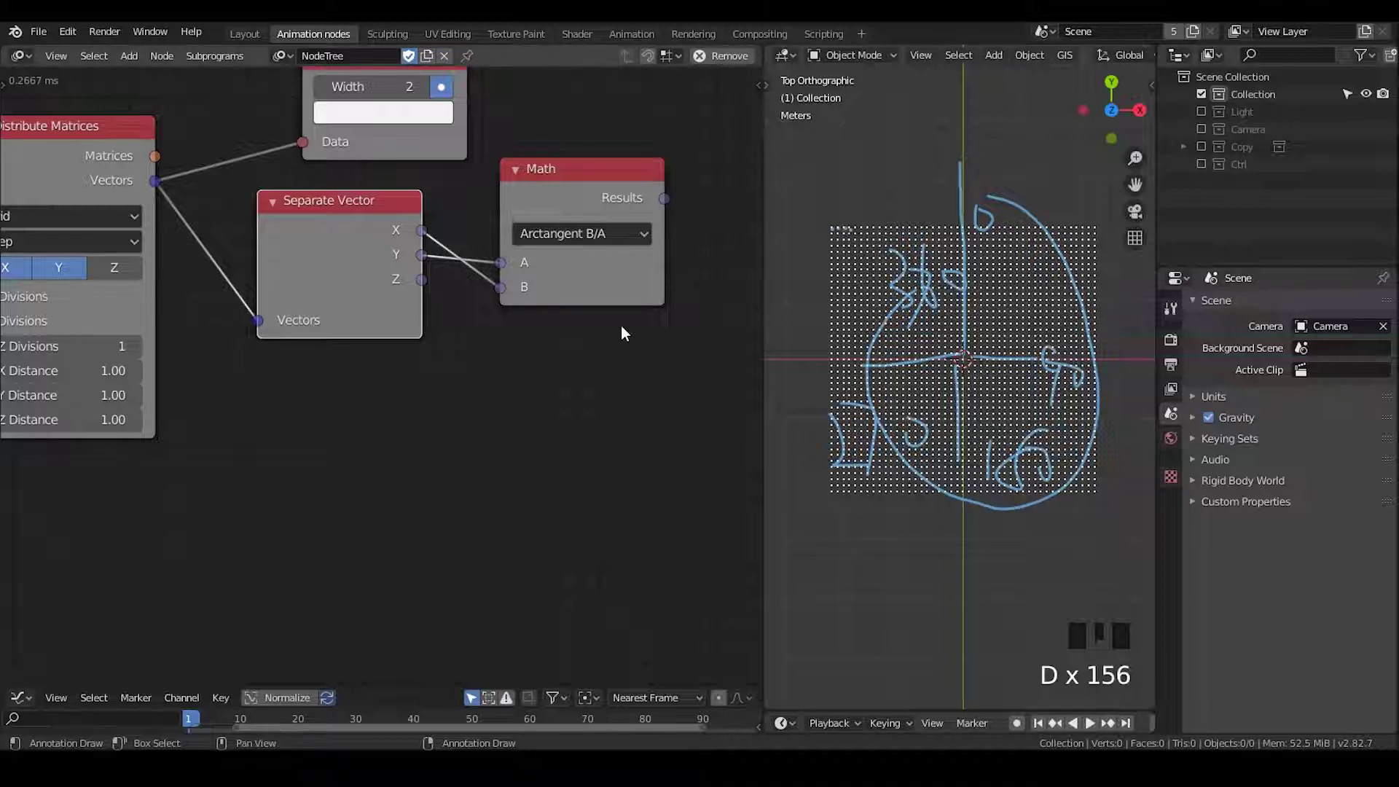
left_click_drag(626, 333, 556, 209)
key("ctrl+a")
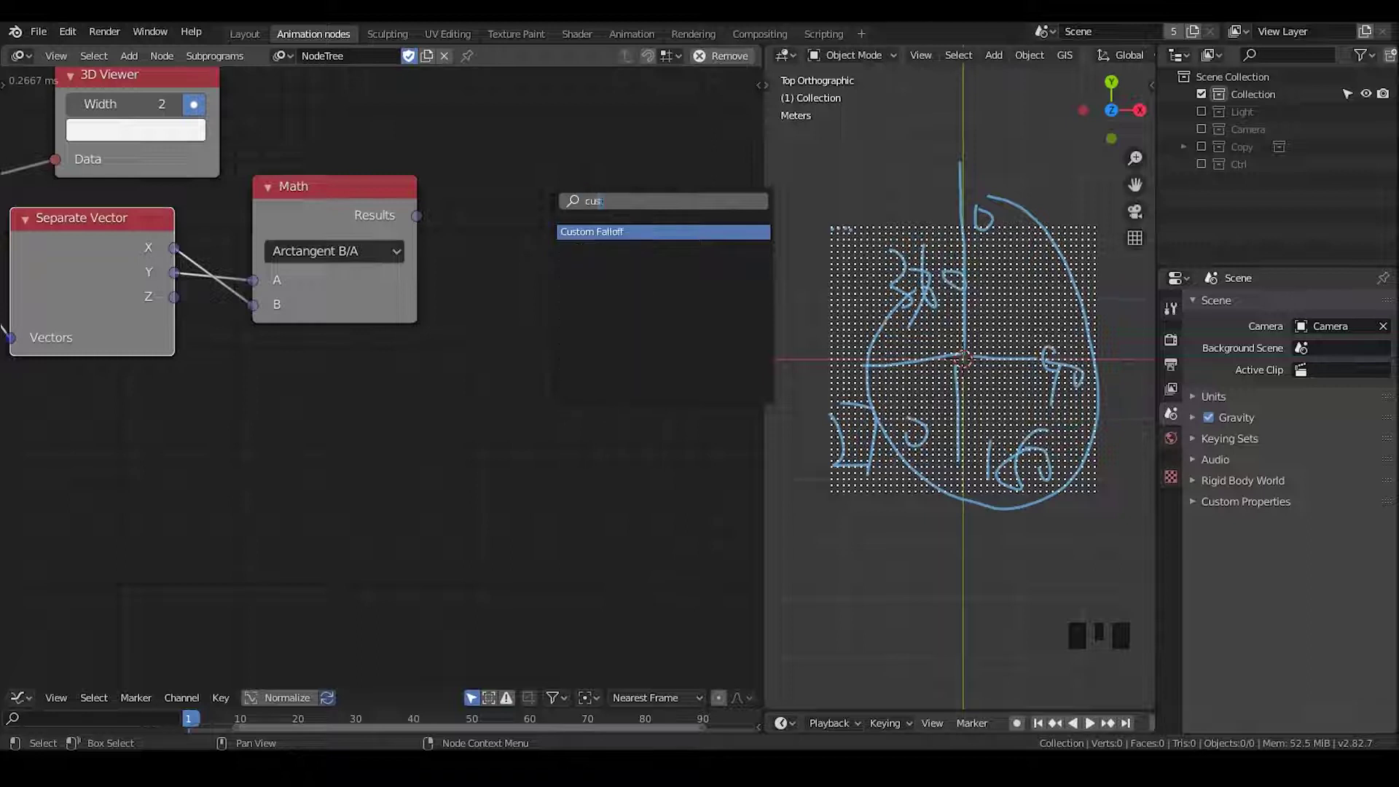
Step: Add Custom Falloff driven by the arctangent results and link it into an Offset Matrix
key("ctrl+a")
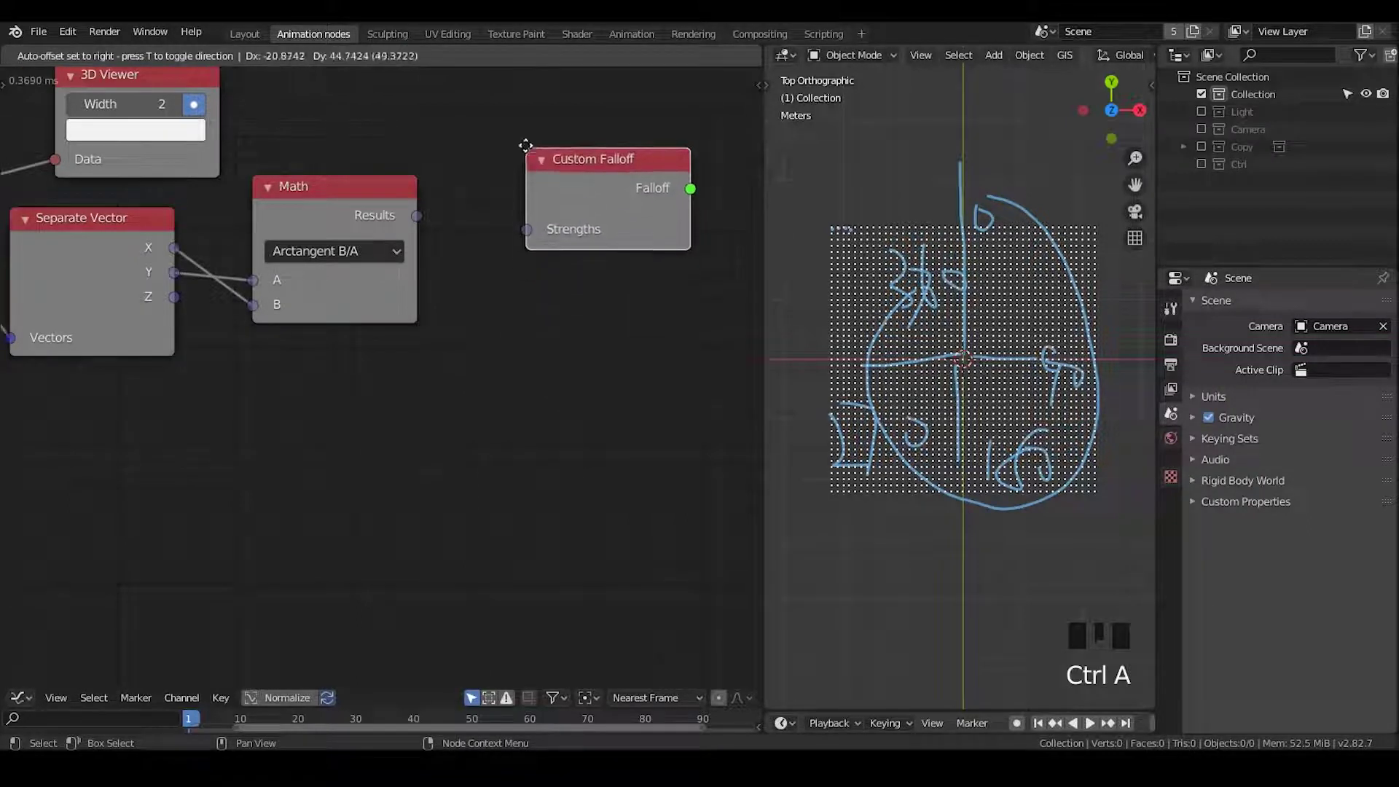
left_click_drag(424, 223, 546, 215)
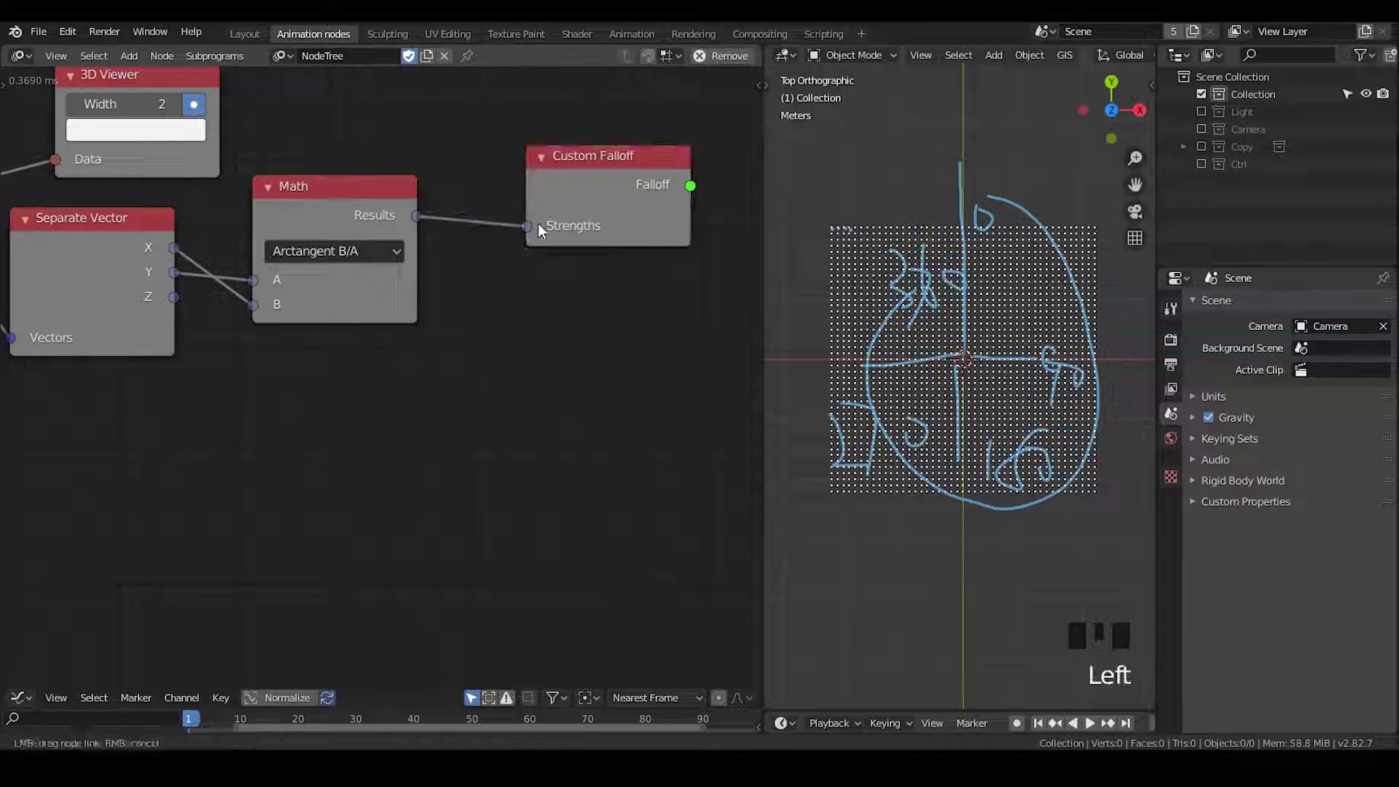
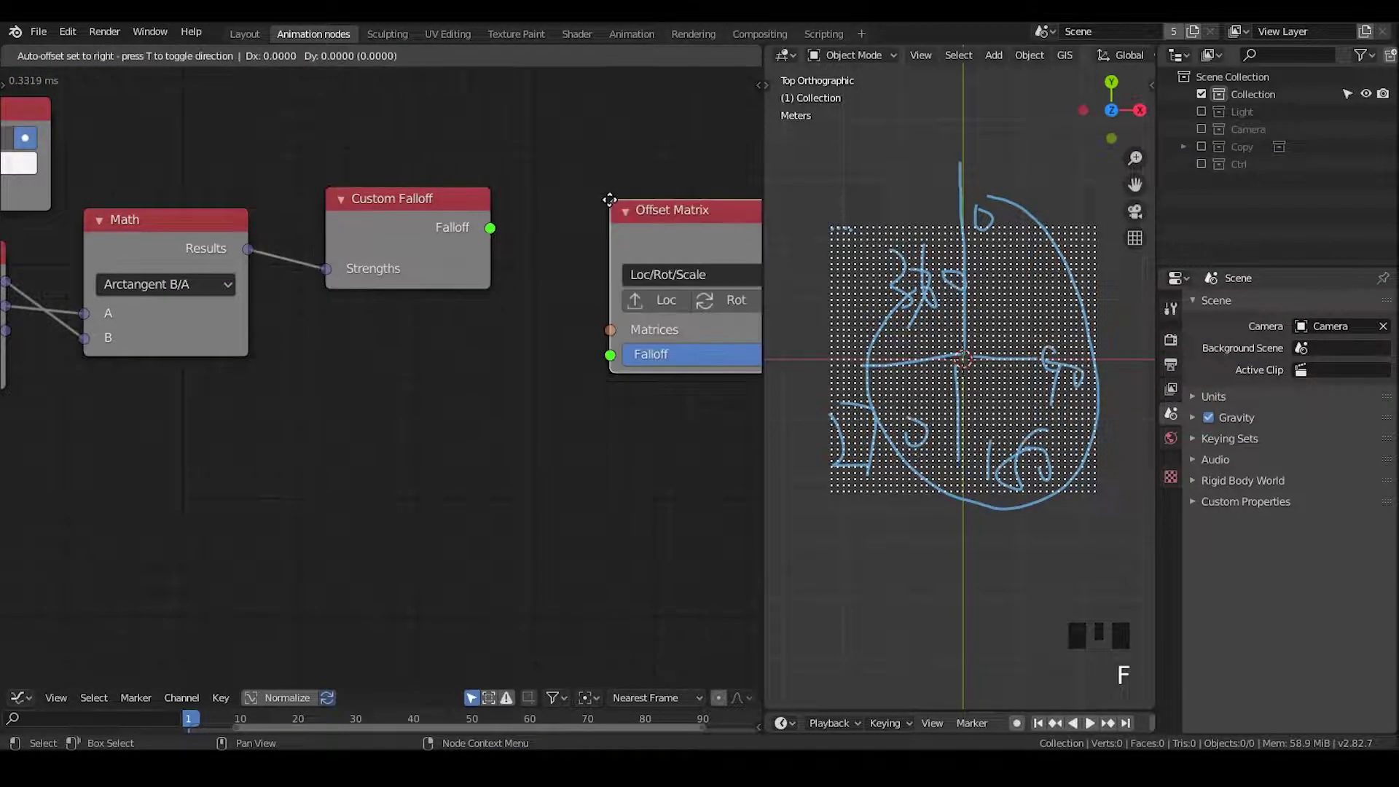
left_click_drag(523, 258, 542, 278)
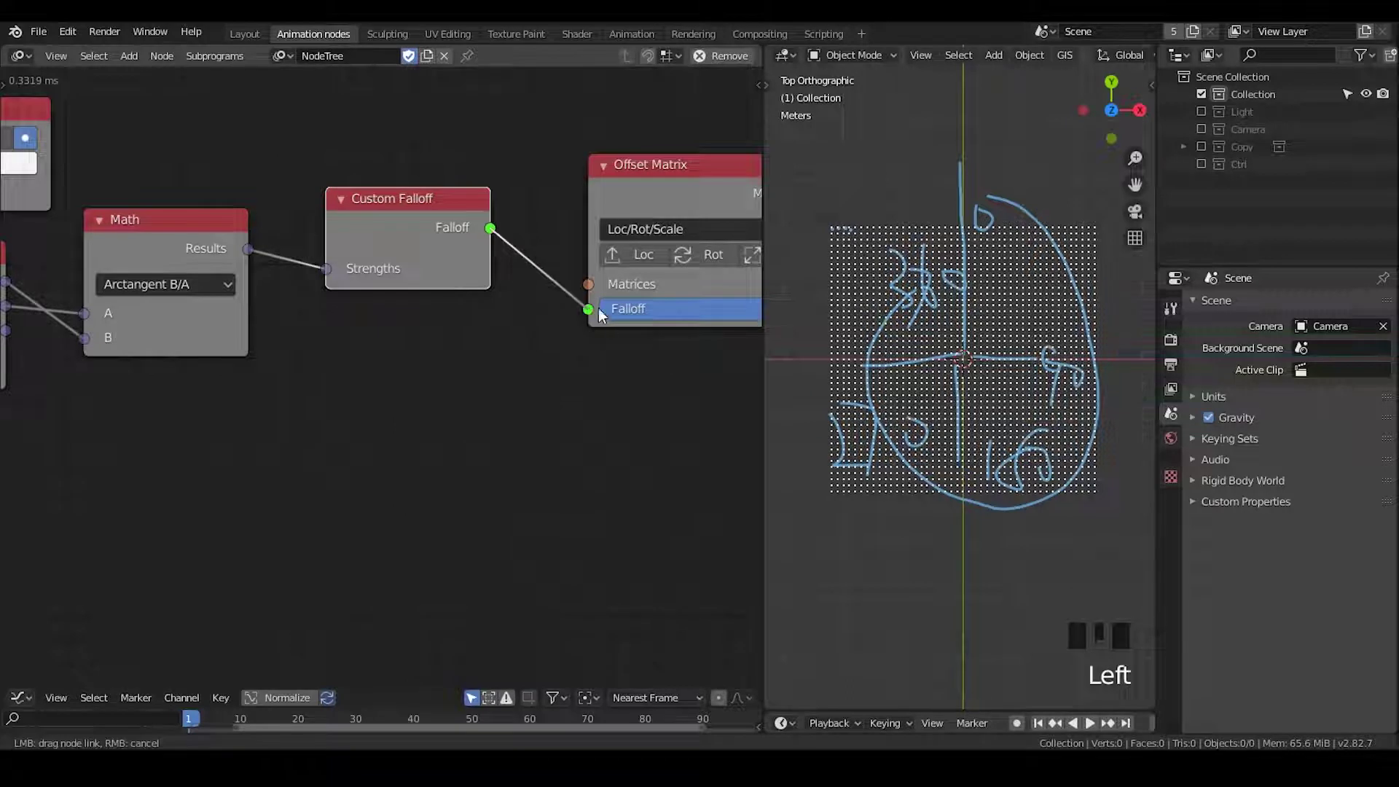
Step: Connect Distribute Matrices' Matrices to the Offset Matrix and place it higher in the tree
scroll("down", 3)
scroll("up", 3)
scroll("down", 3)
scroll("up", 3)
scroll("down", 3)
left_click_drag(343, 337, 610, 257)
left_click(611, 257)
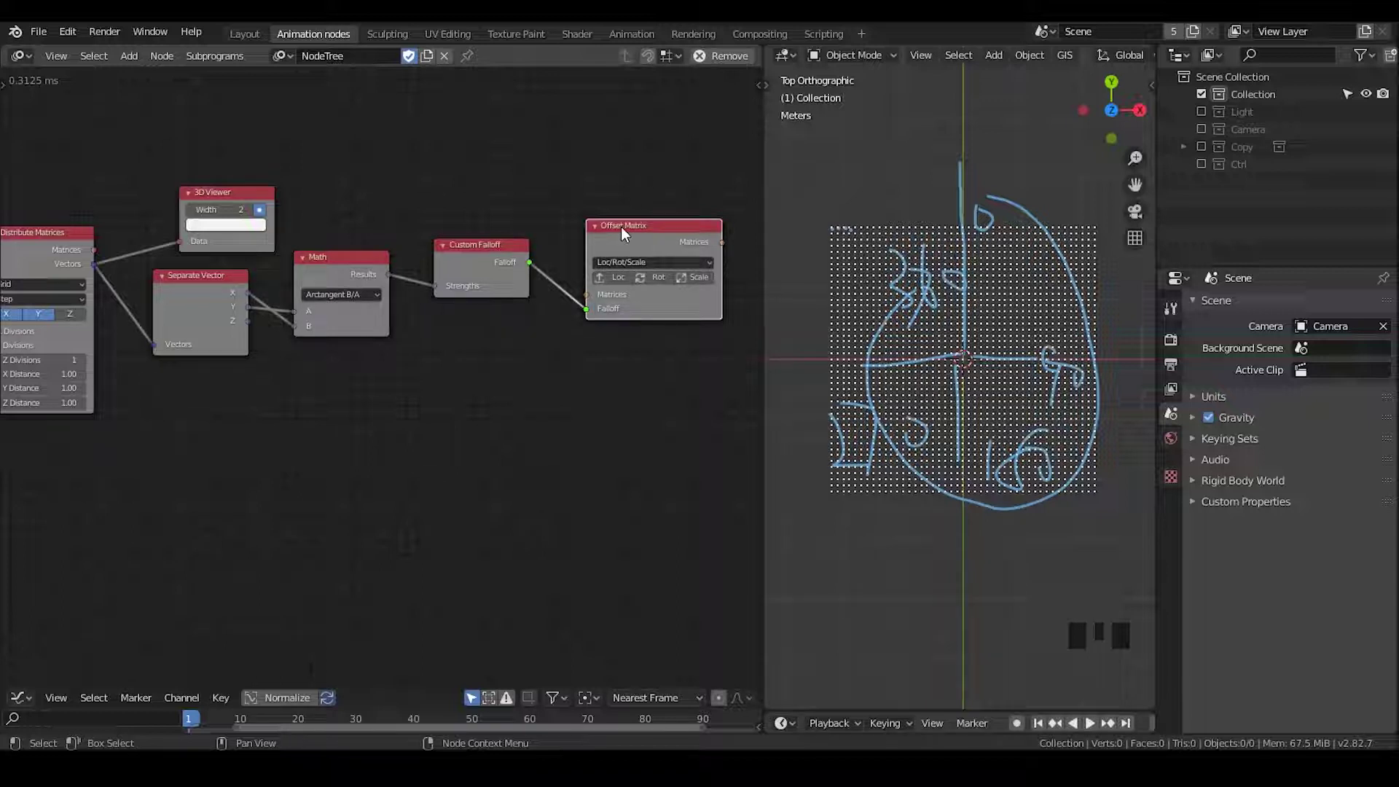
left_click(105, 254)
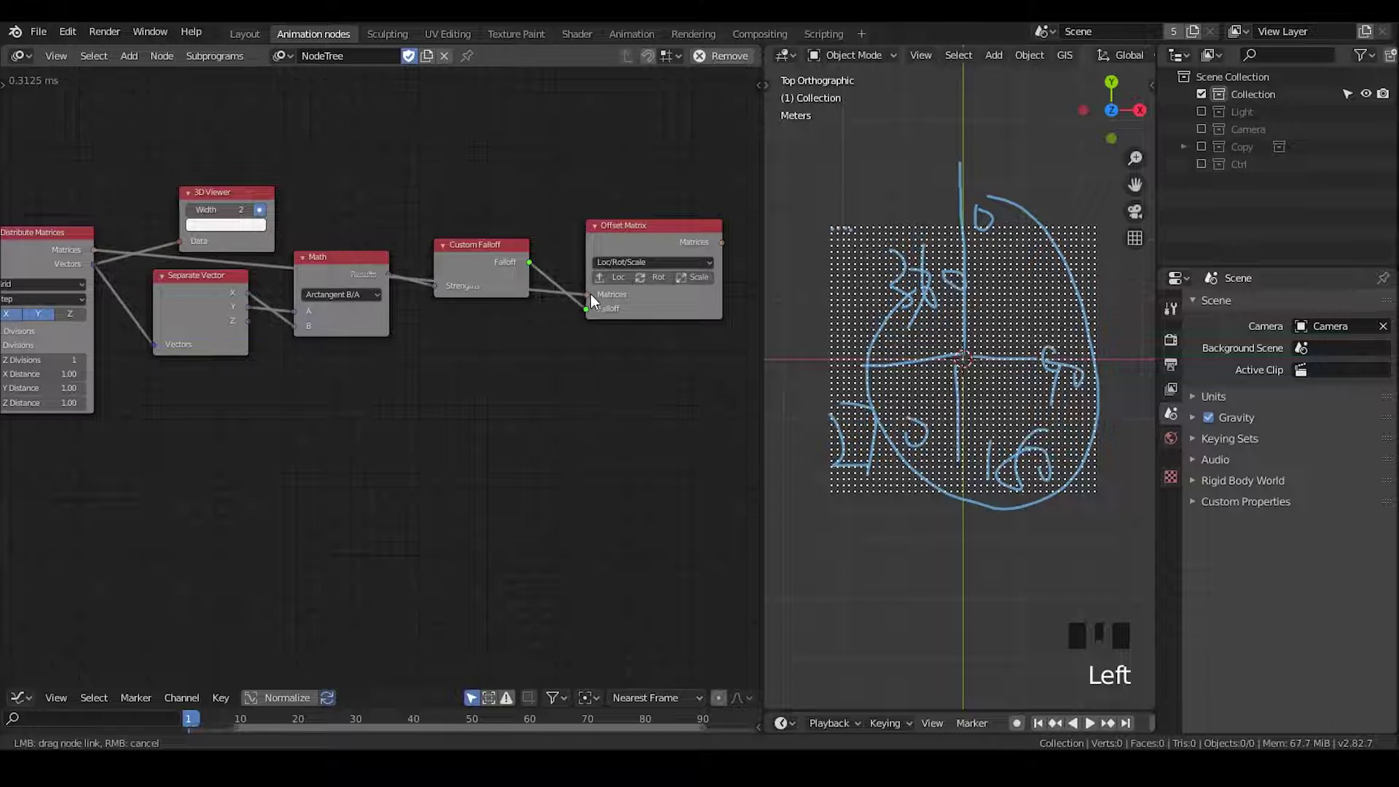
left_click(635, 256)
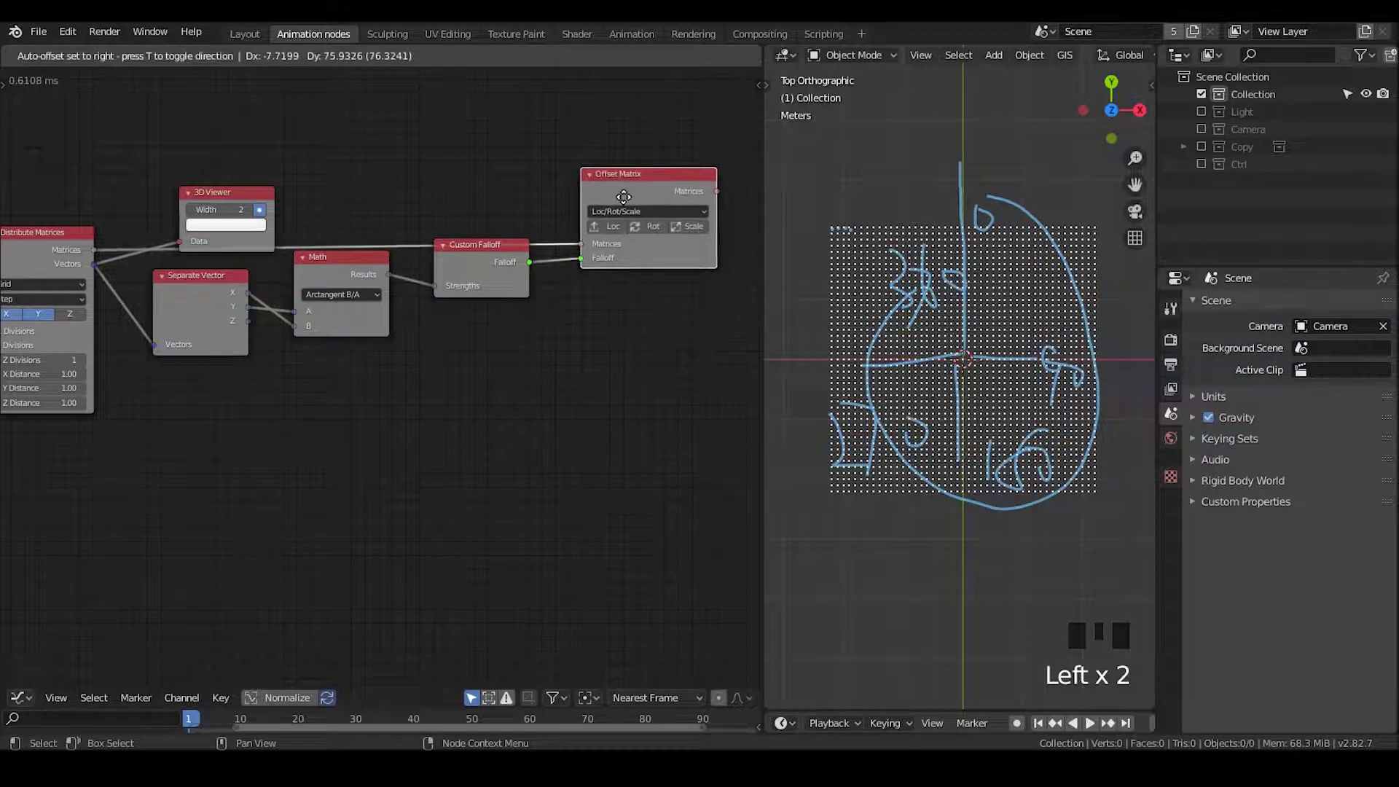
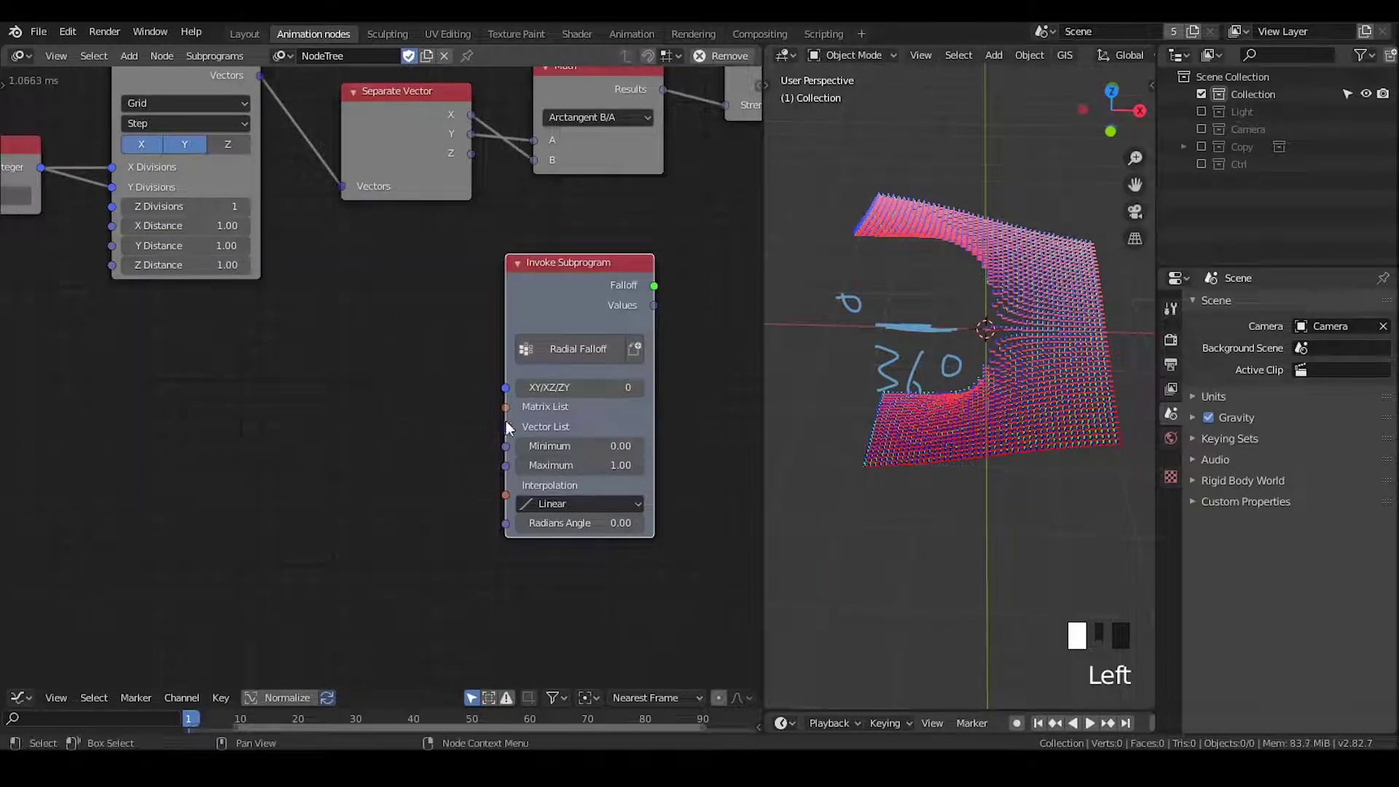
Step: Pan the node layout to show the Integer Input node
middle_click(310, 284)
Step: Add a Group Input node to the Radial Falloff subprogram
key("ctrl+a")
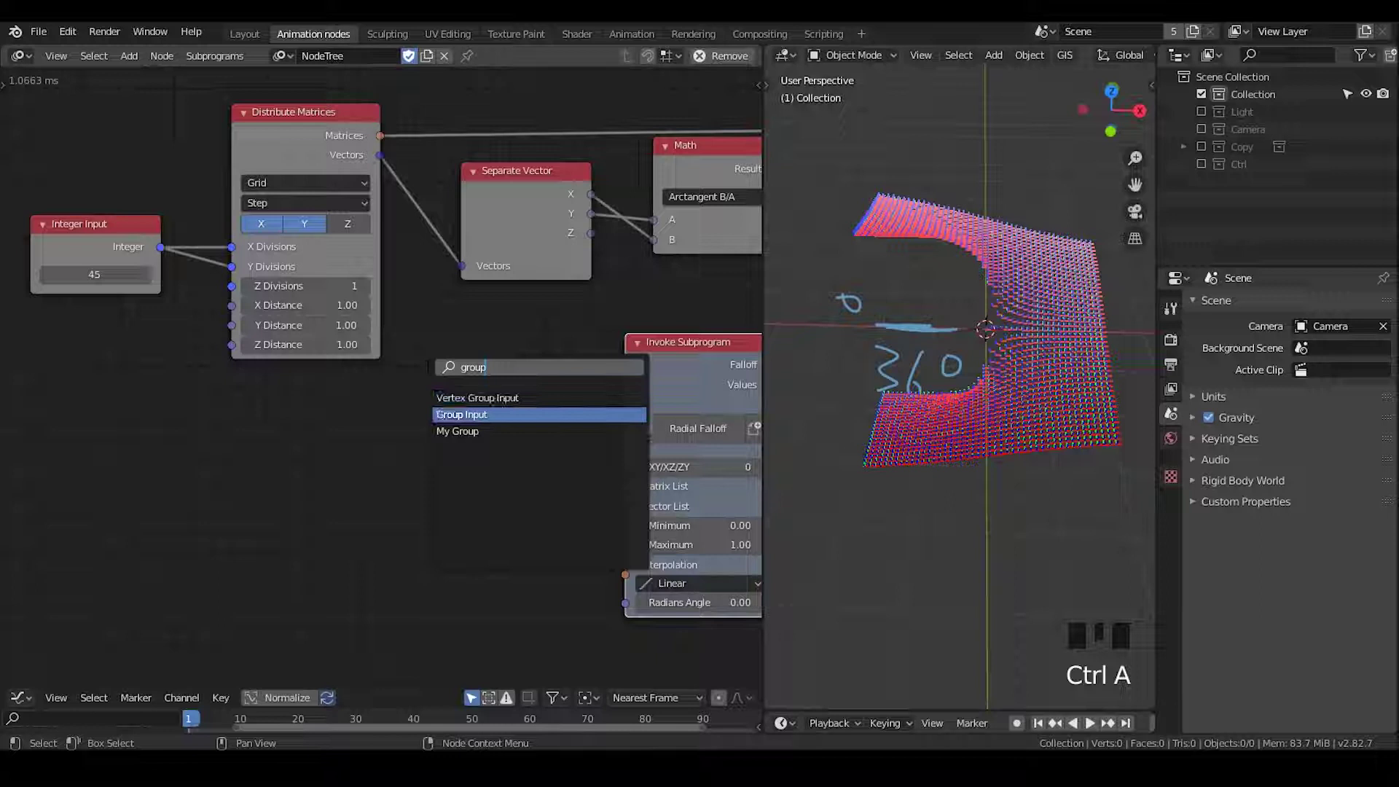
left_click_drag(495, 353, 366, 335)
scroll("up", 3)
scroll("down", 3)
scroll("up", 3)
scroll("down", 3)
left_click_drag(496, 349, 234, 252)
left_click(234, 252)
left_click(408, 243)
left_click(519, 227)
Step: Move the surrounding nodes to make room beside Separate Vector
middle_click(259, 337)
left_click(344, 364)
left_click(182, 217)
key("g")
left_click_drag(285, 301, 285, 351)
left_click(284, 390)
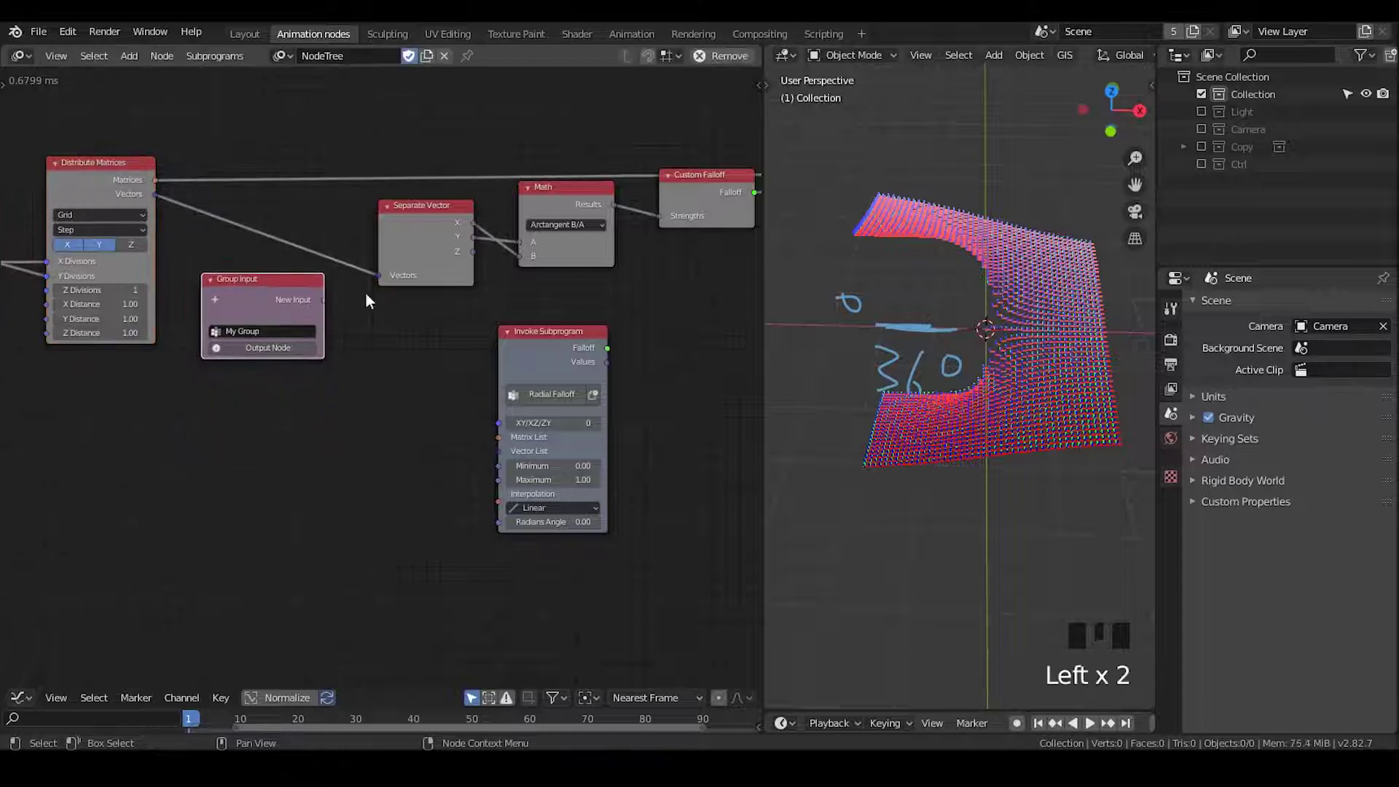
Step: Rewire Separate Vector to take Vectors from the Group Input and sit the input beside it
left_click_drag(382, 282, 321, 313)
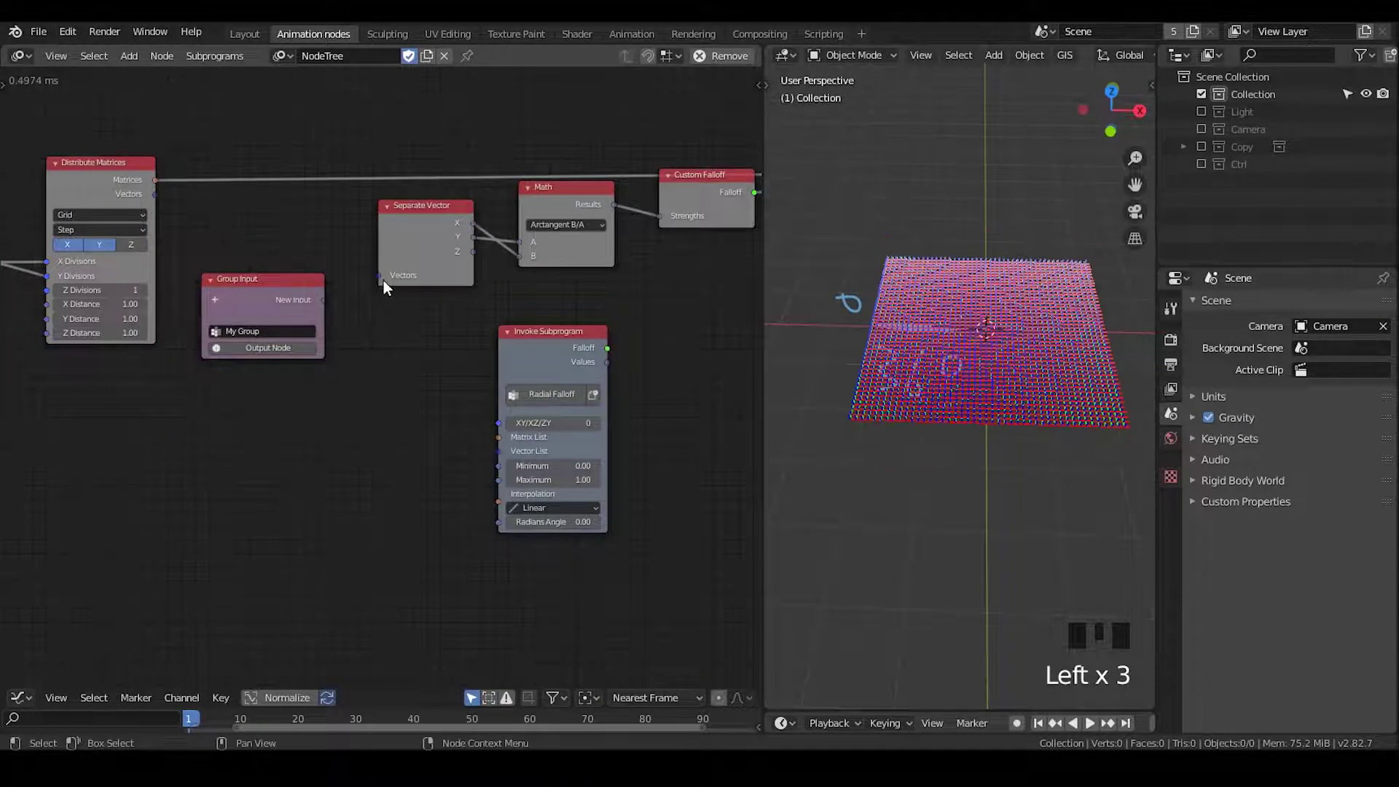
left_click_drag(383, 283, 355, 293)
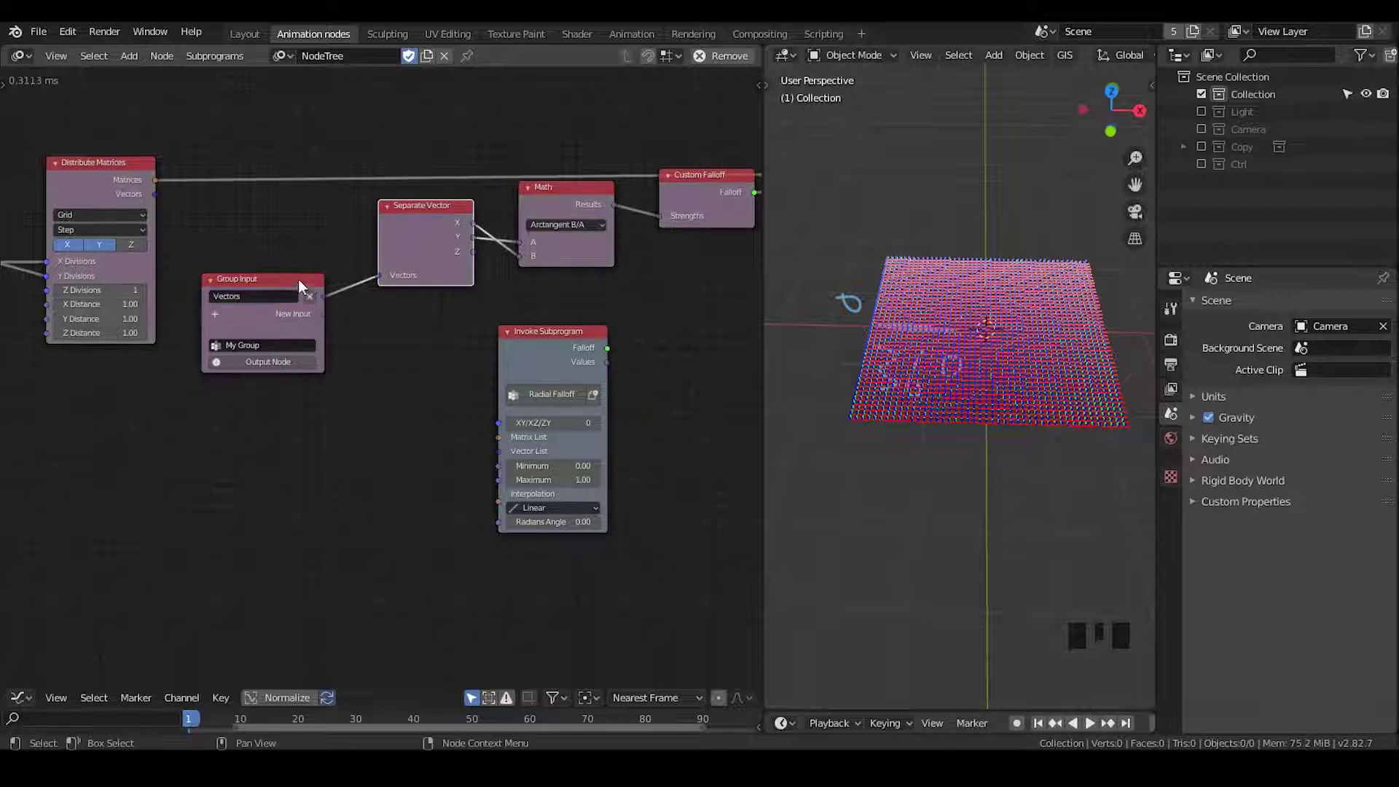
left_click(302, 285)
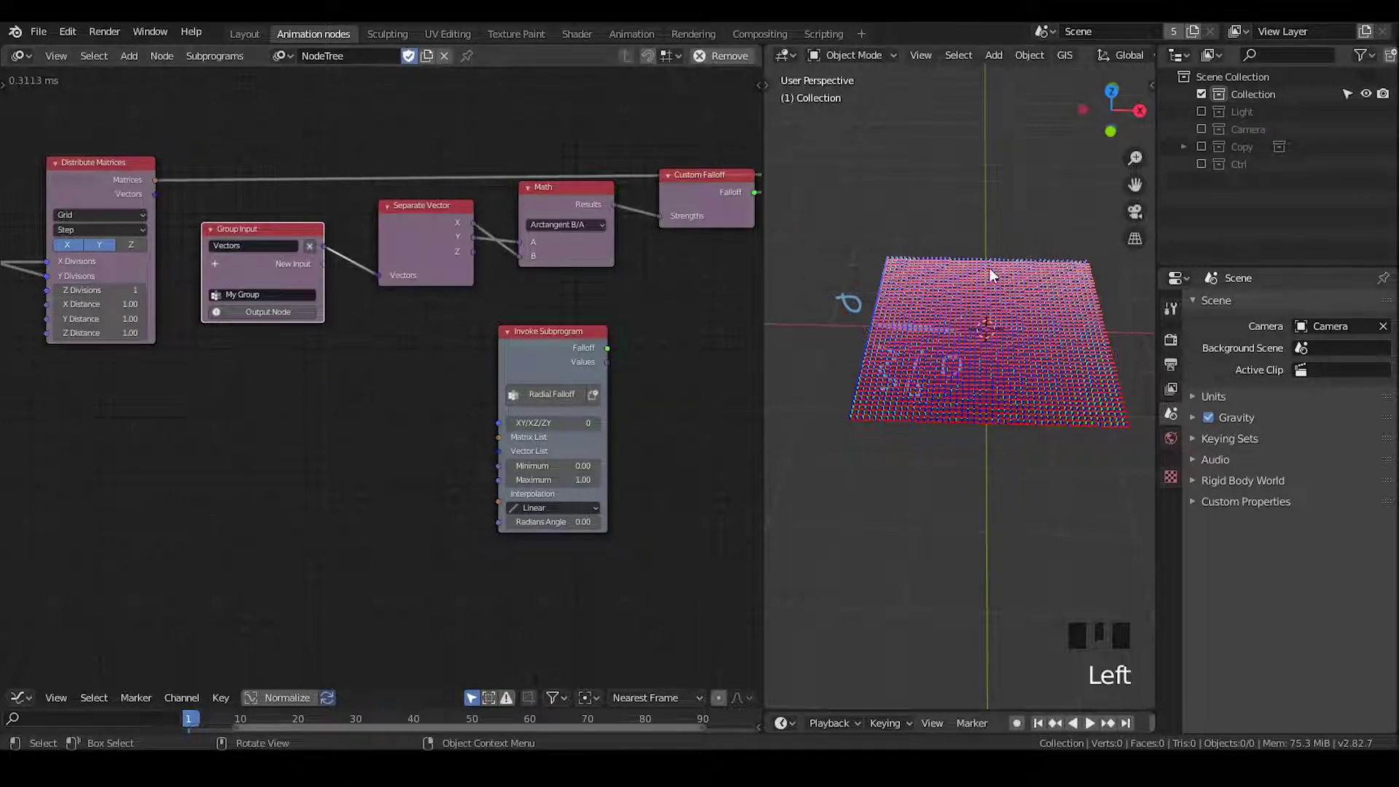
left_click_drag(293, 234, 504, 291)
left_click_drag(504, 291, 488, 312)
Step: Add a Switch node beside Invoke Subprogram and a Matrix List input on the Group Input
key("ctrl+a")
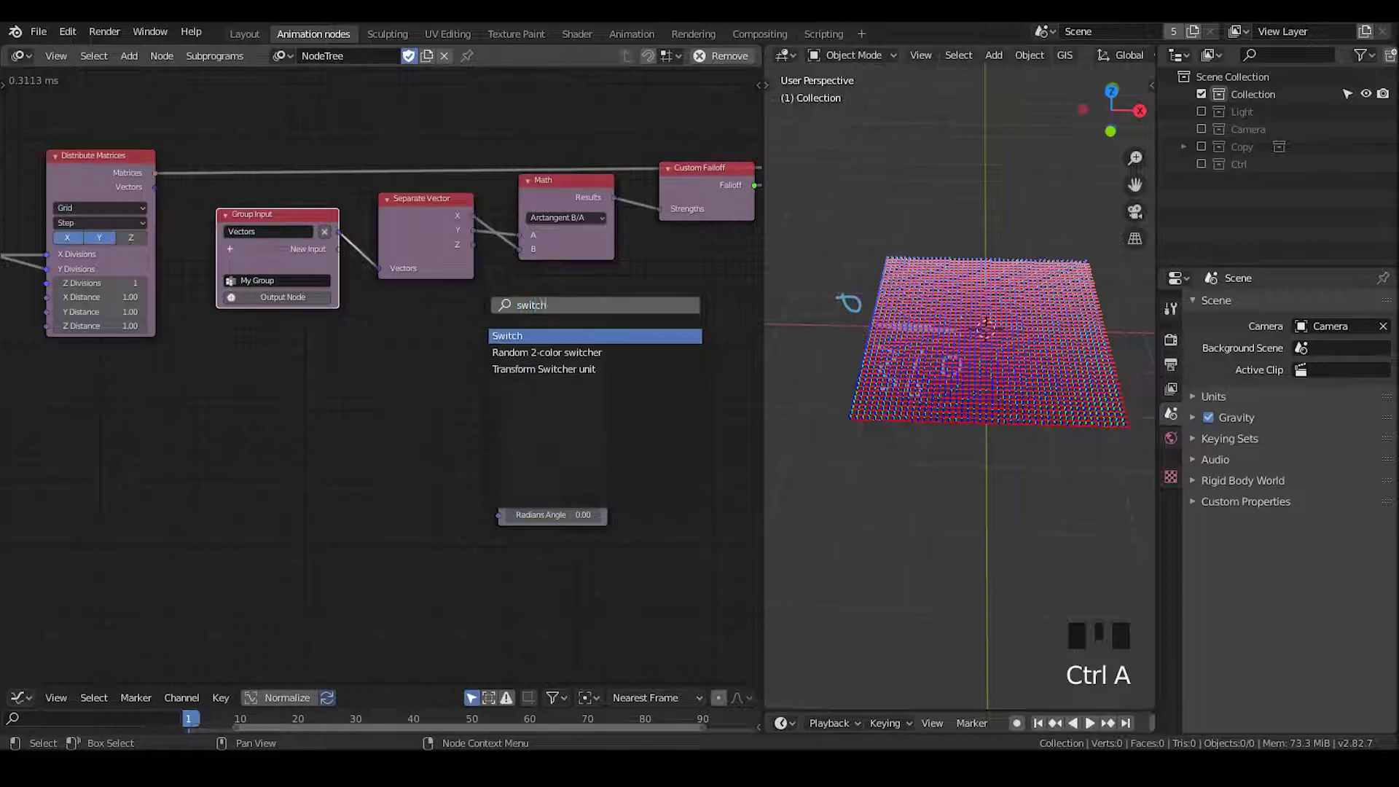
left_click_drag(381, 342, 263, 276)
left_click(263, 276)
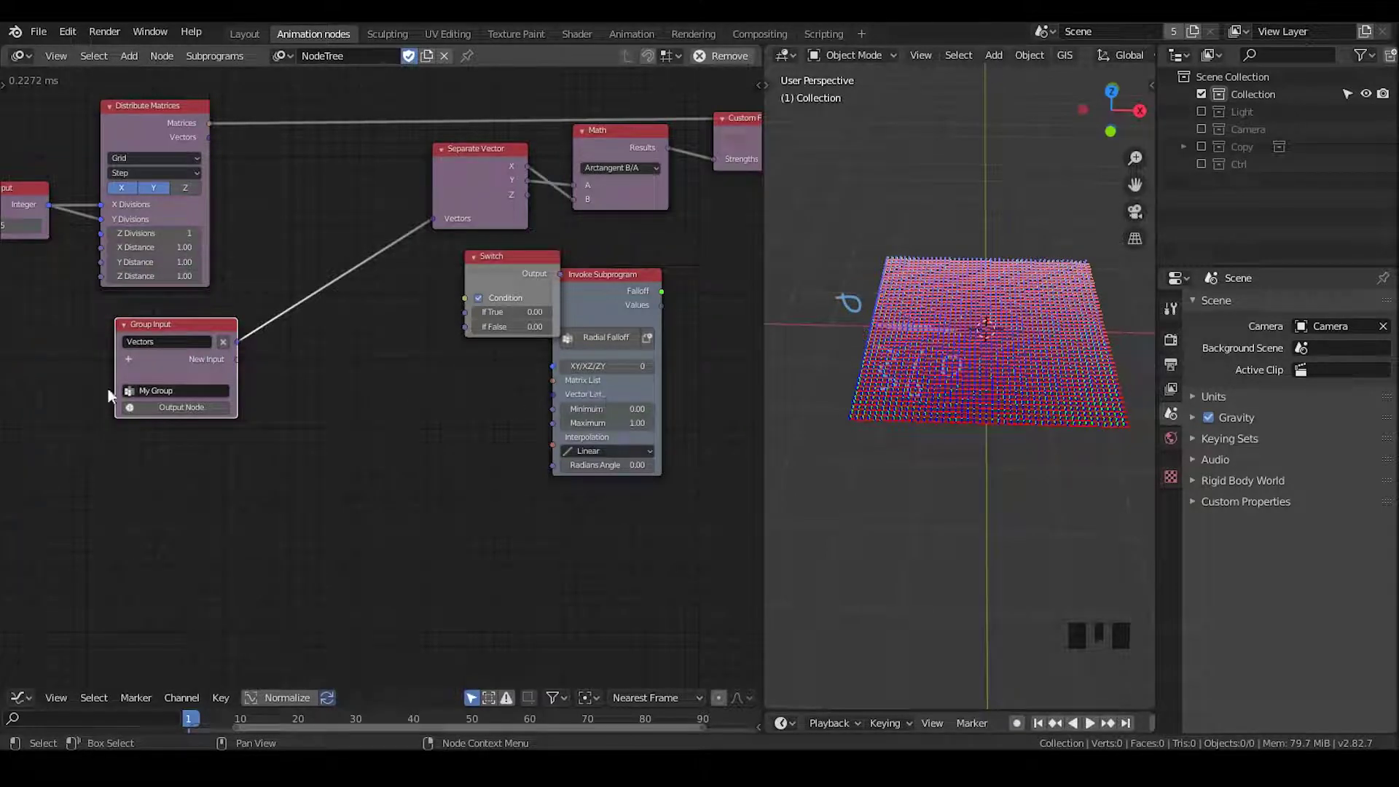
left_click_drag(131, 367, 228, 359)
Step: Add Get List Length on the Matrix List with a Viewer showing its length
key("ctrl+a")
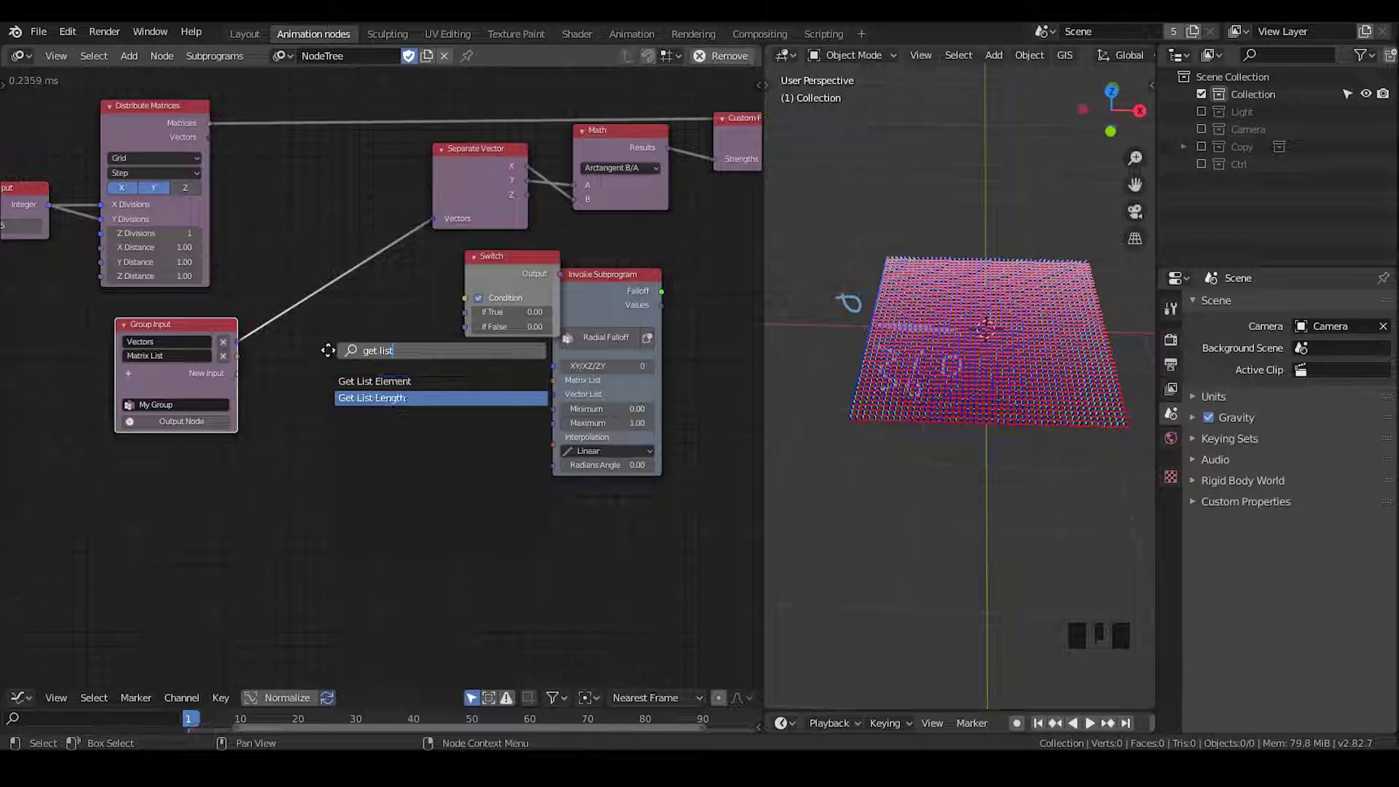
left_click_drag(248, 363, 282, 377)
left_click(406, 362)
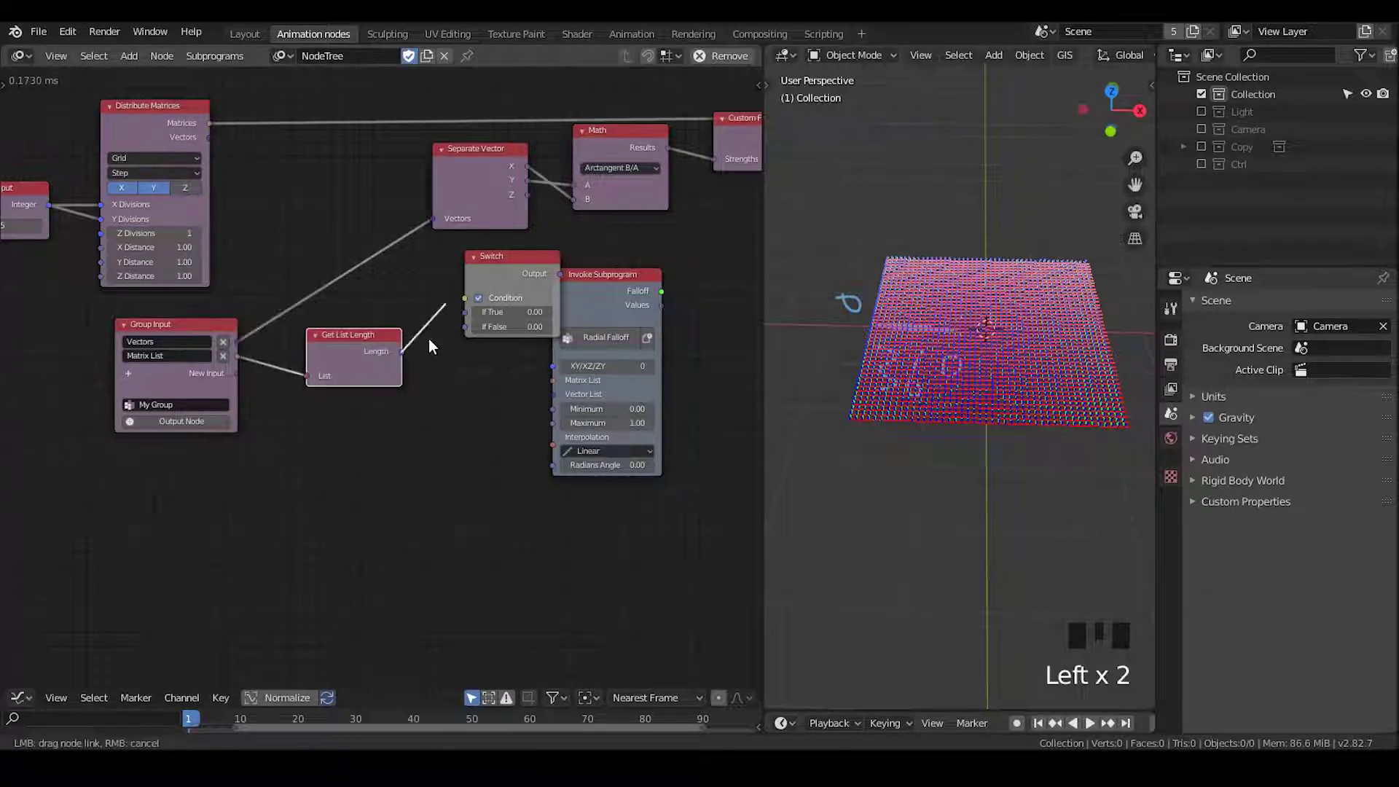
key("w")
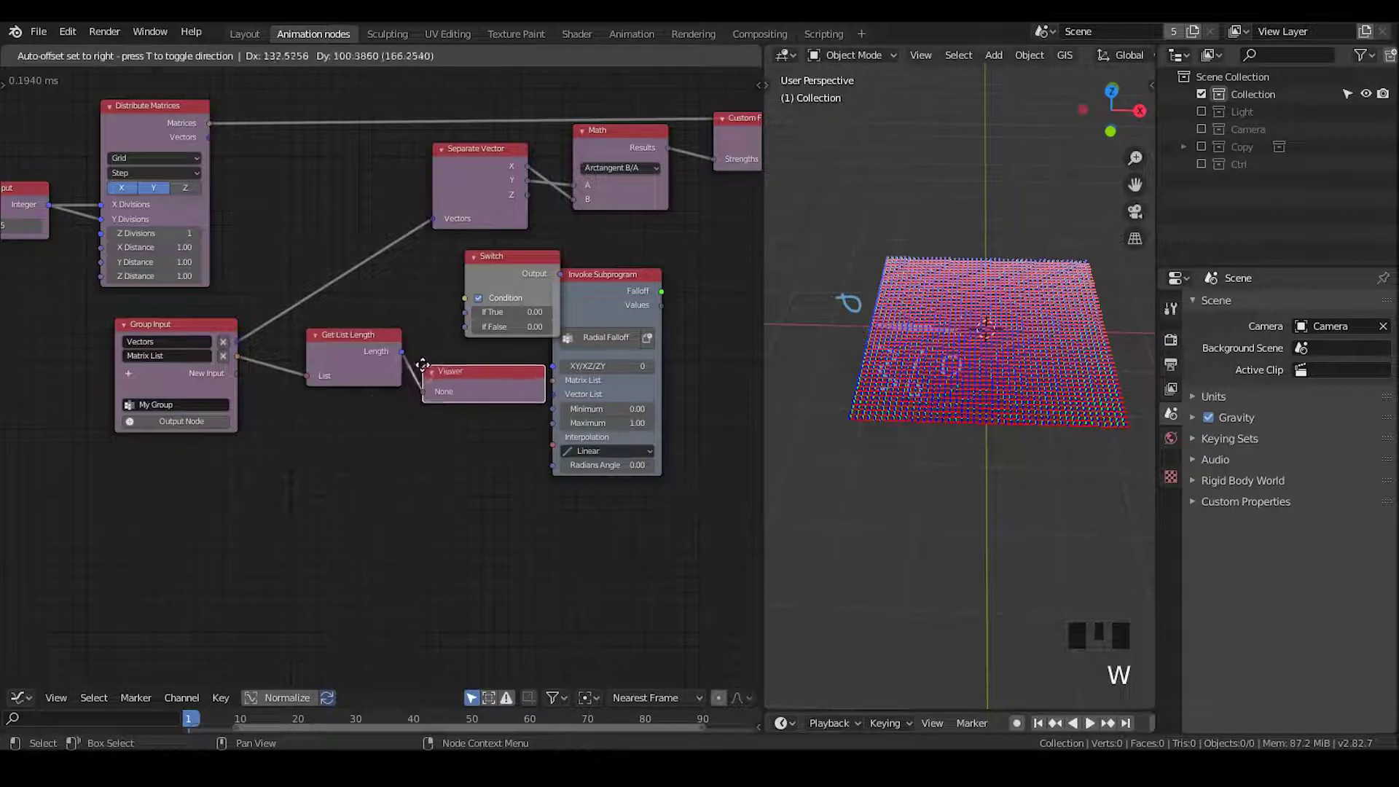
scroll("up", 3)
left_click_drag(445, 416, 494, 337)
left_click_drag(494, 337, 501, 337)
Step: Turn off the Switch's condition checkbox and drive Condition from the list length
left_click_drag(459, 329, 590, 268)
left_click(594, 268)
left_click(599, 271)
double_click(597, 270)
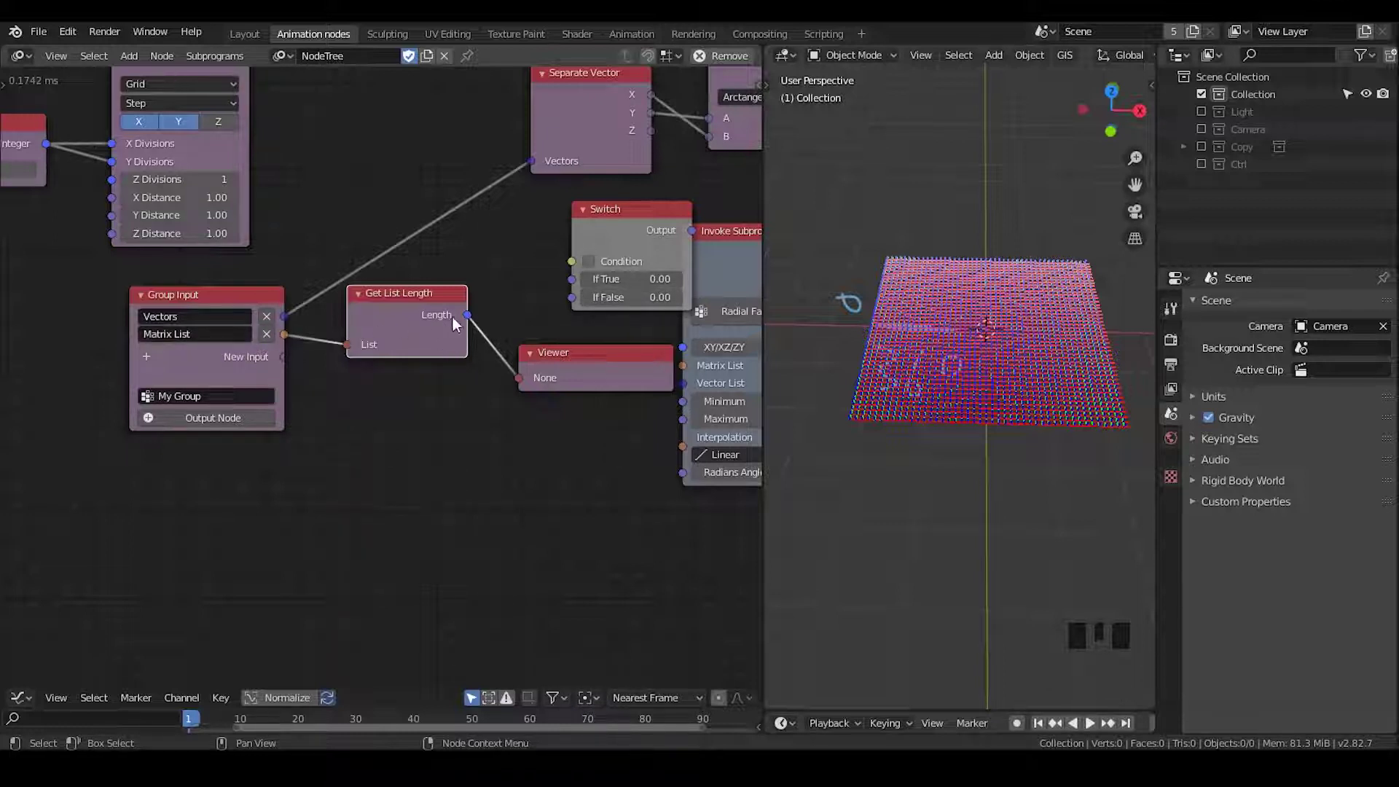
left_click_drag(551, 270, 502, 247)
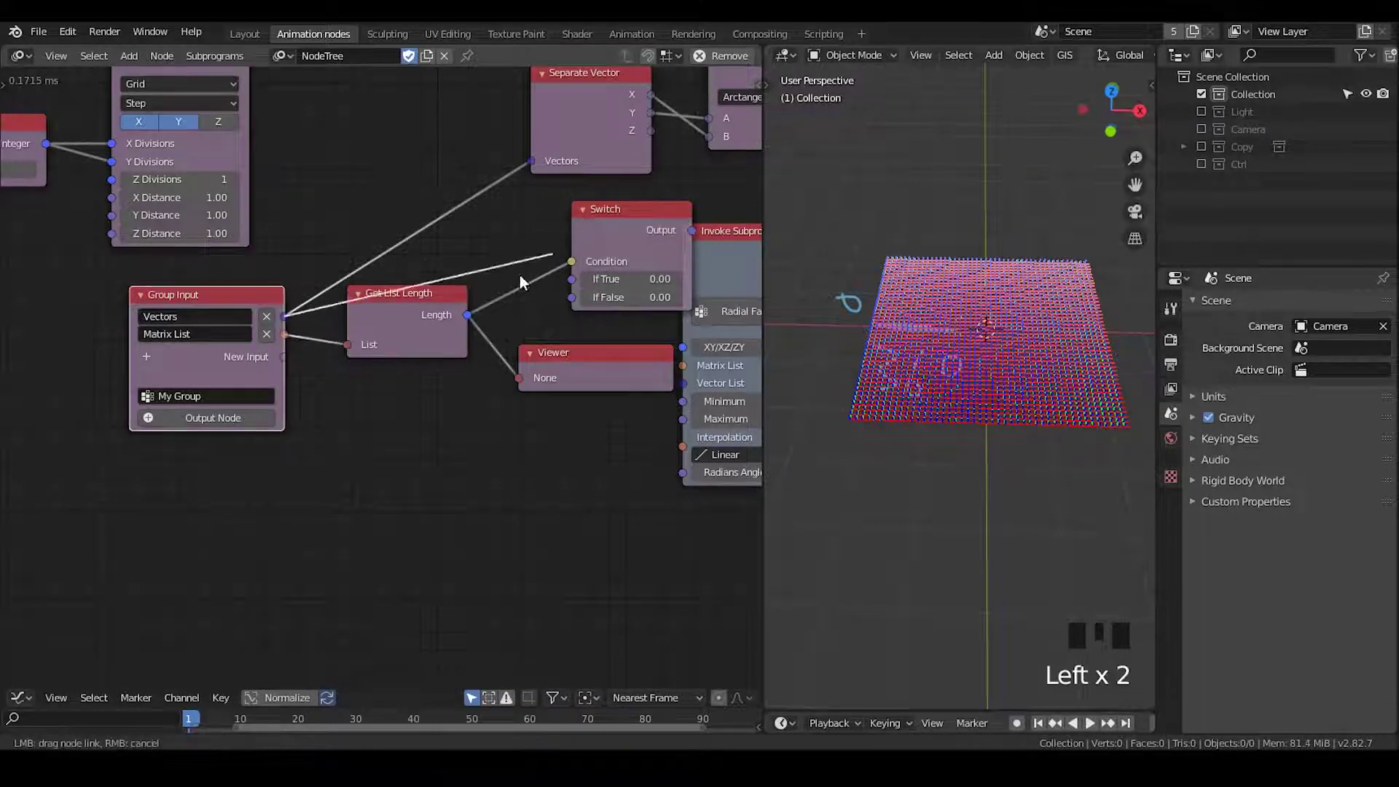
Step: Wire a group input into the Switch's If True value
left_click(407, 320)
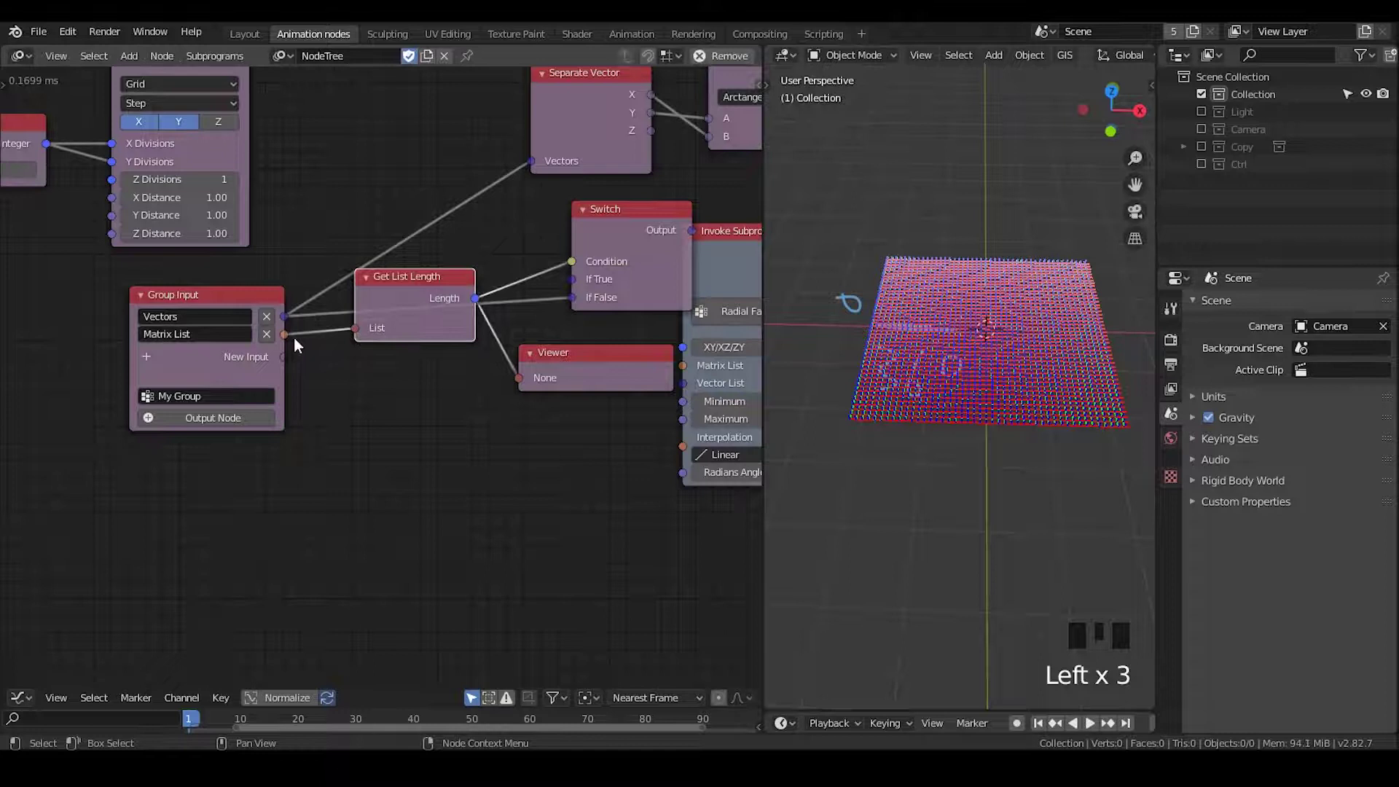
left_click(296, 334)
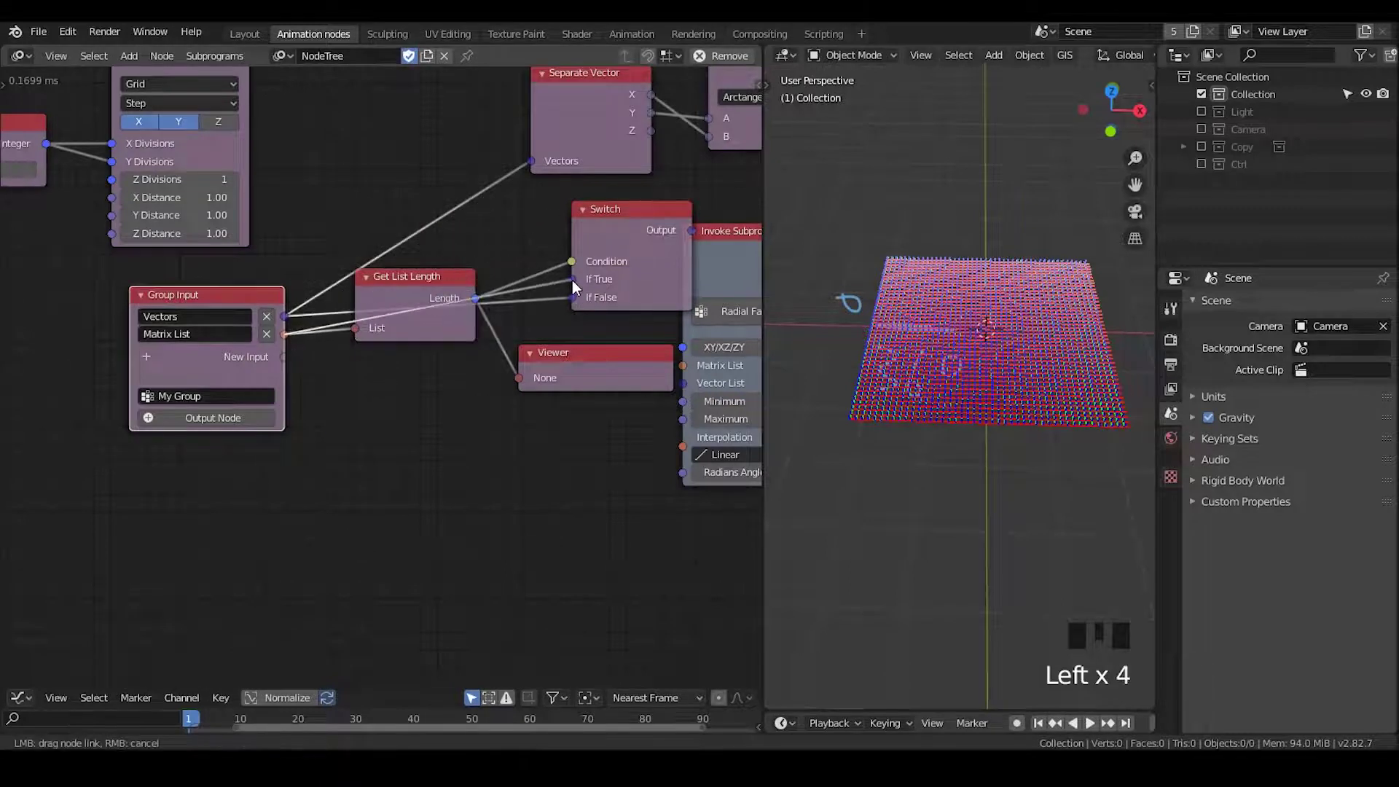
left_click_drag(532, 326, 511, 383)
left_click(510, 383)
left_click(510, 238)
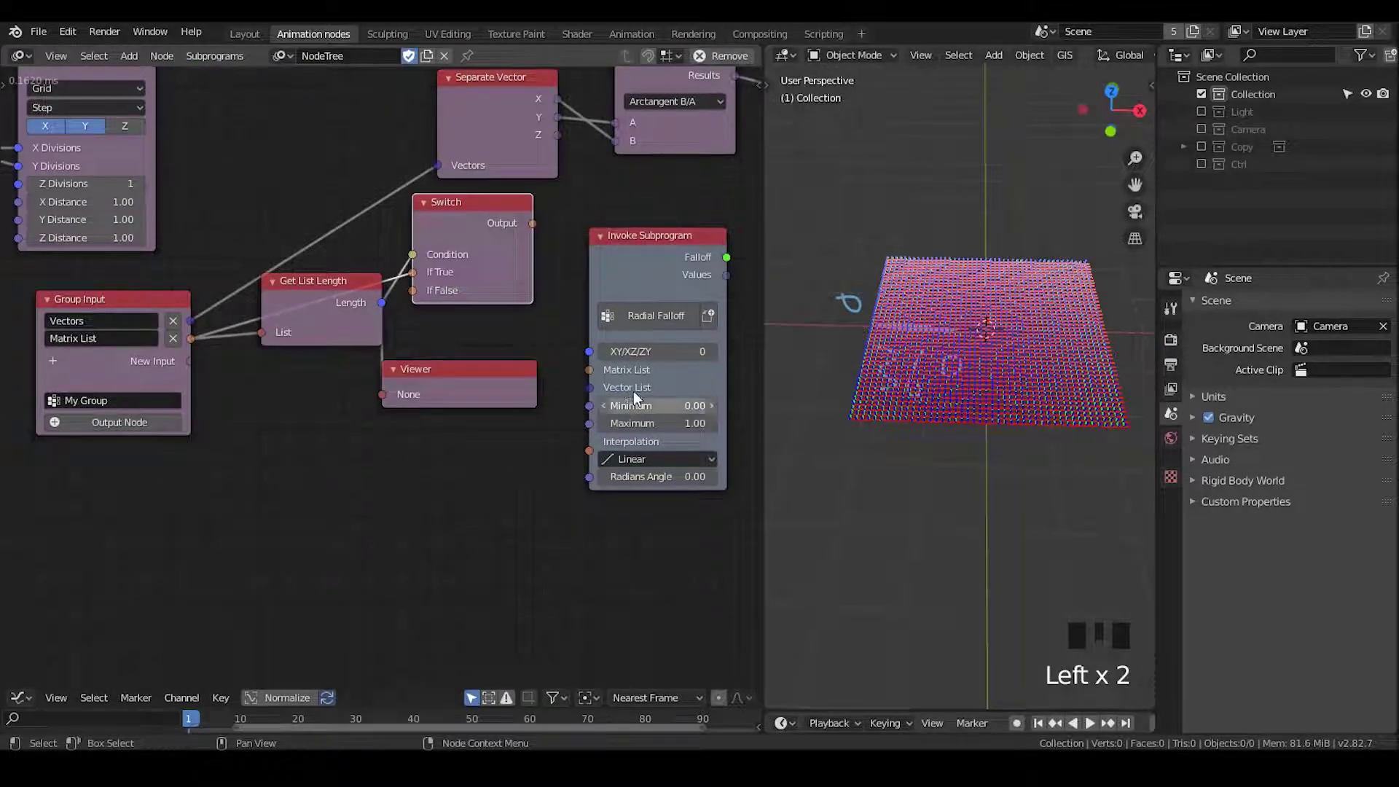
left_click_drag(536, 231, 279, 308)
left_click(467, 251)
Step: Link the Vectors input so group inputs feed both If True and If False, Get List Length above Group Input
left_click_drag(295, 318, 525, 293)
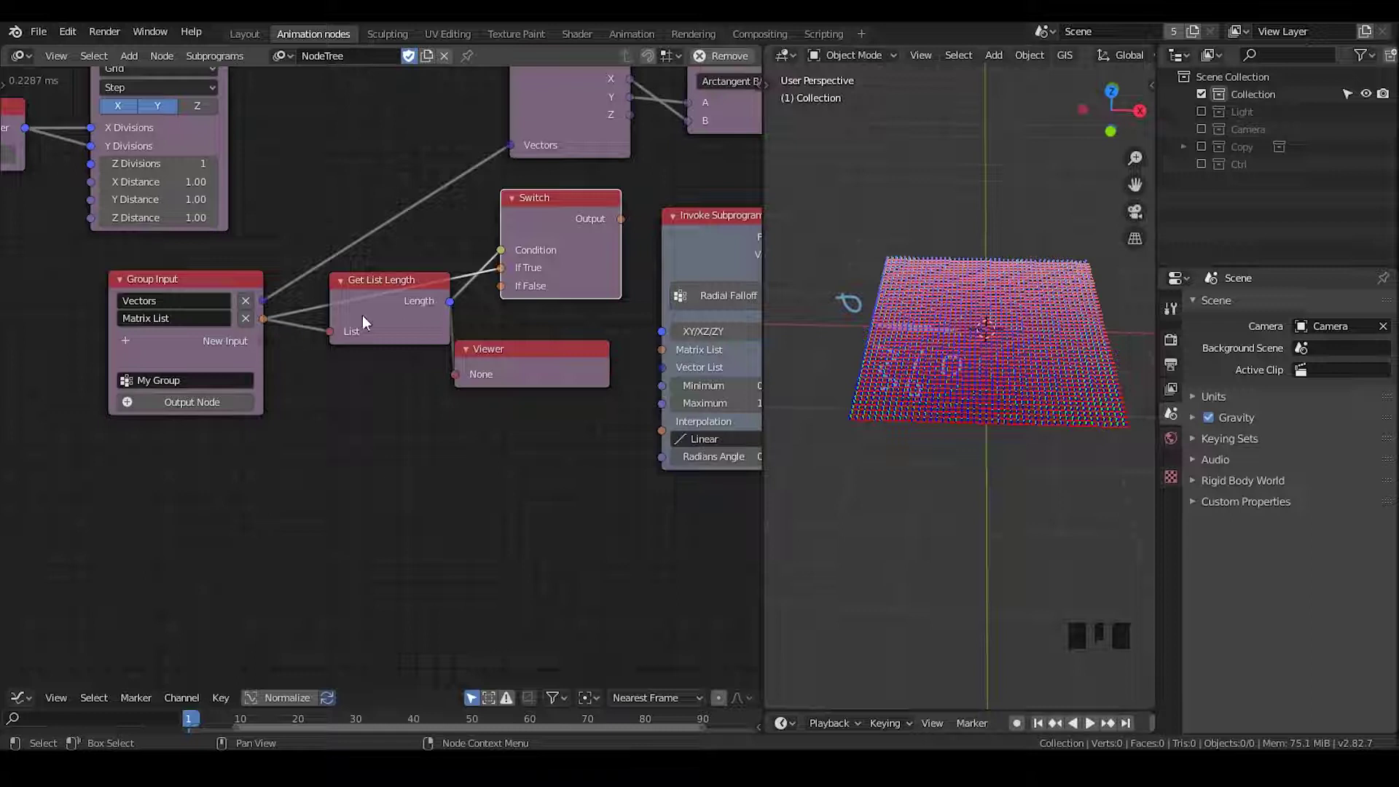
left_click(276, 302)
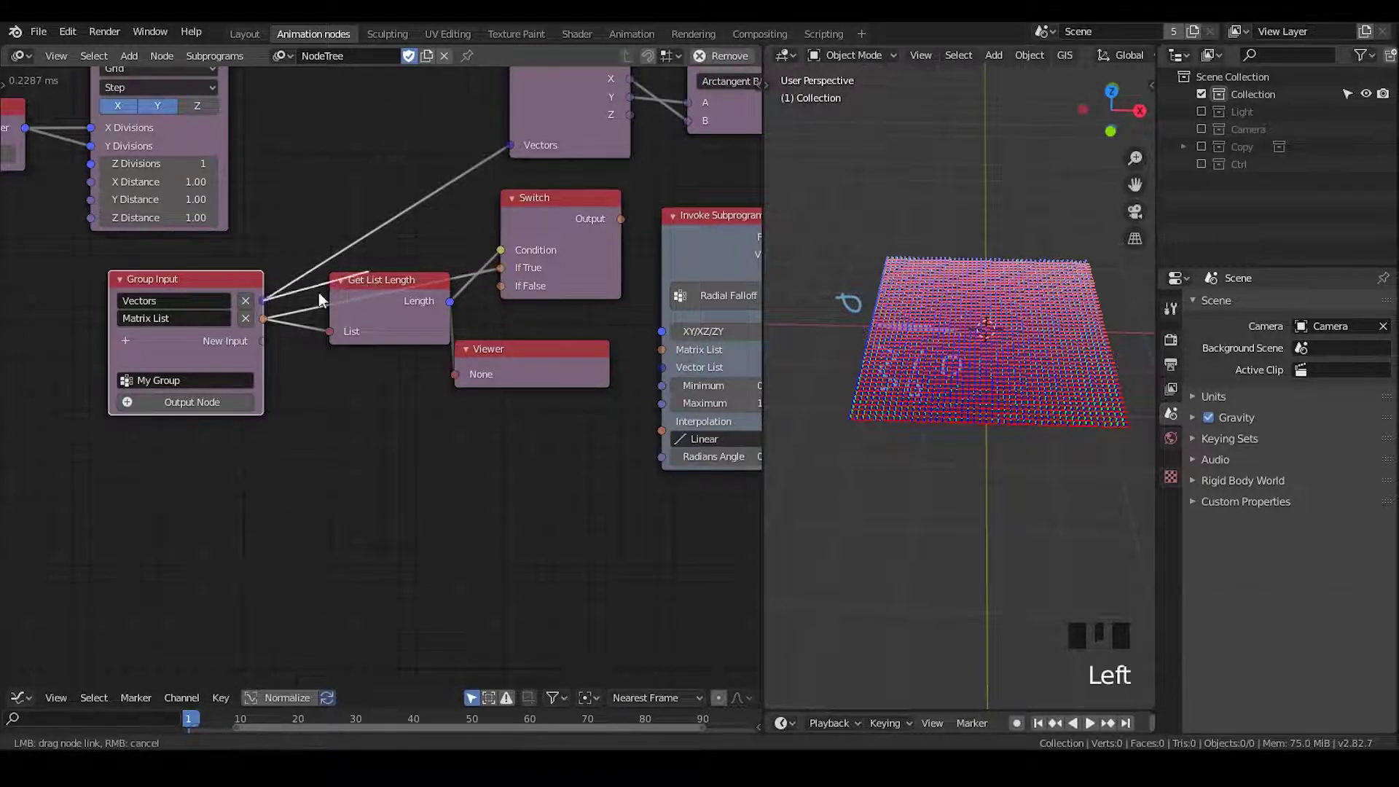
left_click(393, 308)
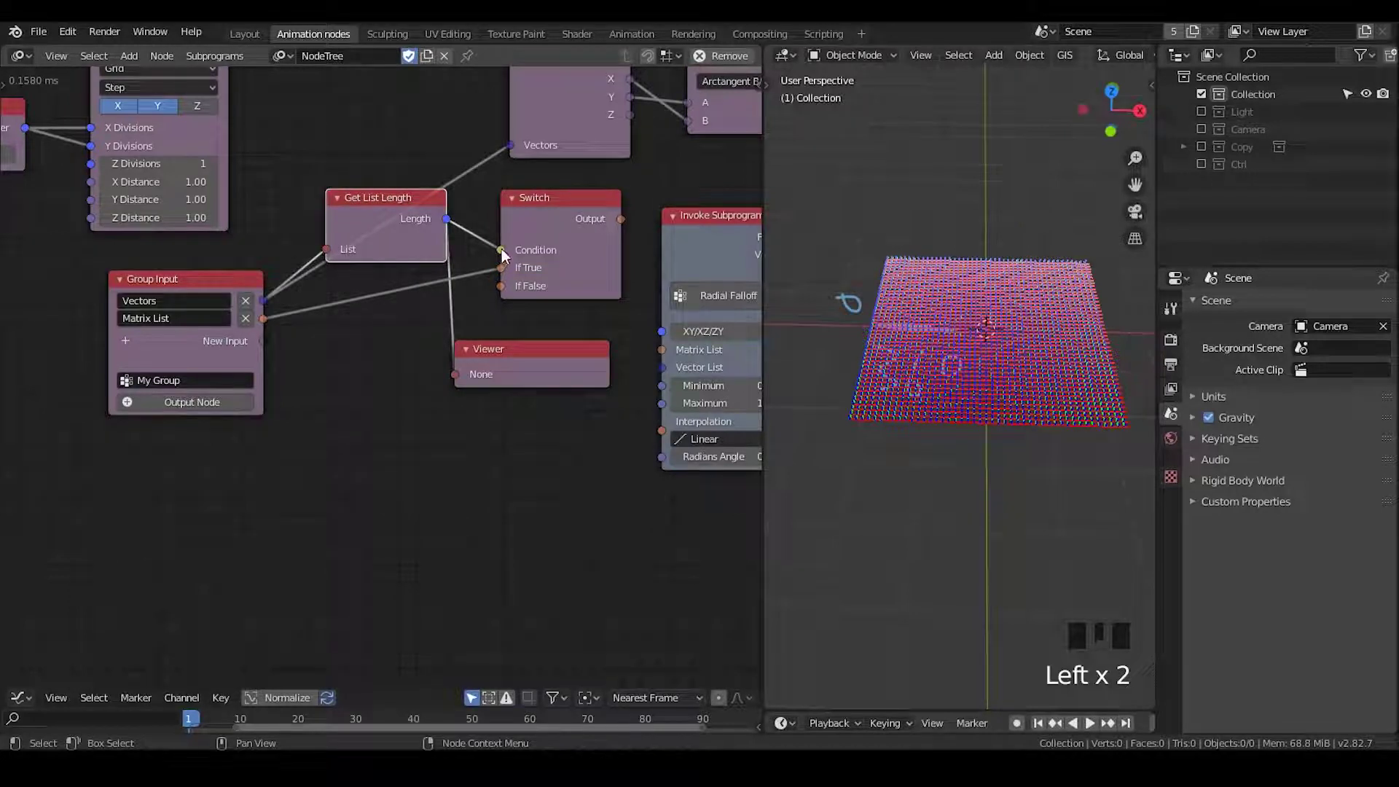
left_click_drag(372, 219, 312, 307)
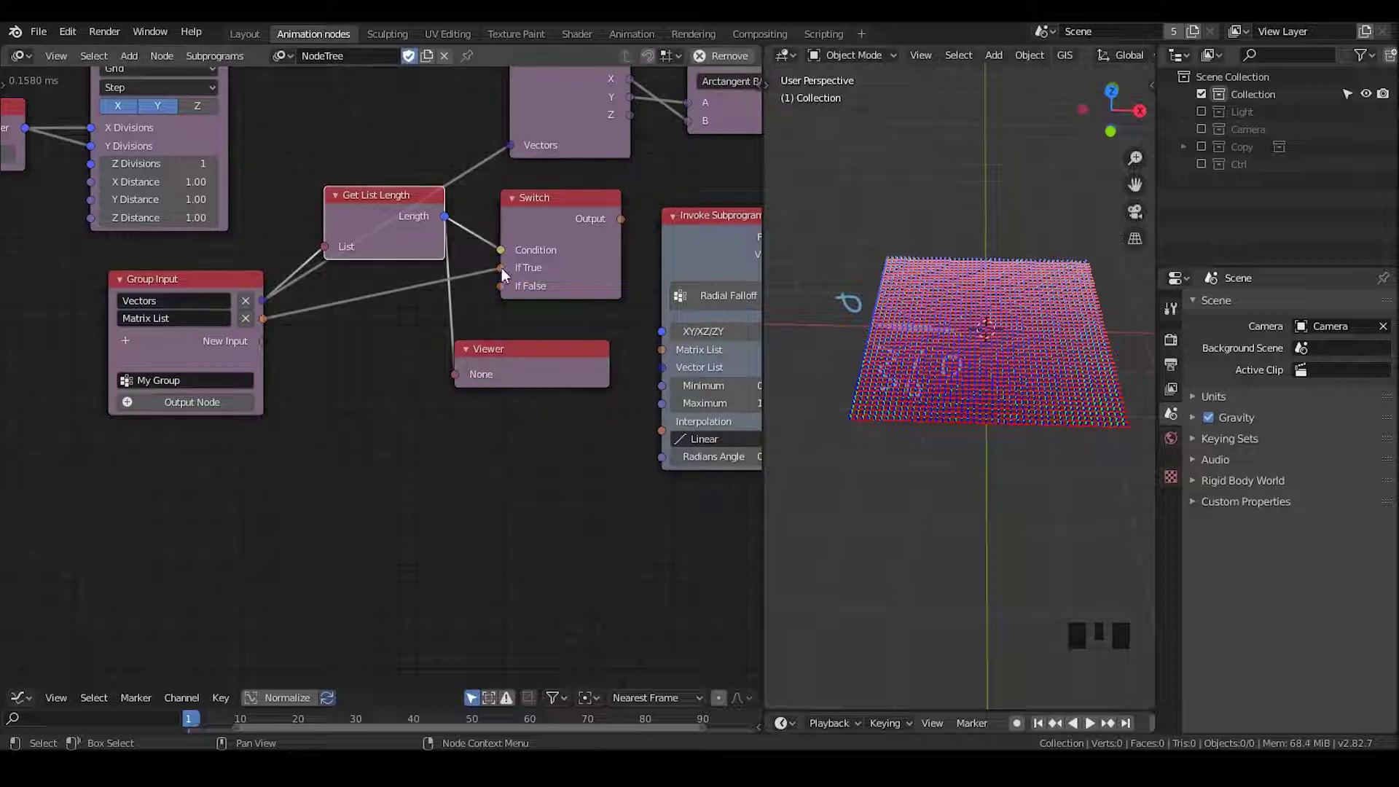
left_click(507, 275)
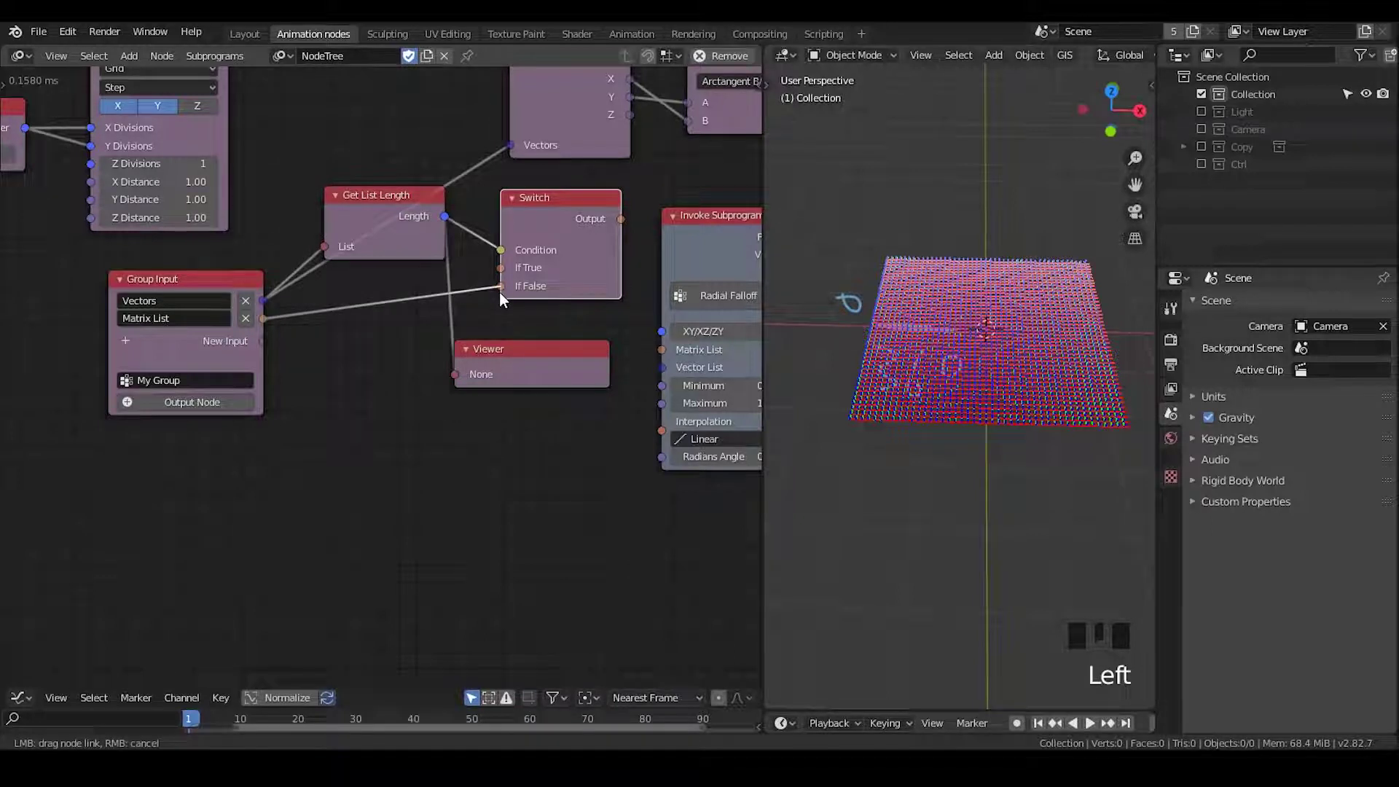
left_click_drag(270, 311, 319, 303)
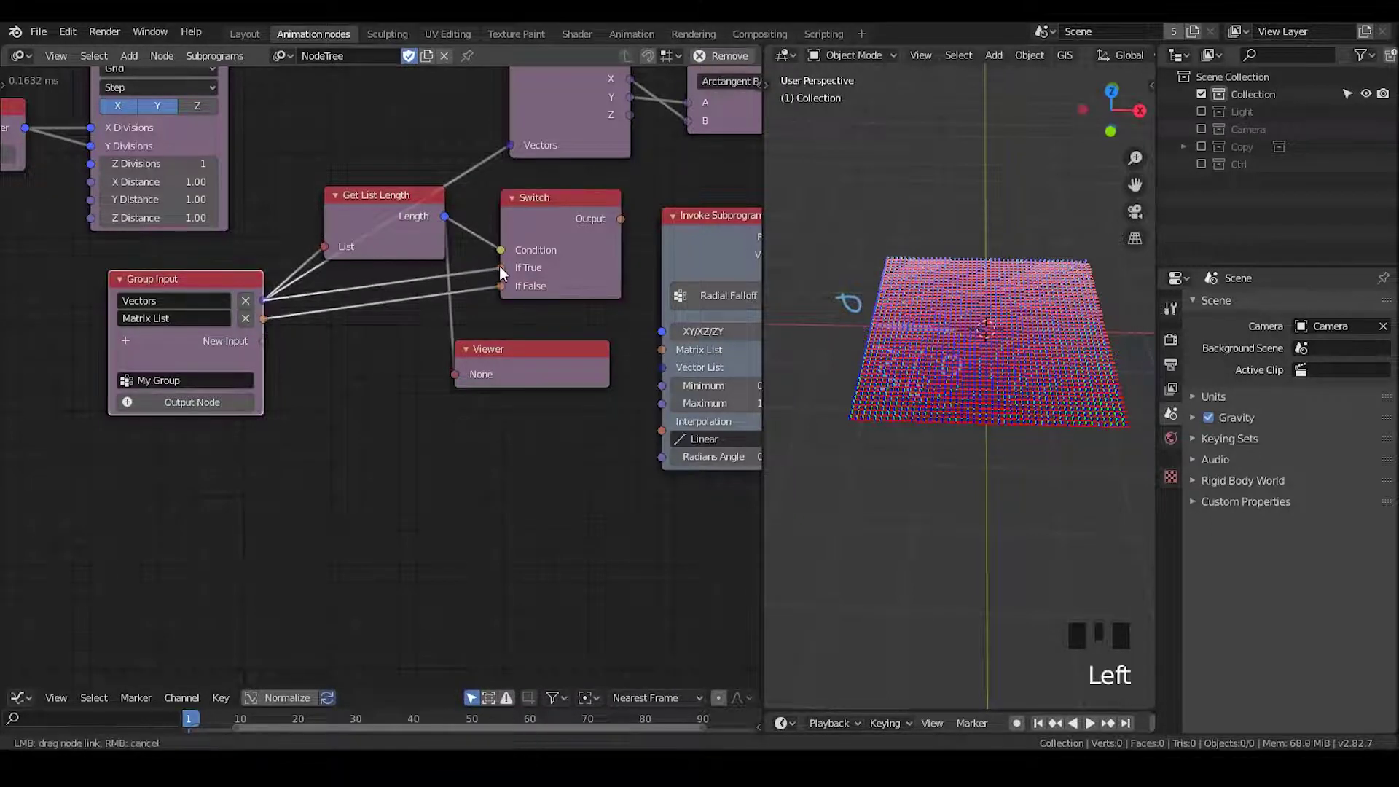
Step: Insert Decompose Matrix after the Matrix List input and slide the selected nodes left into a row
left_click(341, 283)
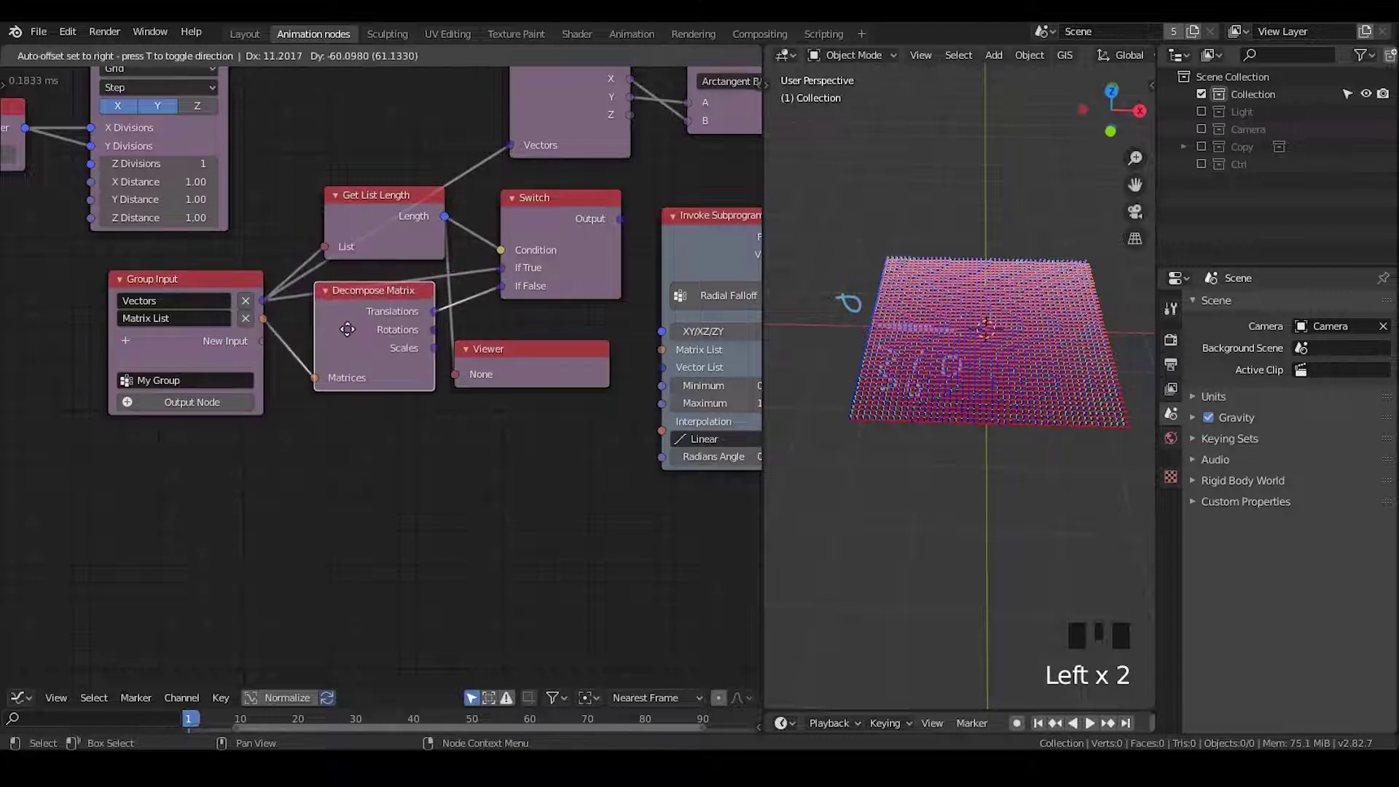
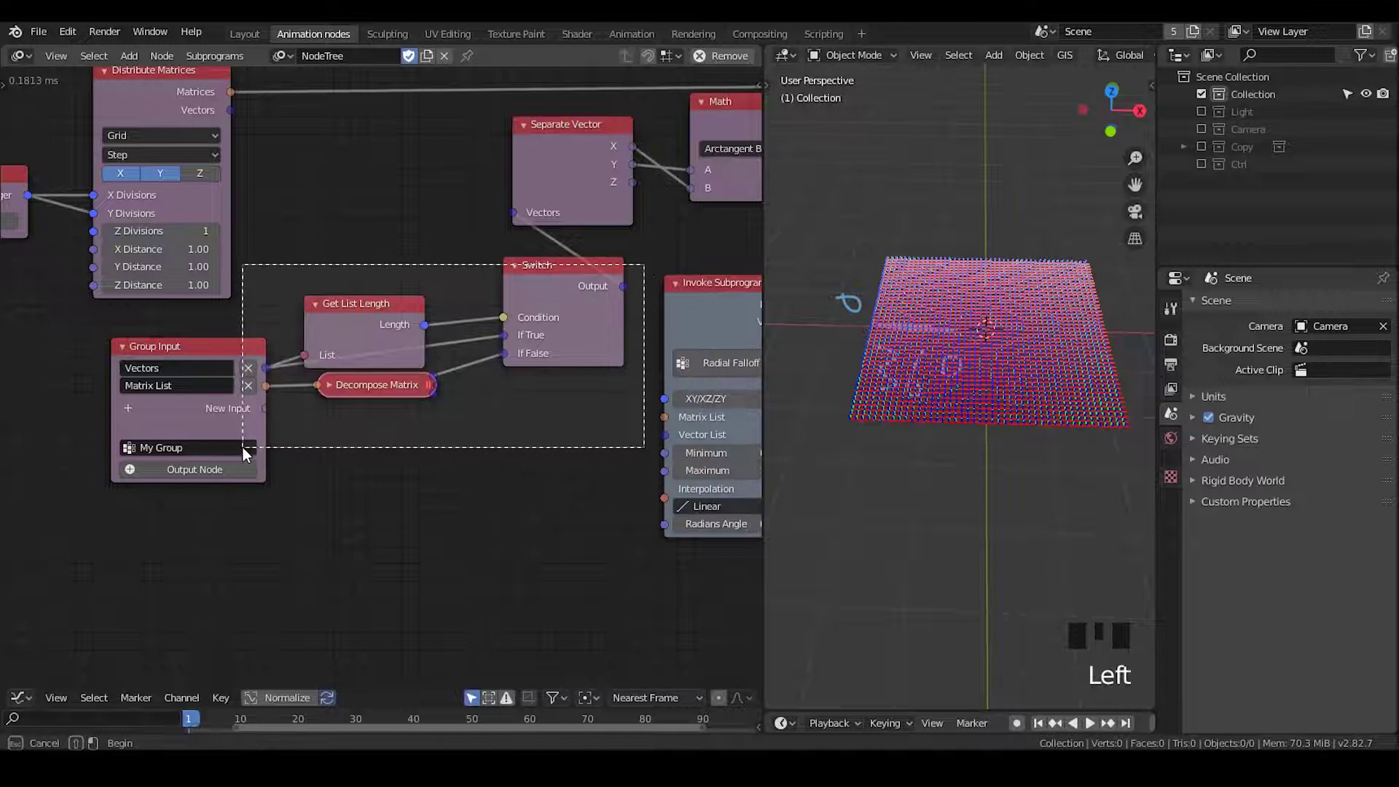
middle_click(306, 336)
key("g")
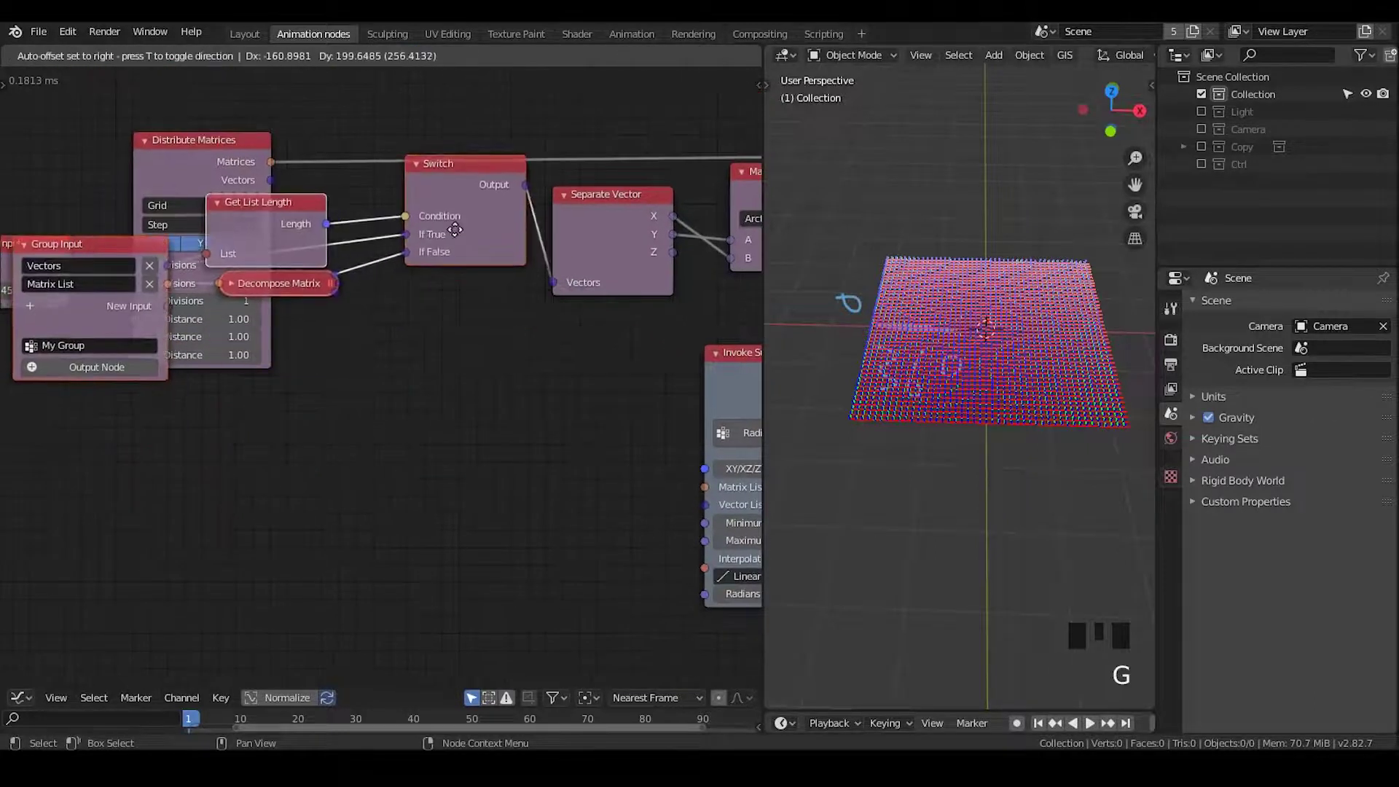
left_click_drag(207, 171, 147, 209)
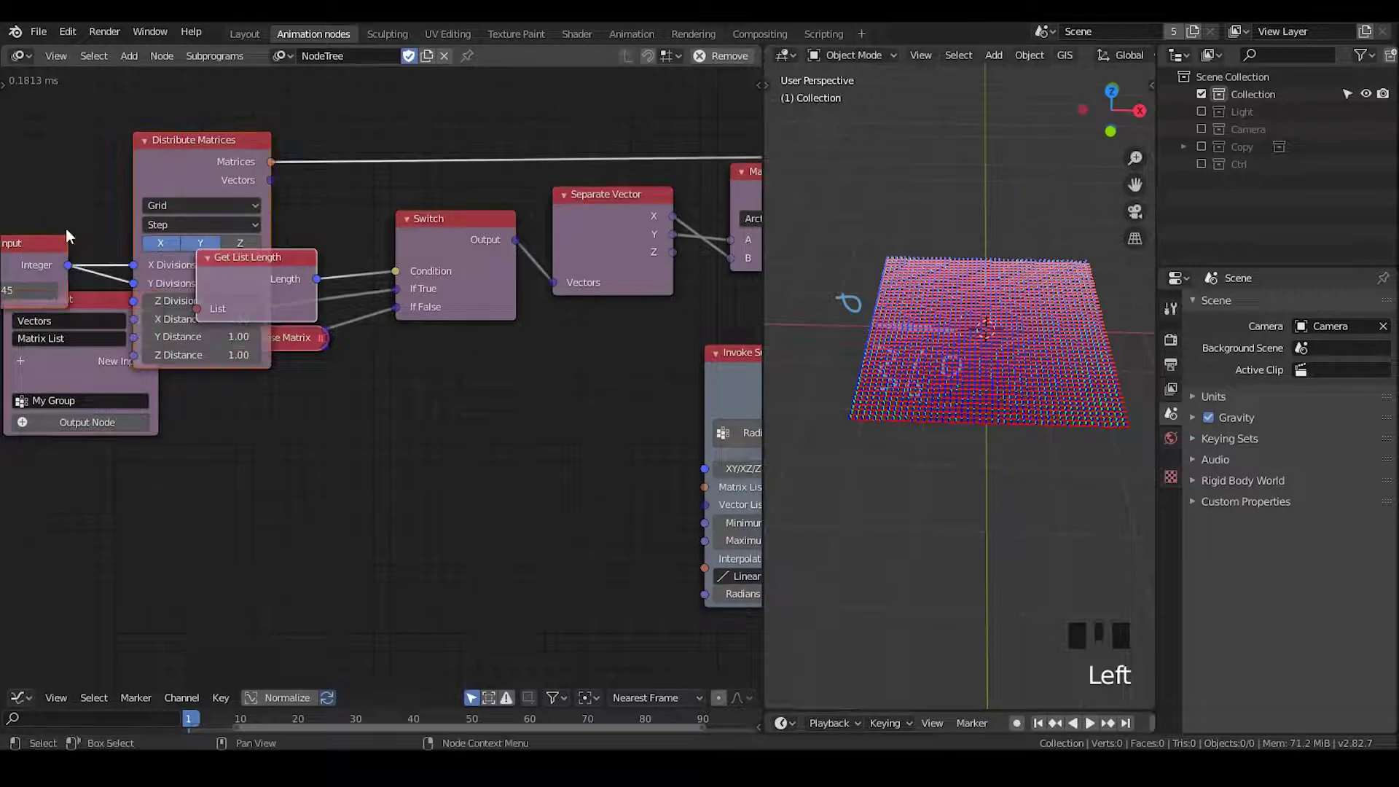
Step: Bring Integer Input into view beside the Switch group of nodes
left_click_drag(304, 198, 295, 217)
left_click_drag(232, 262, 424, 201)
left_click(425, 201)
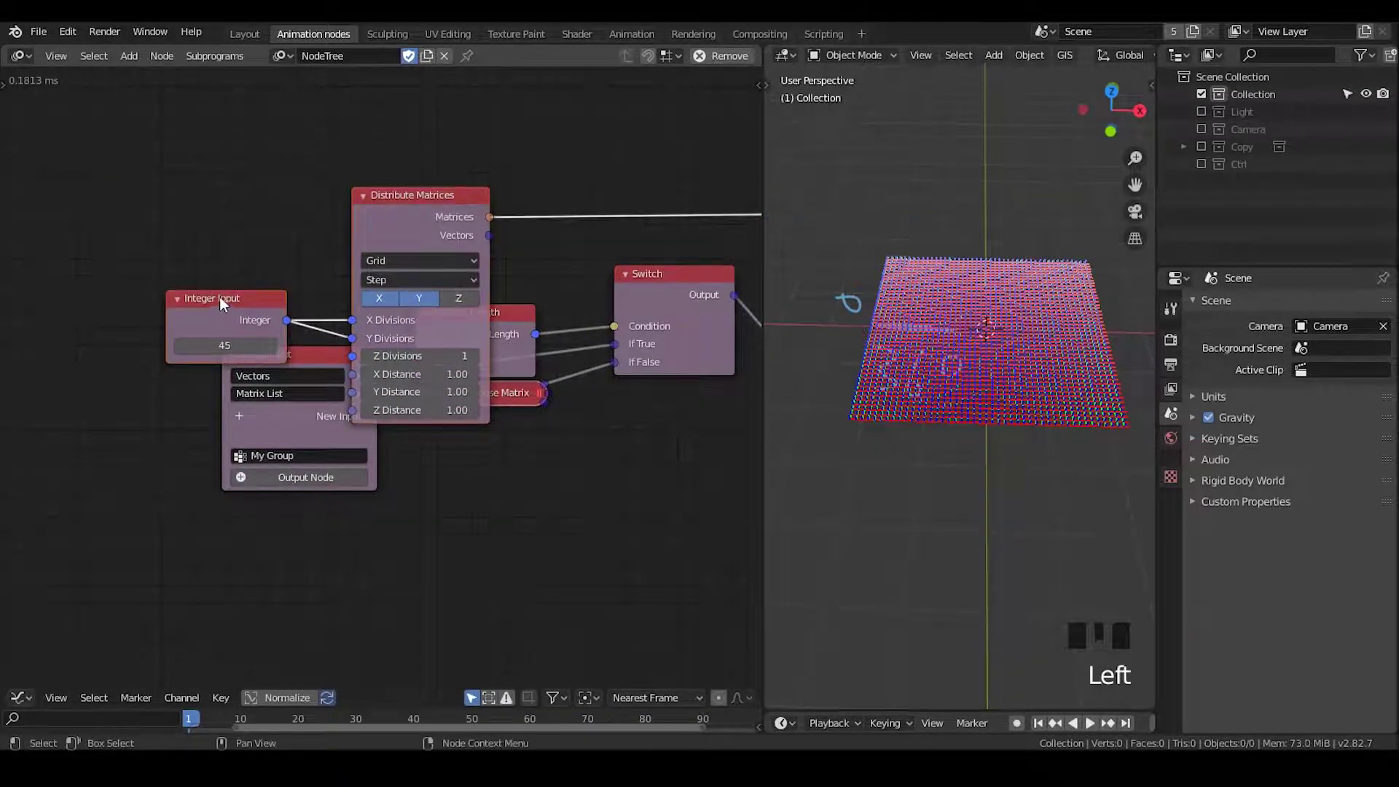
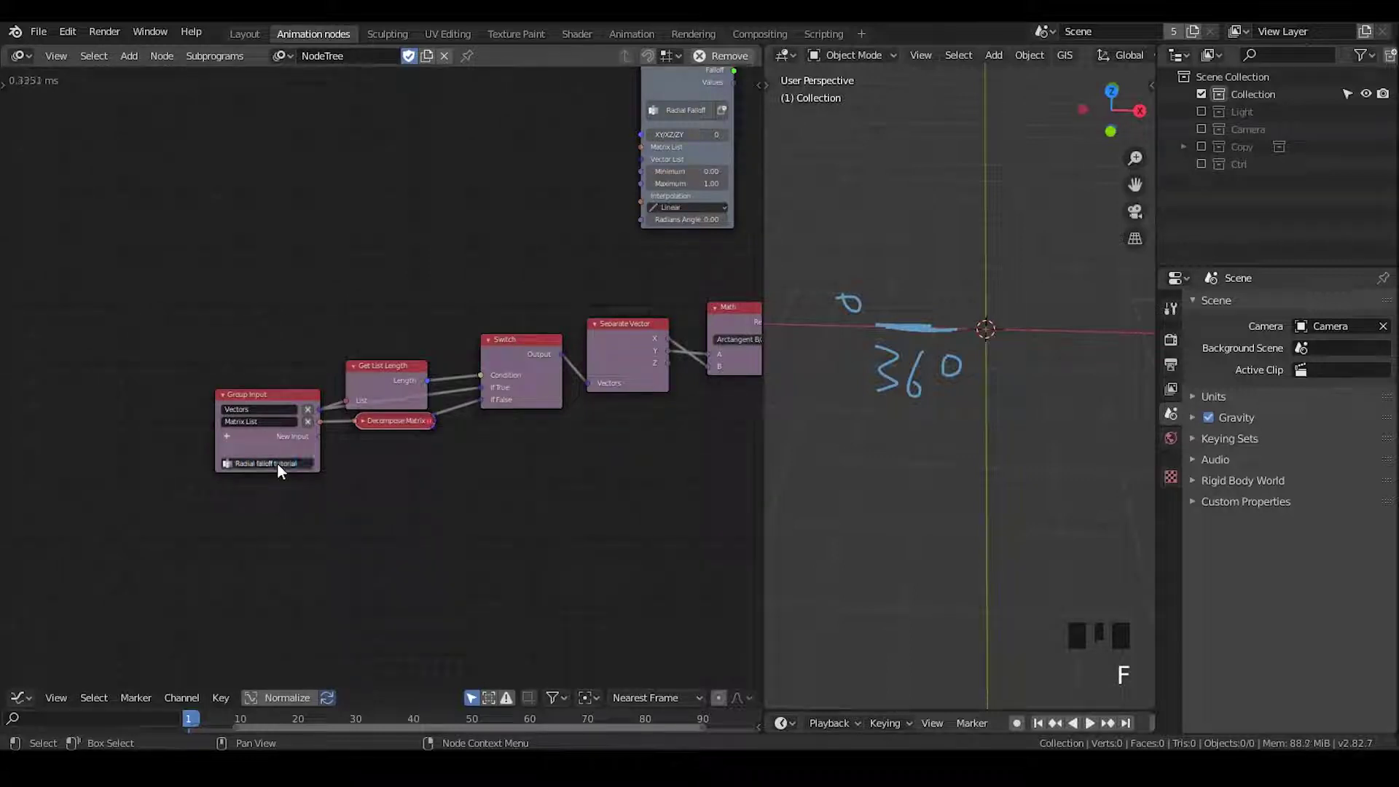
Step: Create an invoke node for Radial falloff tutorial and feed its Falloff into Offset Matrix
left_click(276, 397)
key("w")
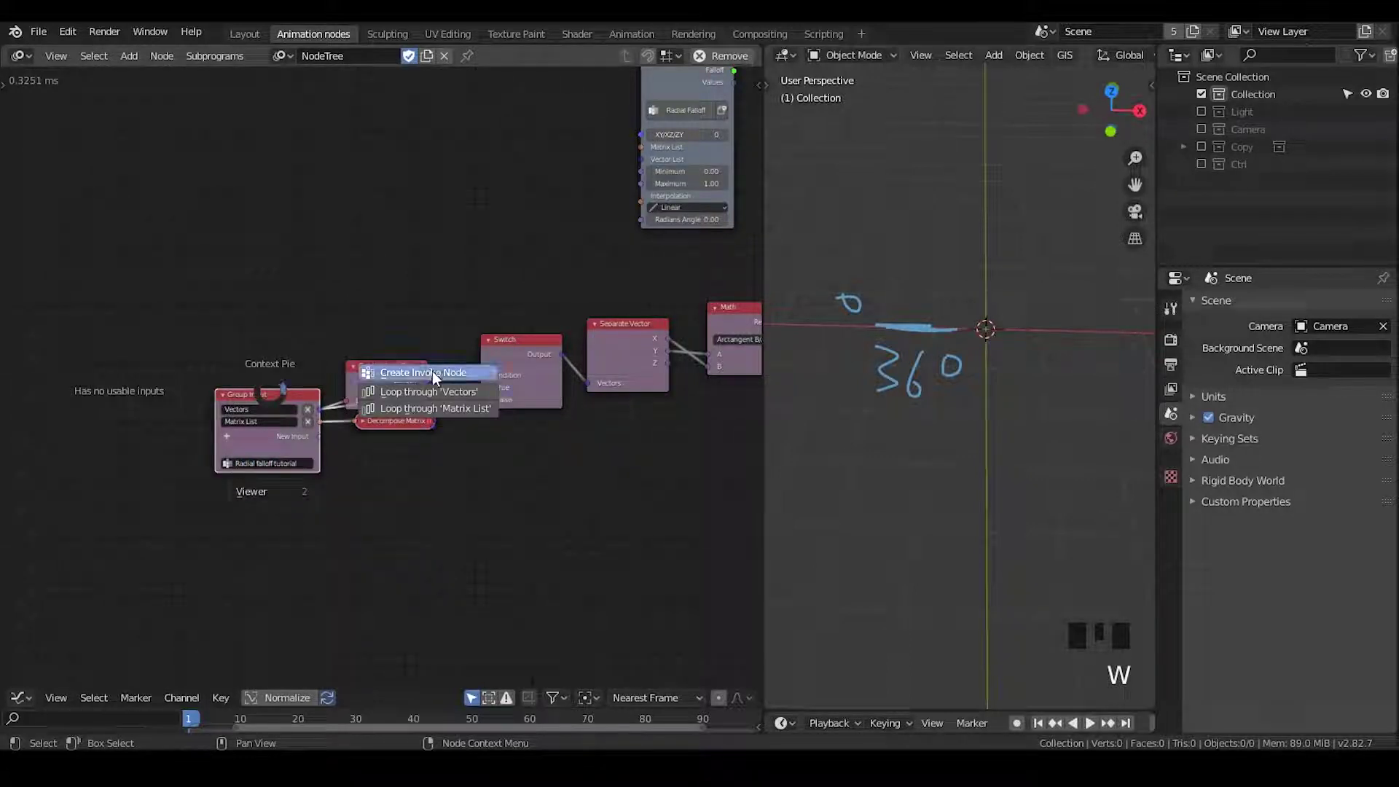
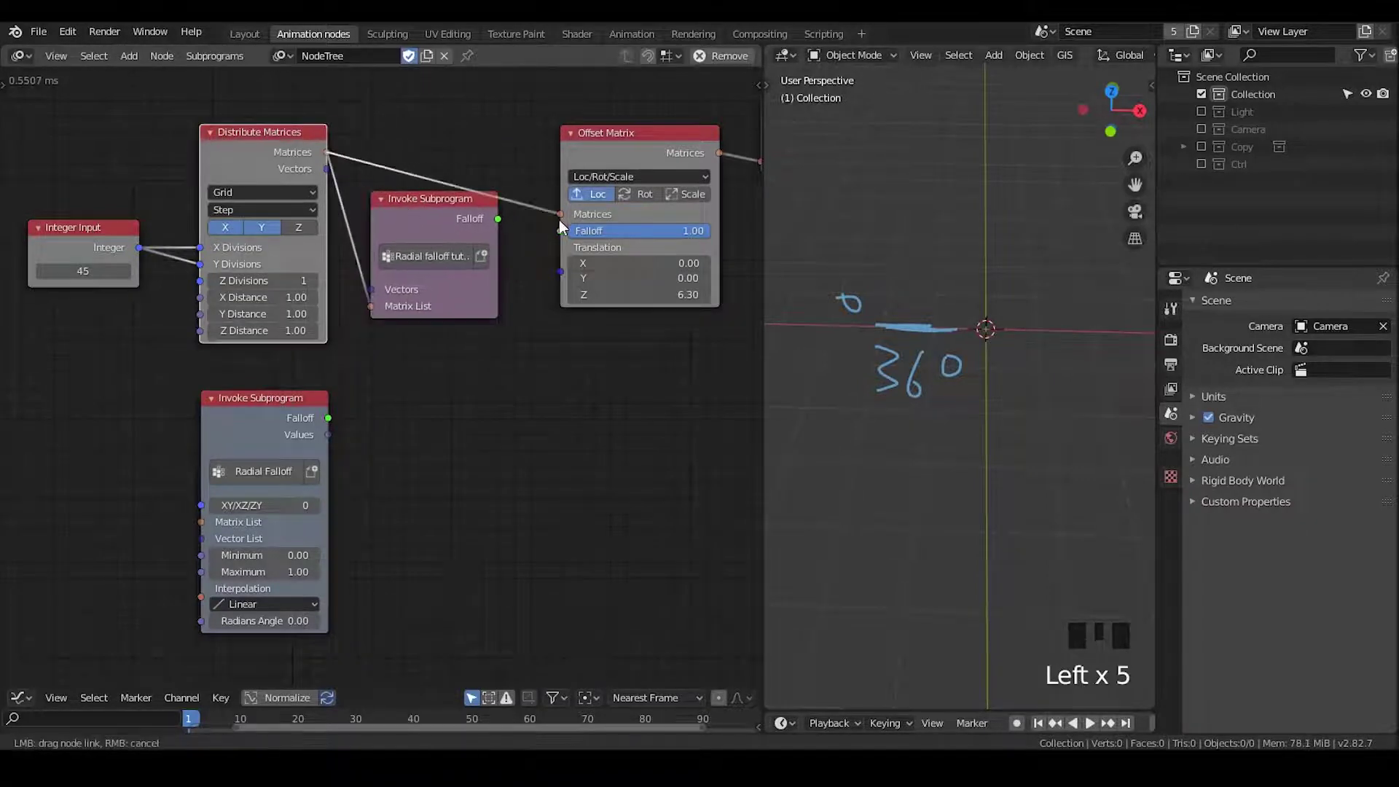
left_click(503, 229)
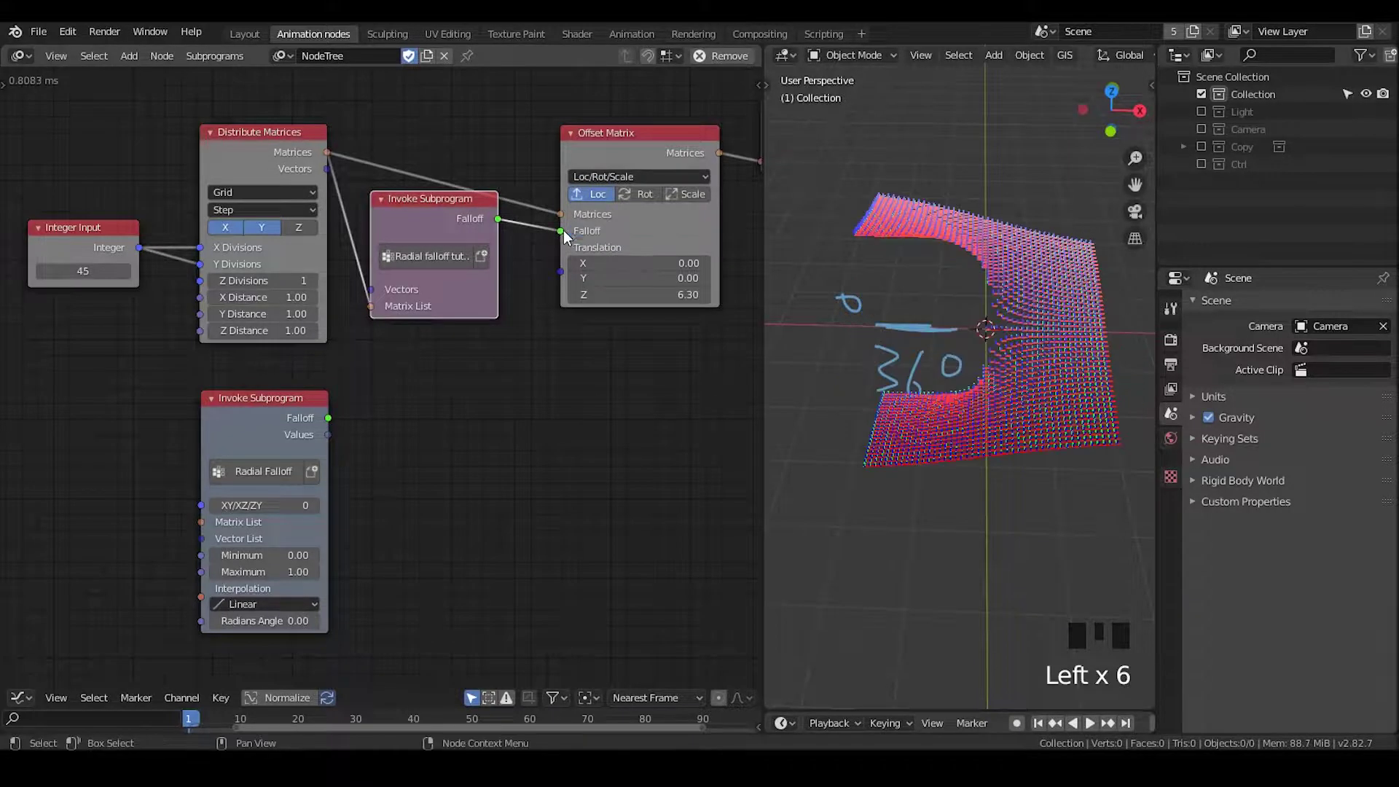
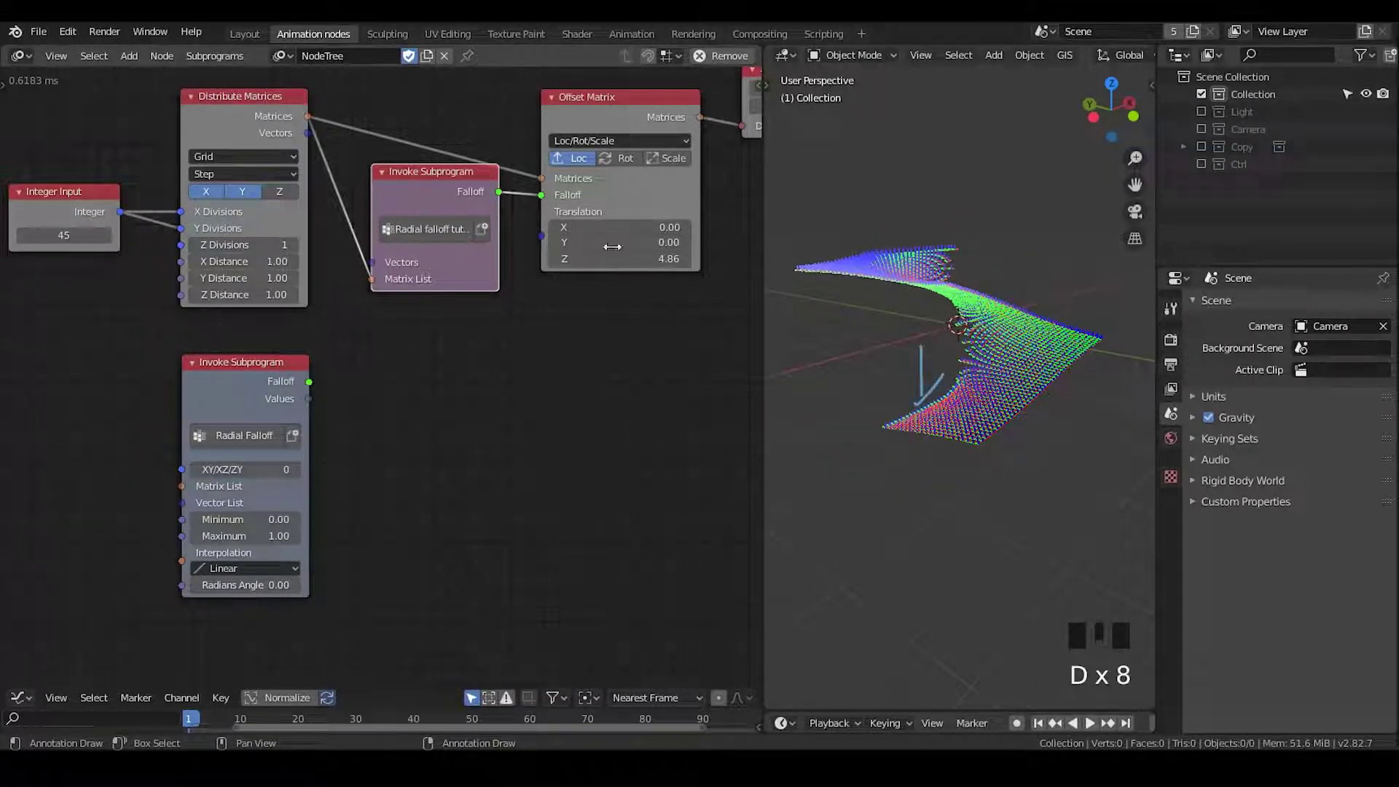
Step: Insert Map Range between Arctangent B/A and Custom Falloff, with a Viewer listing the 2025 arctangent values
left_click_drag(1019, 347, 464, 236)
left_click(464, 236)
key("w")
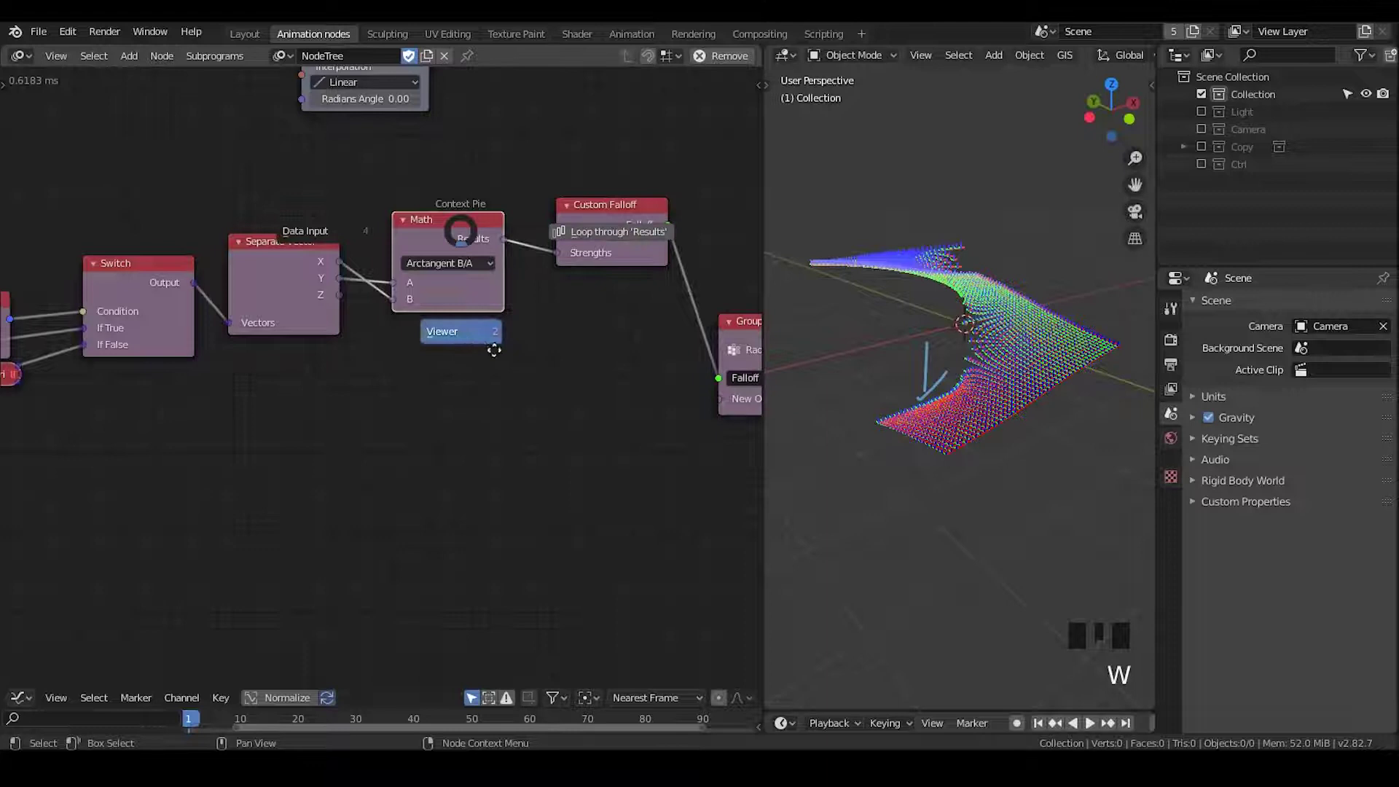
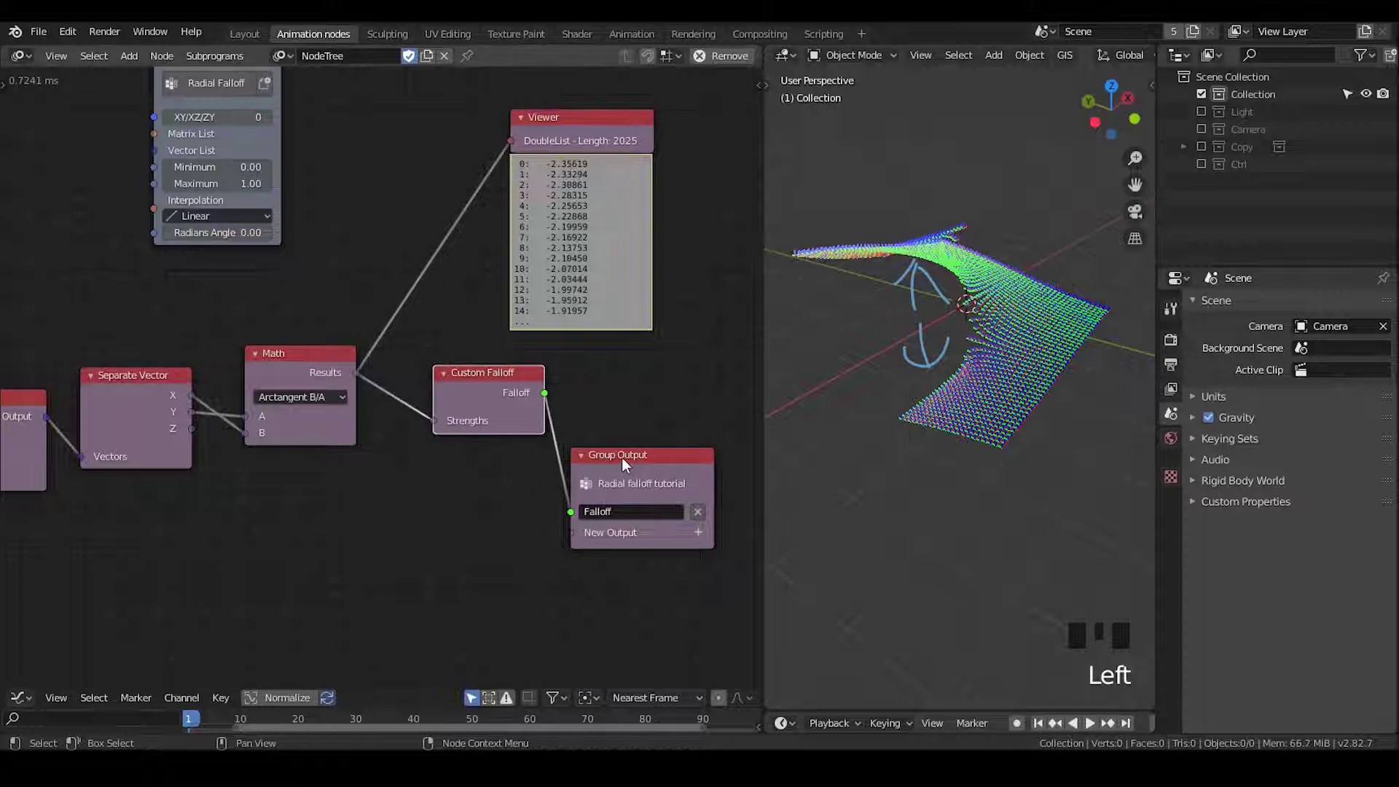
left_click(629, 465)
left_click(472, 388)
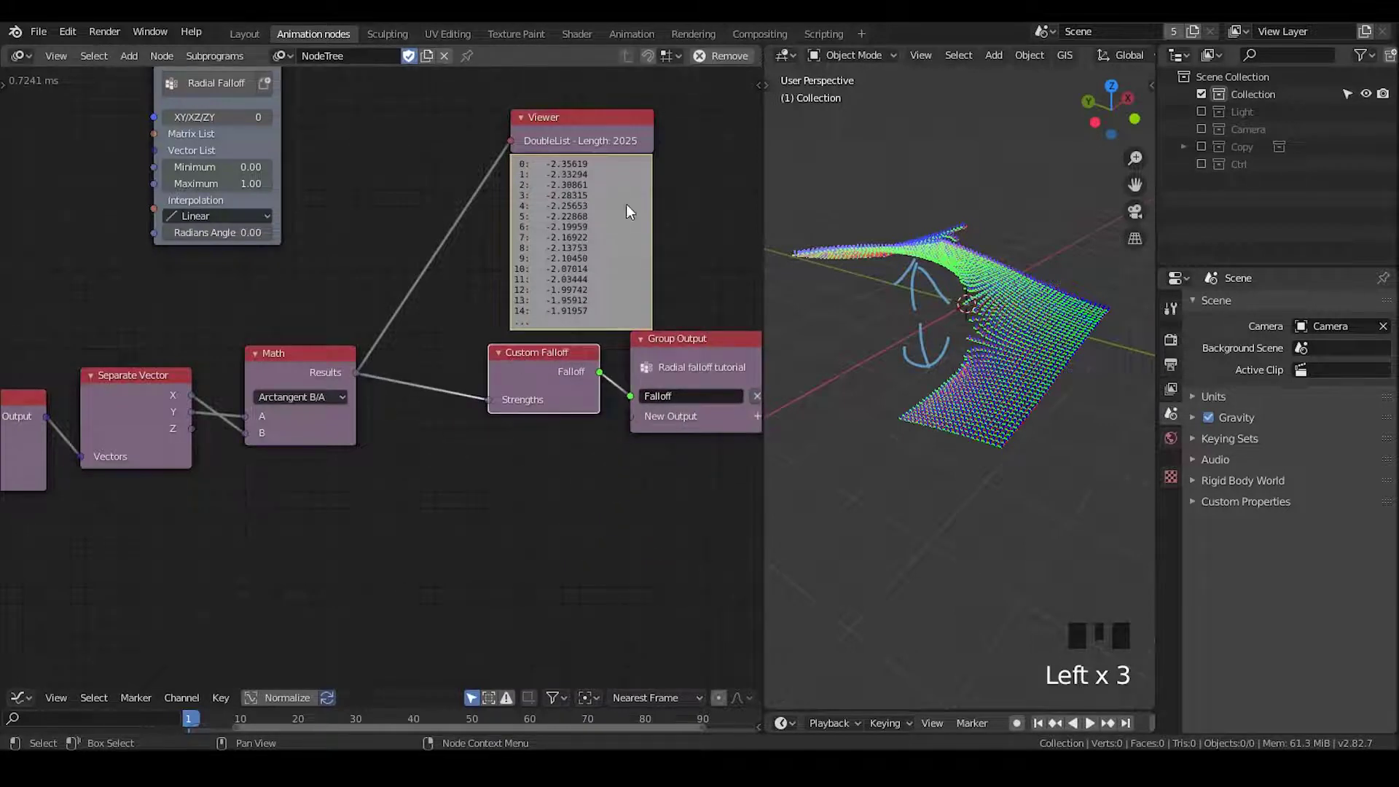
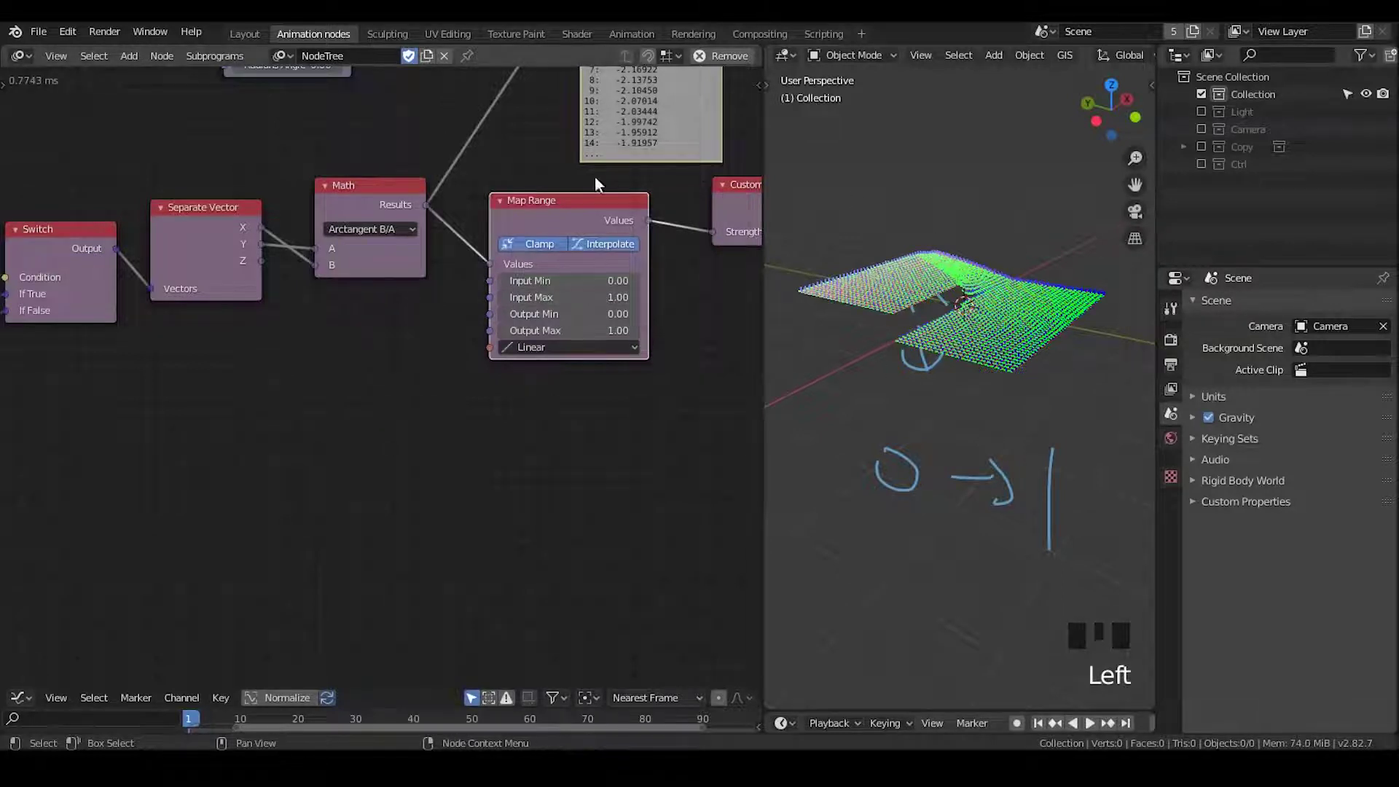
Step: Reposition the Viewer node beside the Map Range node whose input range spans -3.14 to 3.14
left_click_drag(594, 188, 553, 150)
left_click(553, 149)
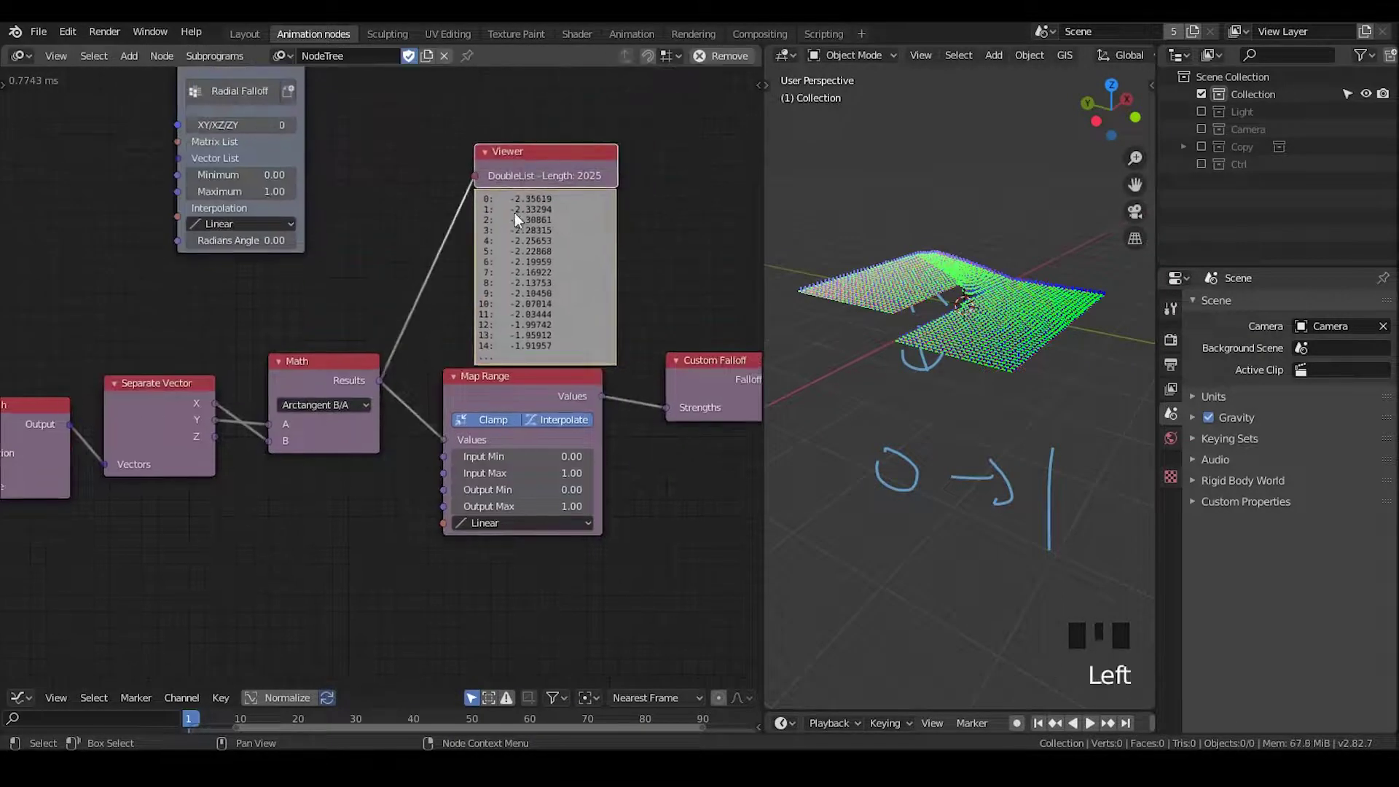
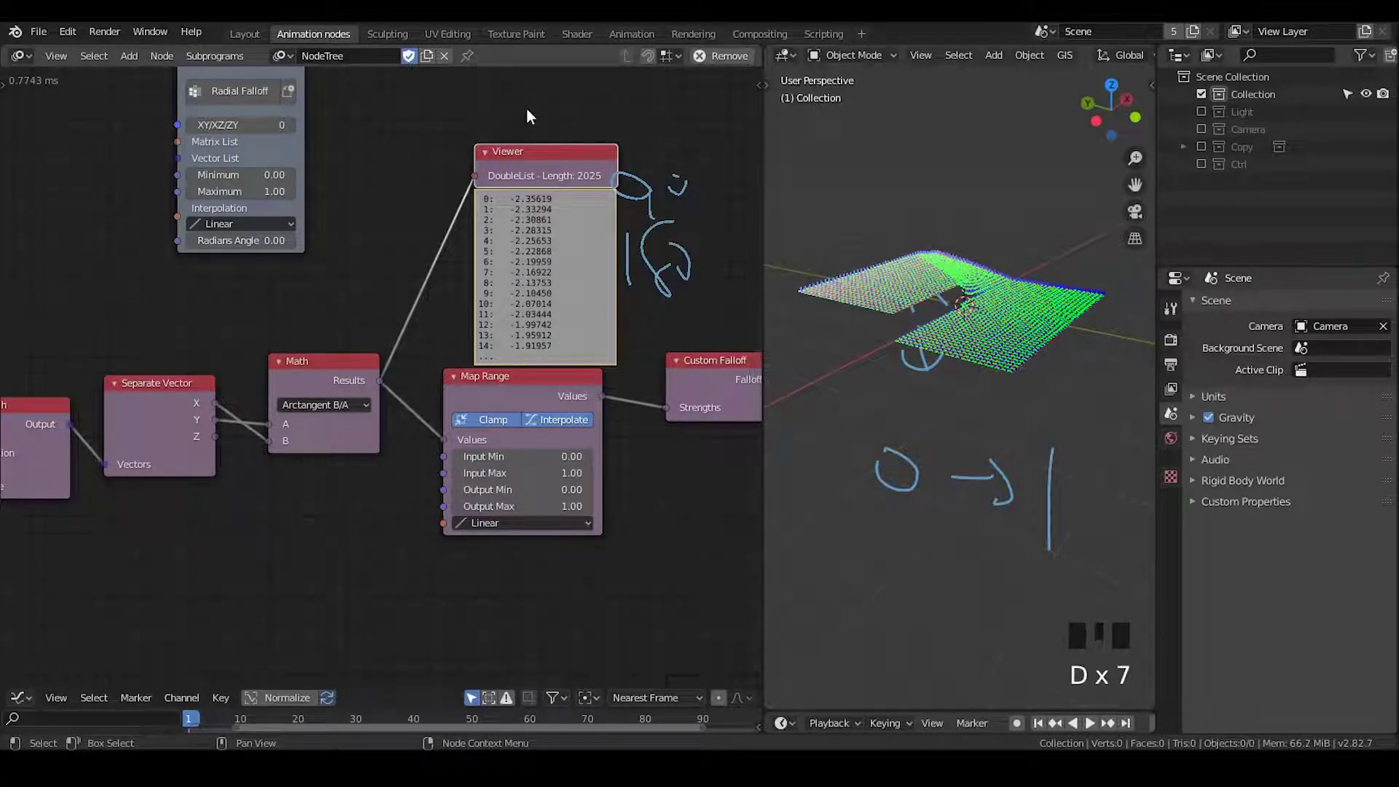
left_click_drag(549, 165, 556, 233)
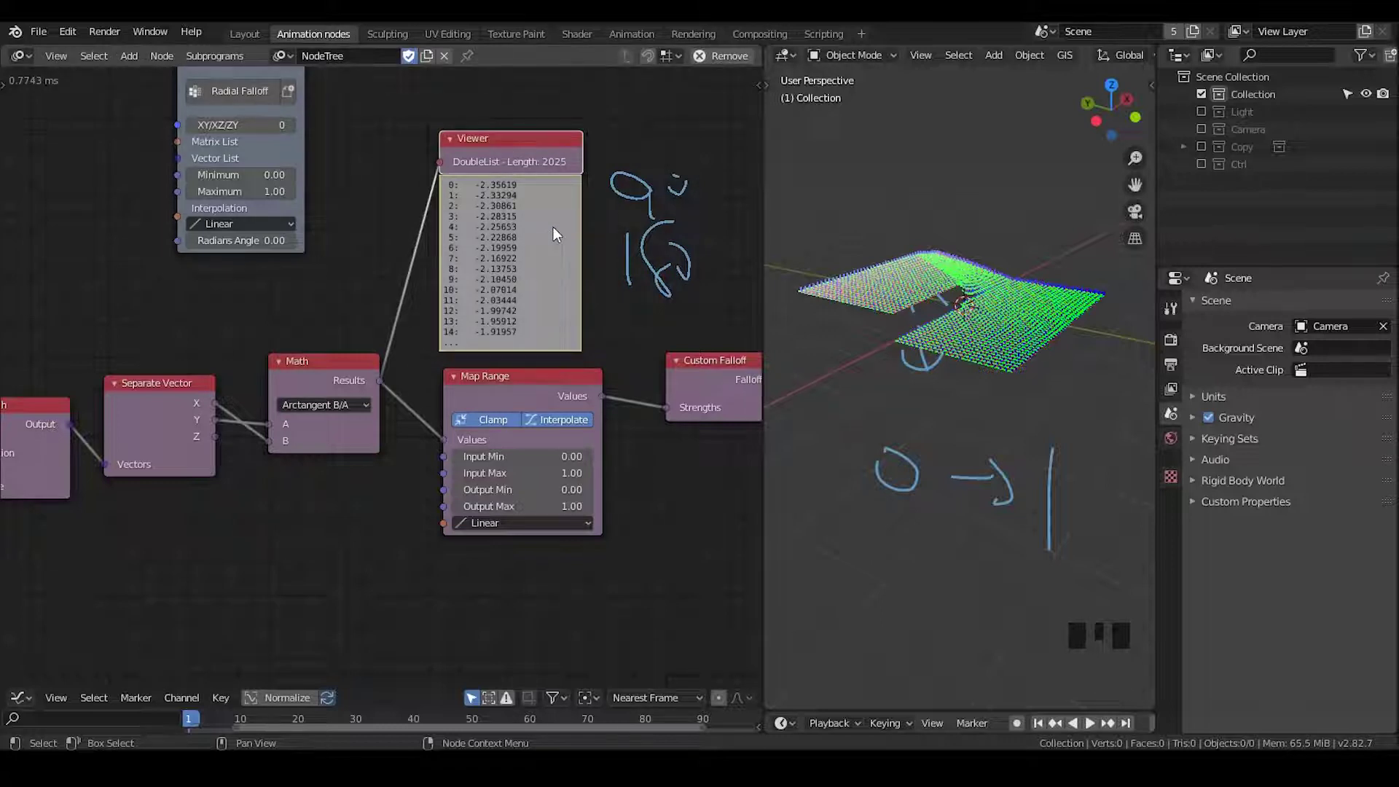
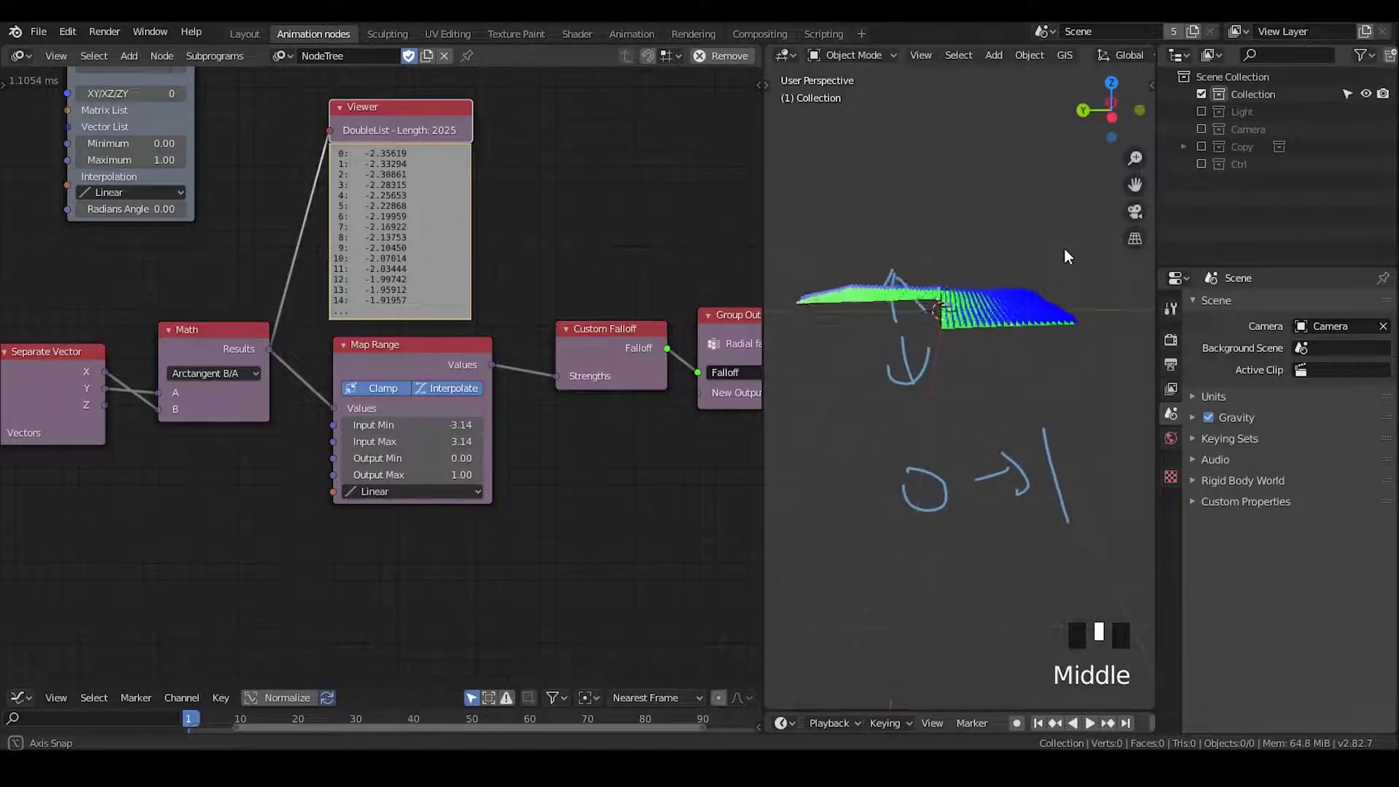
Step: Link new Group Input sockets to Map Range's Output Min, Output Max and Interpolation
middle_click(242, 481)
scroll("down", 3)
left_click_drag(371, 402, 658, 327)
left_click(657, 326)
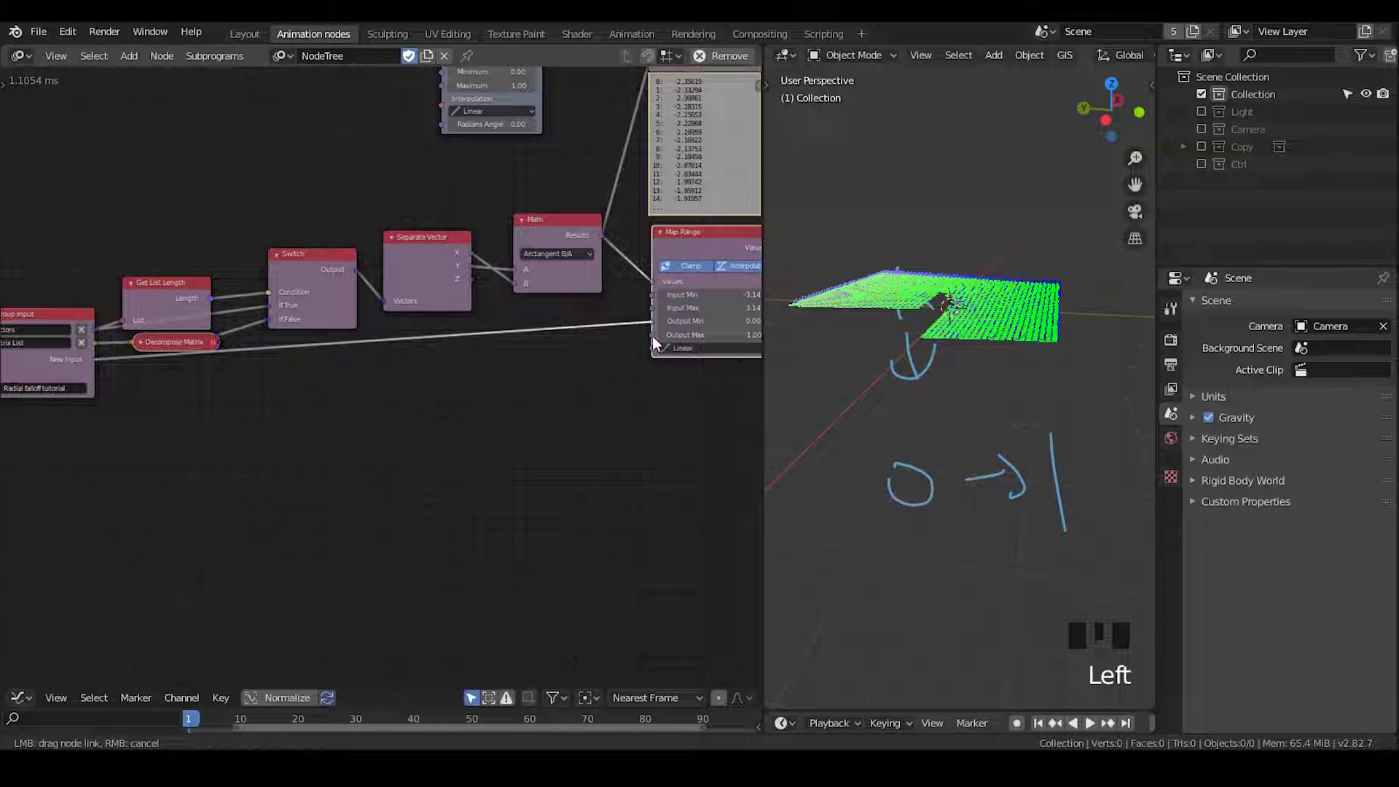
left_click_drag(657, 343, 659, 356)
left_click_drag(657, 356, 482, 298)
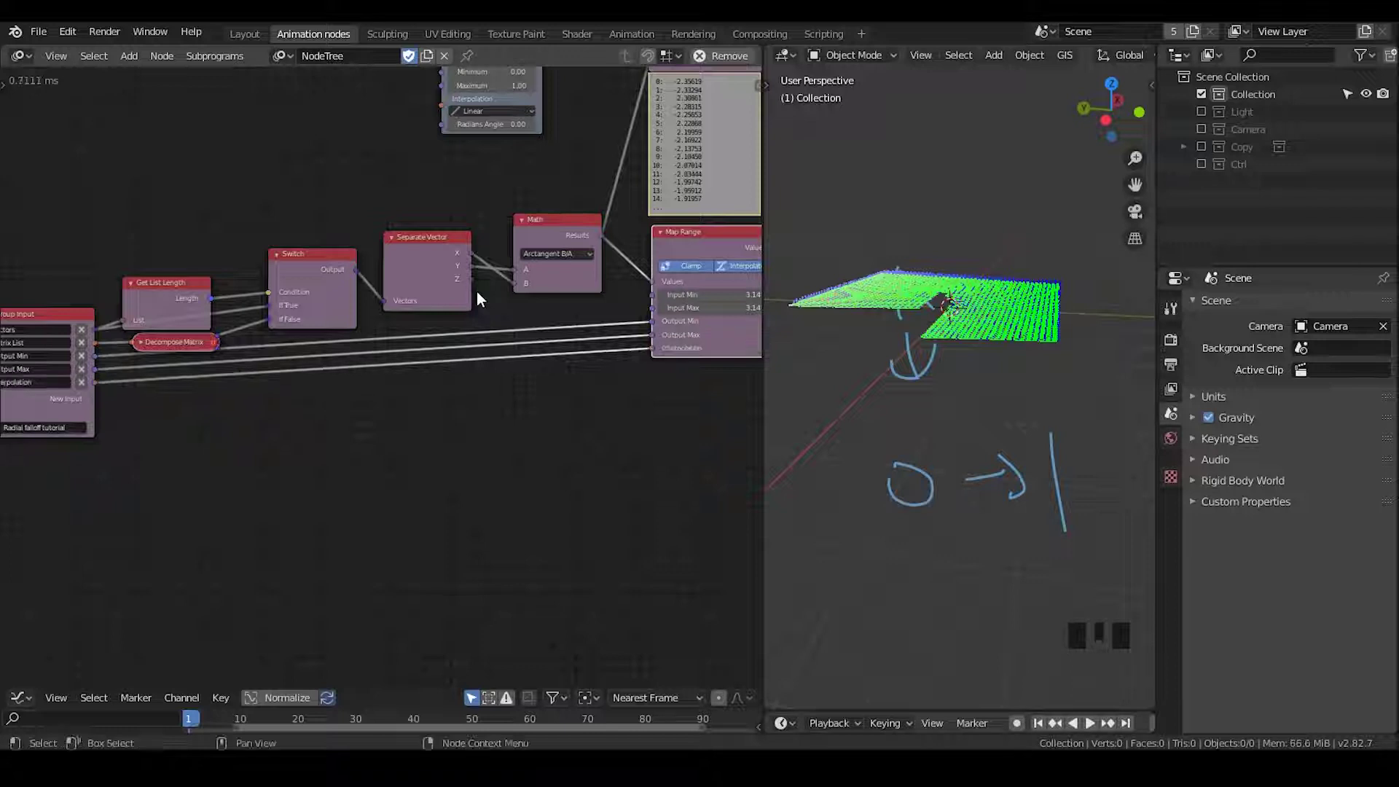
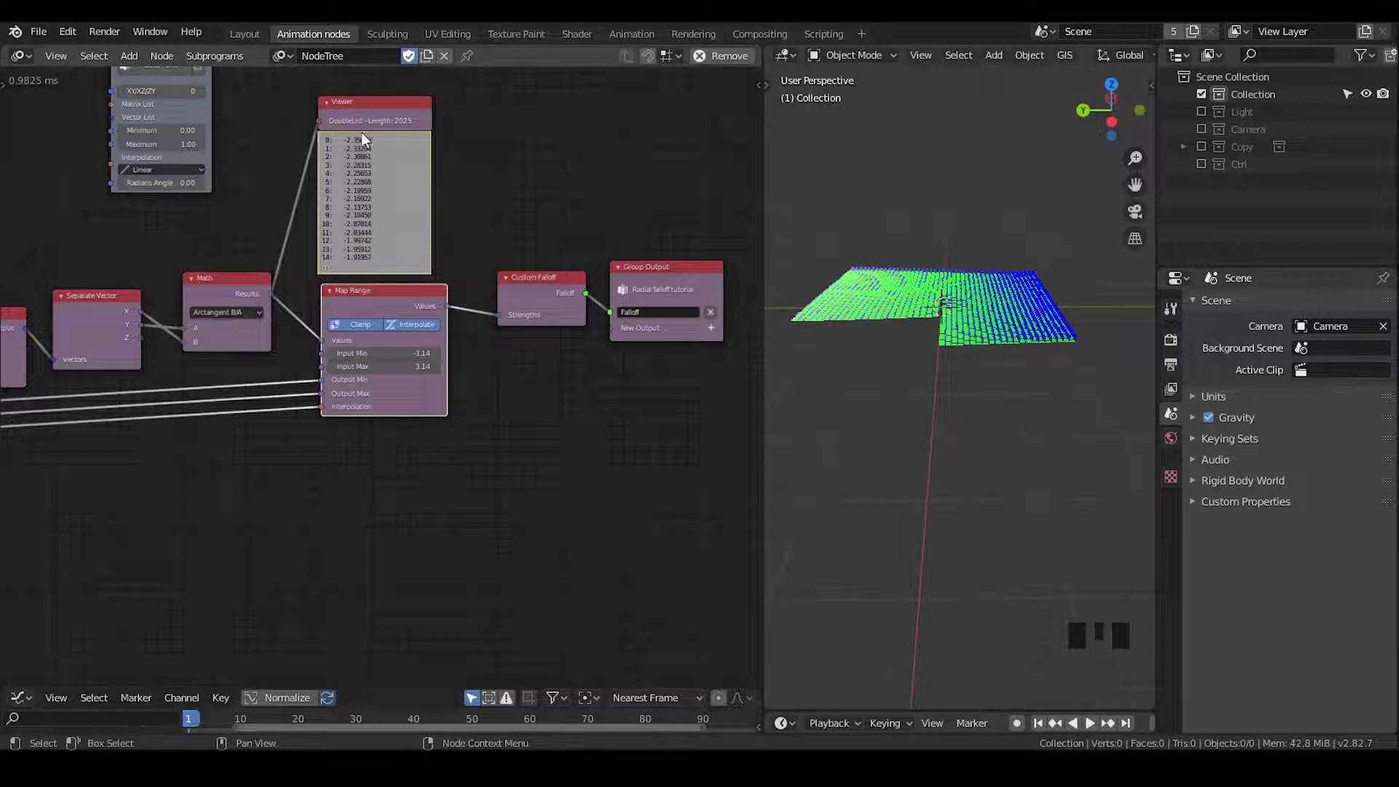
Step: Tidy the layout, moving Map Range right and the Math node closer to it
scroll("down", 3)
scroll("up", 3)
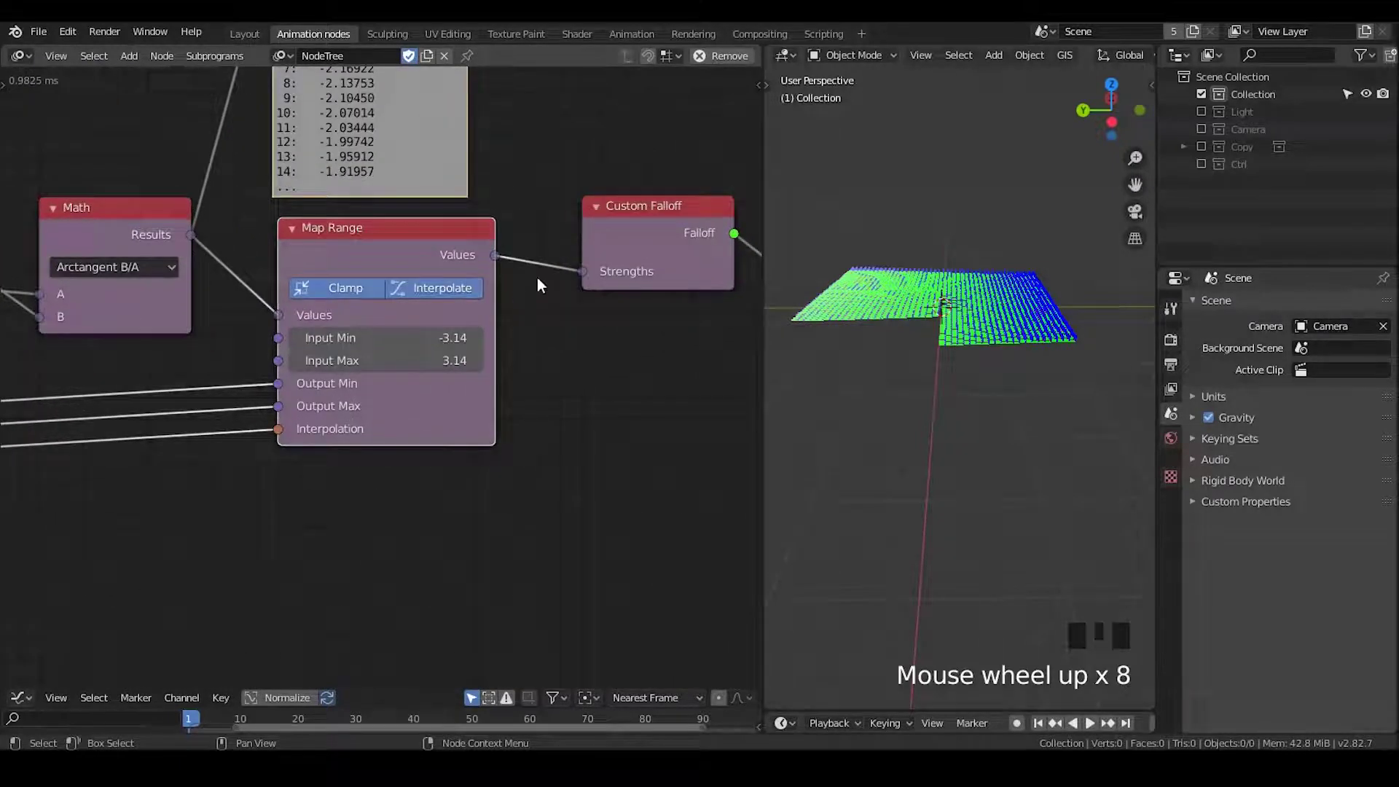
left_click_drag(567, 338, 963, 344)
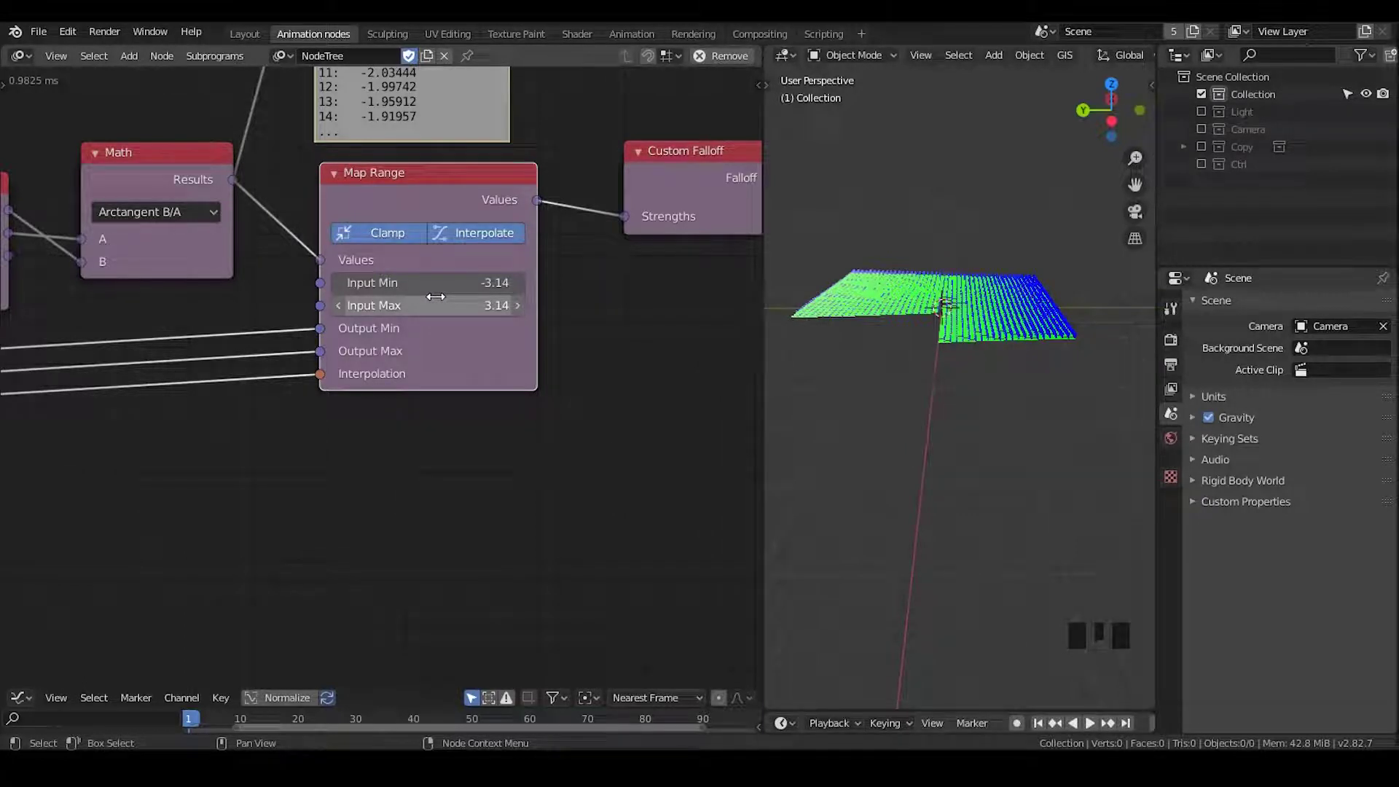
left_click_drag(454, 200, 352, 220)
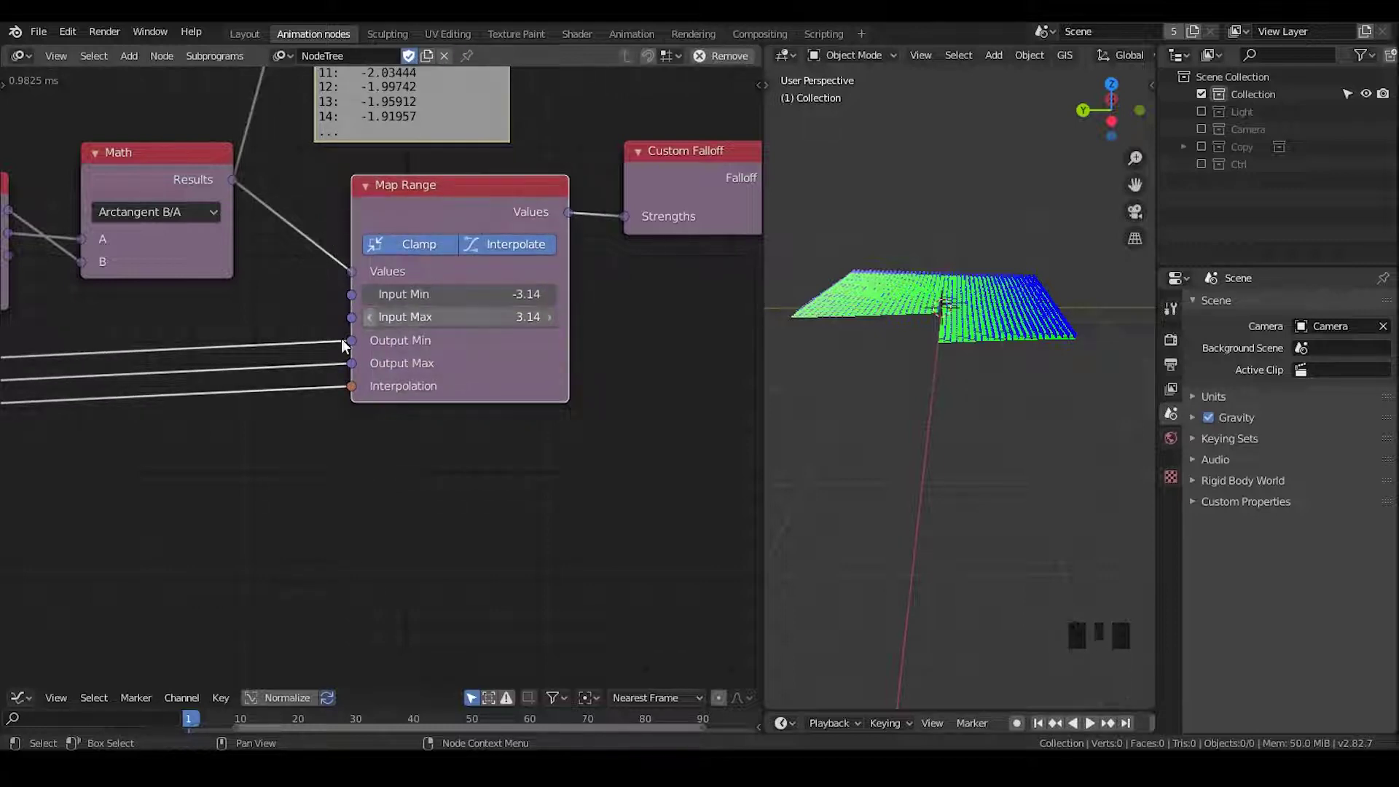
left_click_drag(336, 365, 244, 182)
left_click(245, 181)
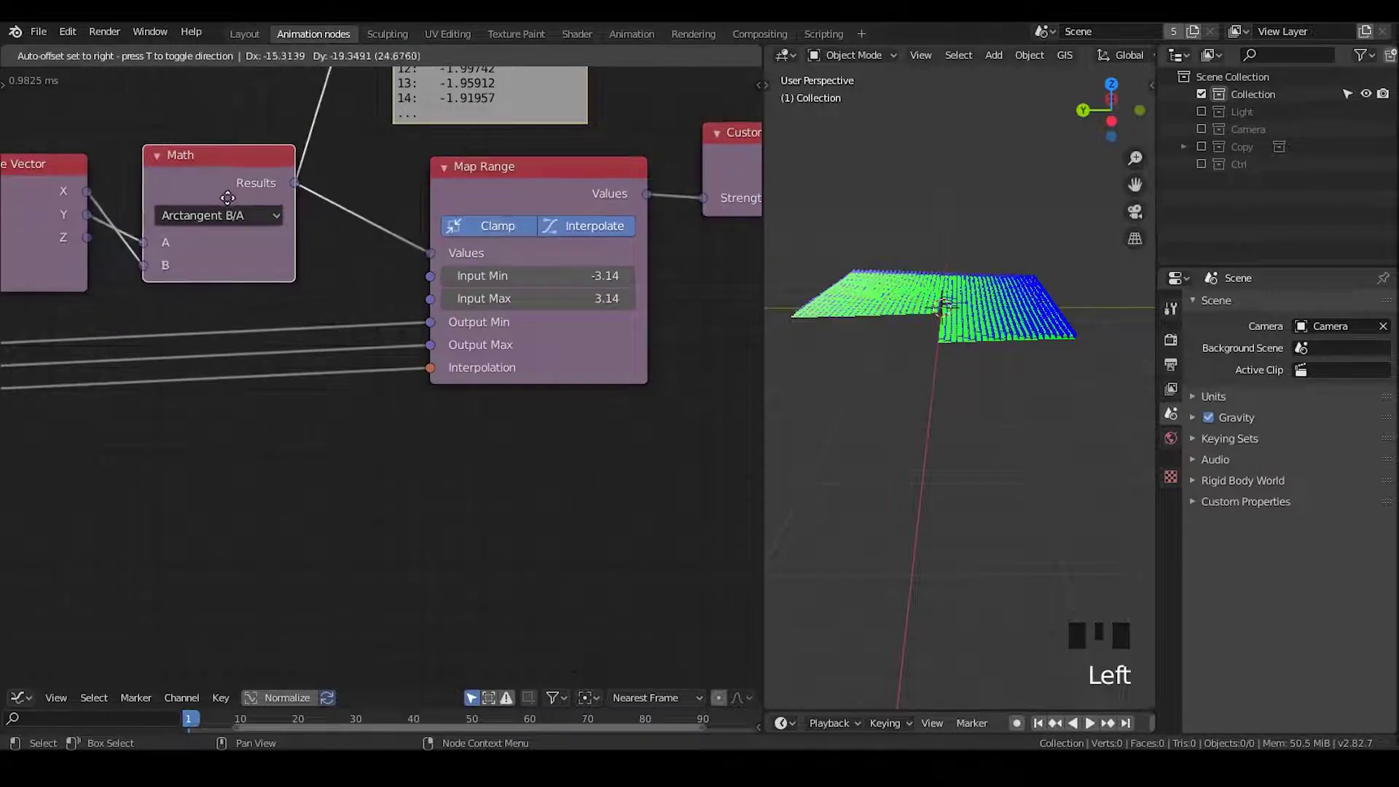
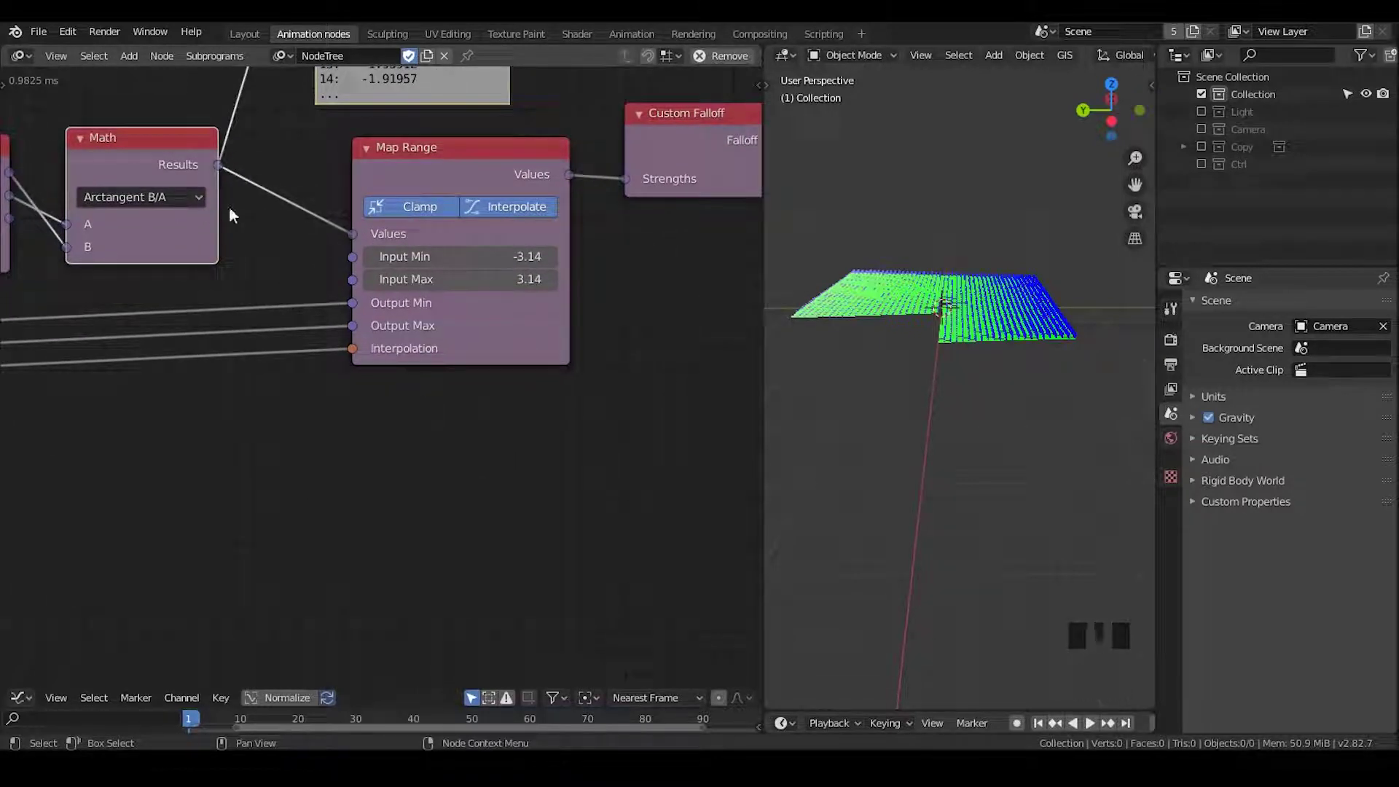
Step: Add a Sort node on the arctangent results with a Viewer listing them ascending from about -3.096
key("ctrl+a")
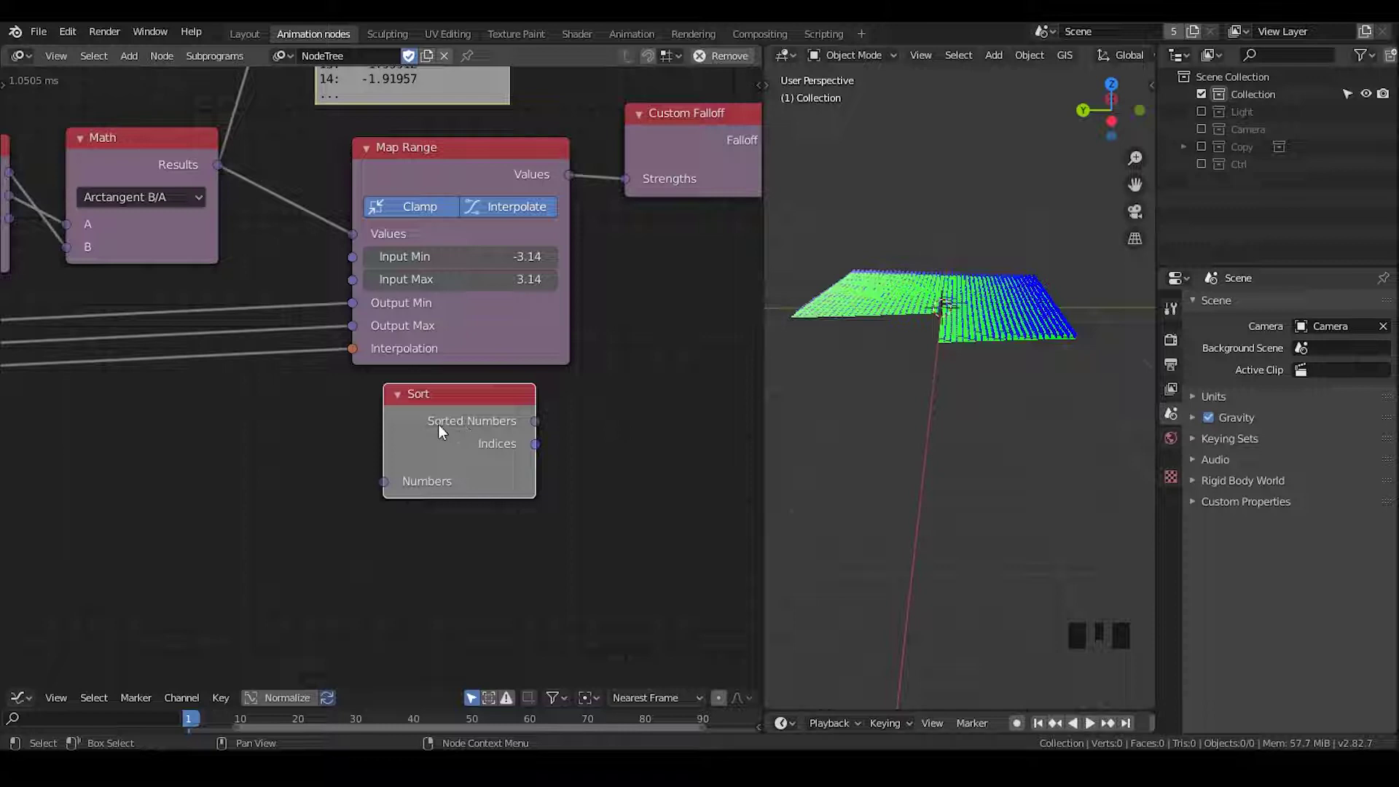
left_click(220, 174)
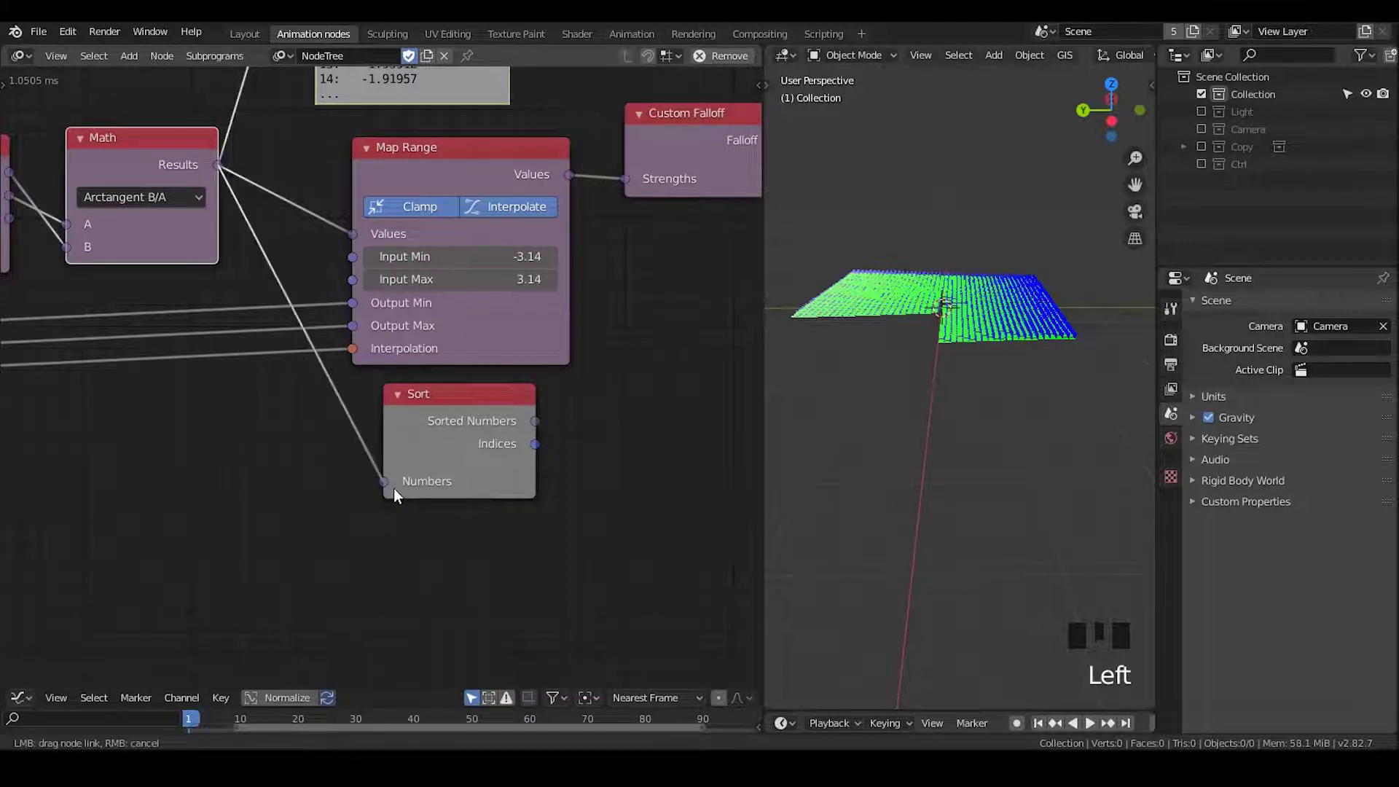
left_click(483, 429)
key("w")
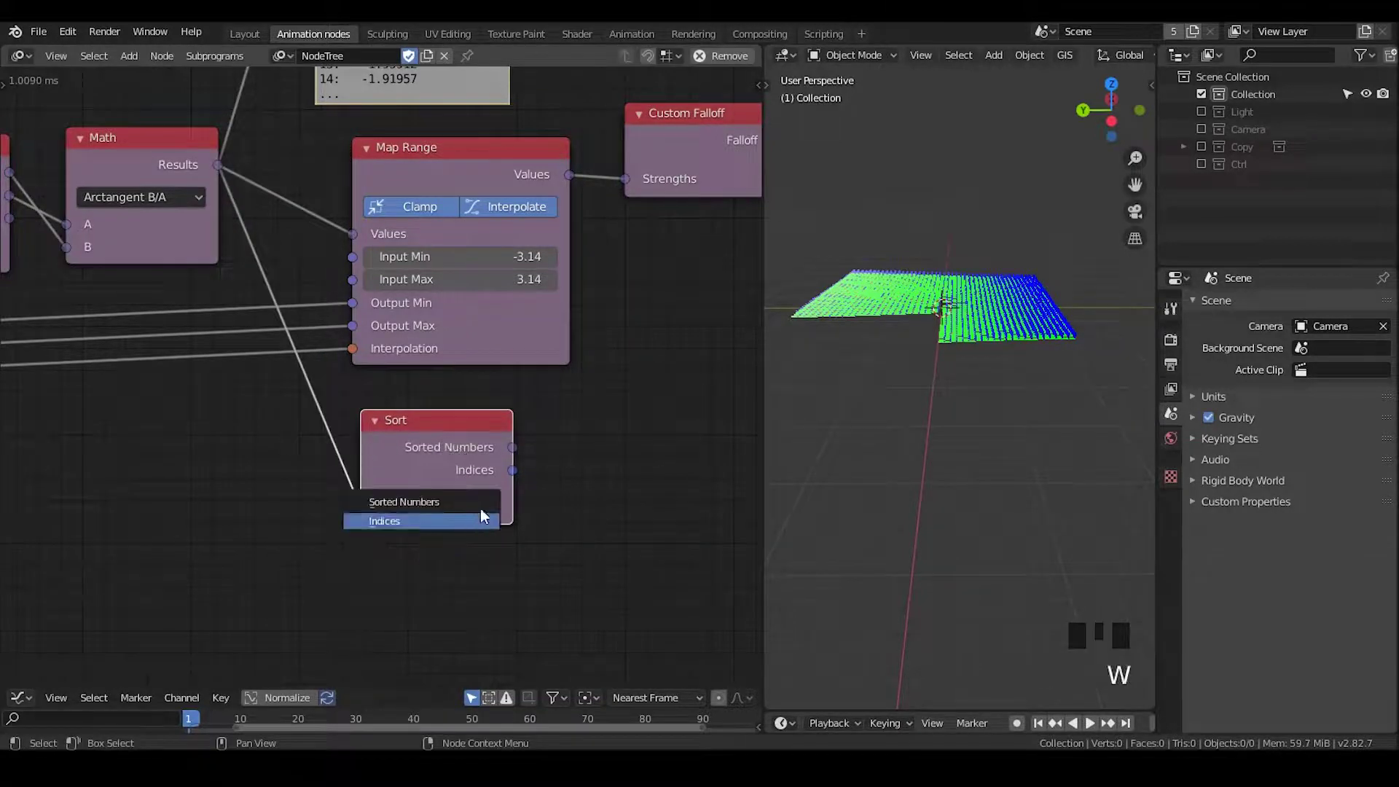
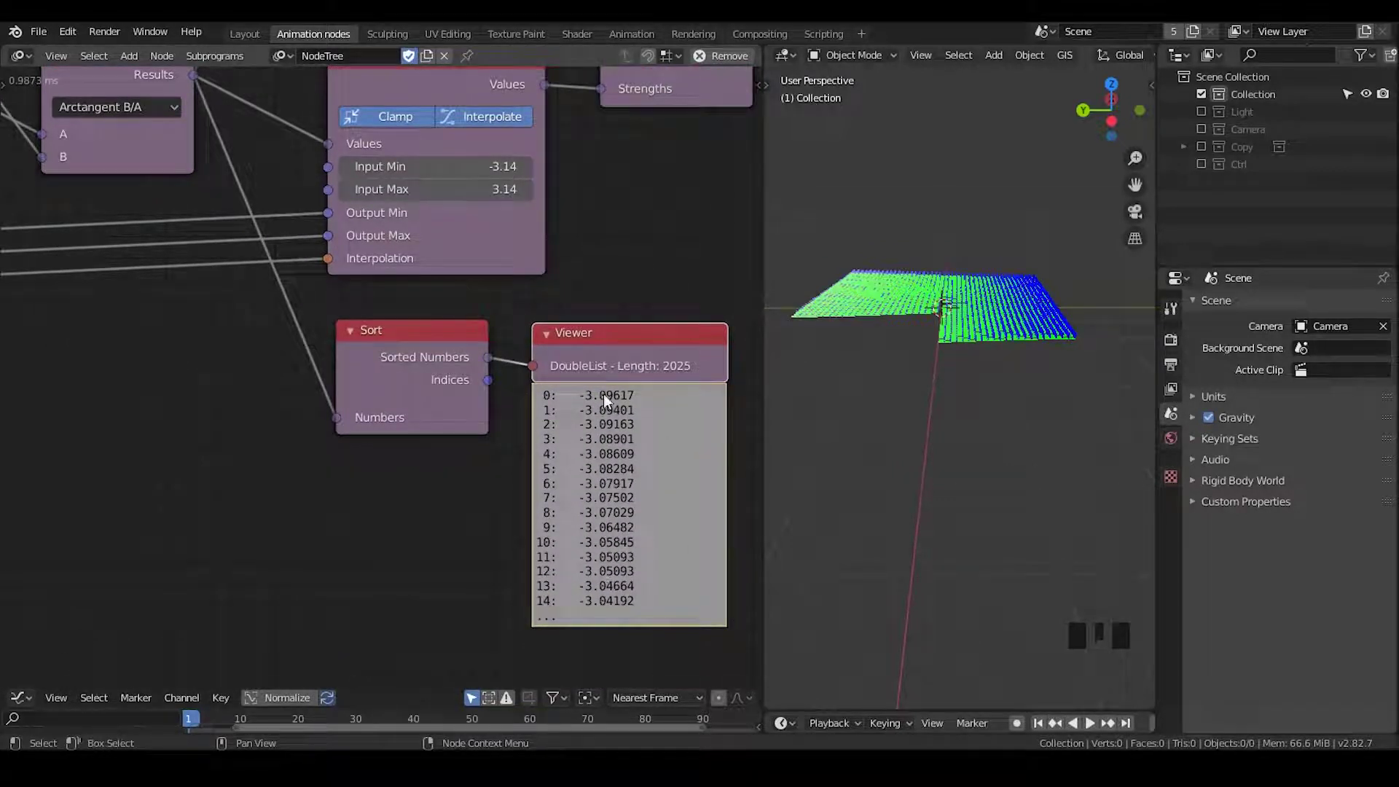
left_click_drag(591, 365, 635, 385)
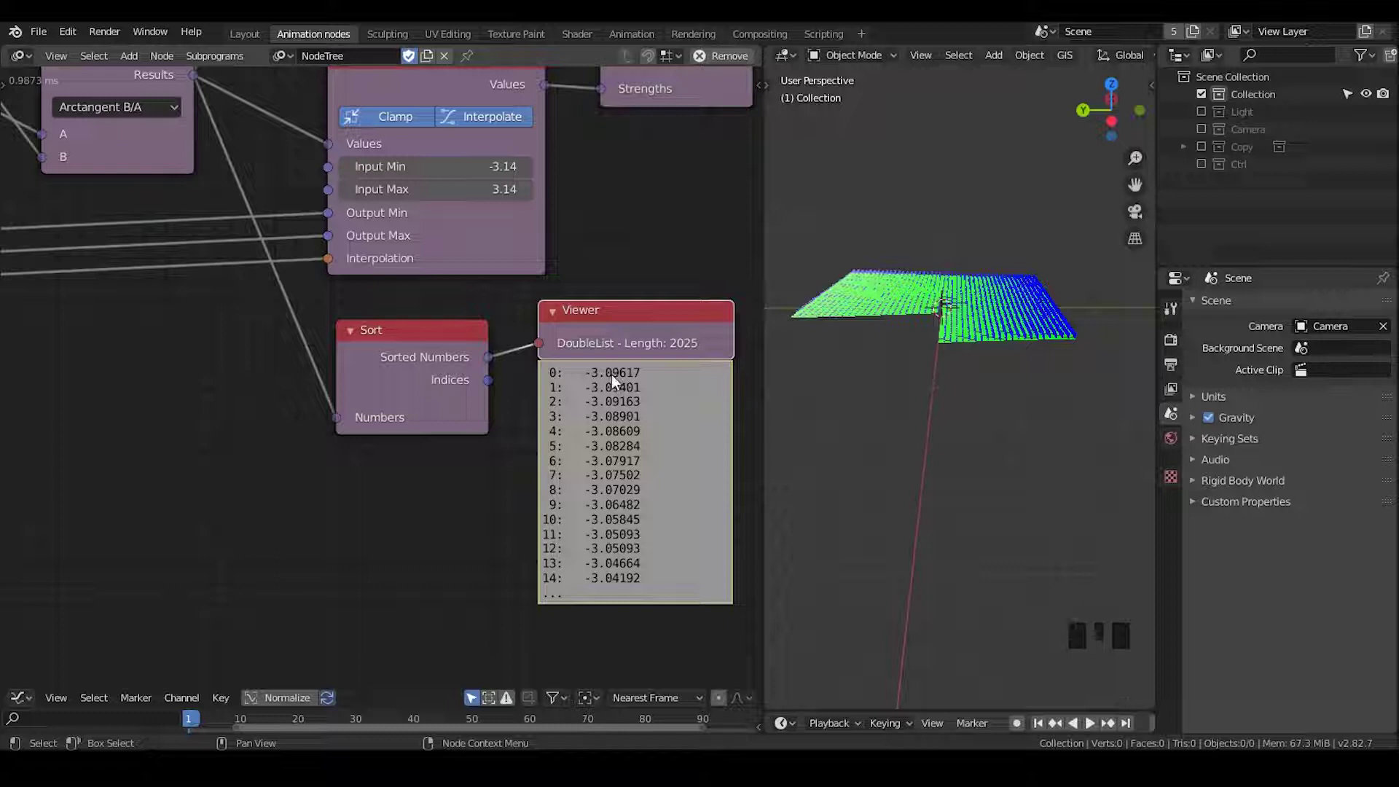
Step: Navigate back to the main tree and bring the grid's Integer Input node into view
left_click_drag(310, 207, 205, 237)
left_click(205, 237)
left_click_drag(718, 496, 1017, 375)
scroll("down", 3)
scroll("up", 3)
middle_click(929, 354)
scroll("up", 3)
left_click_drag(920, 385, 77, 212)
Step: Lower the grid divisions to 44 so the sorted Viewer lists 1936 values from -3.11834, and move Sort left
left_click(77, 213)
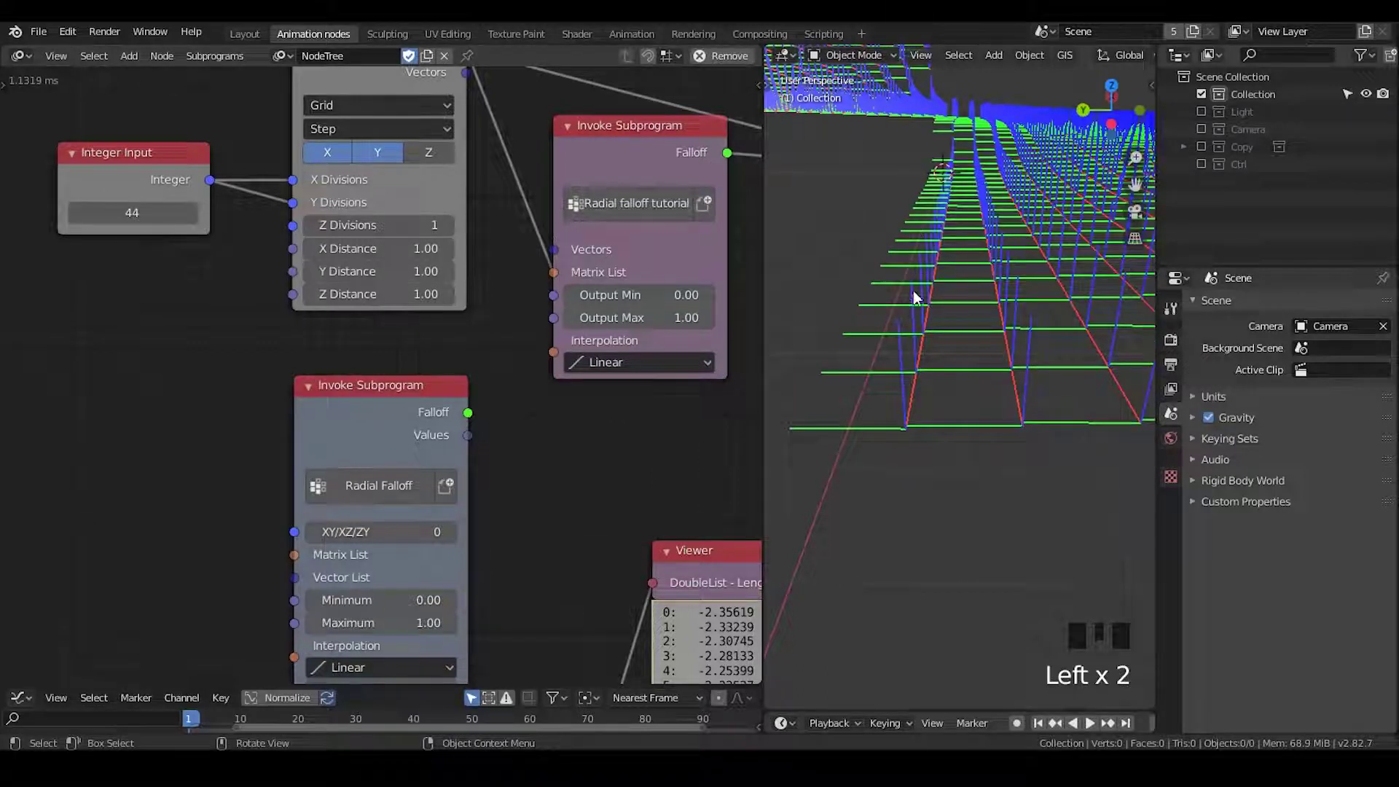
left_click_drag(615, 580, 633, 314)
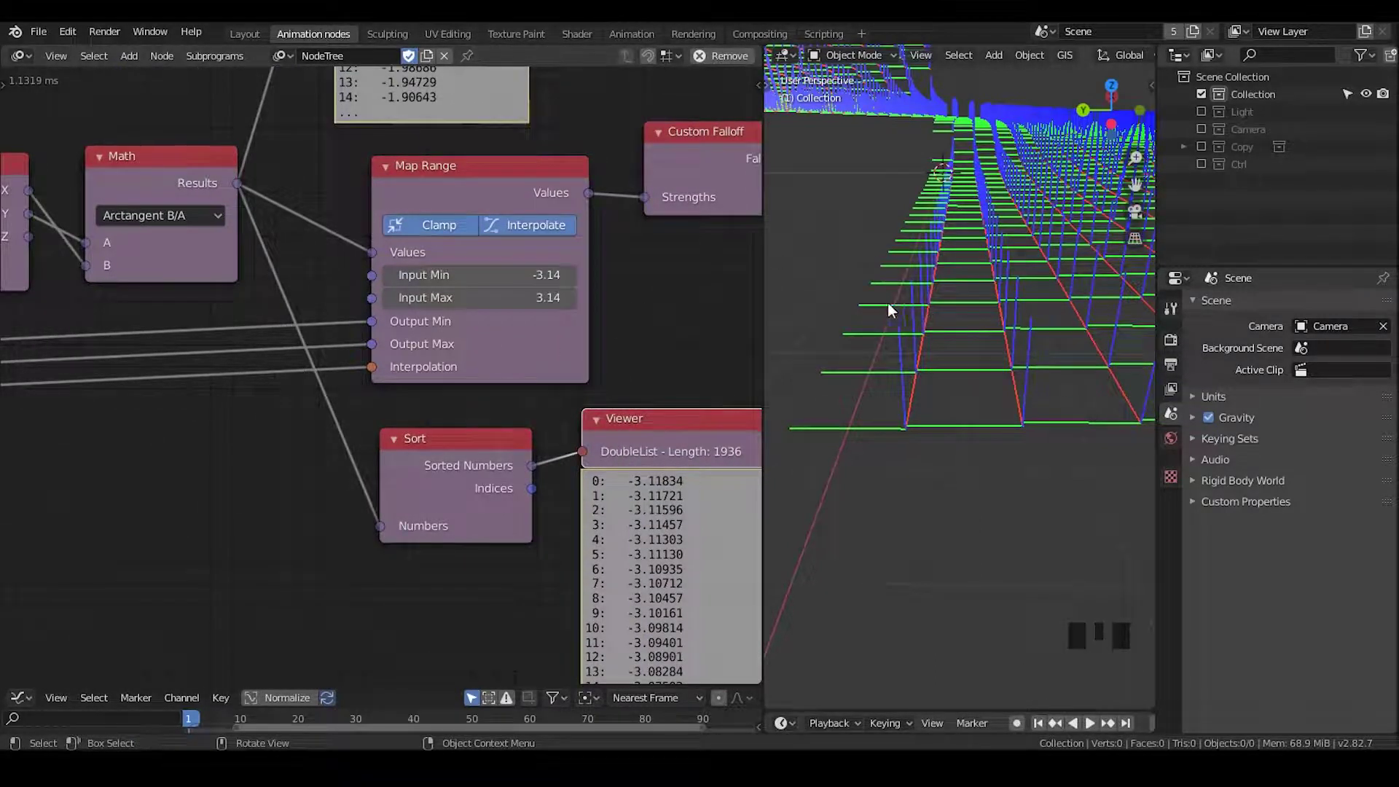
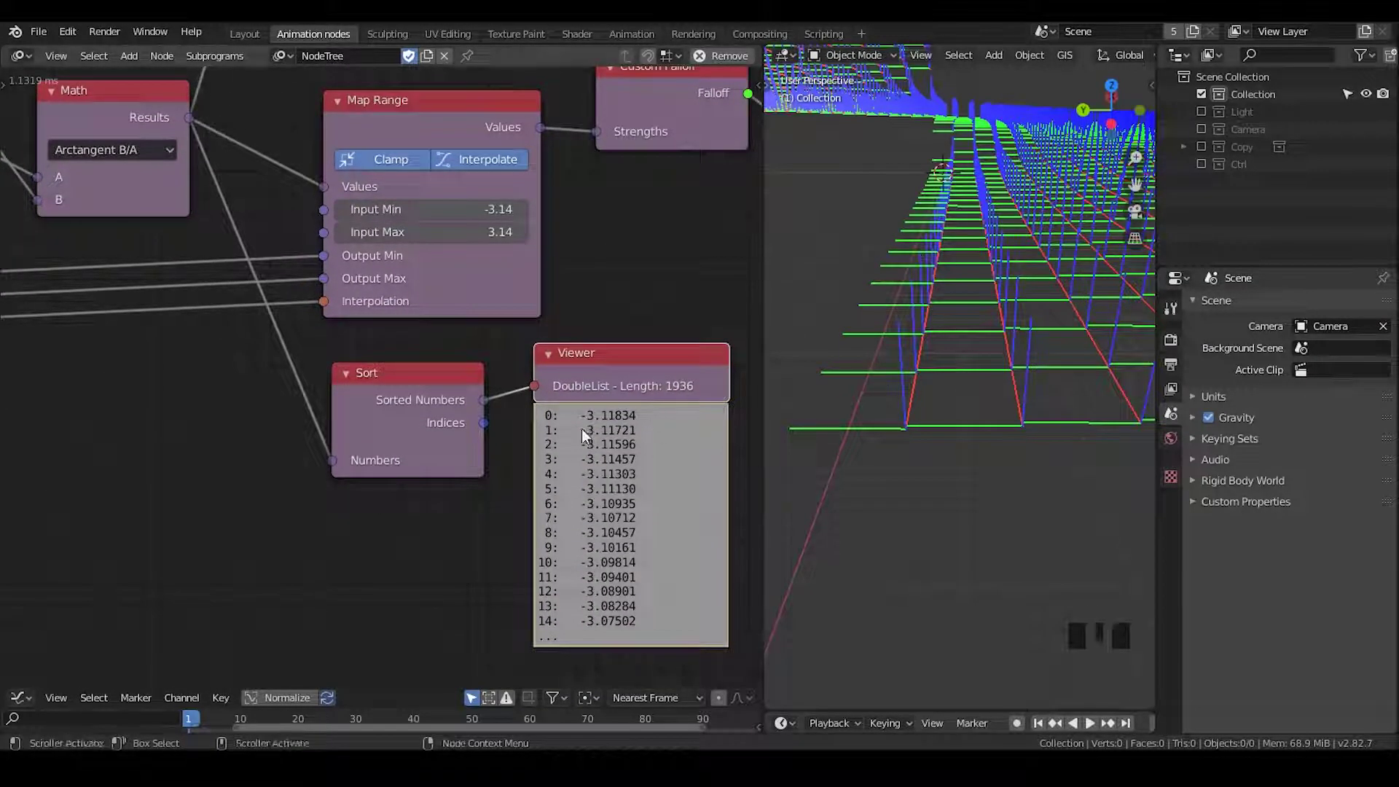
left_click_drag(650, 375, 357, 370)
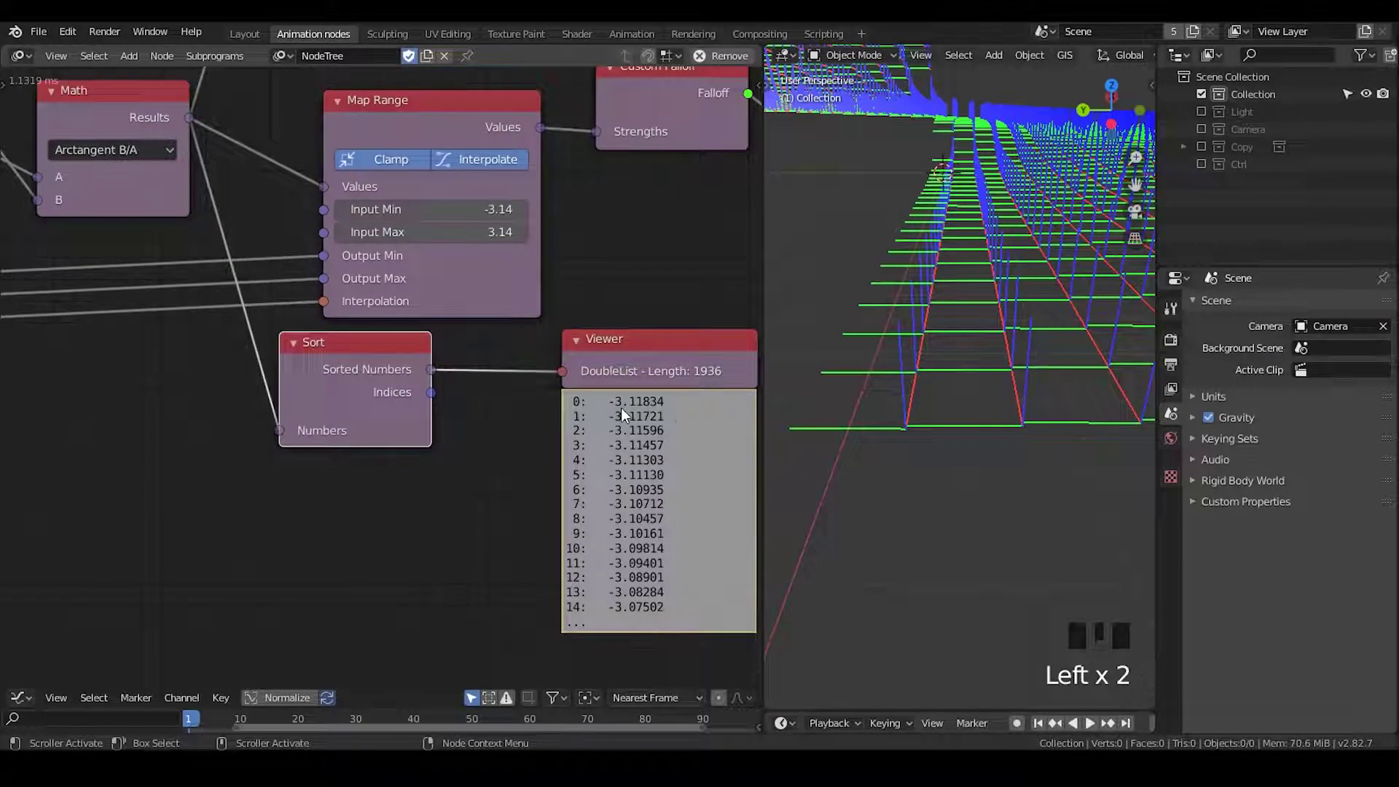
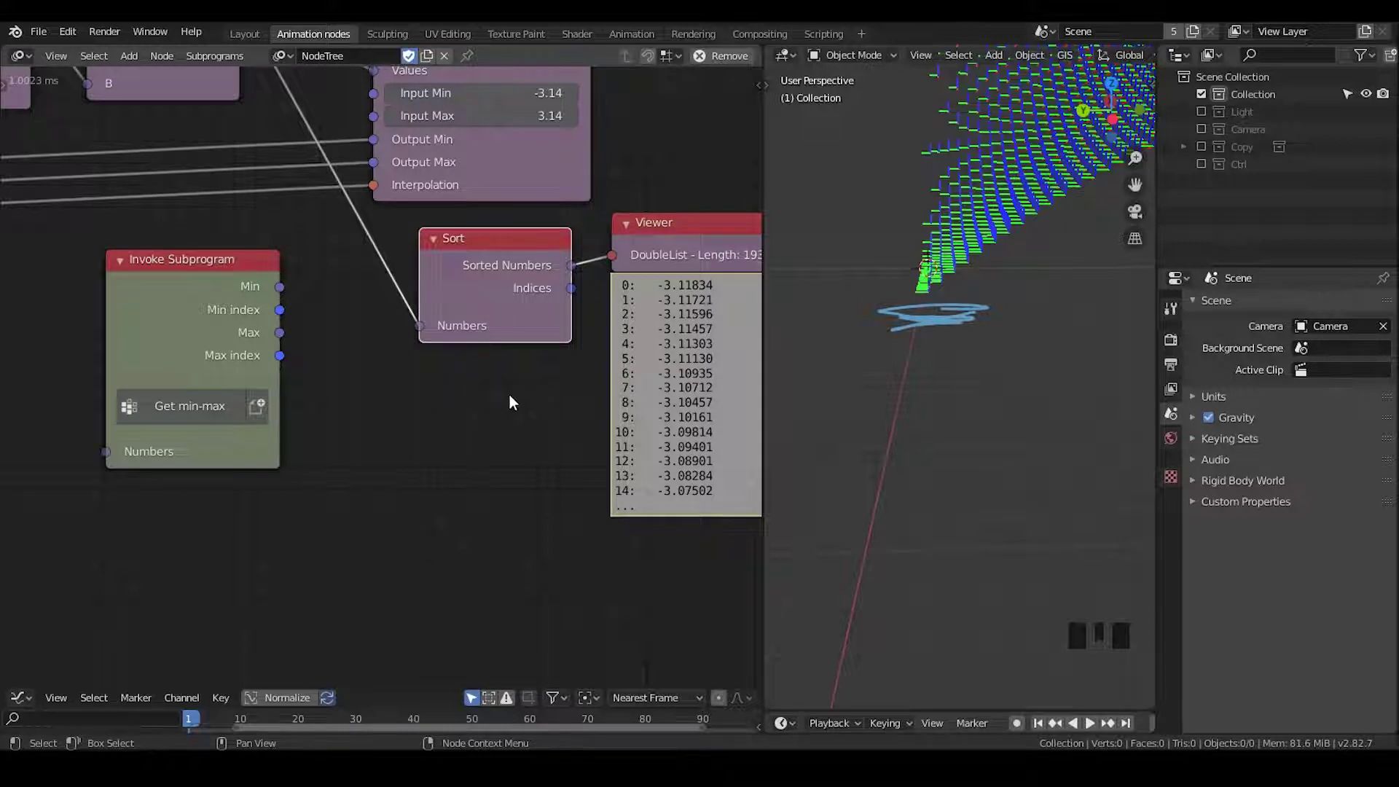
Step: Move the Get min-max node down and add a Group Input node for its subprogram
left_click_drag(523, 380, 240, 292)
left_click(240, 292)
key("ctrl+a")
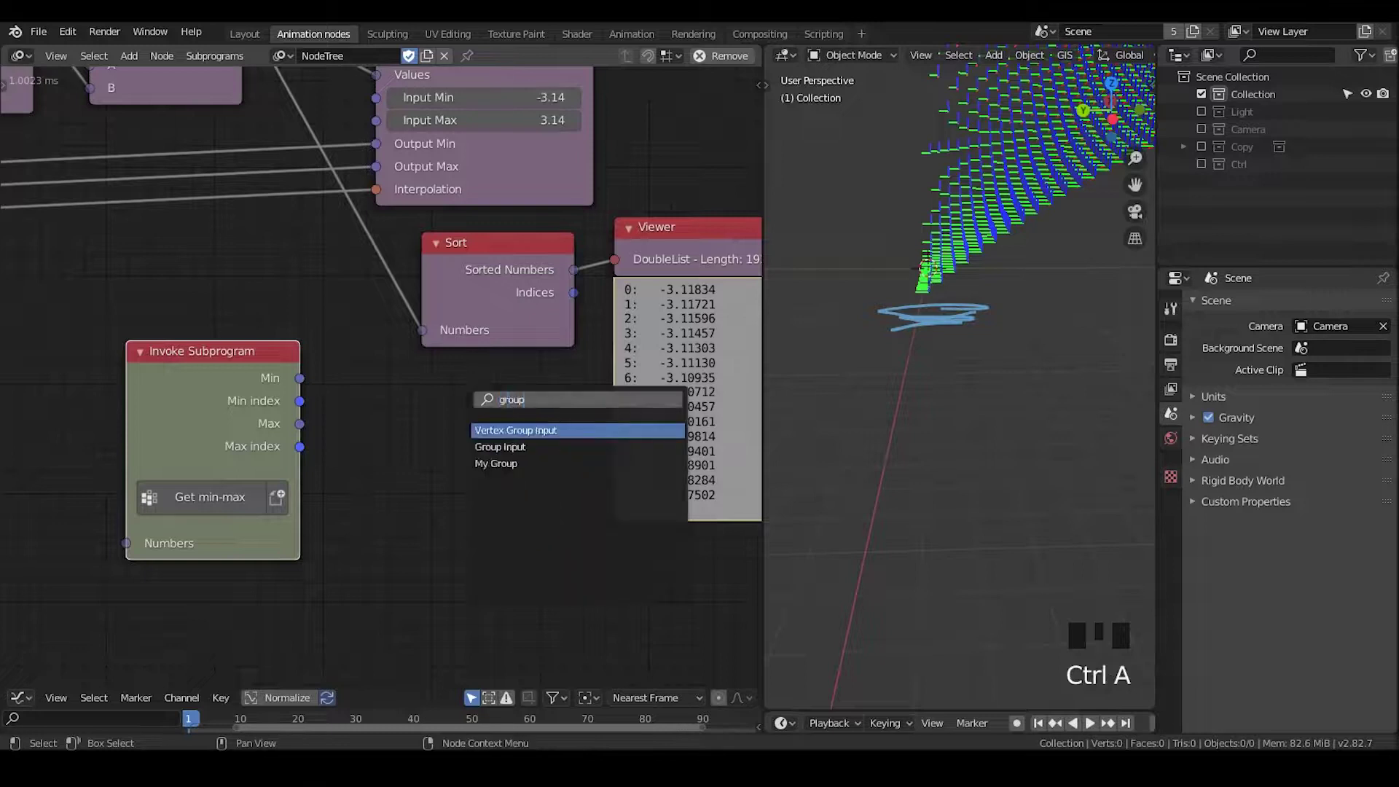
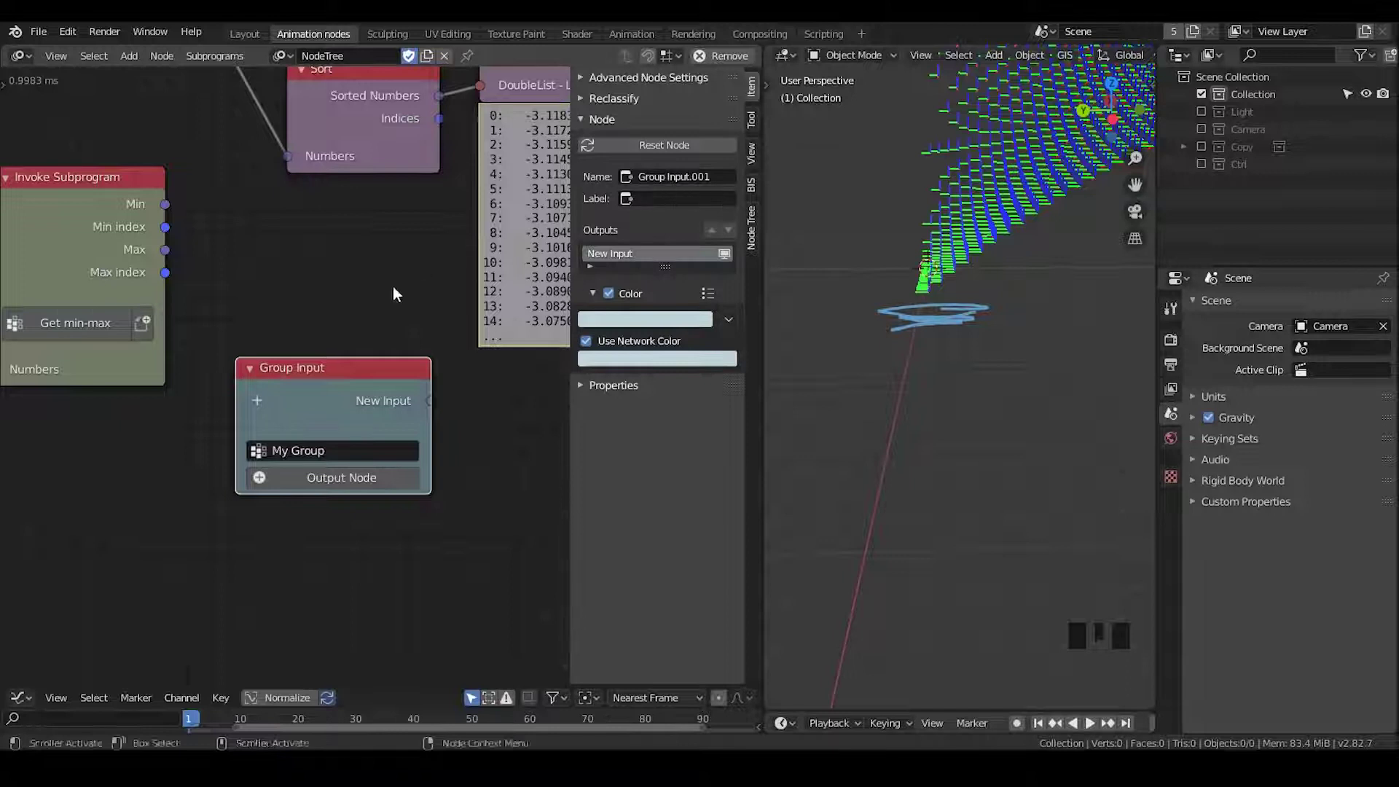
key("n")
left_click_drag(500, 297, 512, 317)
key("n")
left_click(659, 367)
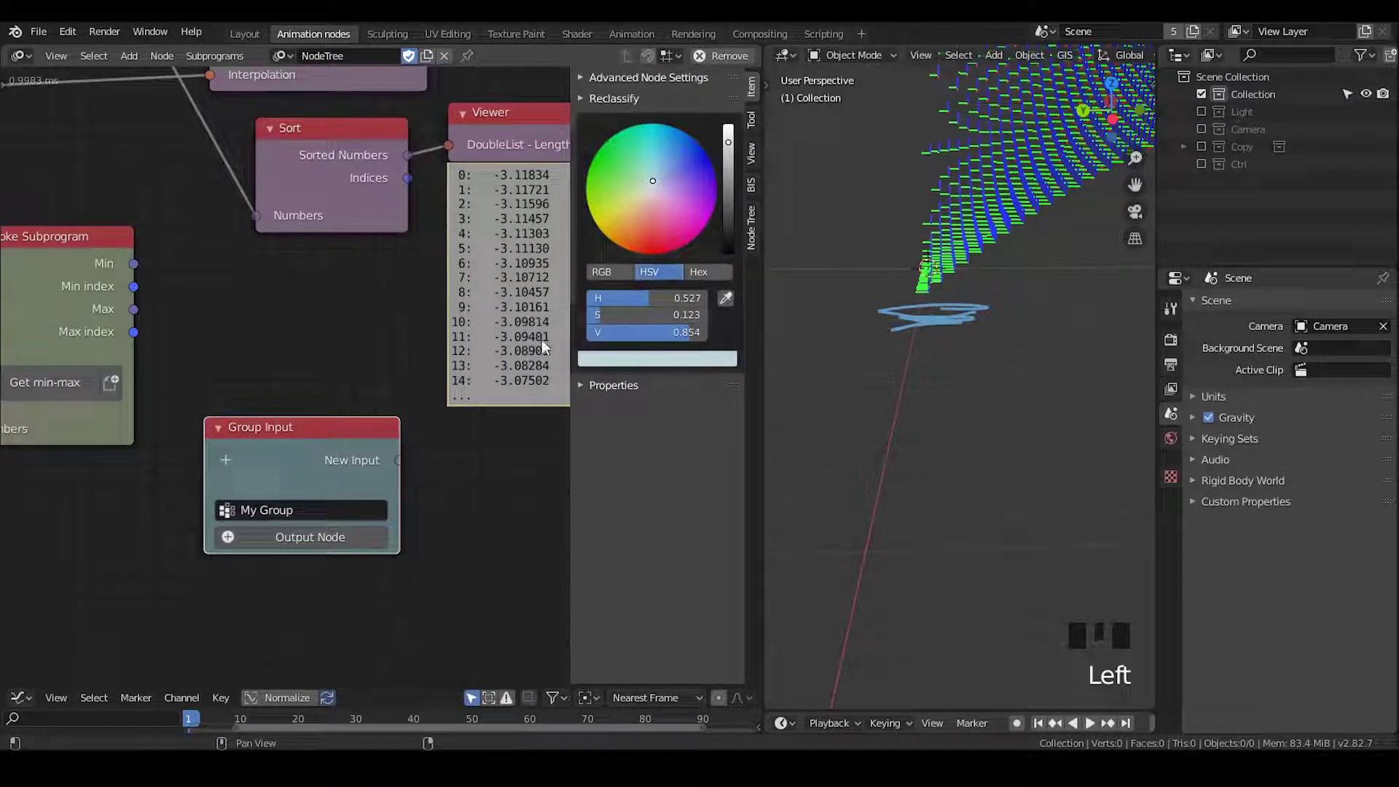
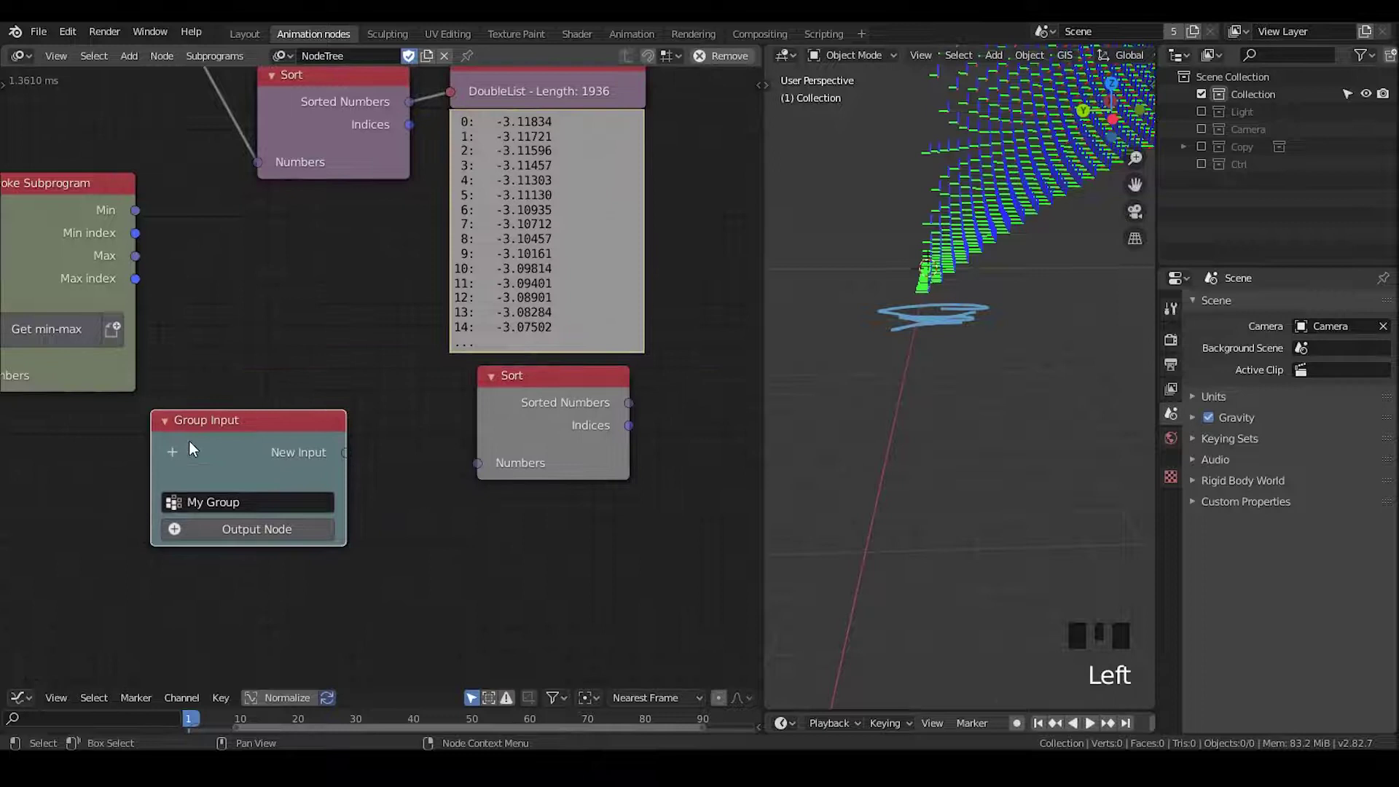
Step: Create a Float List input on the Group Input feeding the Sort node's Numbers
left_click_drag(173, 463, 356, 454)
left_click_drag(362, 456, 491, 411)
left_click_drag(518, 430, 575, 347)
Step: Add a Get List Element on the Sorted Numbers with a Viewer showing -3.11834
key("ctrl+a")
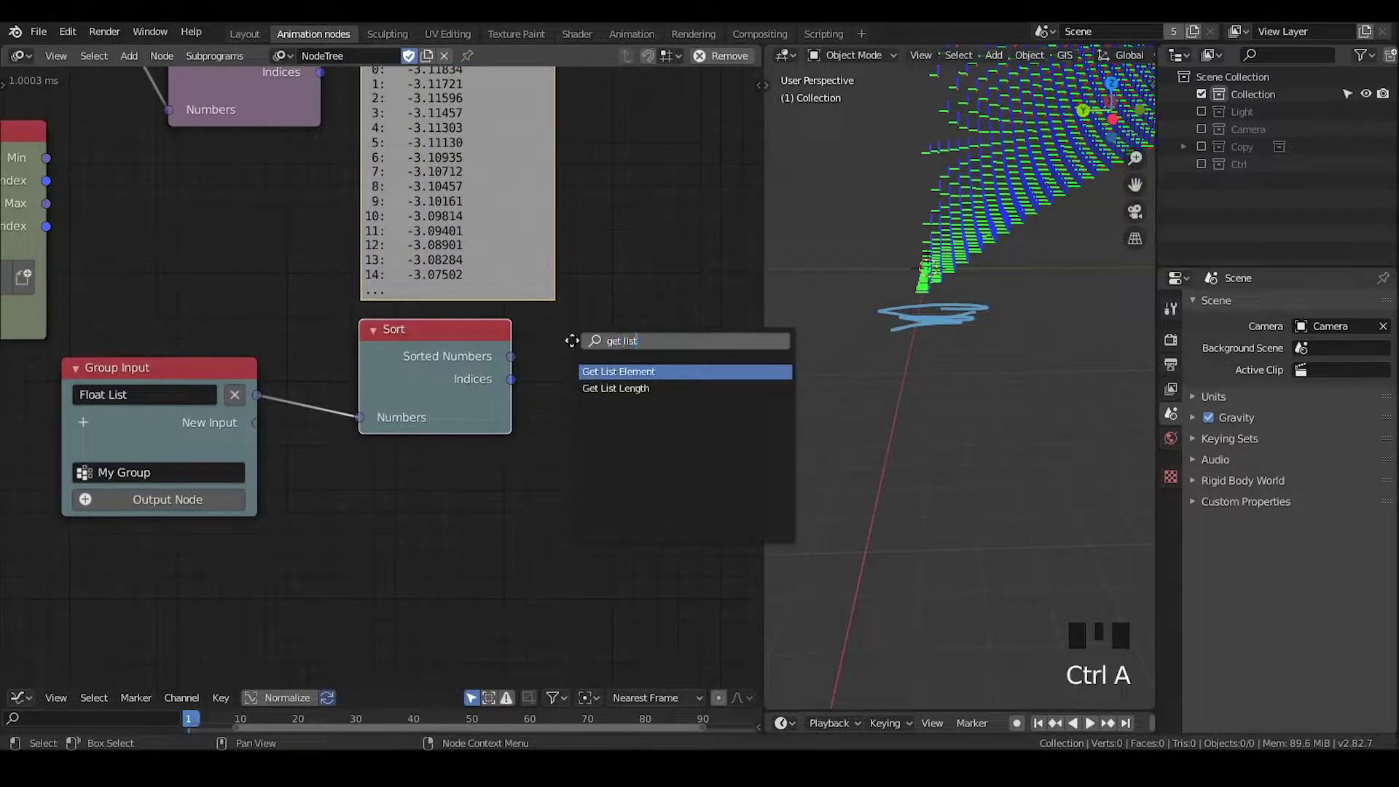
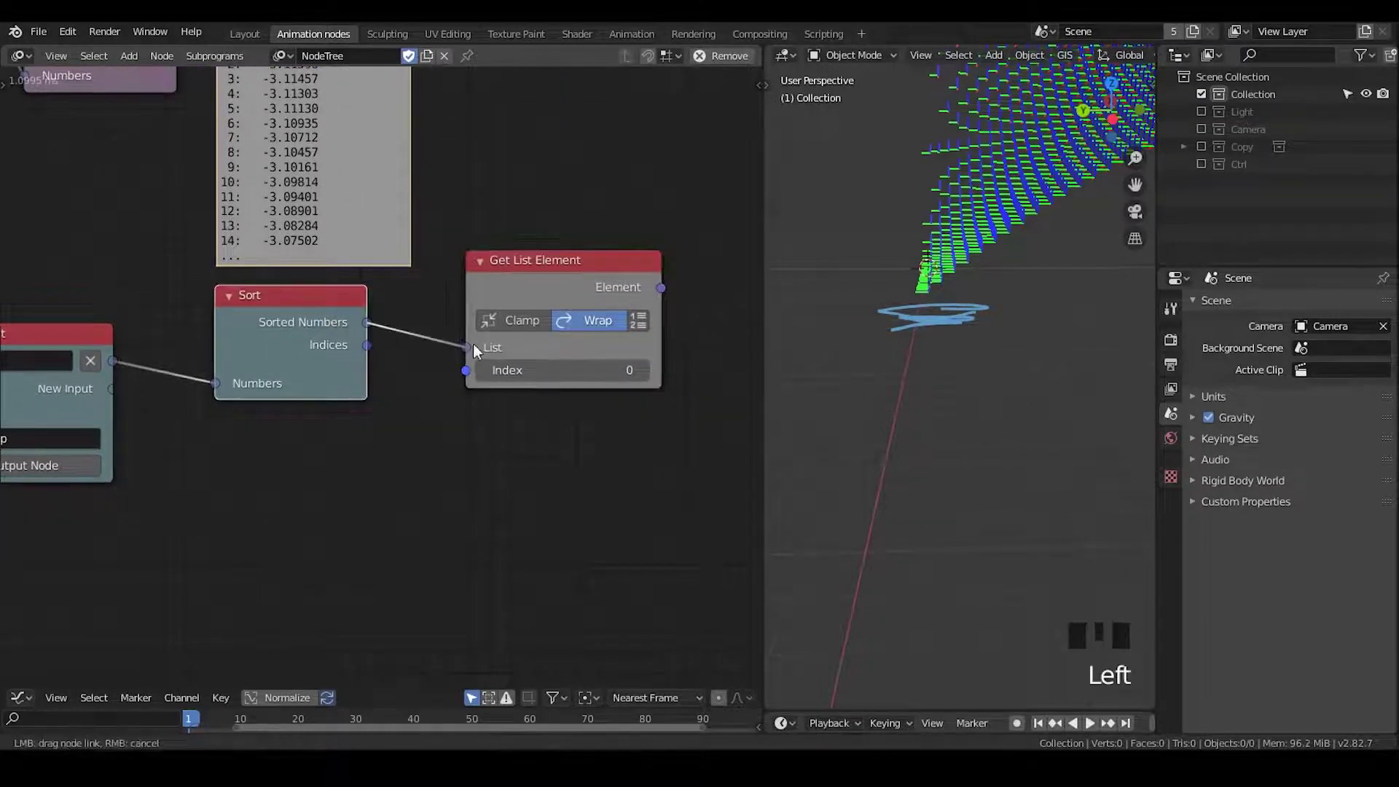
left_click(549, 277)
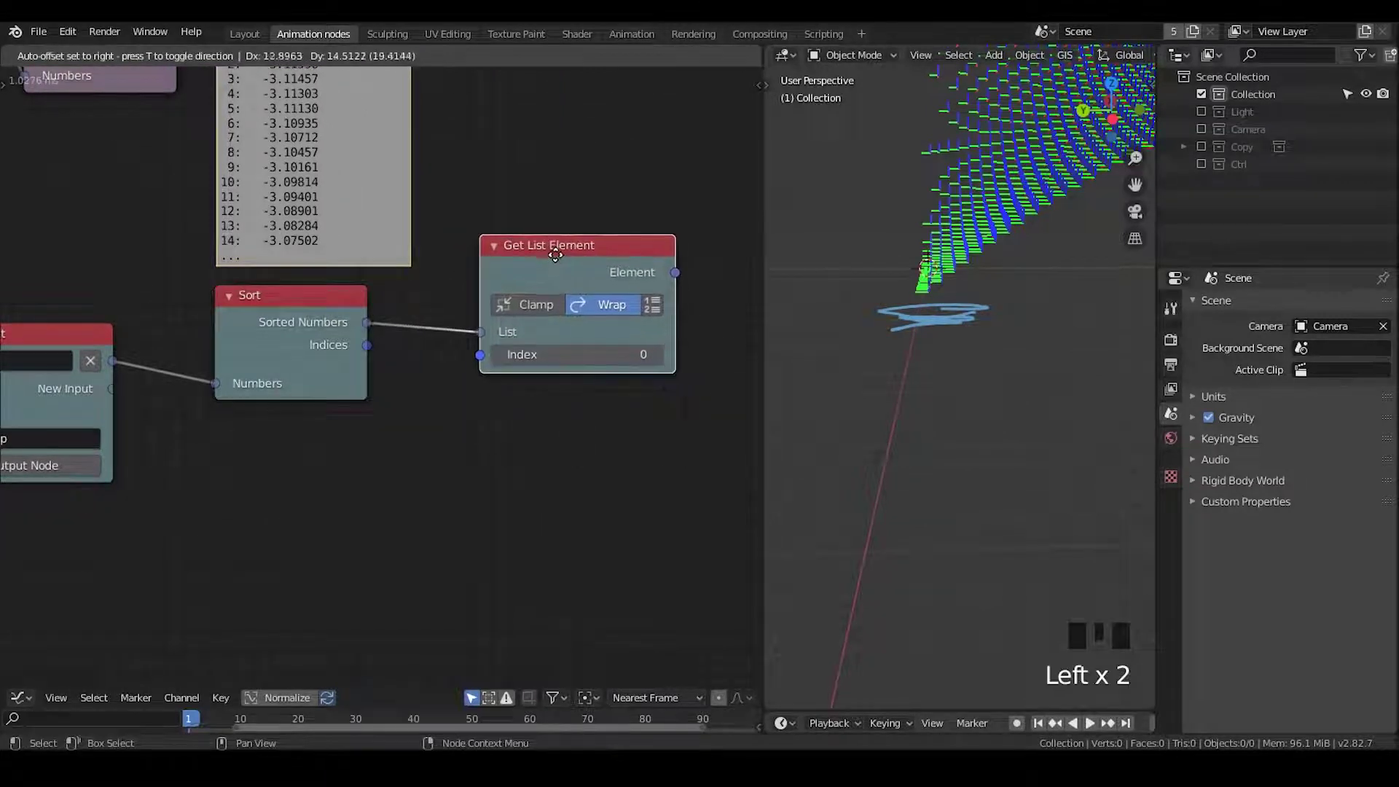
middle_click(485, 263)
left_click(476, 259)
key("w")
Step: Create an Invoke Subprogram node for Get min-max tut from the Group Input's pie menu
left_click_drag(314, 284, 300, 497)
left_click(299, 497)
key("w")
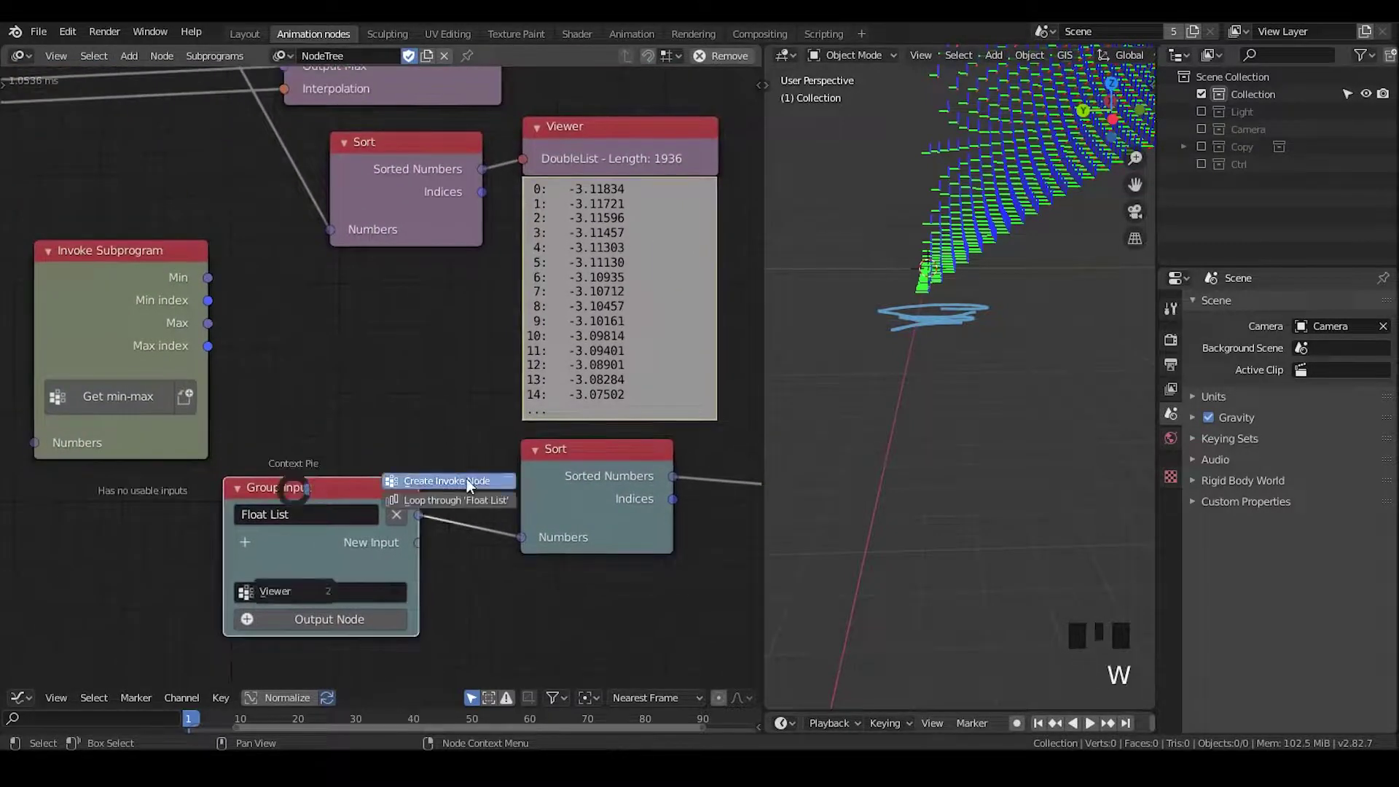
left_click_drag(336, 239, 324, 278)
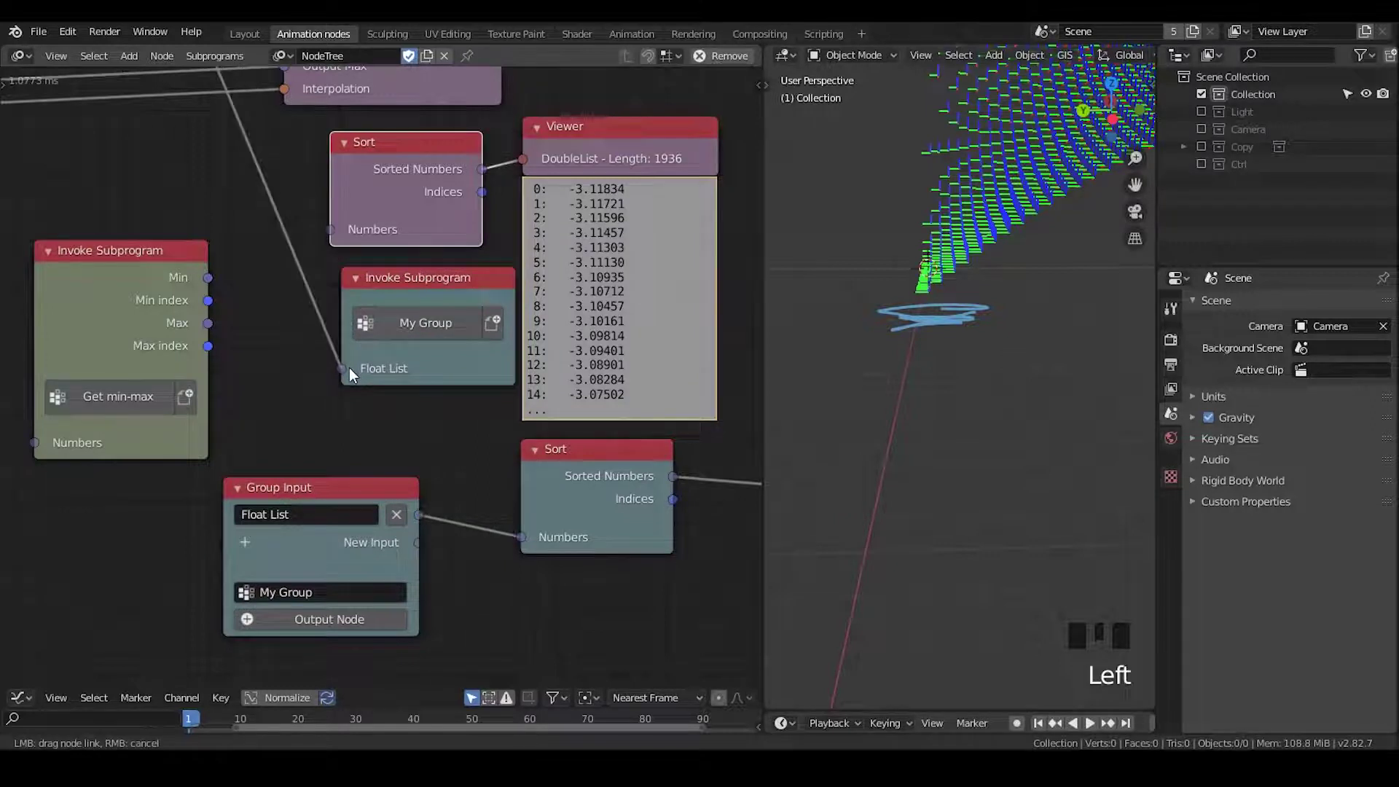
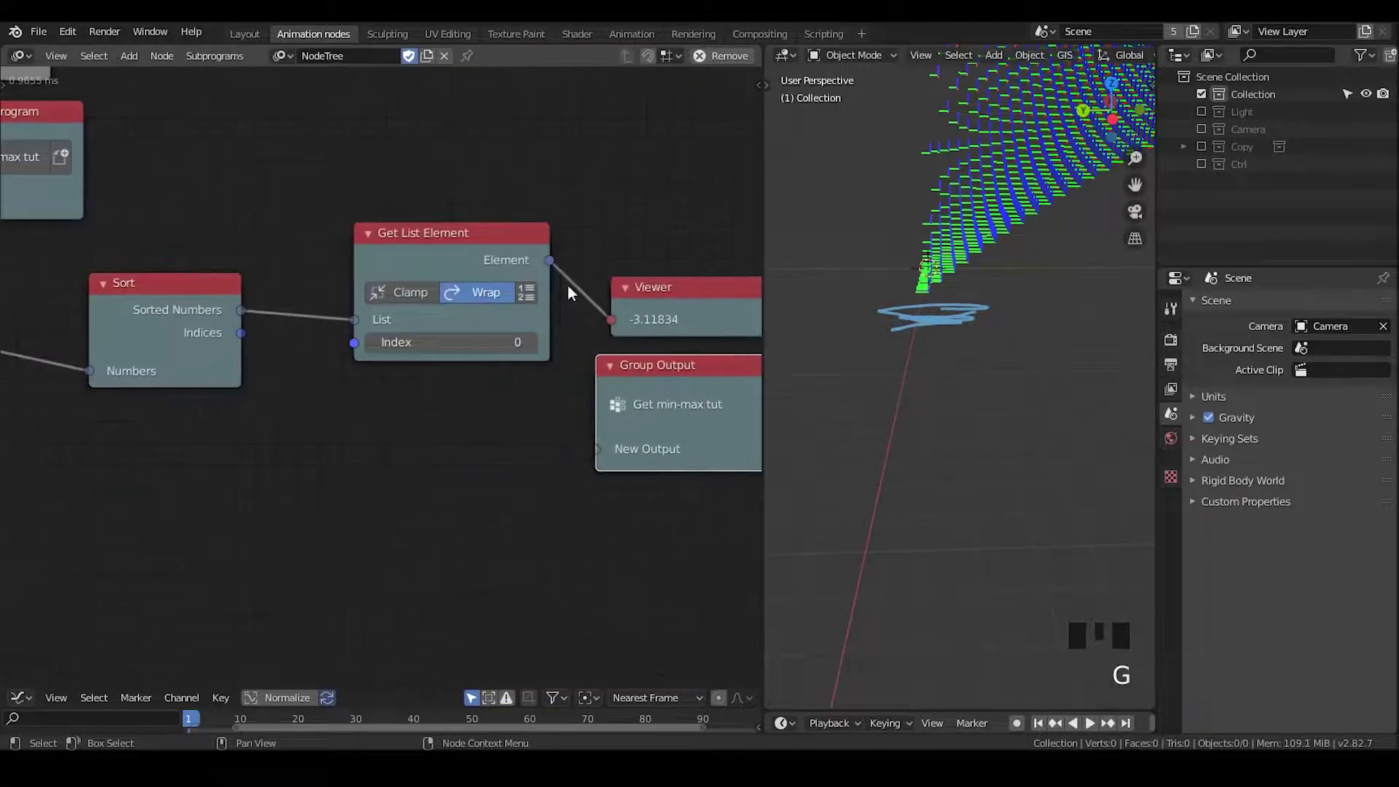
Step: Output the first sorted number as Minimum and view it via the invoke node
left_click_drag(564, 290, 587, 367)
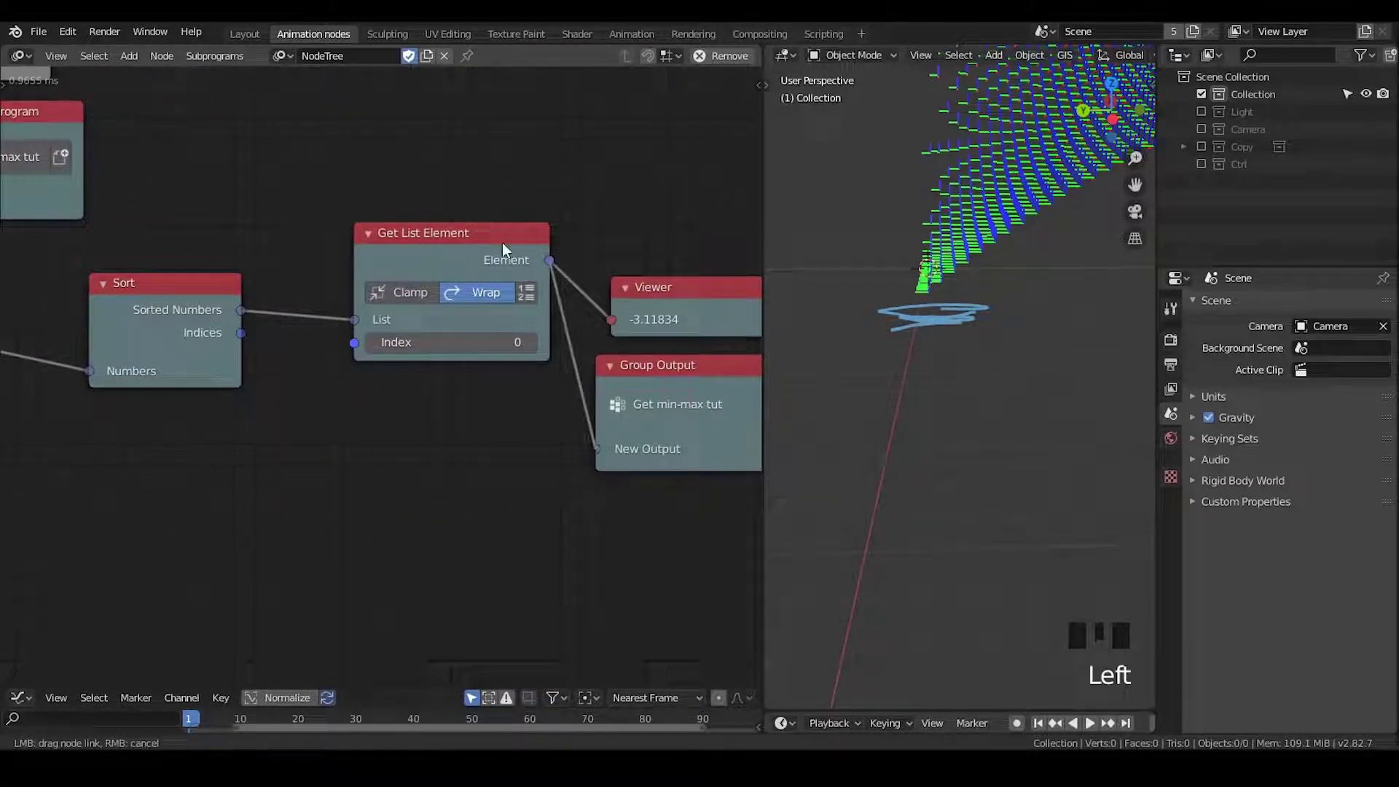
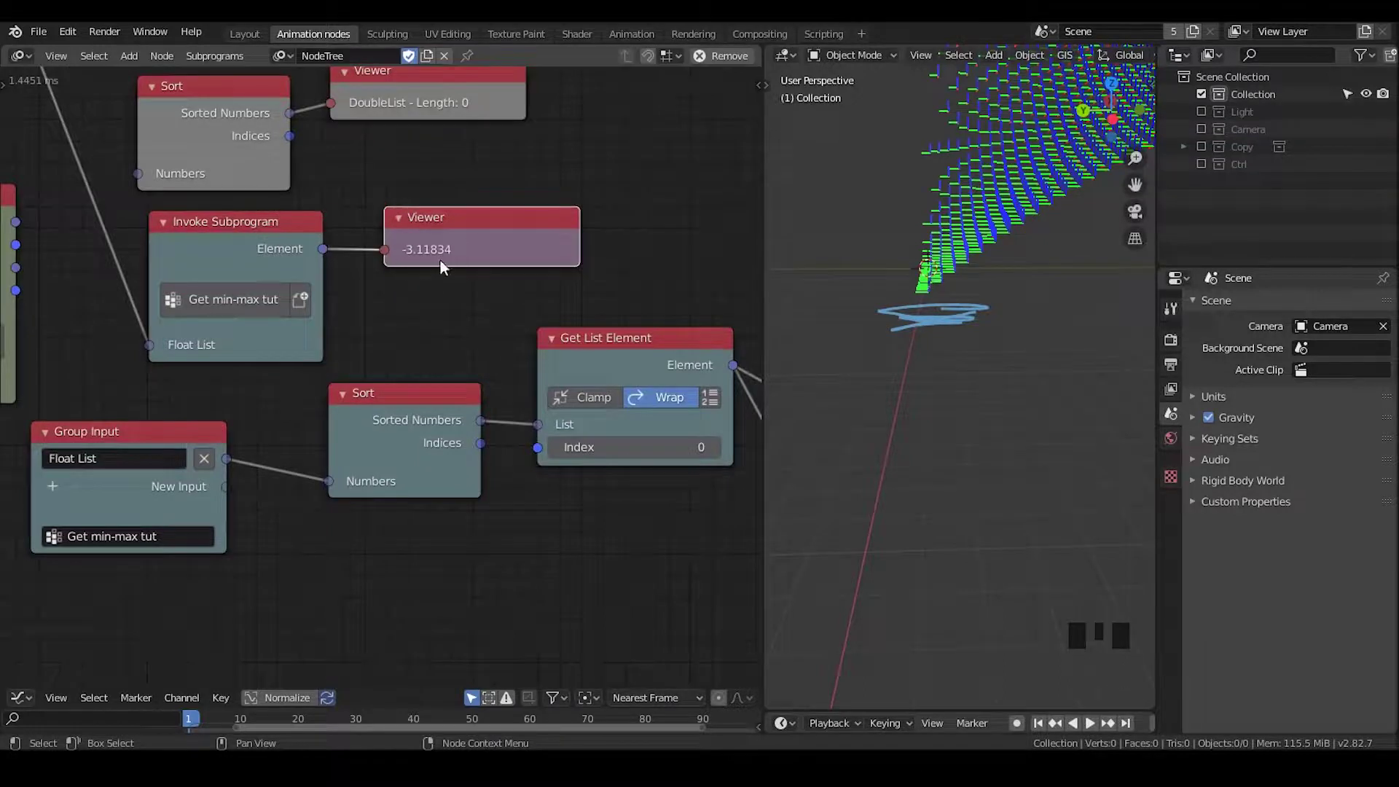
left_click_drag(550, 557, 417, 359)
left_click(417, 360)
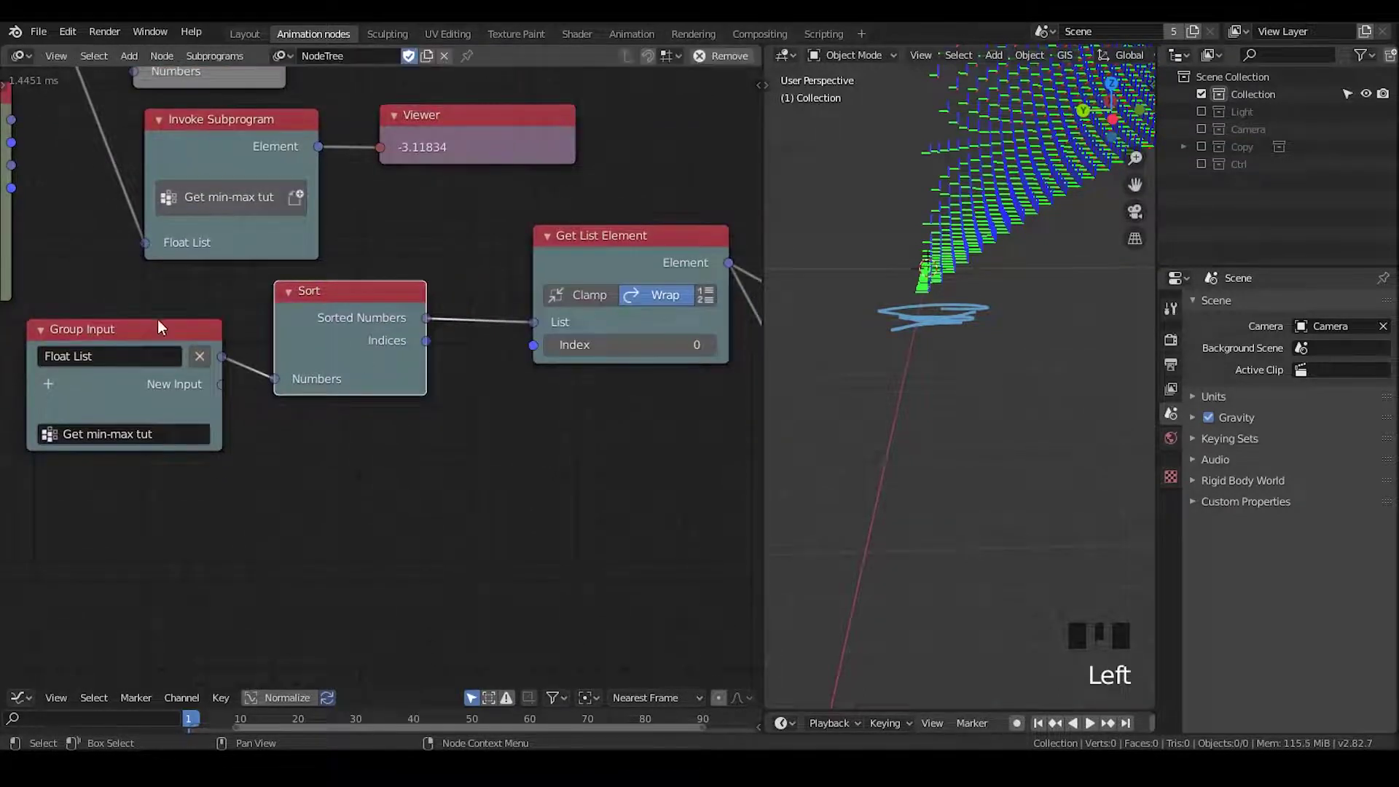
left_click(184, 343)
Step: Search for a Reverse List node to derive the Maximum from the reversed sorted list
left_click(356, 299)
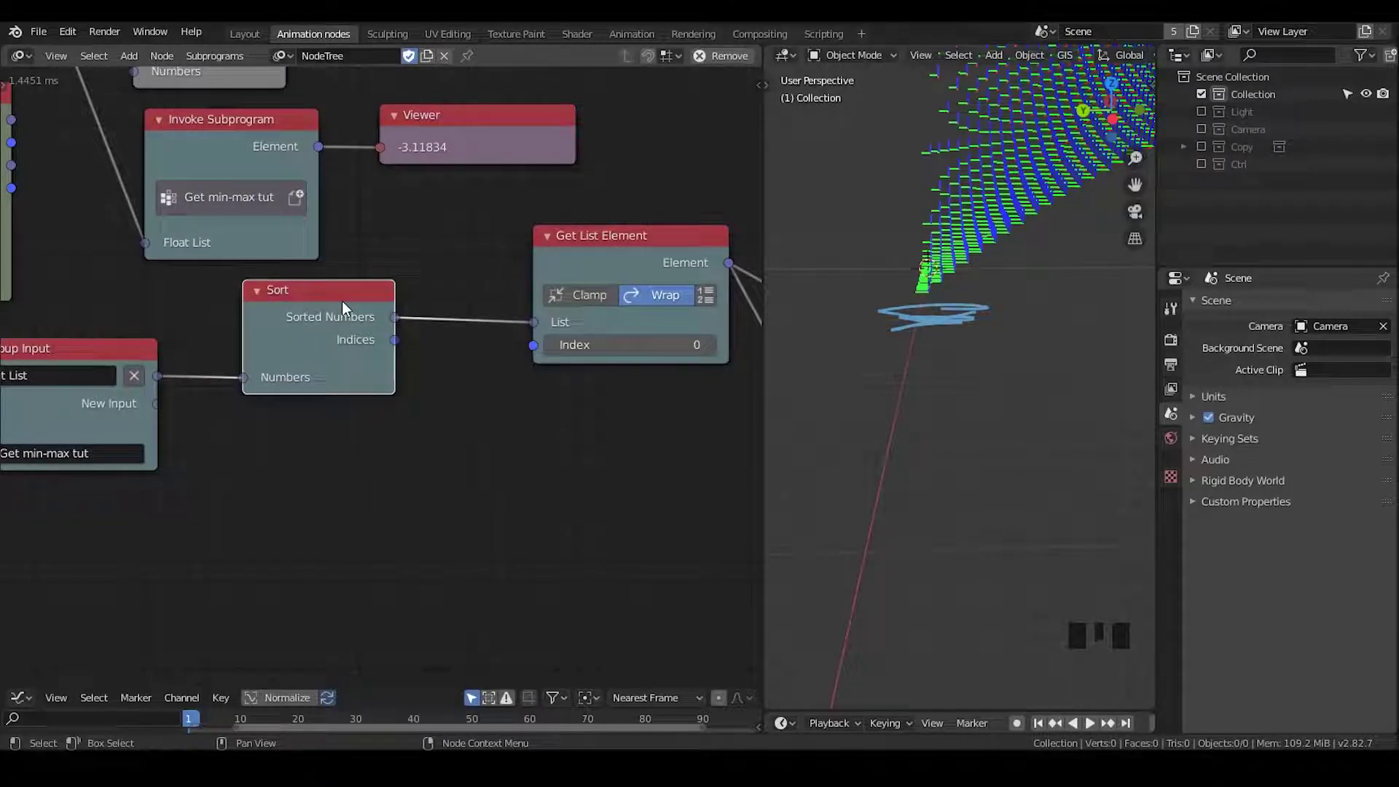
key("ctrl+a")
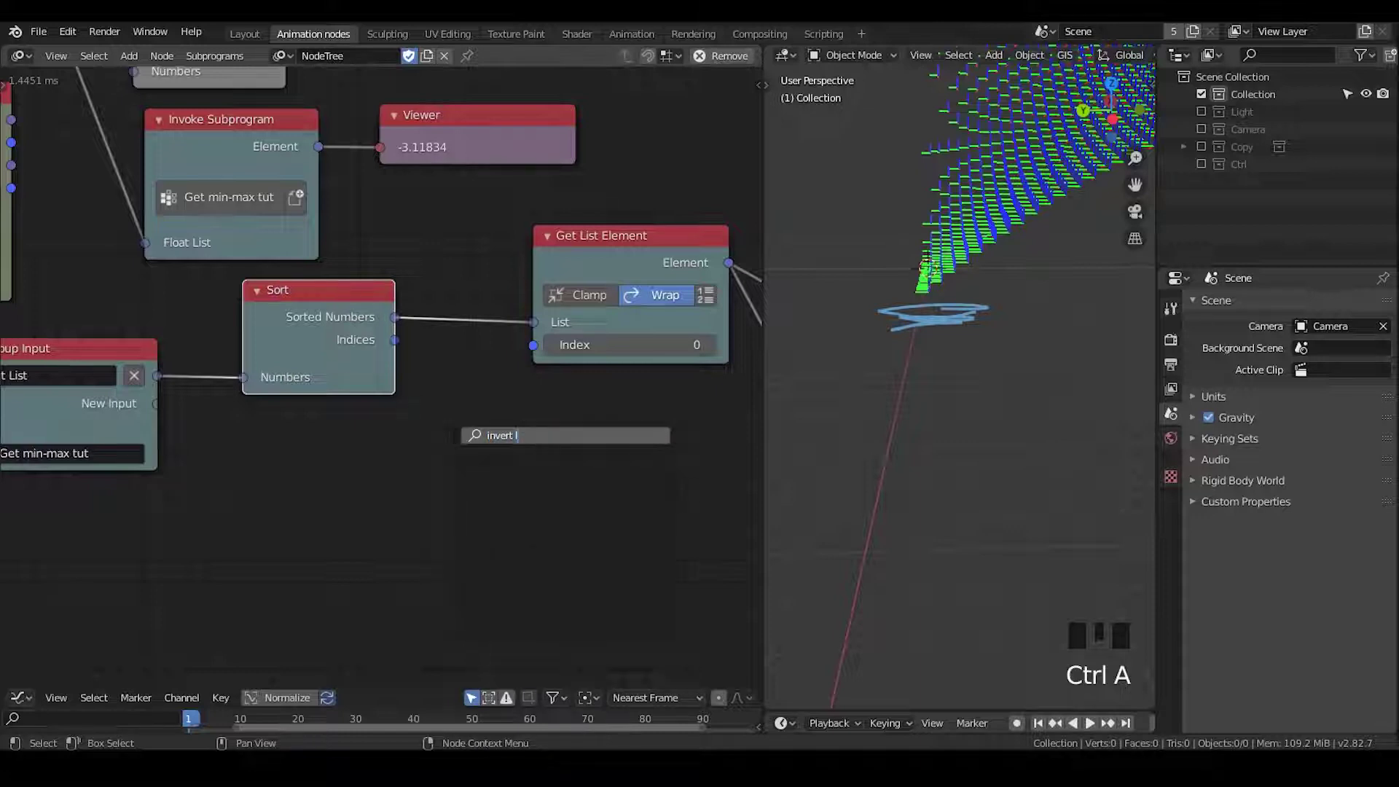
key("BackSpace")
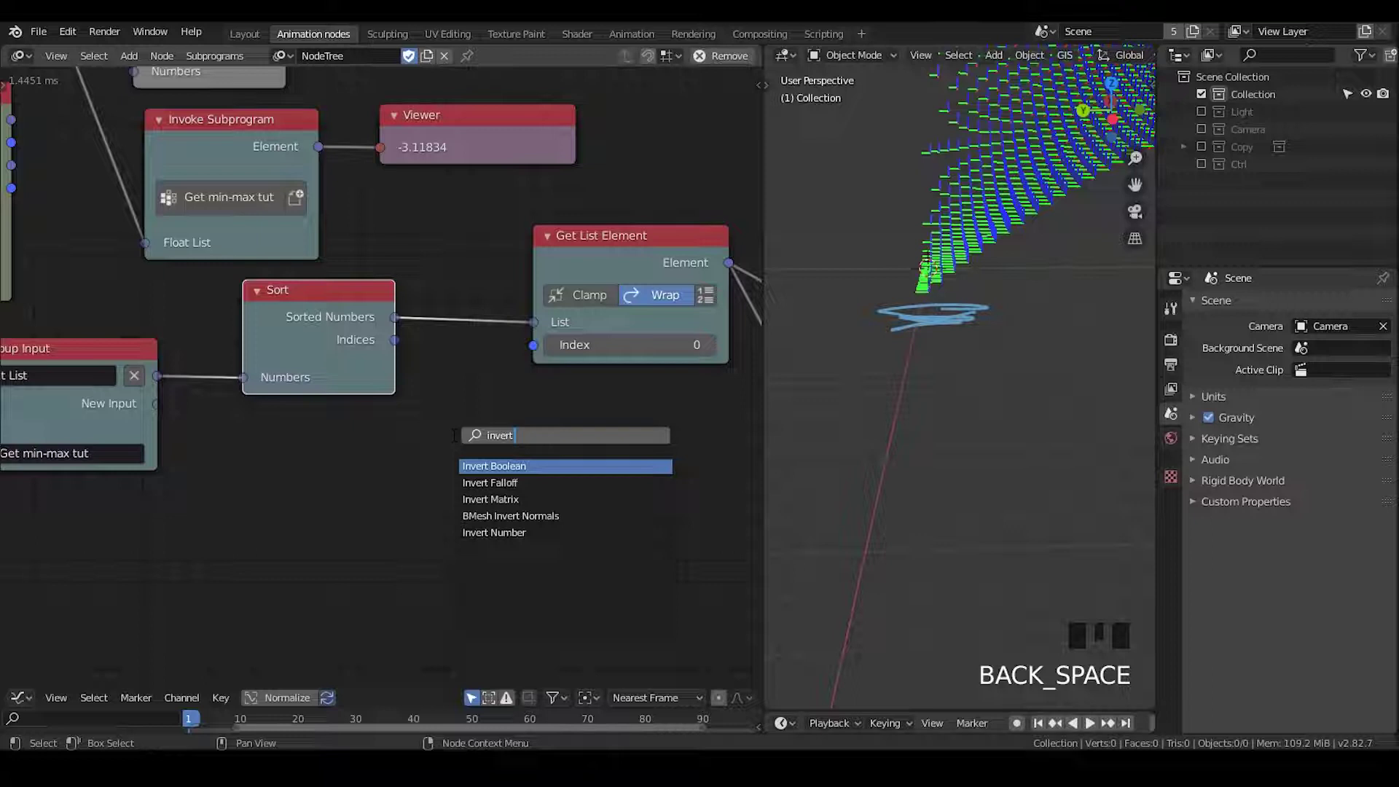
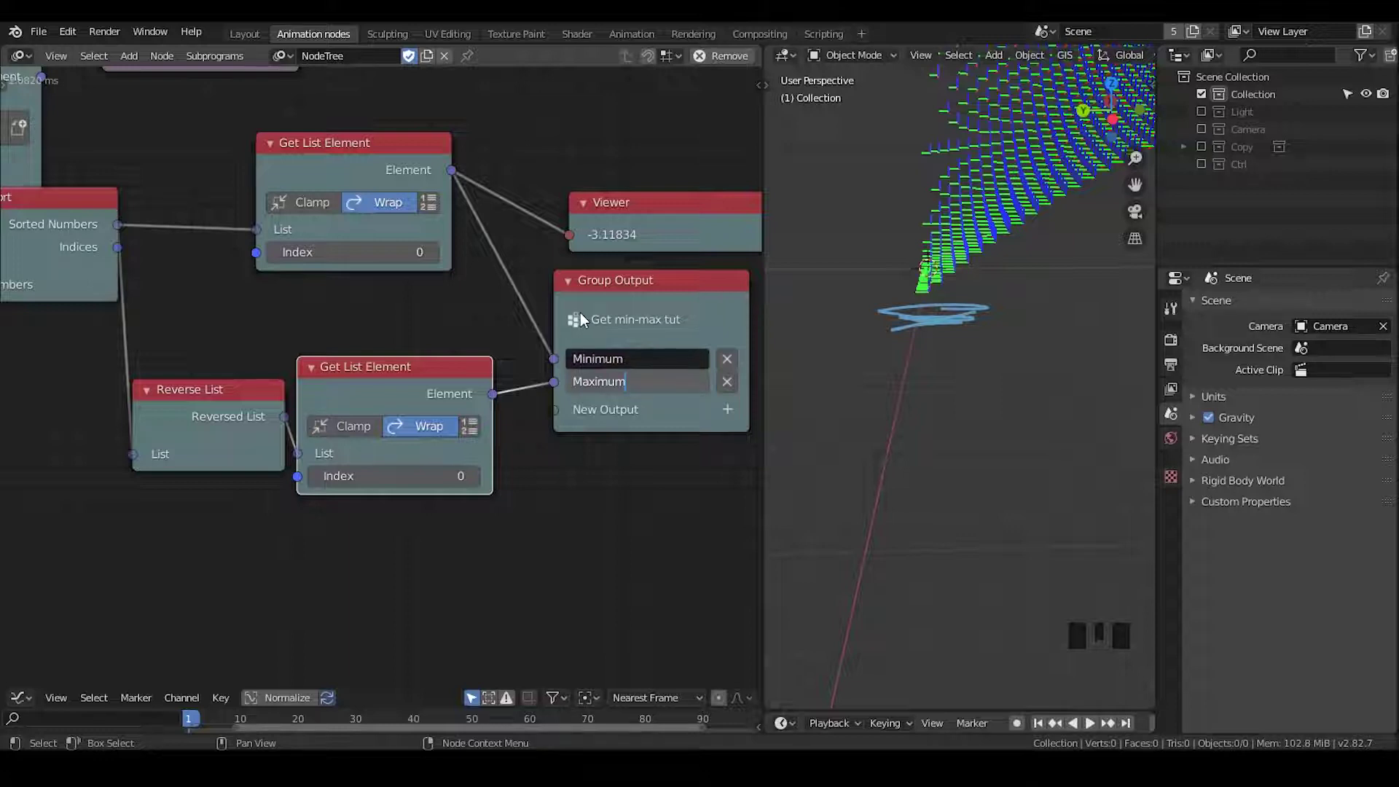
Step: Show the invoke node's Maximum, 3.11834, in the main-tree Viewer and select the invoke node
left_click_drag(77, 261, 442, 407)
left_click_drag(443, 406, 481, 396)
left_click_drag(439, 406, 477, 402)
left_click(557, 361)
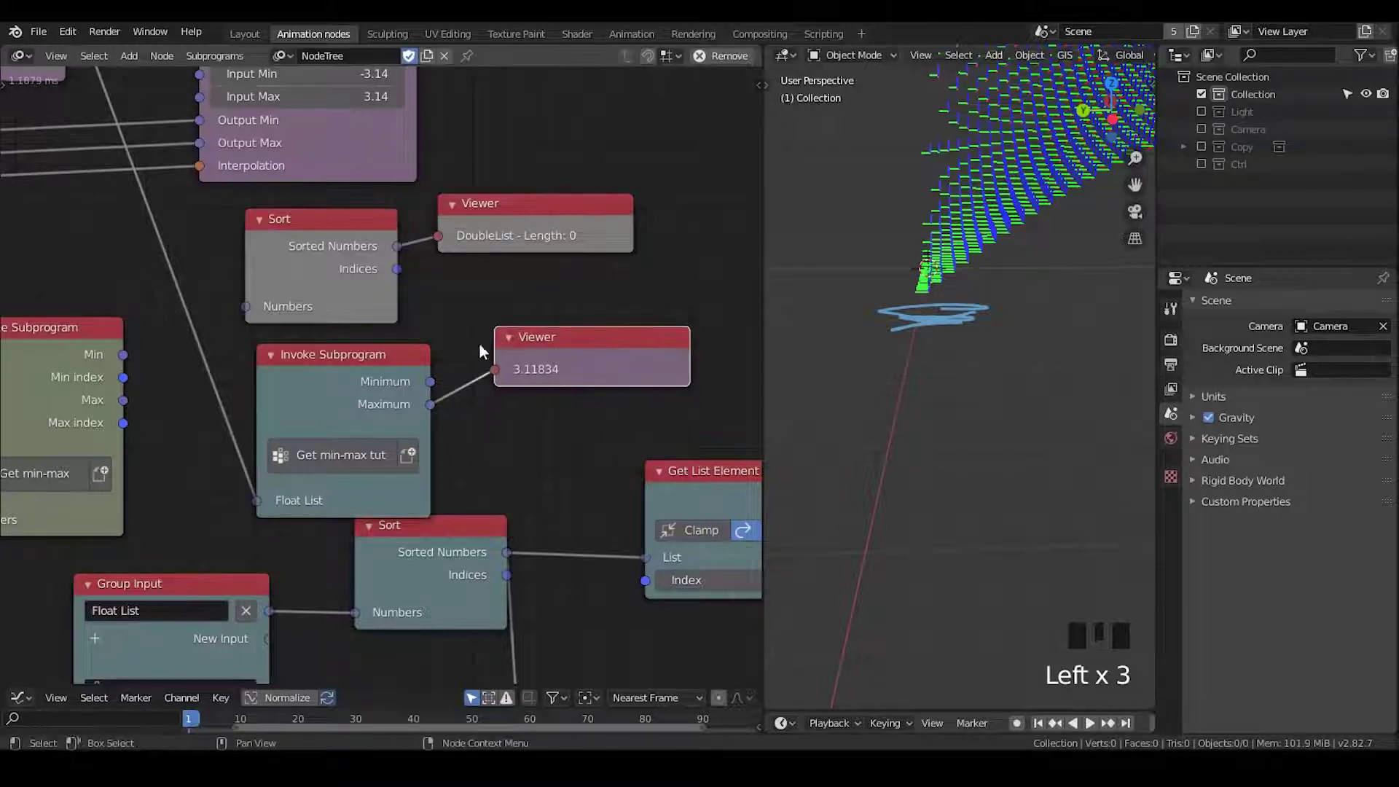
left_click(371, 383)
middle_click(264, 356)
Step: Feed Minimum into Map Range Input Min and Maximum into Input Max, replacing the fixed ±3.14
left_click_drag(559, 485, 406, 338)
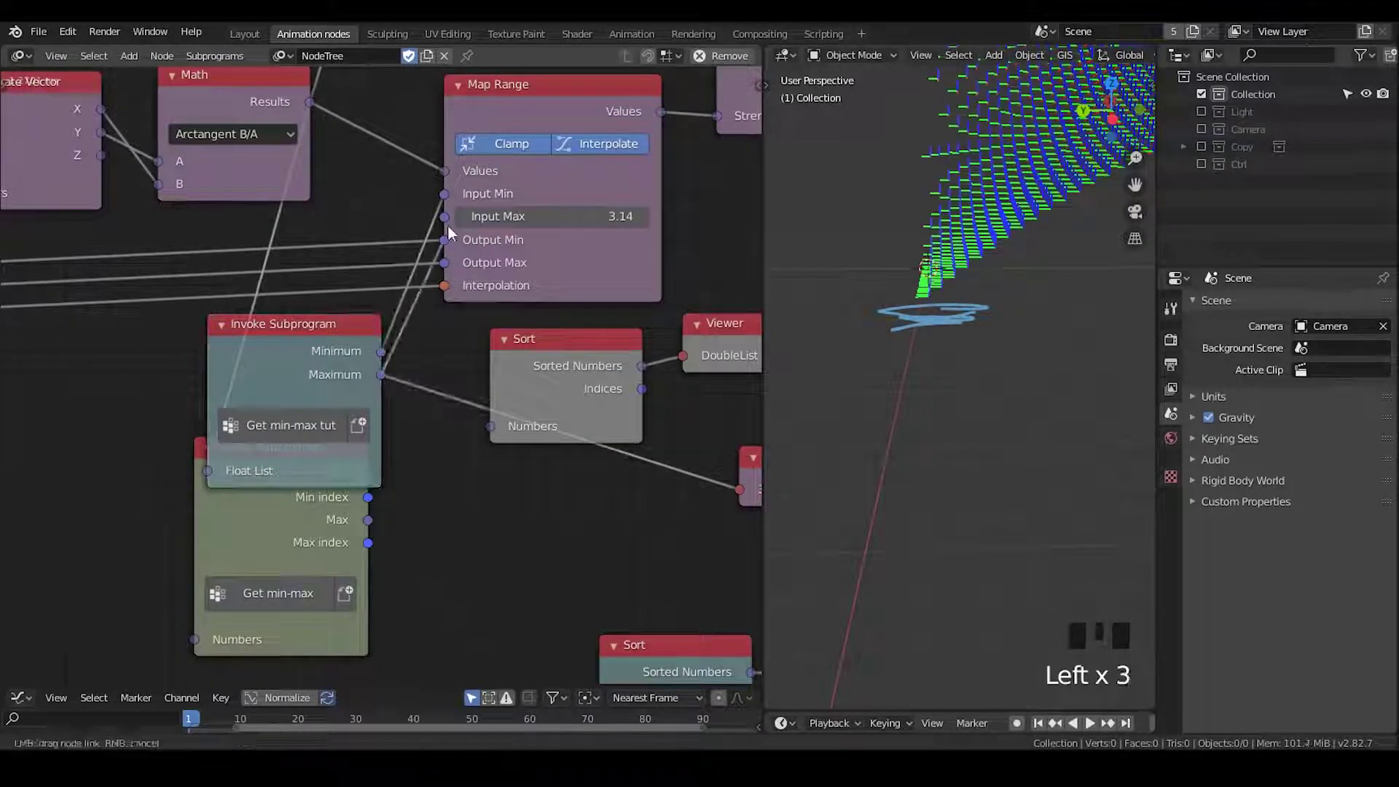
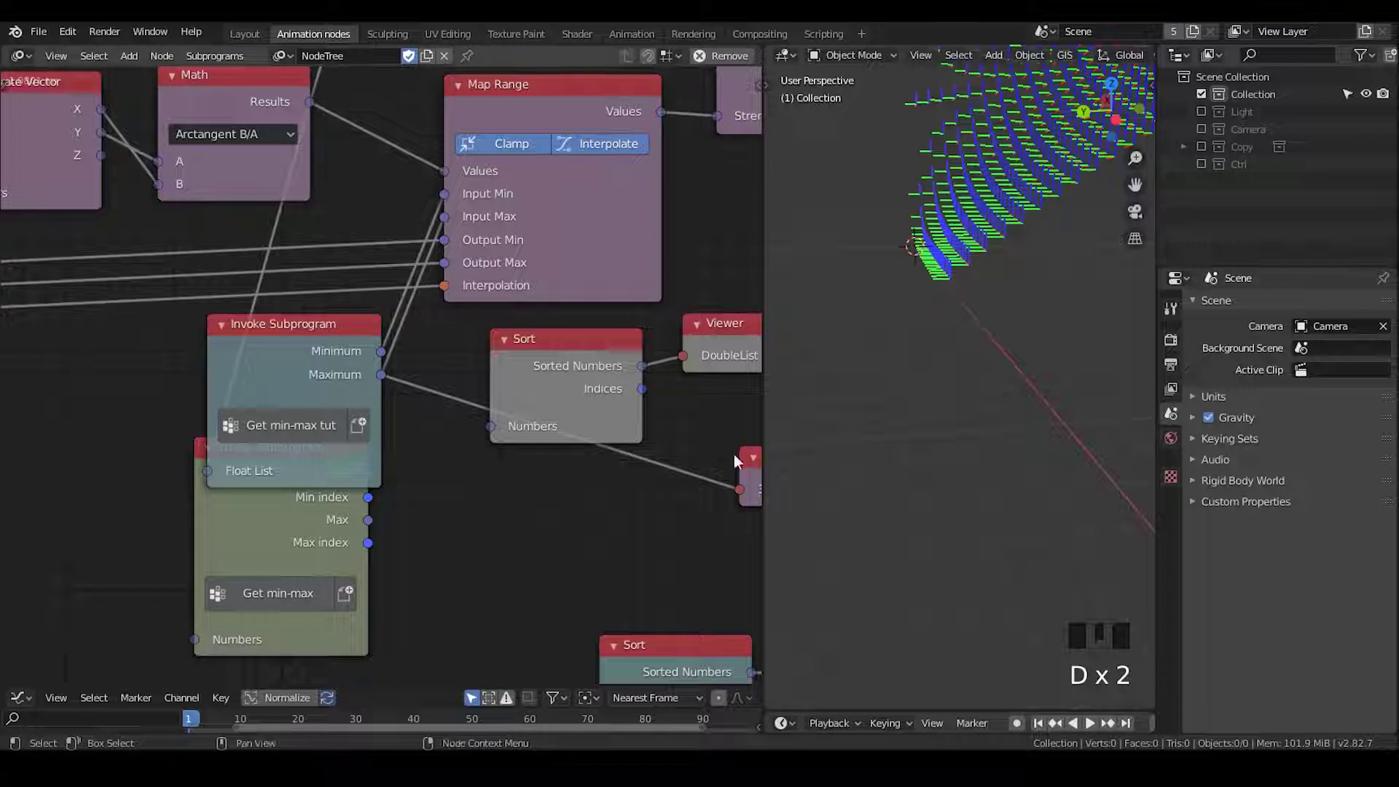
left_click_drag(445, 203, 419, 259)
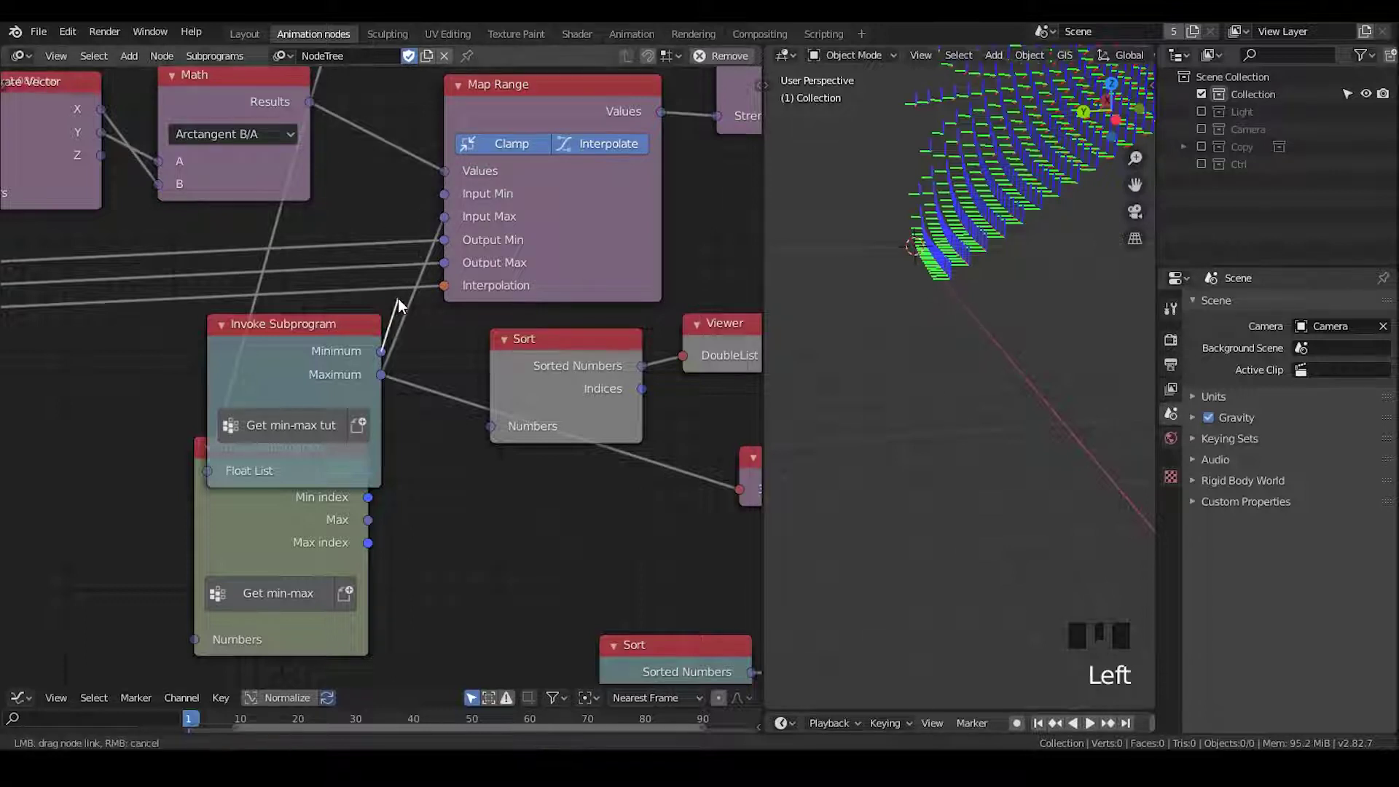
left_click_drag(443, 247, 424, 300)
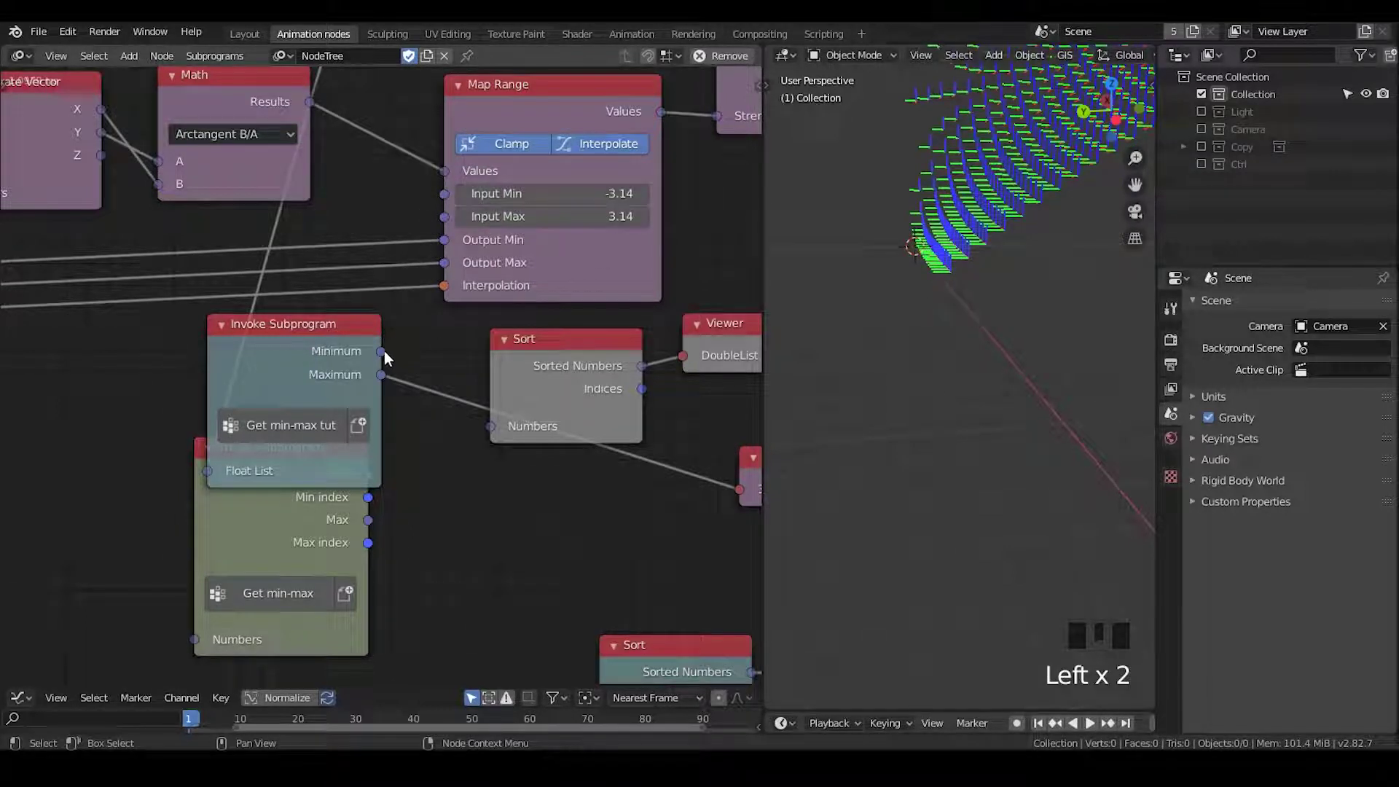
left_click_drag(388, 358, 394, 328)
left_click(373, 385)
left_click_drag(386, 381, 405, 303)
Step: Rearrange the layout, moving the Arctangent Math node with G
left_click_drag(996, 341, 431, 393)
scroll("up", 3)
scroll("down", 3)
left_click_drag(391, 169, 470, 170)
left_click(469, 170)
key("g")
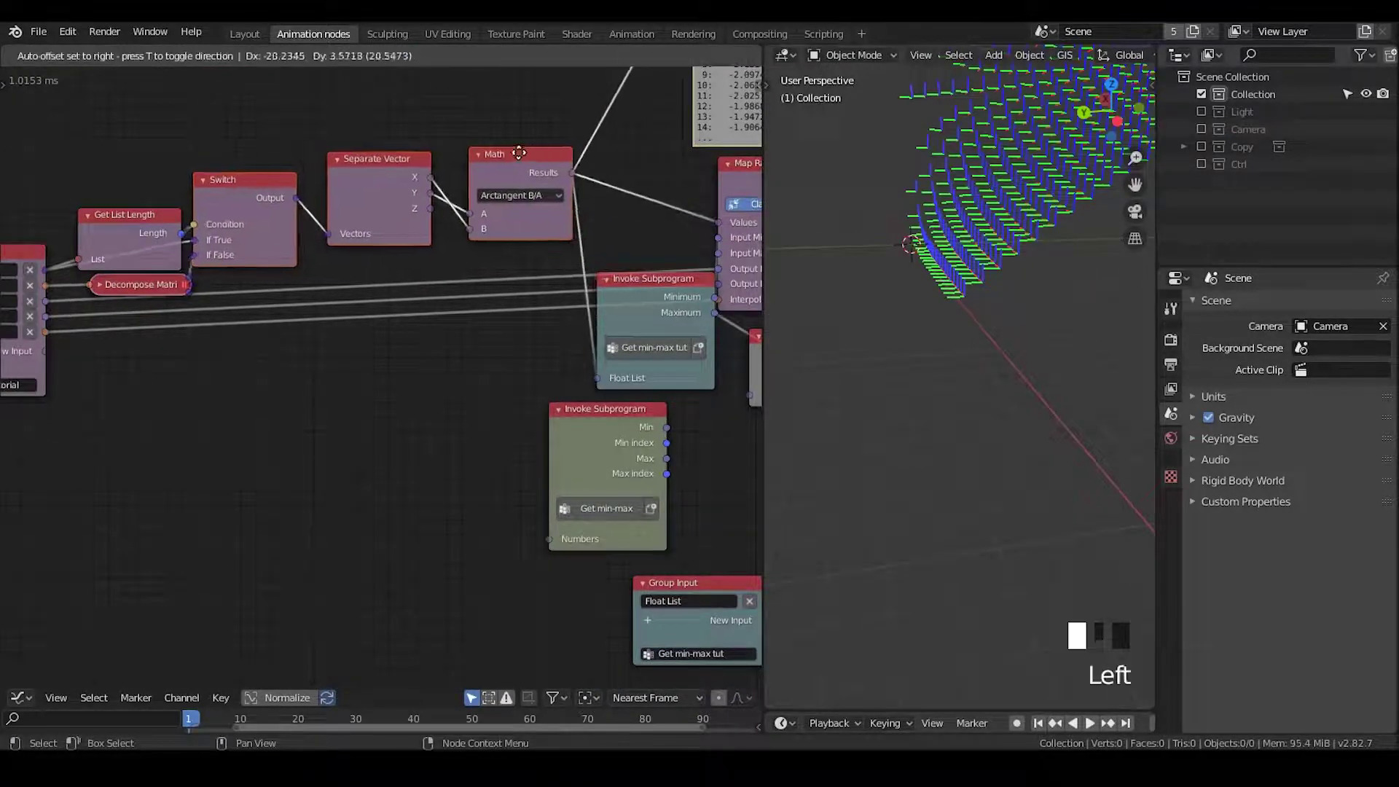
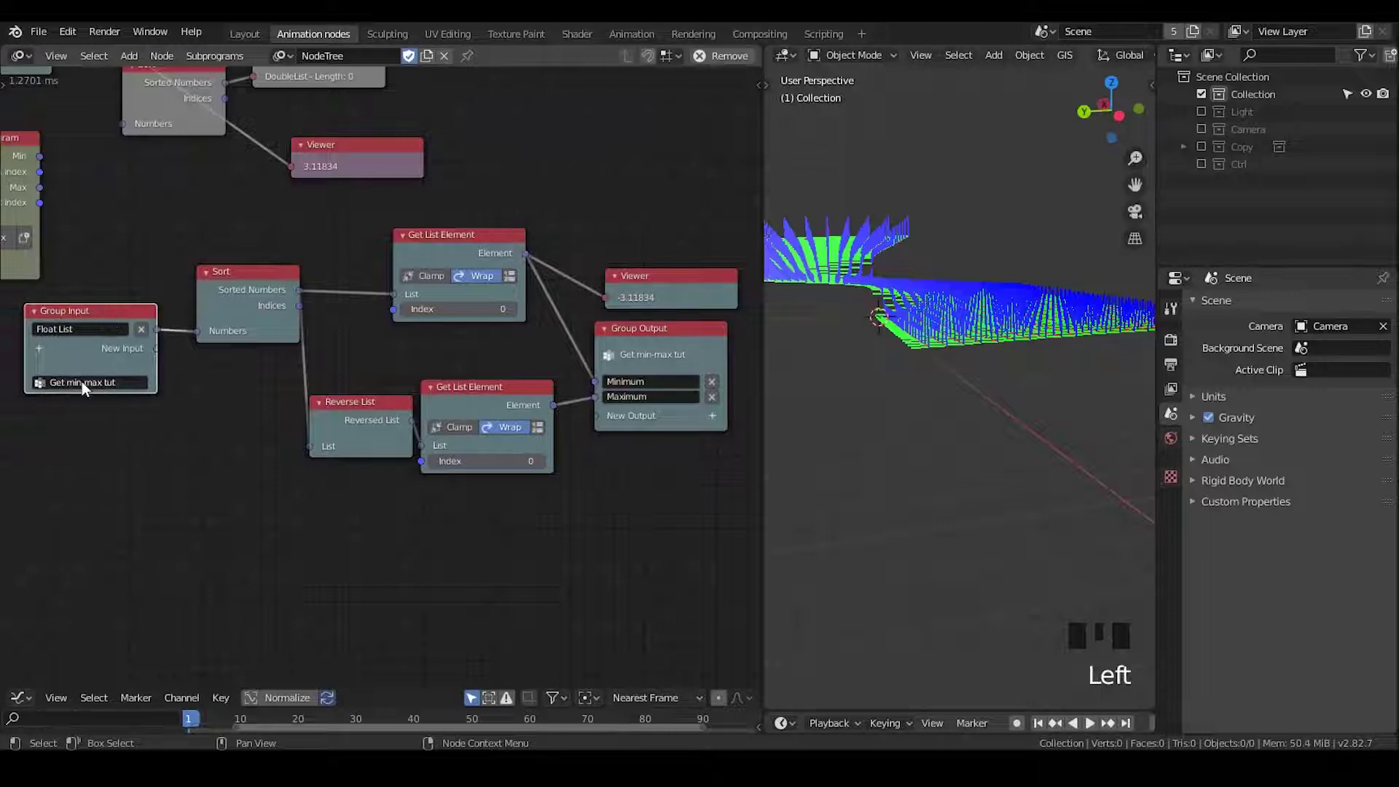
Step: Duplicate Get List Element on the sorted indices and output it as Minimum indicies
left_click(657, 343)
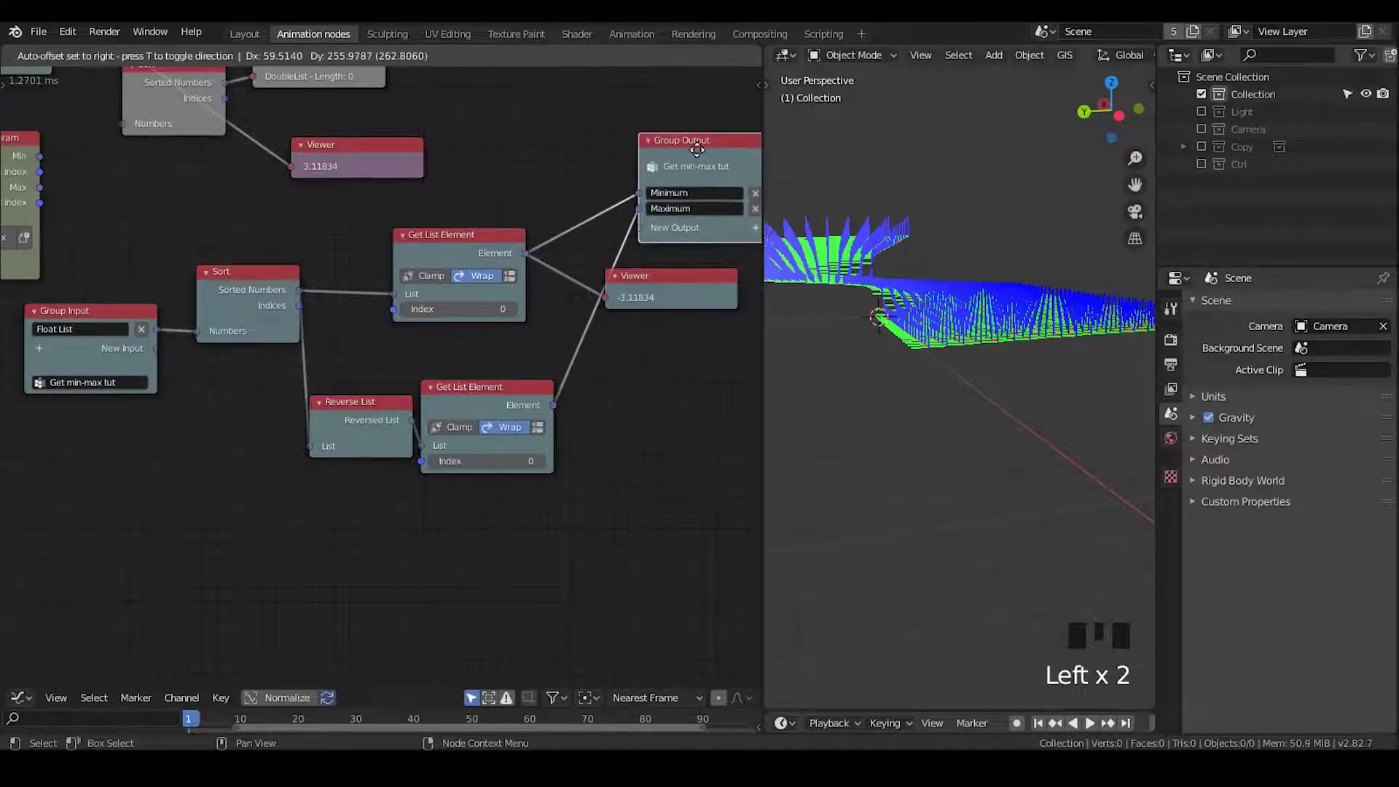
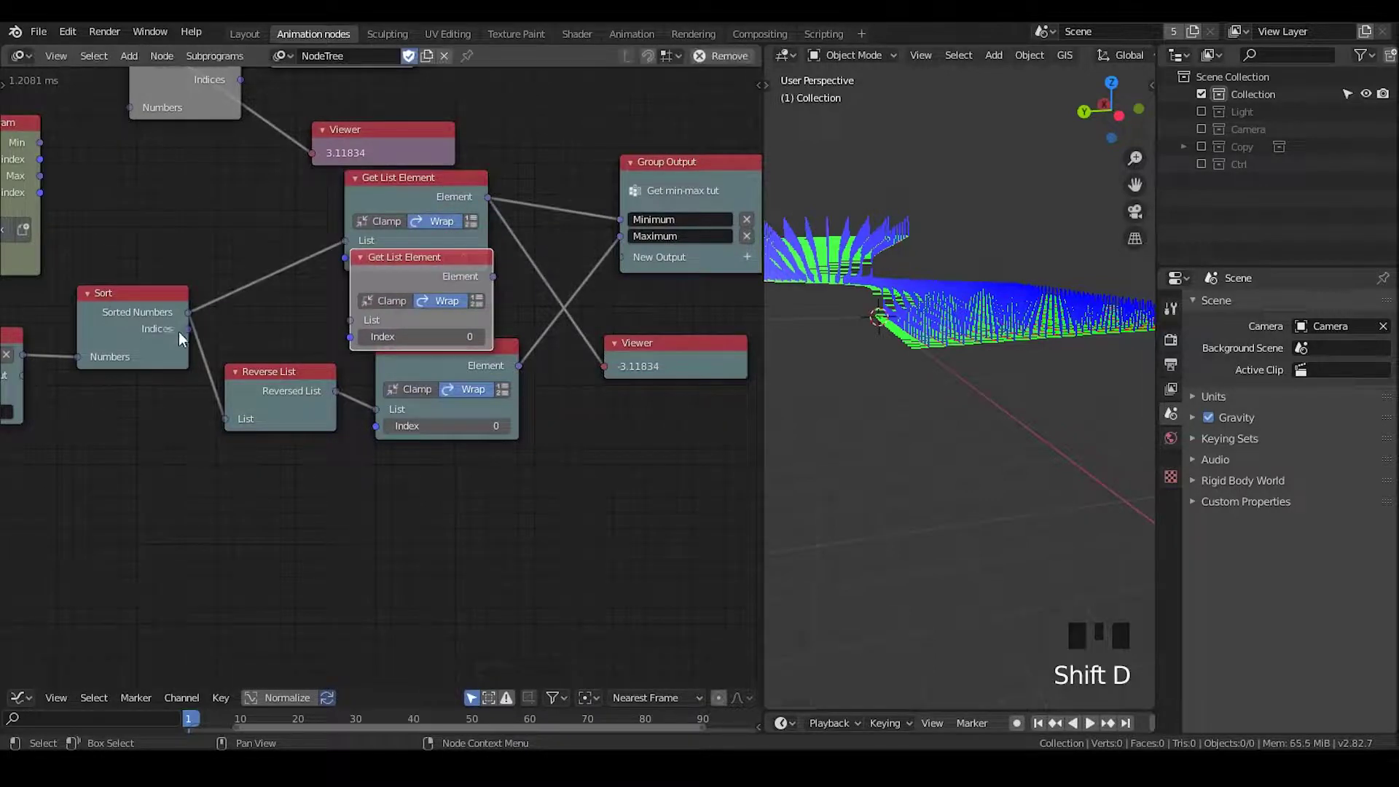
left_click(193, 338)
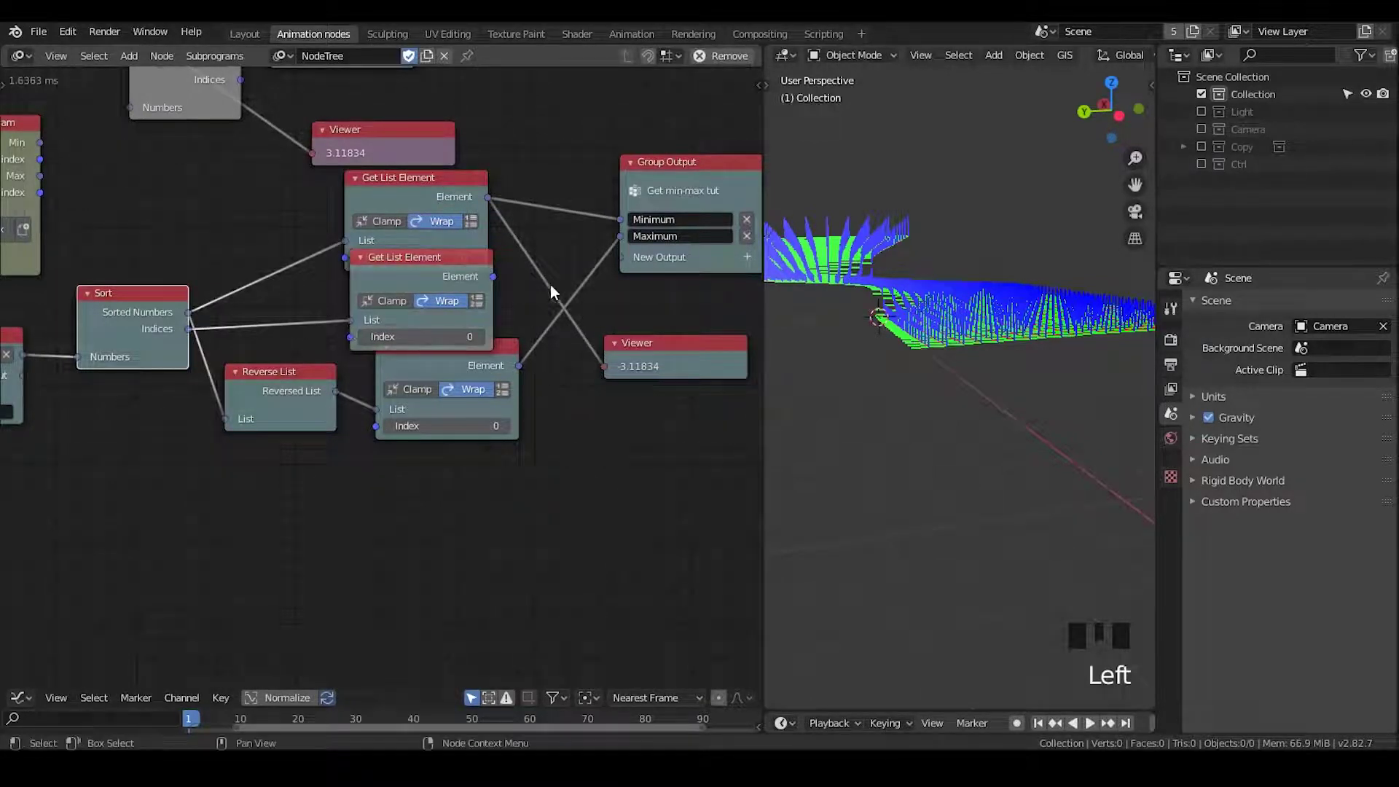
left_click_drag(506, 279, 581, 257)
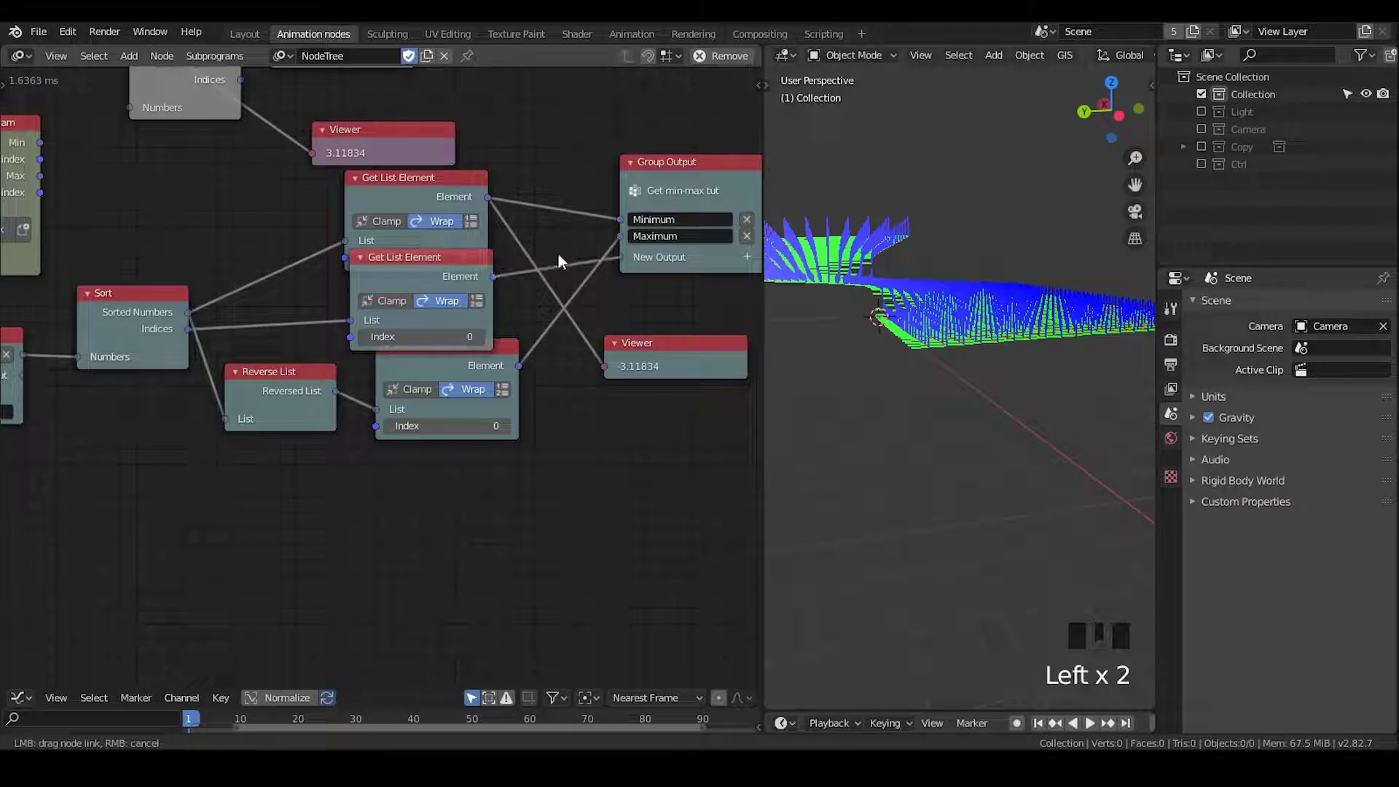
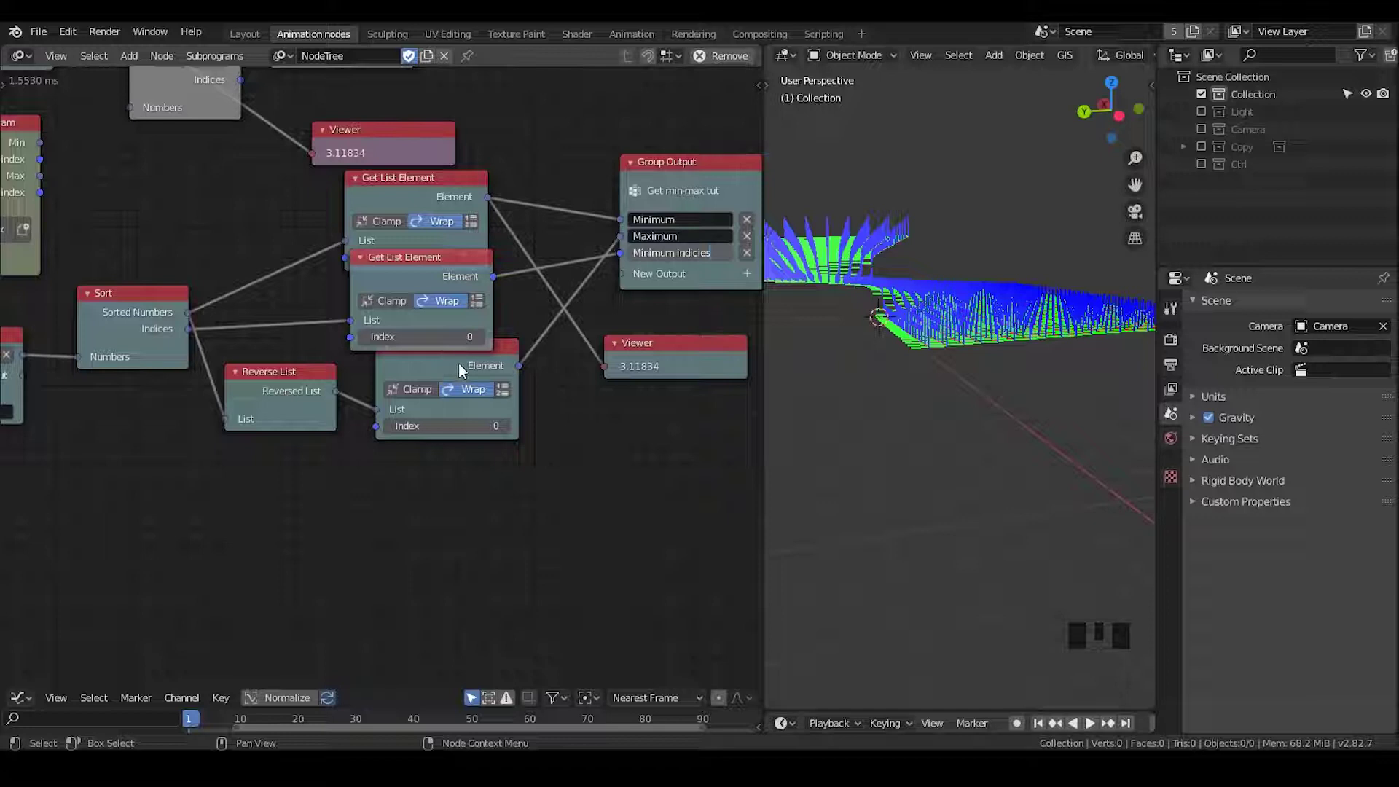
Step: Duplicate Reverse List and Get List Element and feed the reversed indices into the new lookup
left_click(462, 369)
key("shift+d")
left_click(276, 380)
key("shift+d")
left_click(142, 315)
left_click_drag(171, 343, 385, 536)
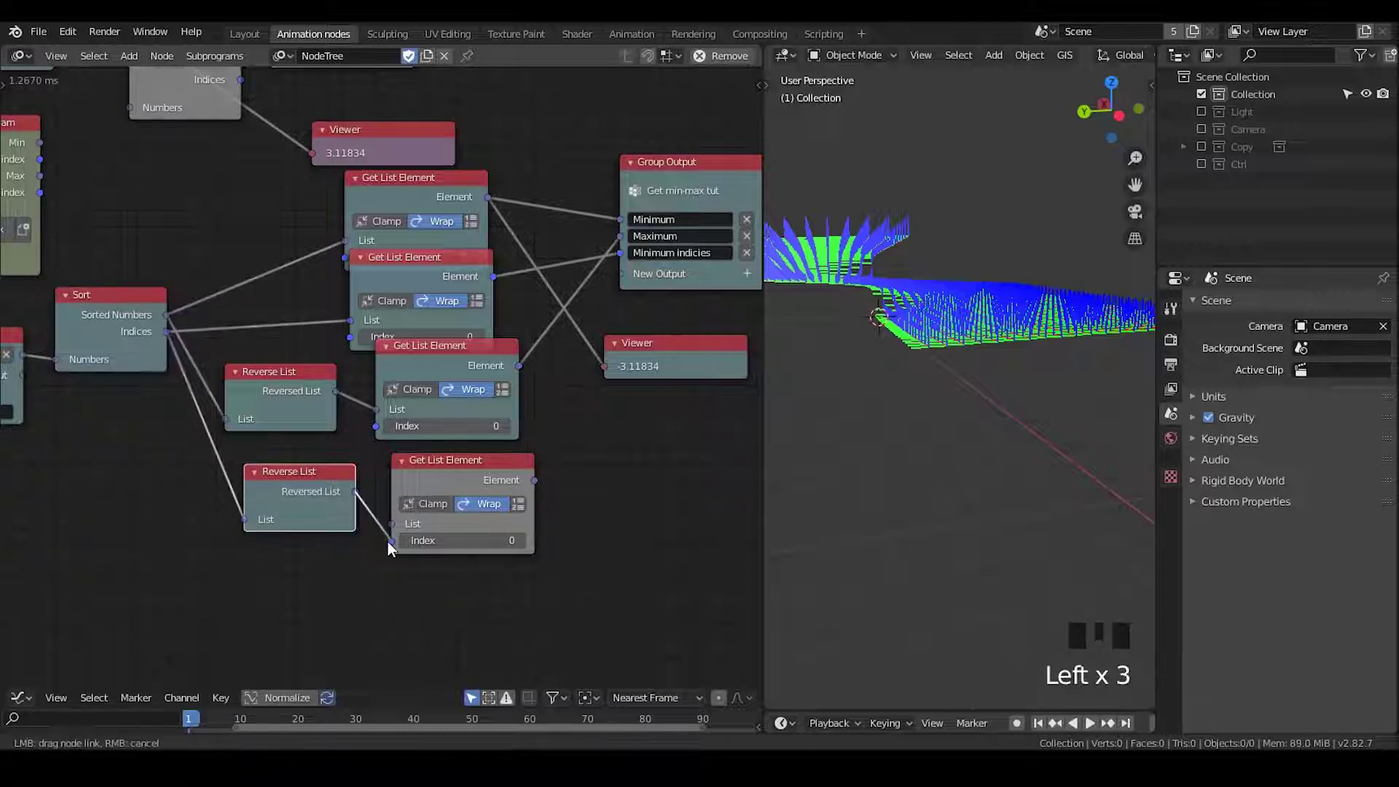
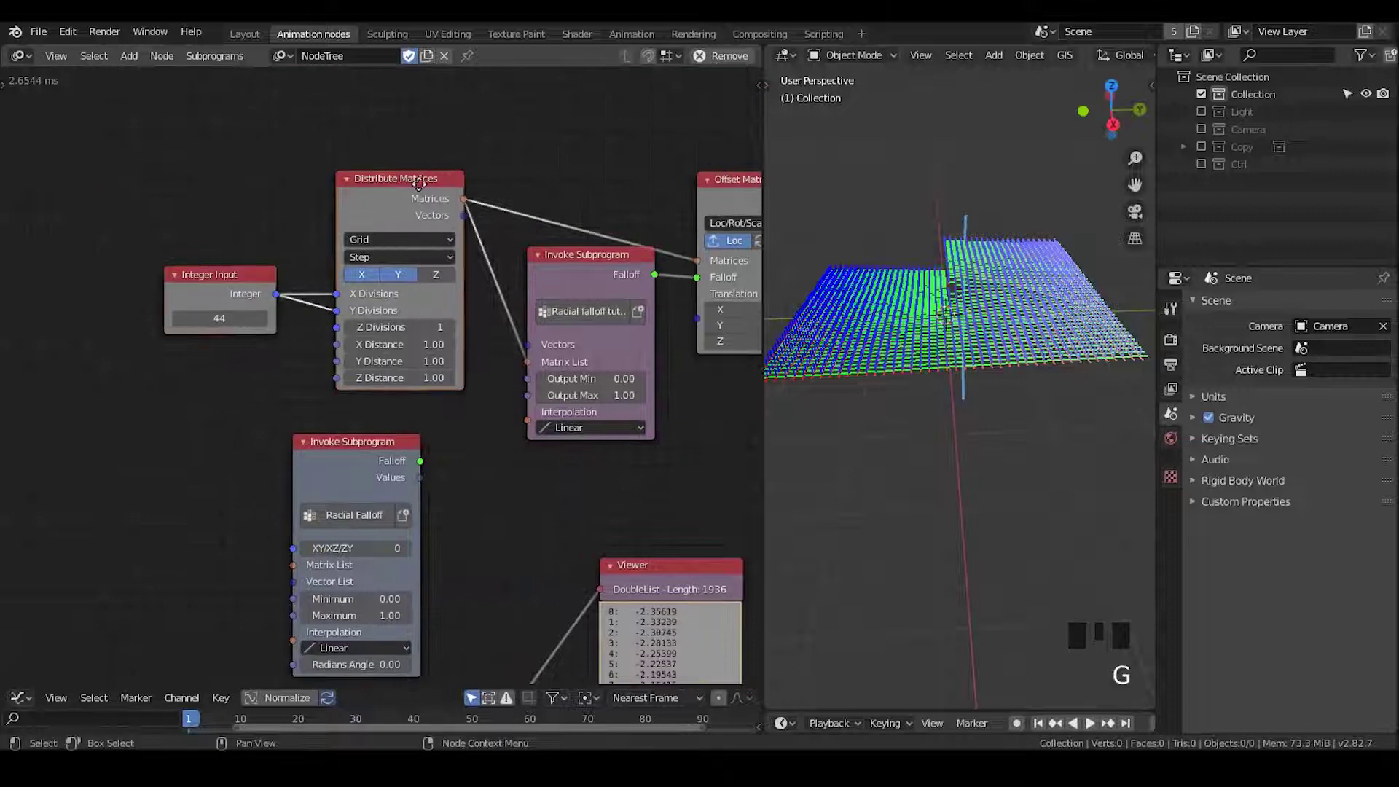
Step: Relink Distribute Matrices into the subprogram's Matrix List socket, tidy the nodes and delete the leftover one
scroll("down", 3)
left_click_drag(367, 231, 325, 189)
right_click(325, 188)
key("g")
left_click(669, 194)
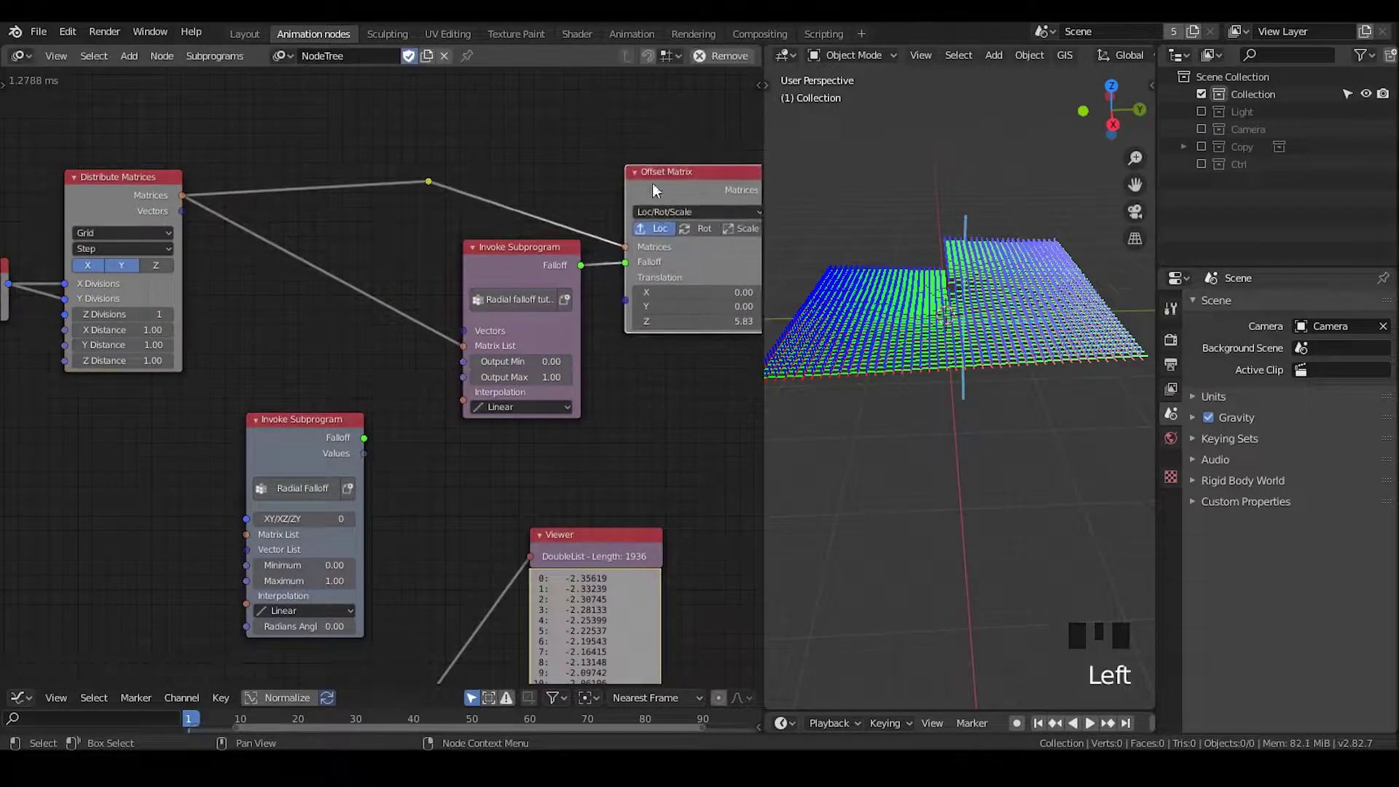
right_click(333, 222)
key("g")
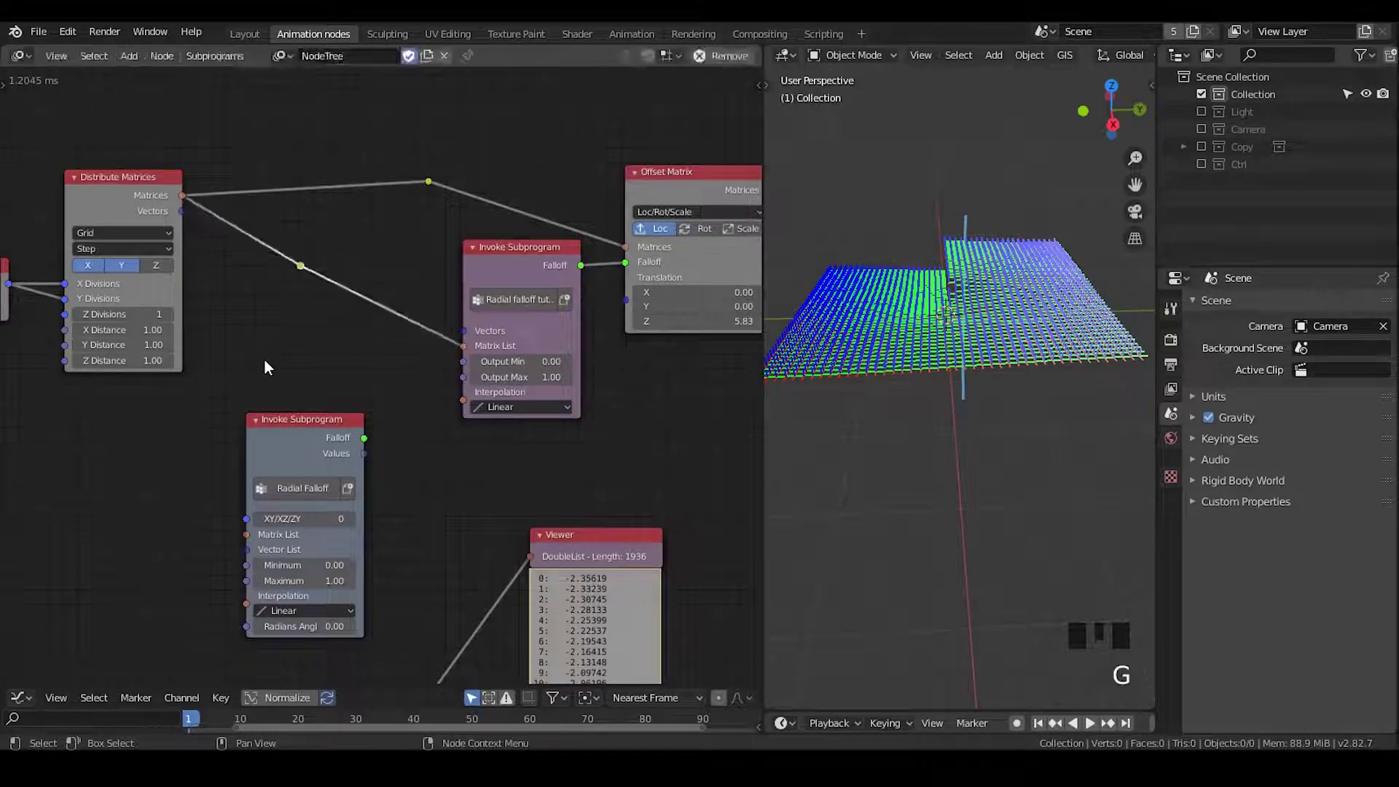
key("g")
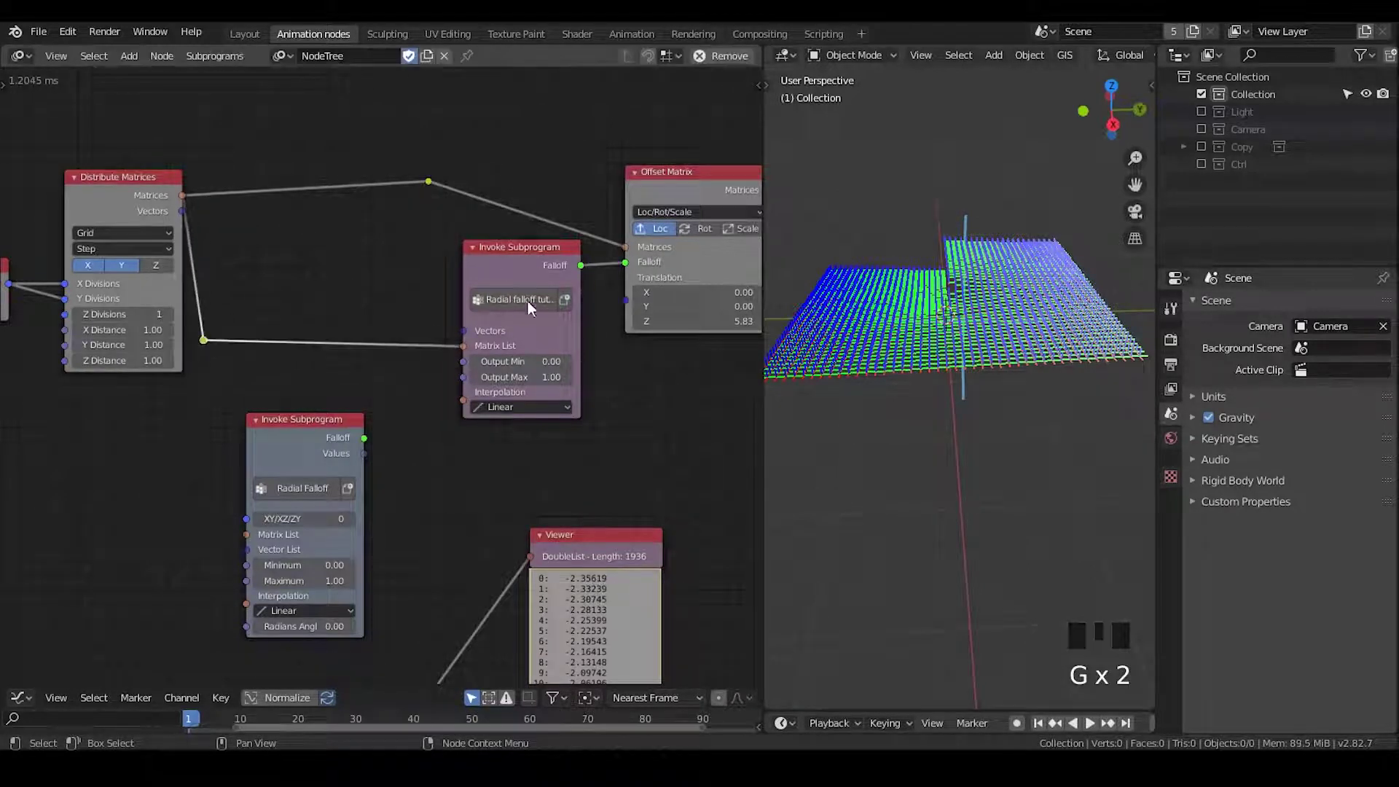
left_click(285, 459)
key("x")
left_click(518, 278)
Step: Bring the falloff subprogram node into view and orbit the viewport to look down on the notched grid
scroll("up", 3)
left_click_drag(352, 334, 959, 303)
scroll("up", 3)
scroll("down", 3)
key("d")
left_click_drag(841, 263, 845, 266)
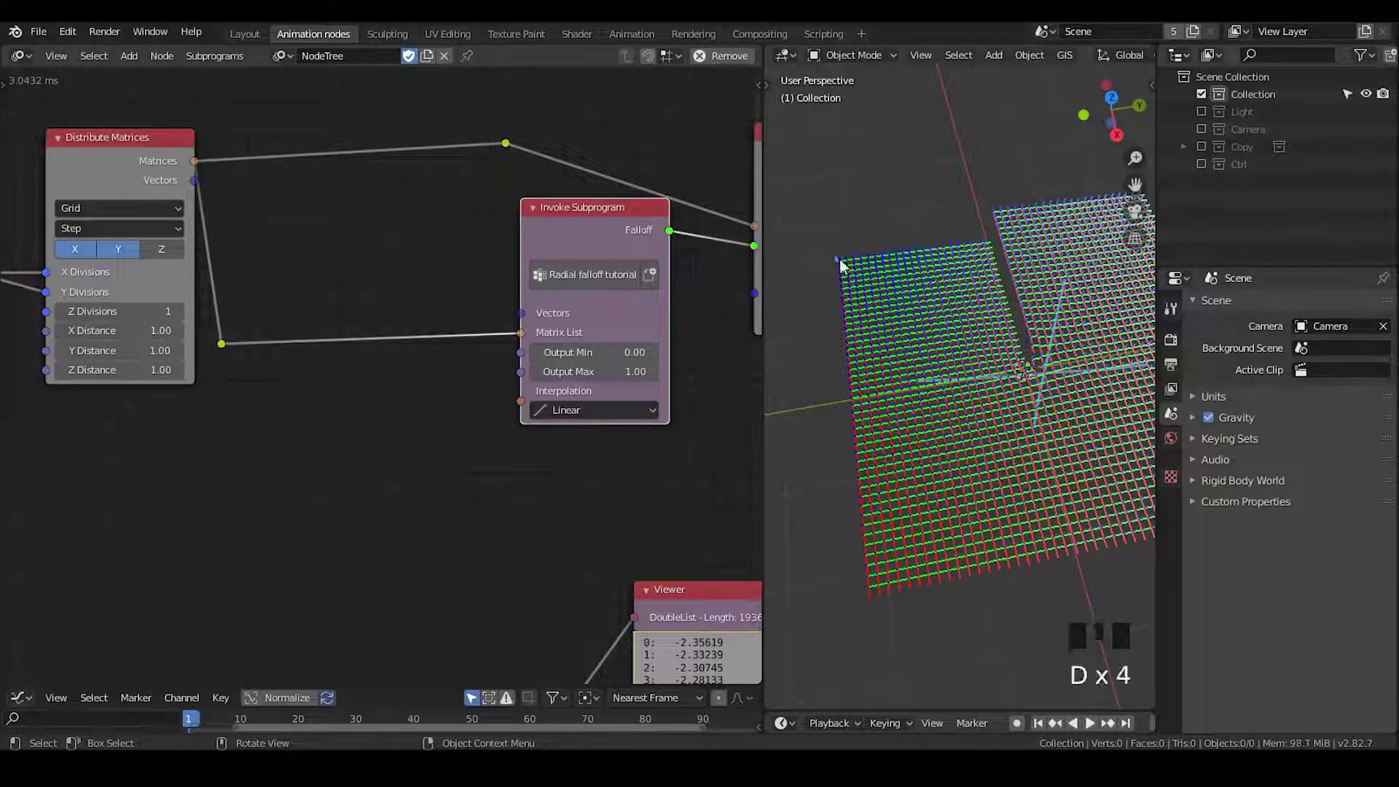
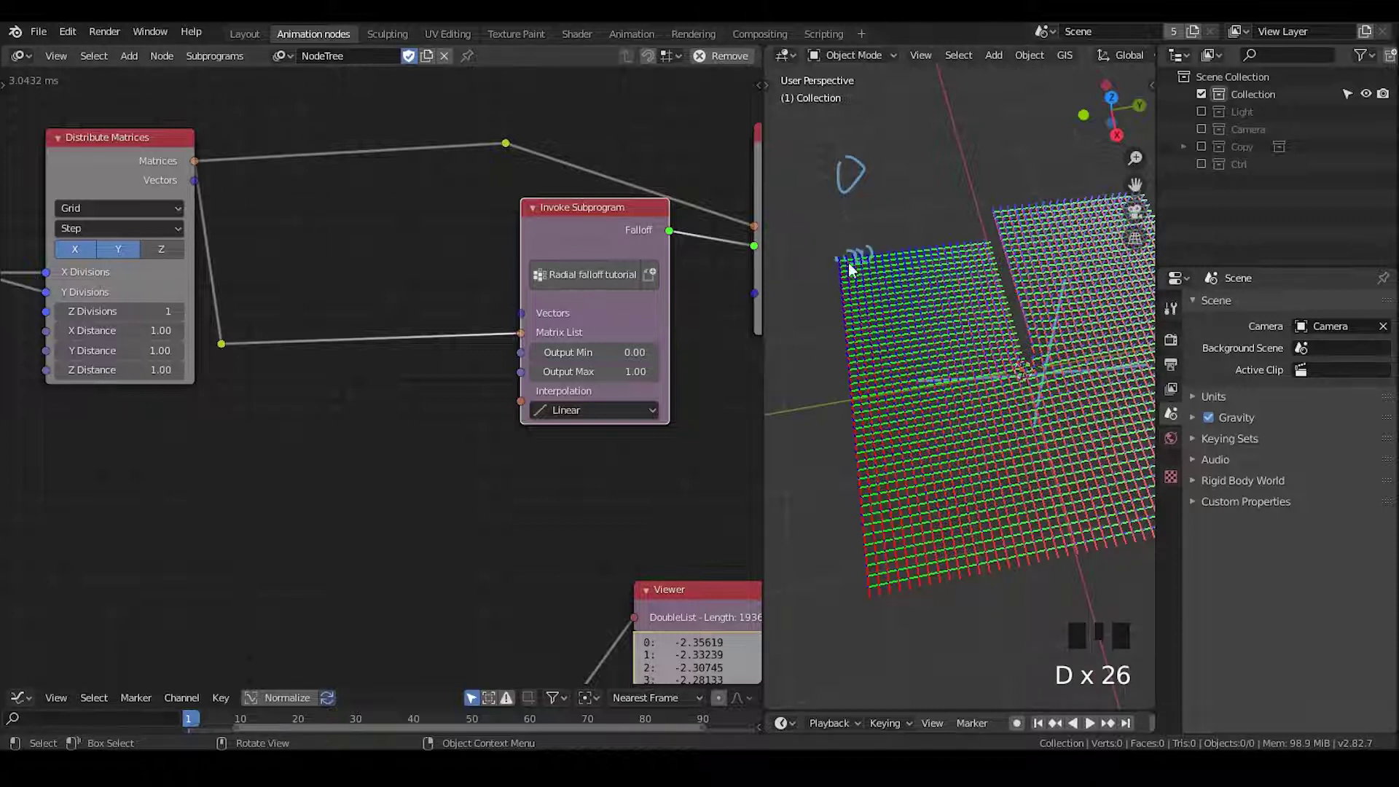
Step: Insert an Offset Matrix in Rot mode, Z -23°, with Use Matrix List, into the grid matrix link and view the rotated grid
key("ctrl+a")
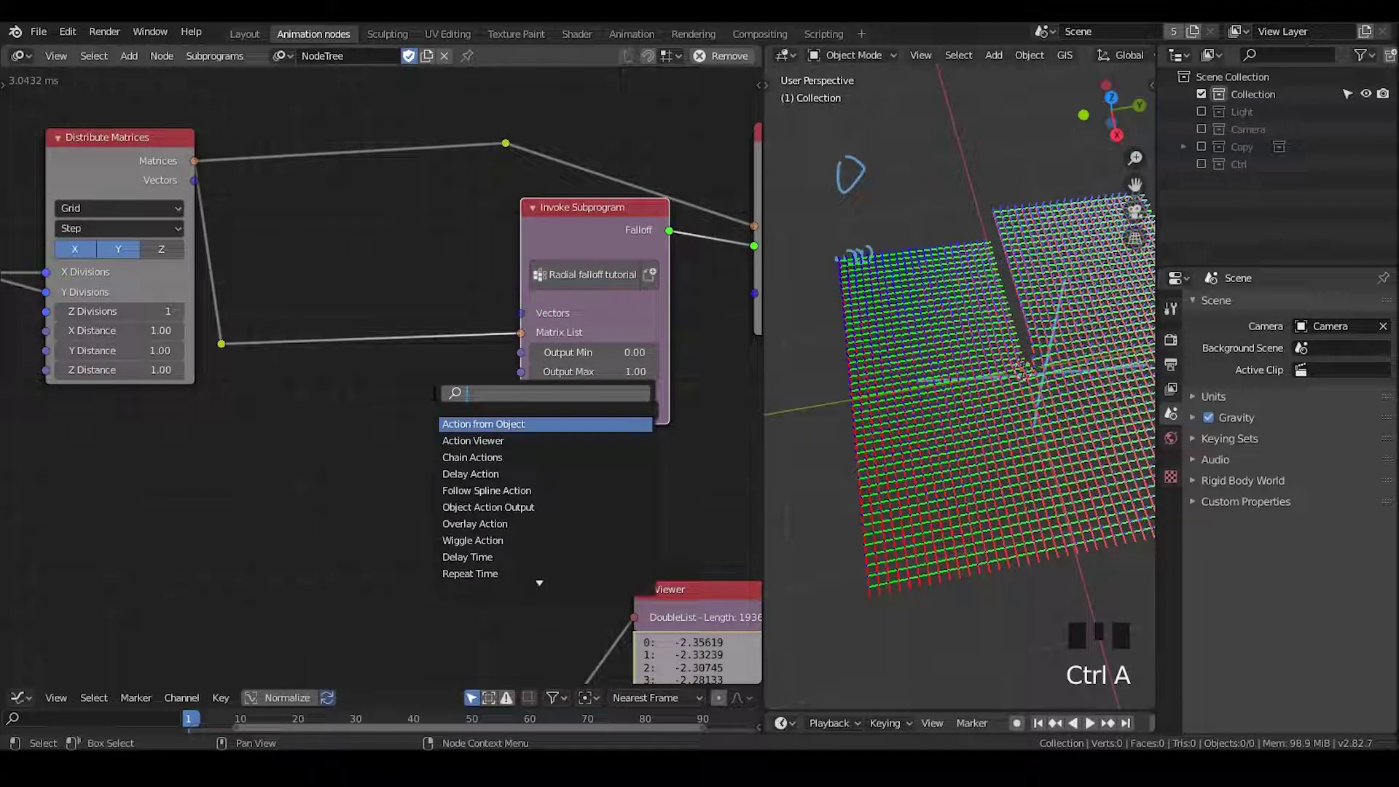
key("f")
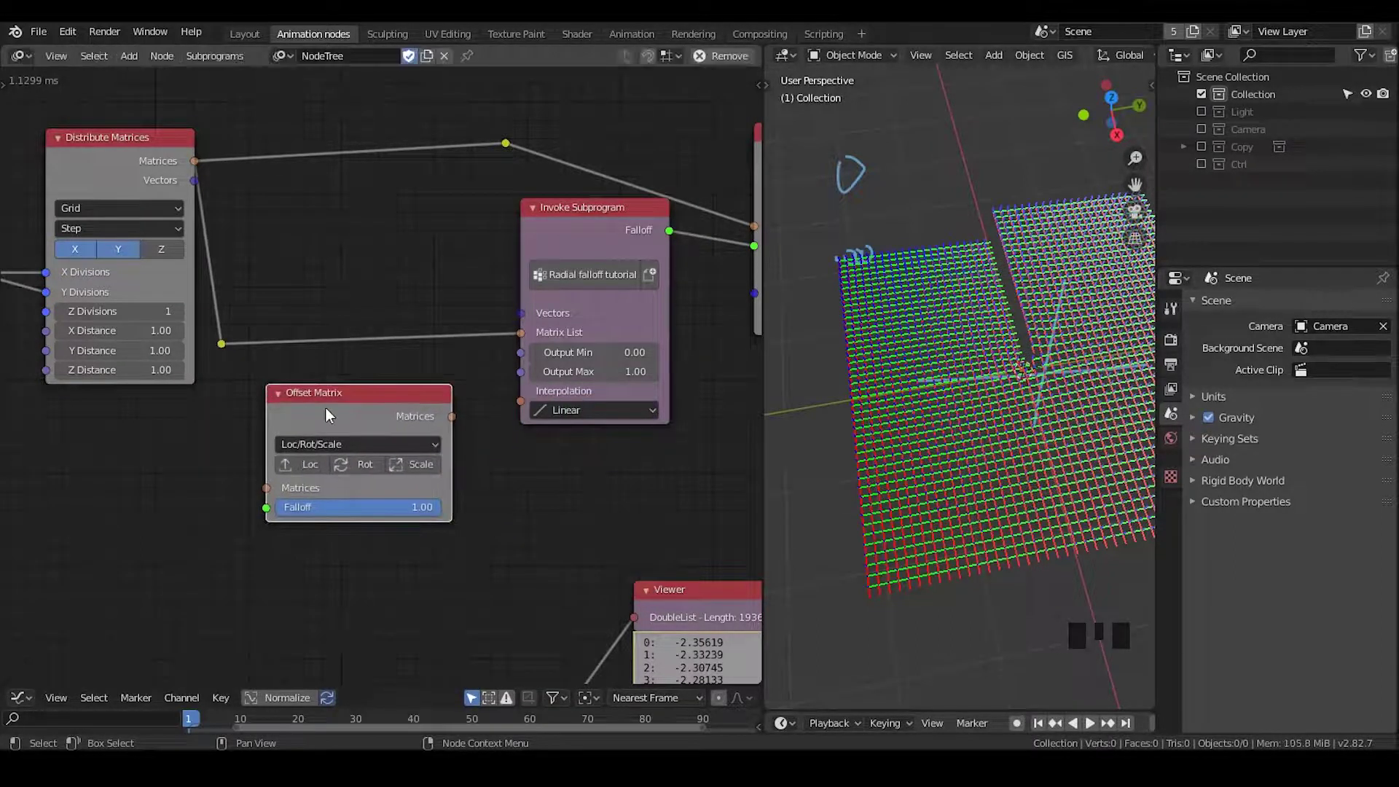
key("u")
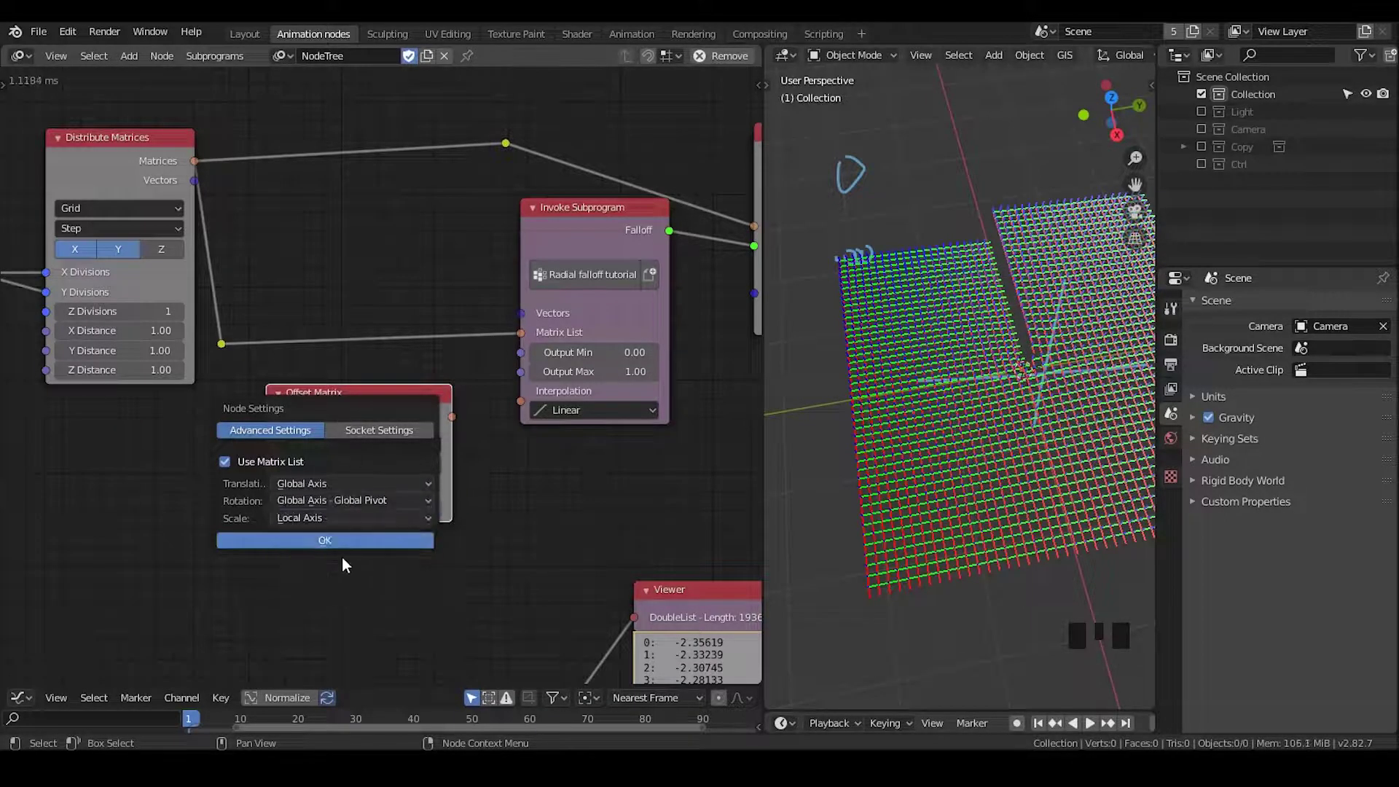
left_click_drag(354, 402, 410, 257)
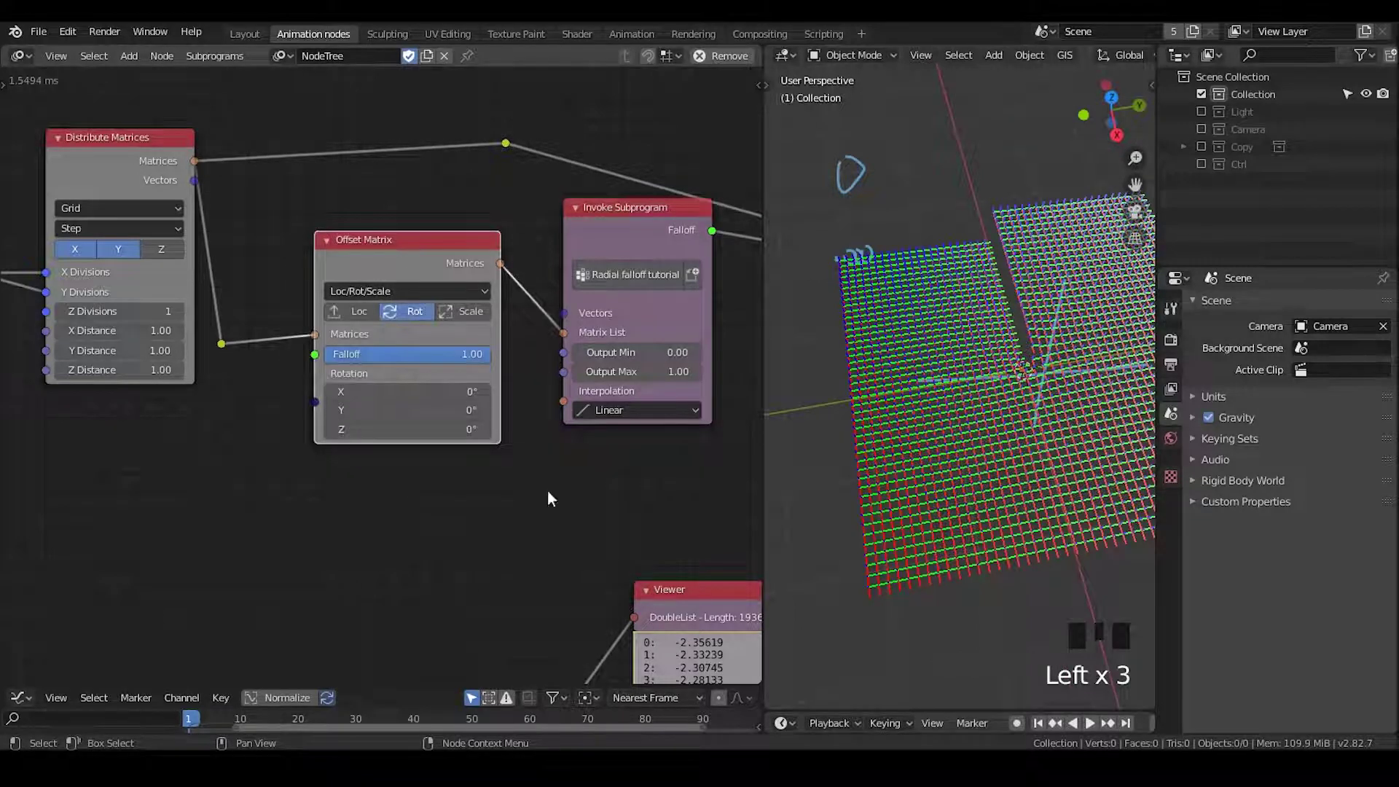
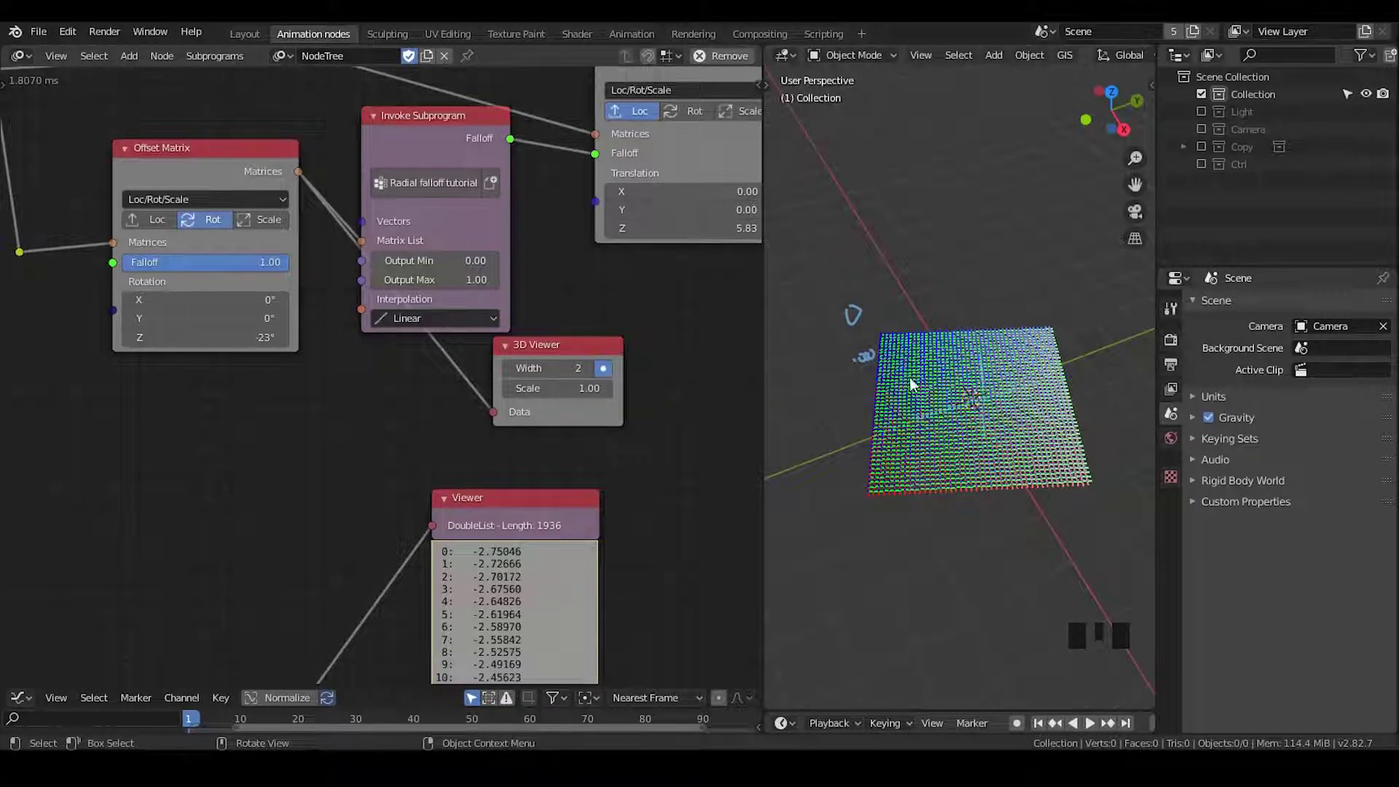
scroll("up", 3)
left_click_drag(969, 358, 878, 314)
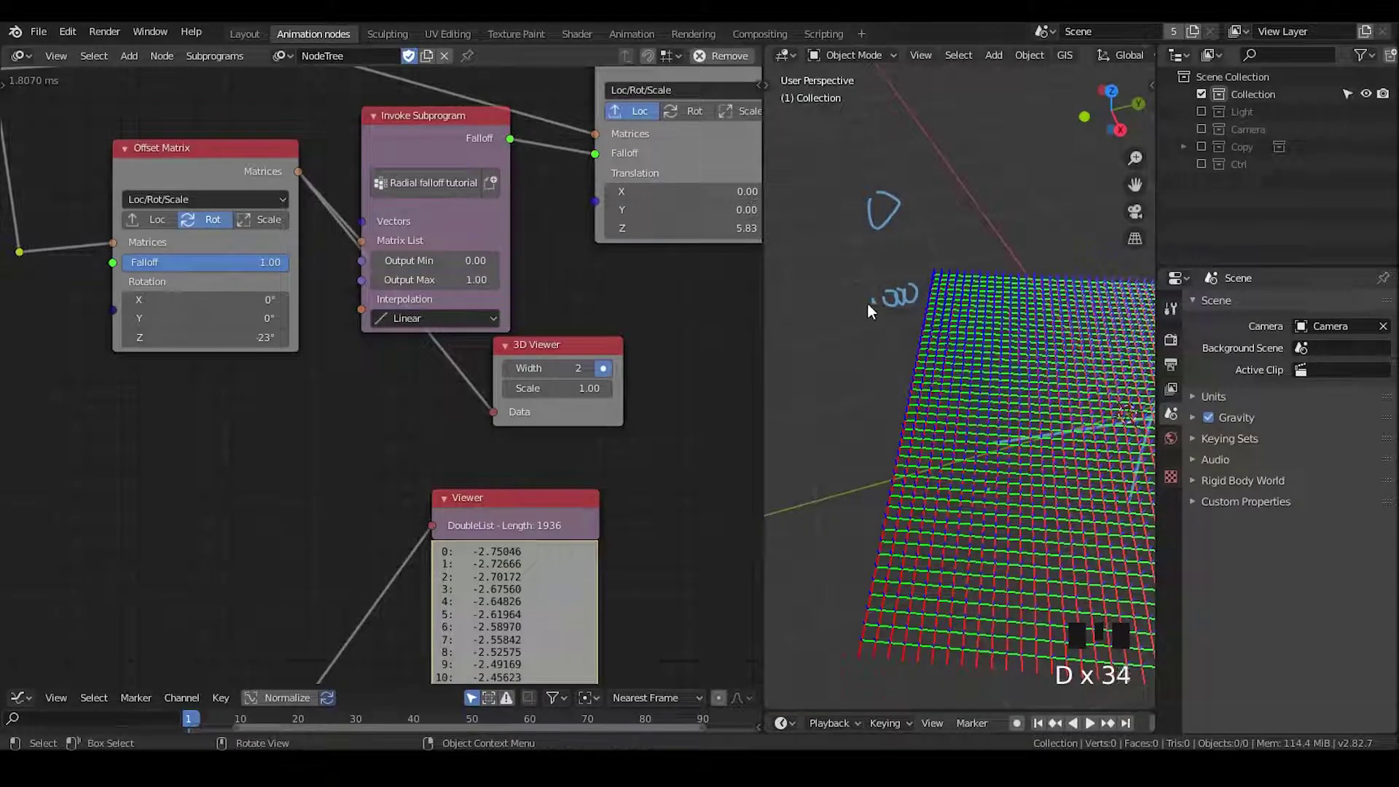
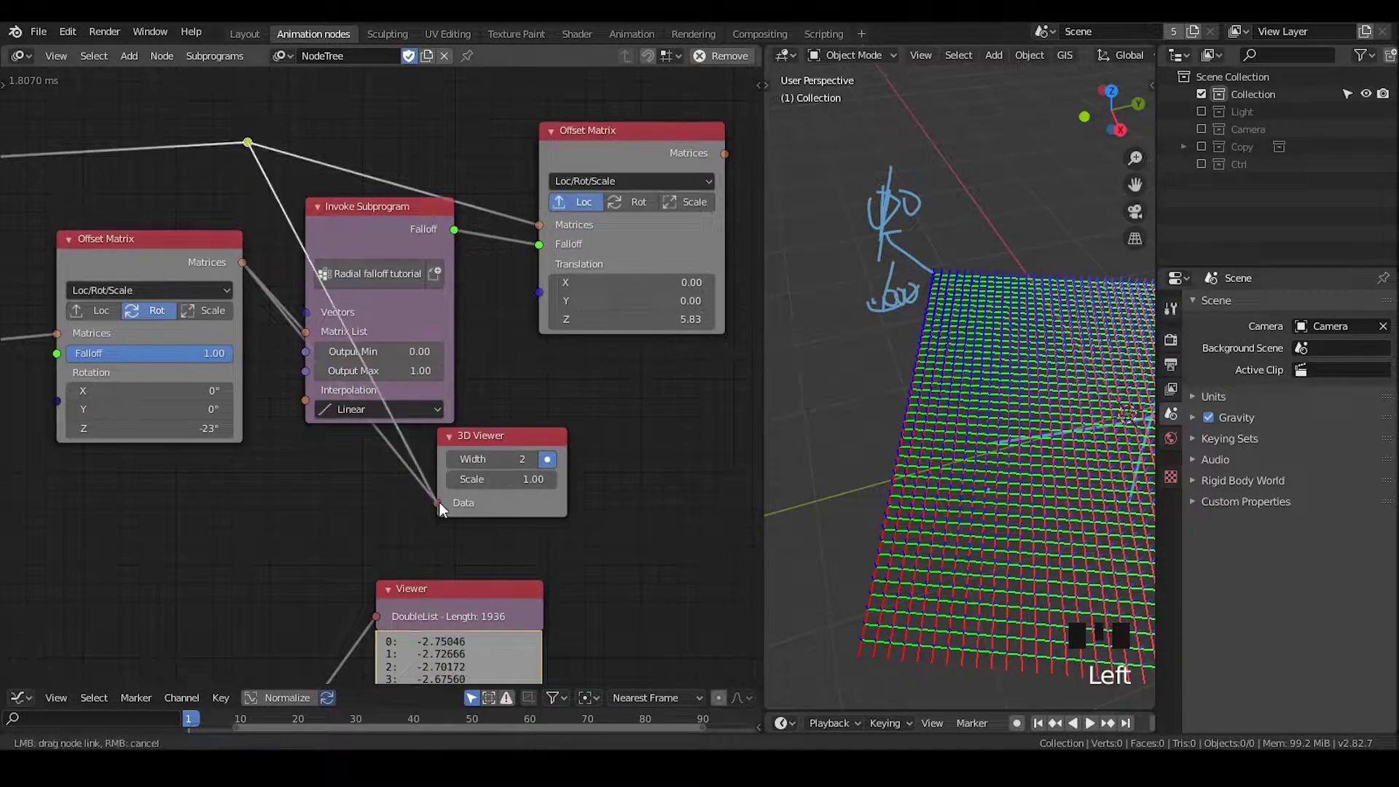
Step: Remove the rotating Offset Matrix and move the old 3D Viewer node aside
left_click(493, 447)
key("d")
right_click(918, 166)
key("d")
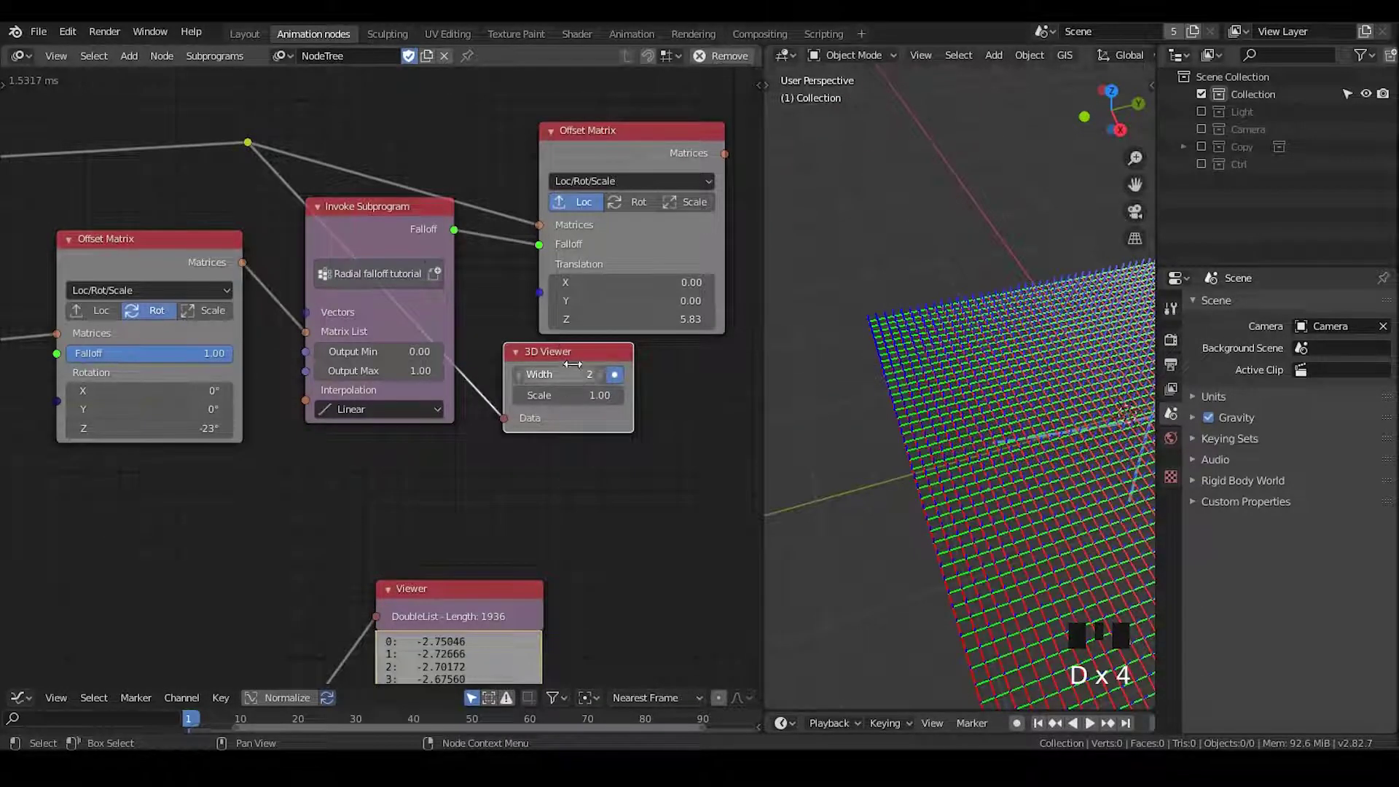
left_click(565, 351)
left_click_drag(570, 362, 570, 397)
key("x")
middle_click(158, 460)
Step: Delete the stray node and add a fresh 3D Viewer for the Z-translating Offset Matrix's matrices
left_click(450, 119)
left_click(414, 225)
left_click(529, 154)
key("x")
scroll("down", 3)
left_click_drag(679, 244, 608, 231)
key("ctrl+a")
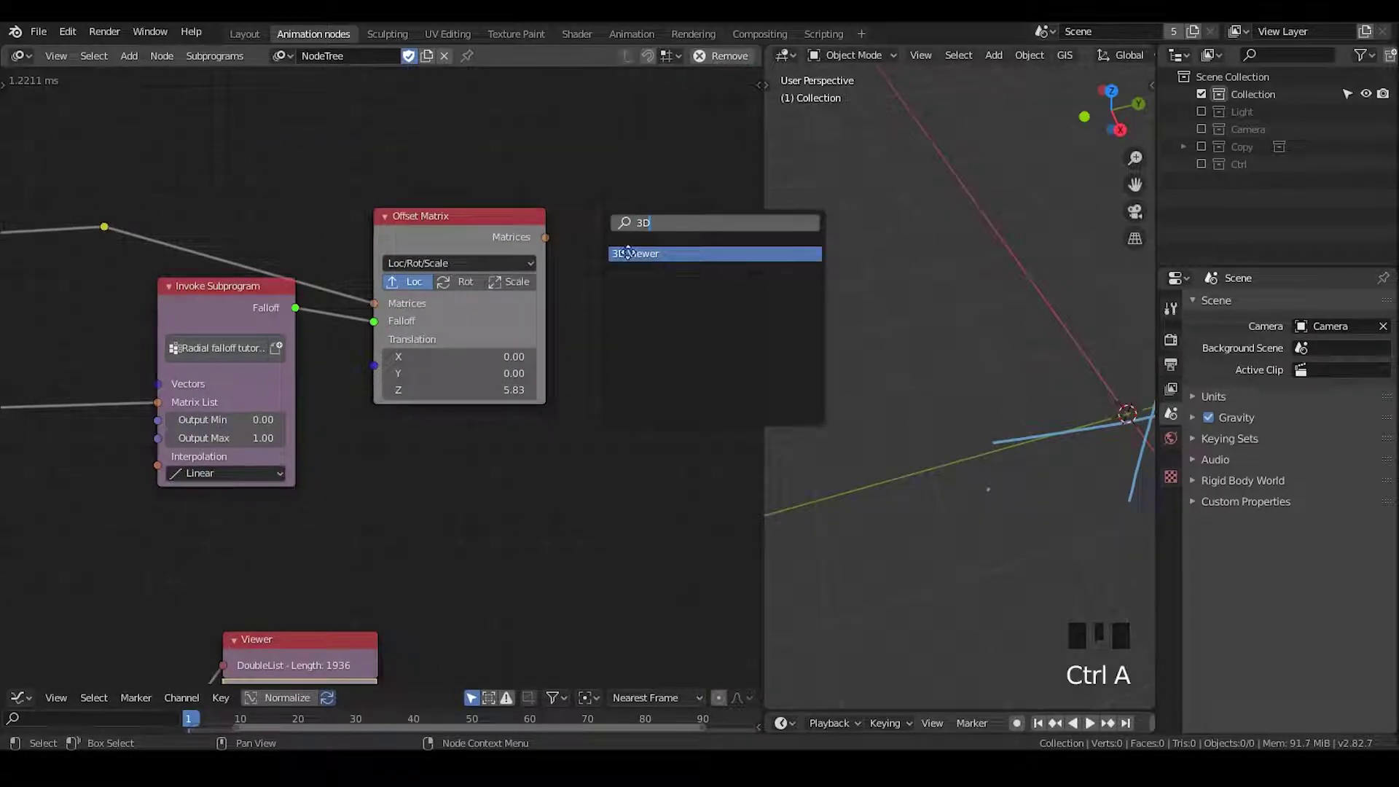
left_click(558, 255)
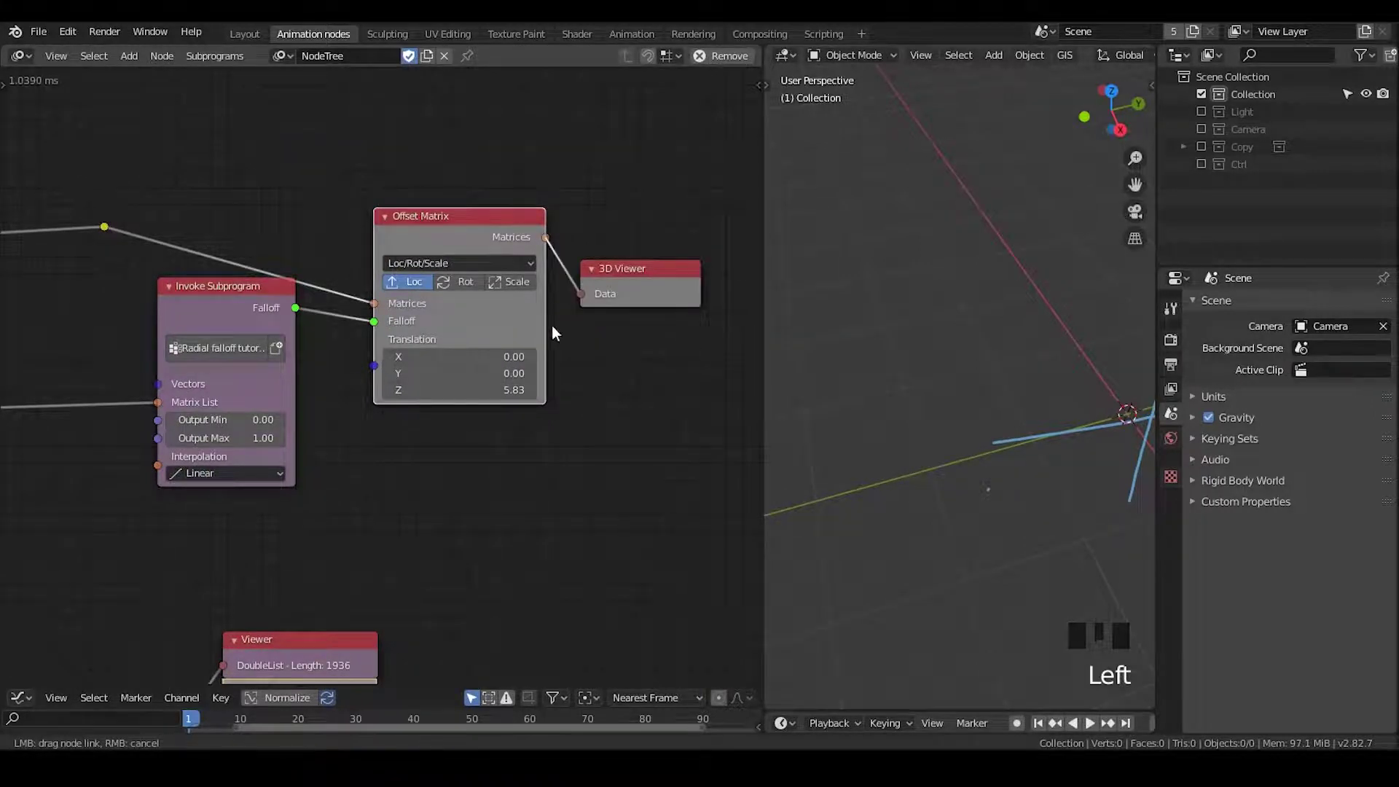
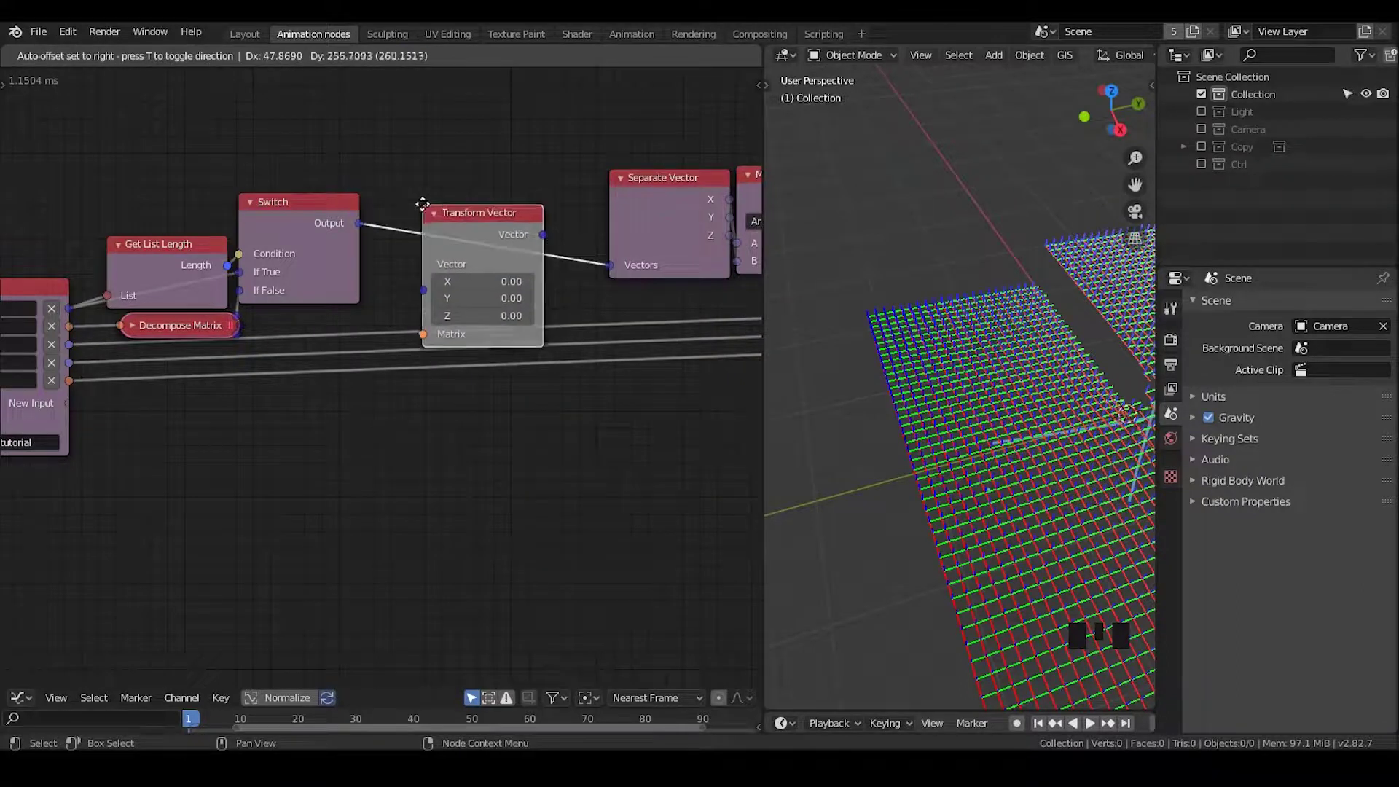
Step: Add a Z Axis Rotation Matrix and wire it into the Transform Vector's Matrix input after Switch
key("ctrl+a")
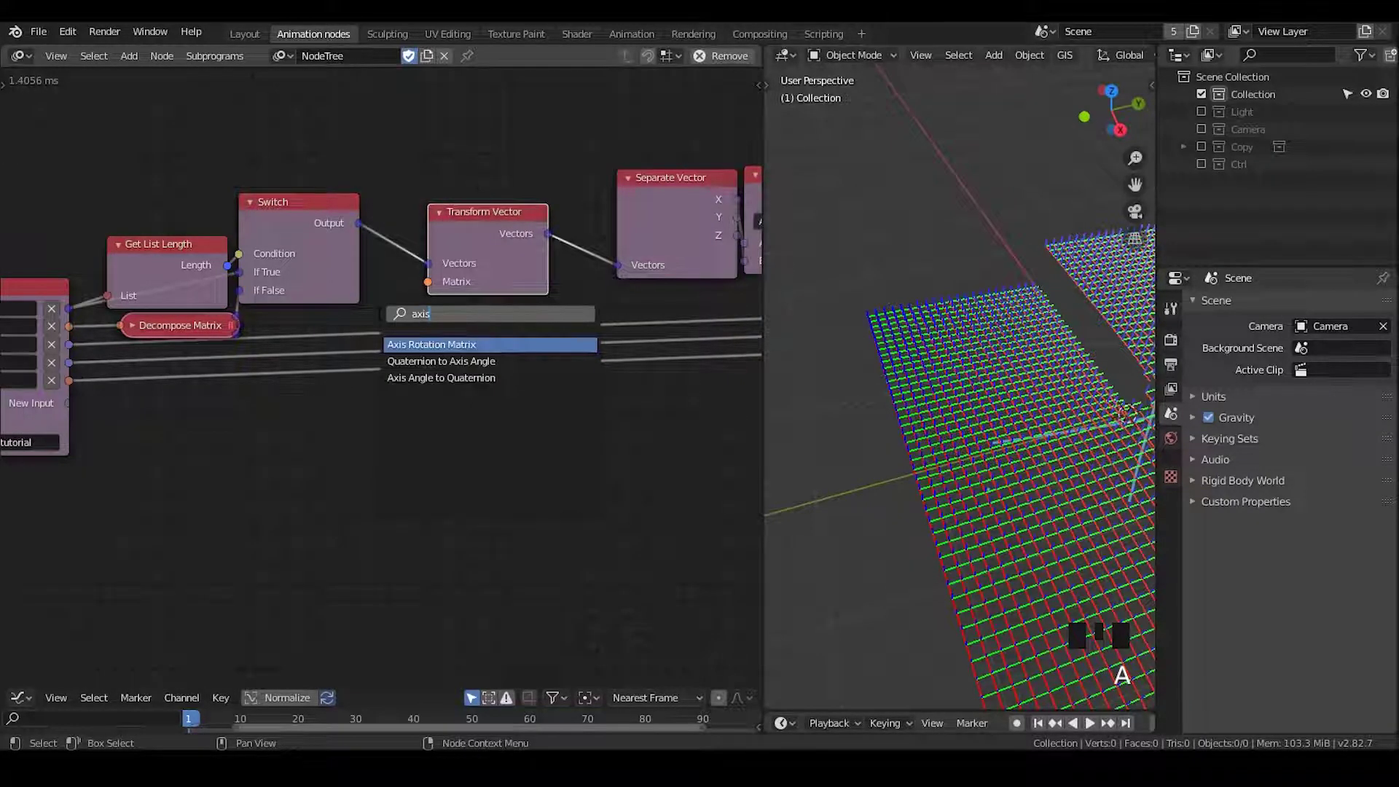
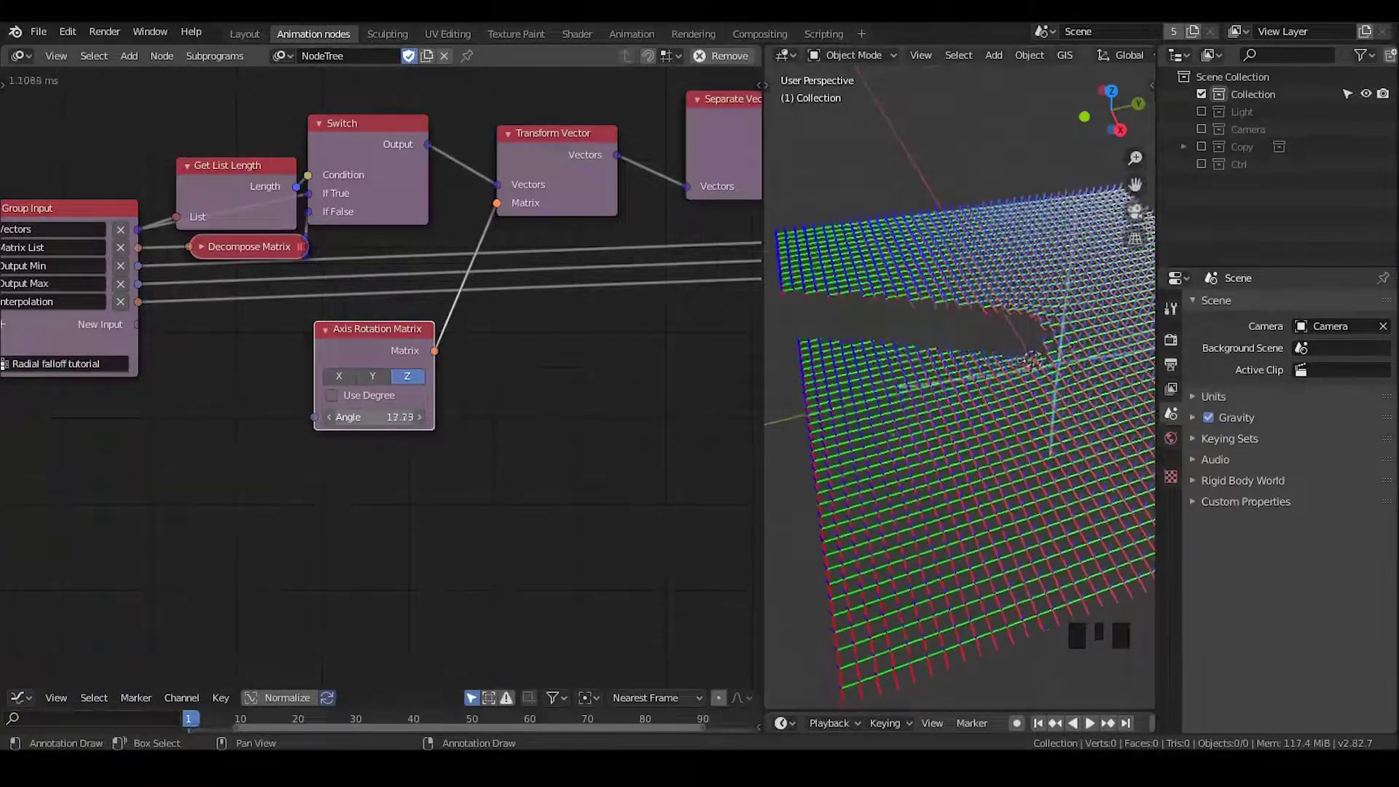
scroll("up", 3)
scroll("down", 3)
left_click_drag(635, 365, 536, 319)
scroll("up", 3)
left_click_drag(531, 247, 536, 206)
left_click(536, 206)
Step: Connect Separate Vector X and Y into the Arctangent B/A Math node
scroll("up", 3)
left_click_drag(575, 252, 547, 246)
left_click(548, 247)
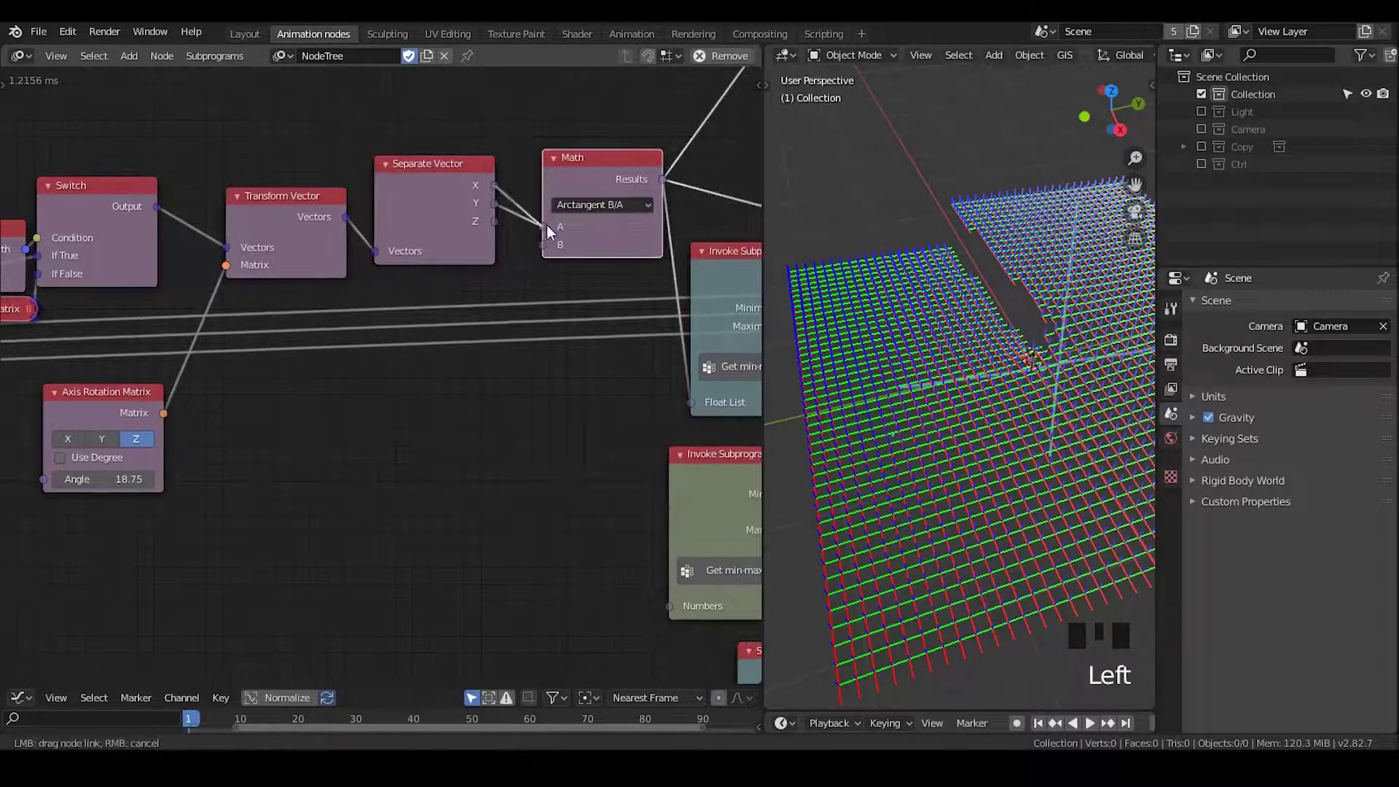
left_click(498, 213)
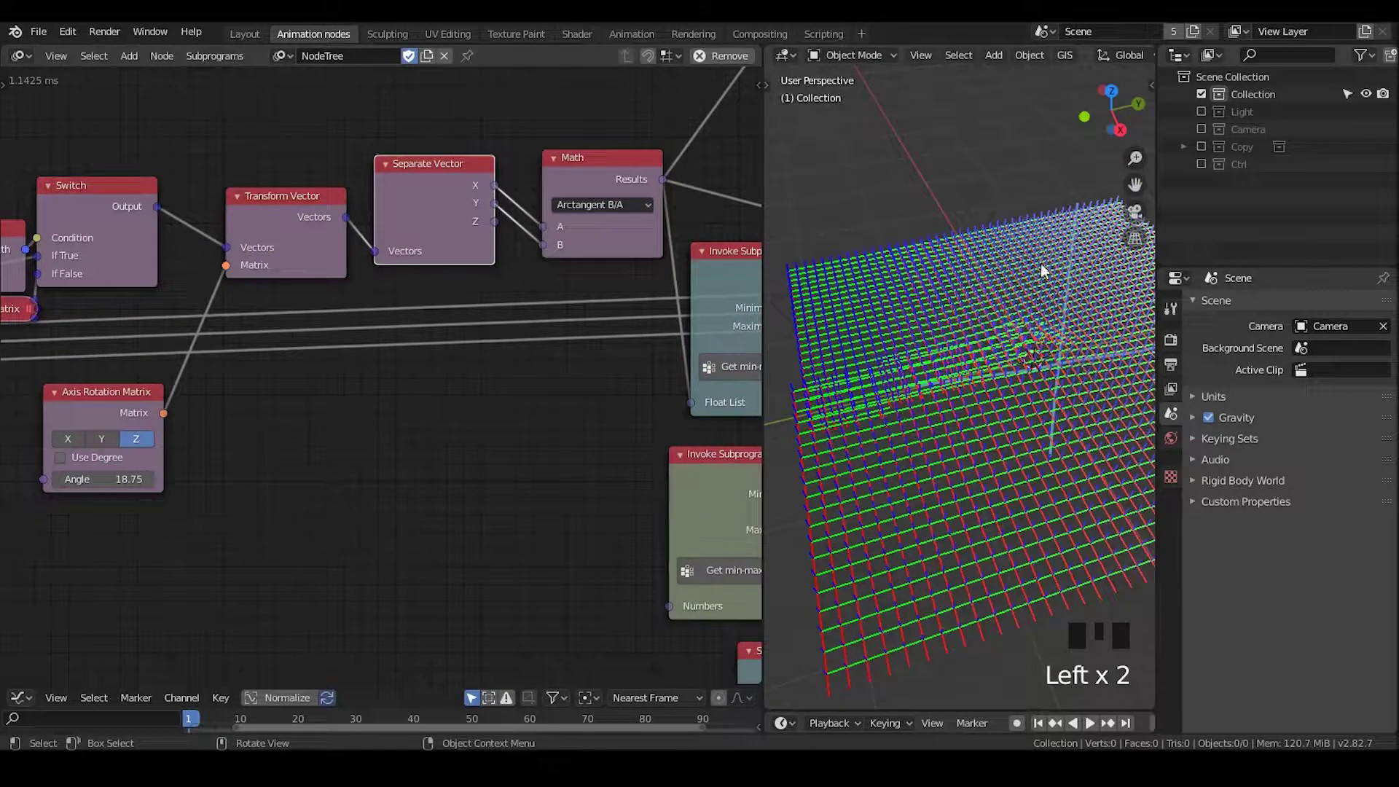
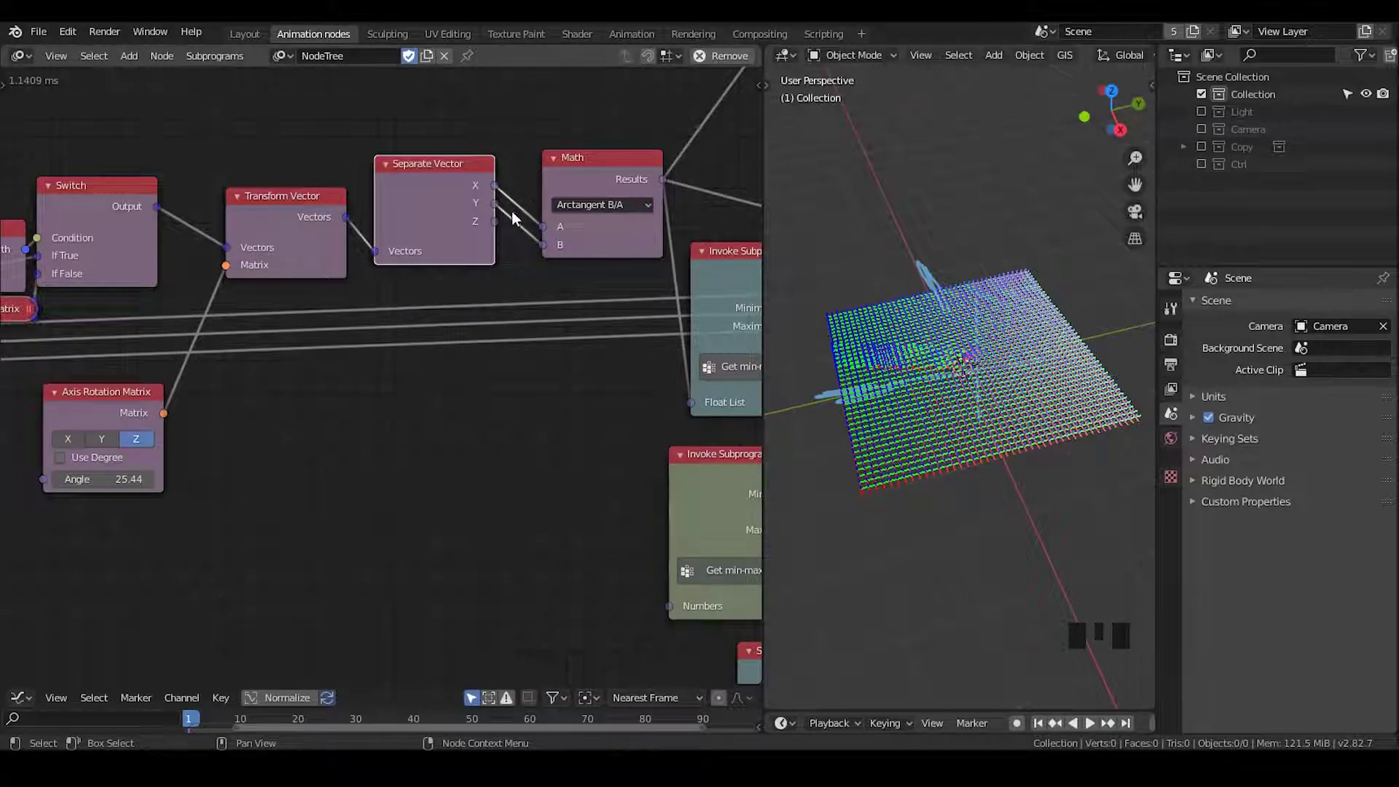
scroll("down", 3)
scroll("up", 3)
left_click_drag(631, 404, 142, 272)
left_click(143, 272)
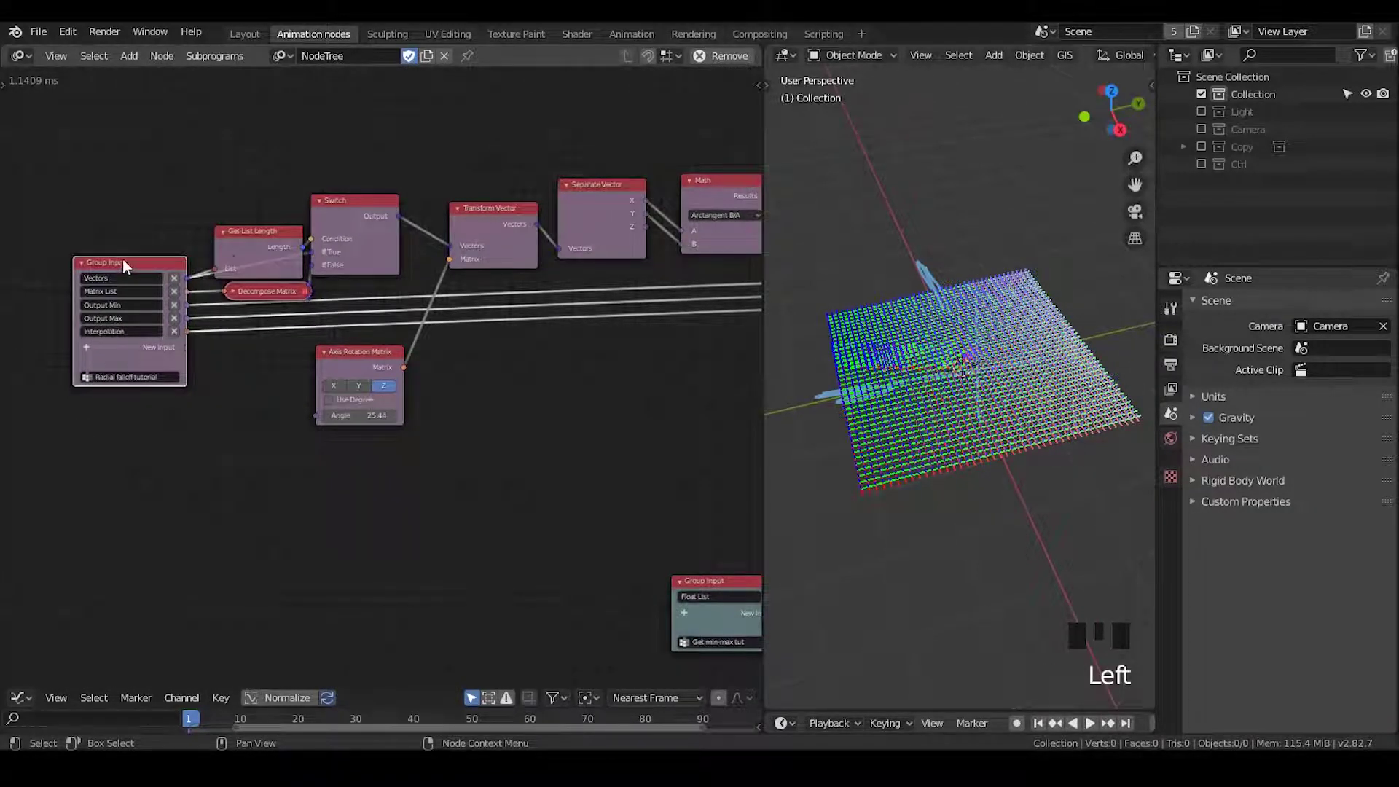
left_click_drag(545, 268, 342, 246)
left_click(342, 247)
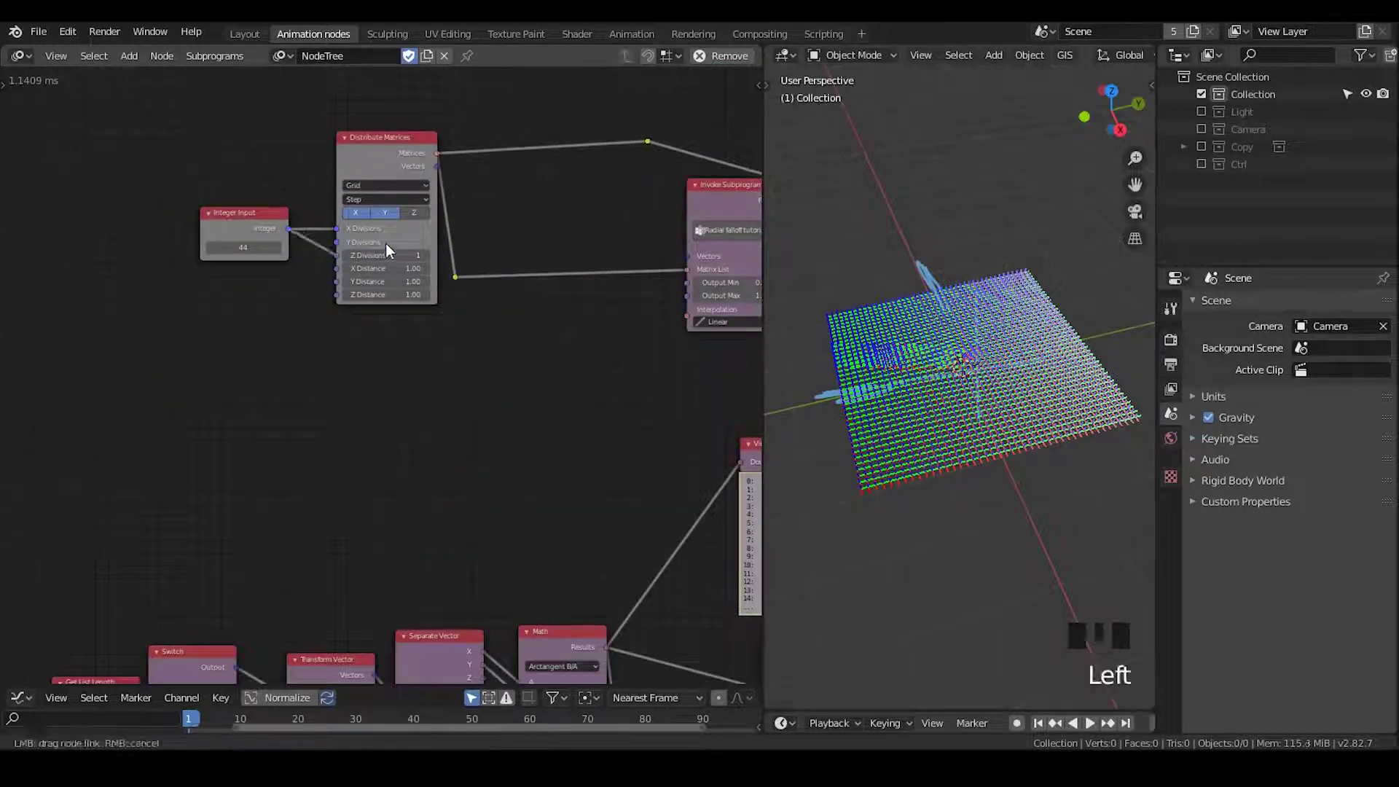
double_click(409, 245)
left_click_drag(1011, 310, 341, 262)
left_click(341, 262)
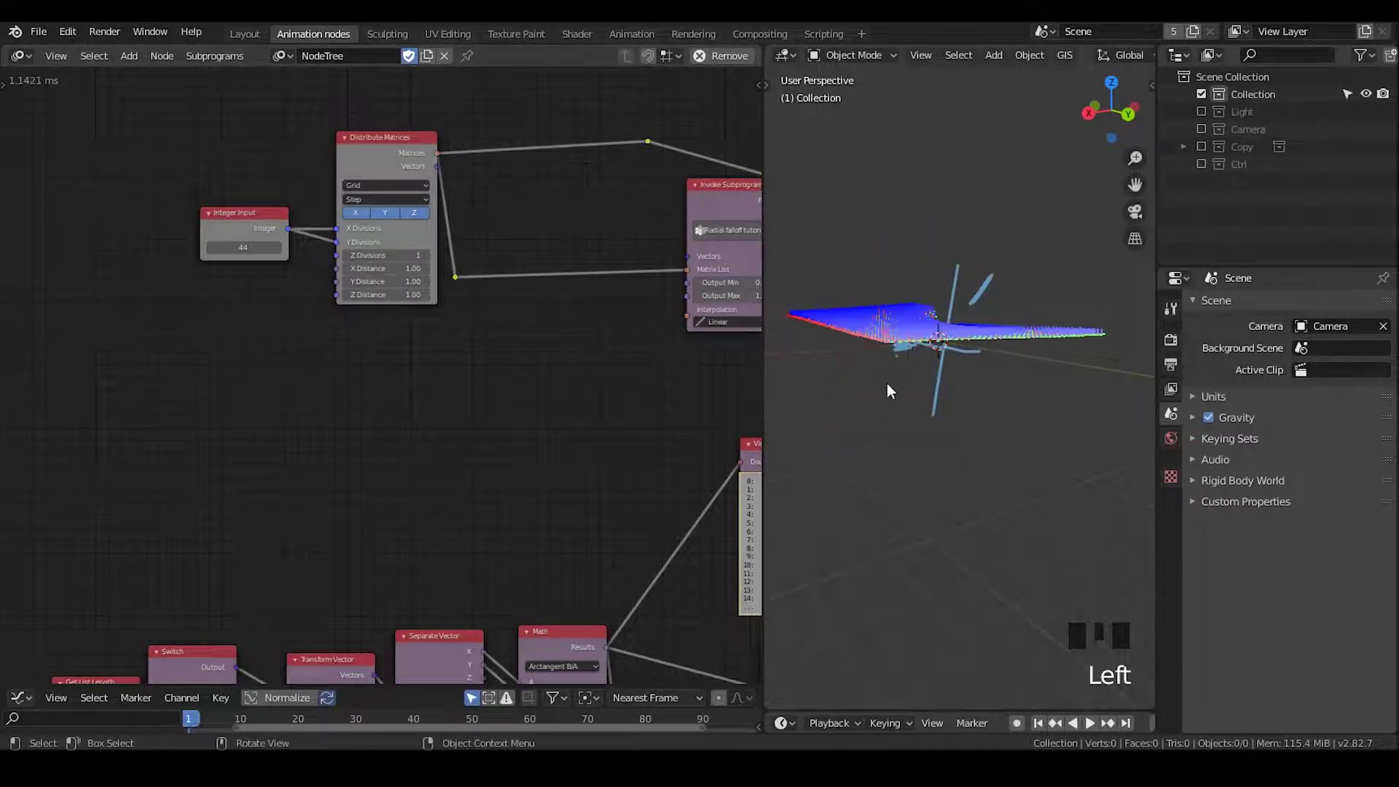
left_click_drag(927, 359, 573, 288)
Step: Delete the subprogram's extra Sort node and its two Viewer nodes
left_click(572, 287)
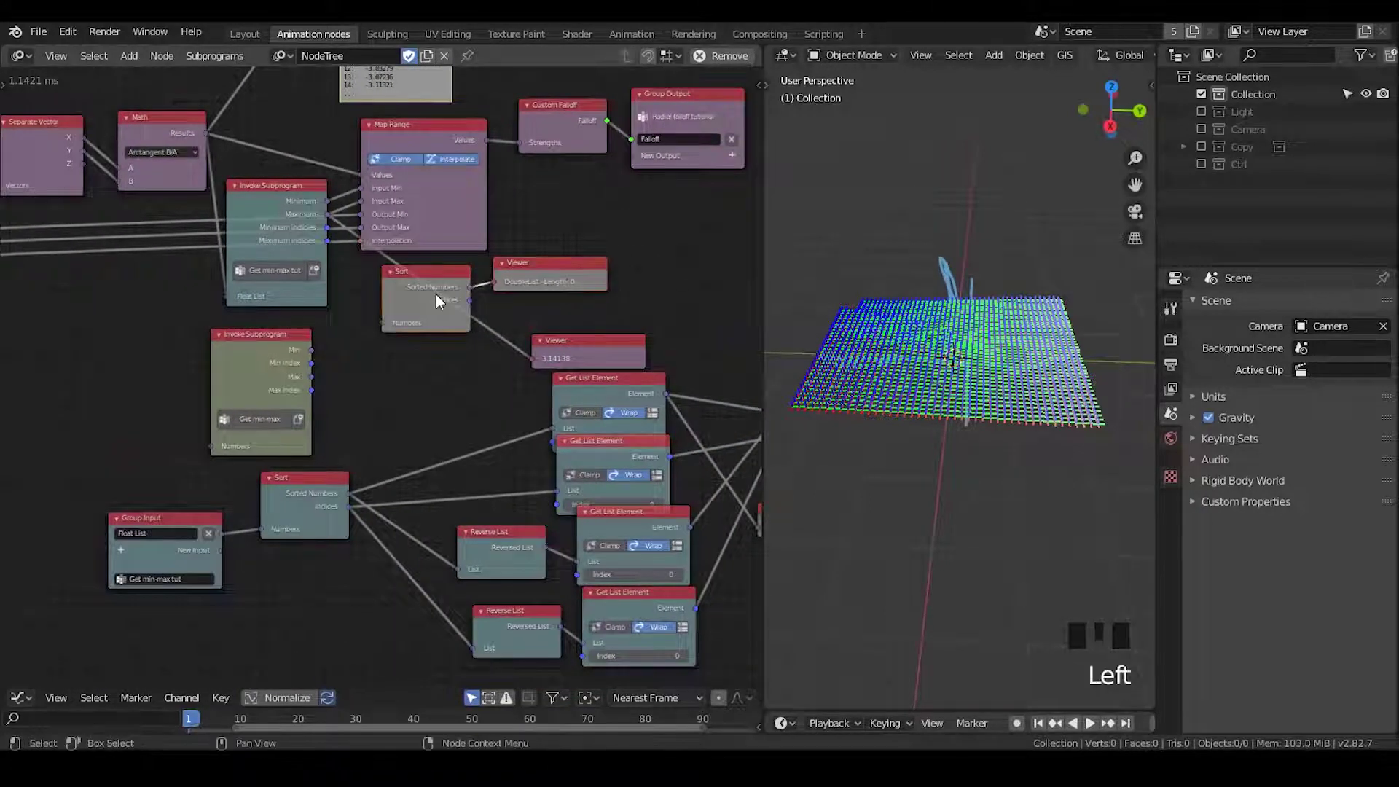
key("x")
left_click(563, 348)
key("x")
left_click(294, 362)
key("x")
Step: Select the Math, Invoke Subprogram and Map Range chain and place a duplicate below it
left_click(607, 398)
key("e")
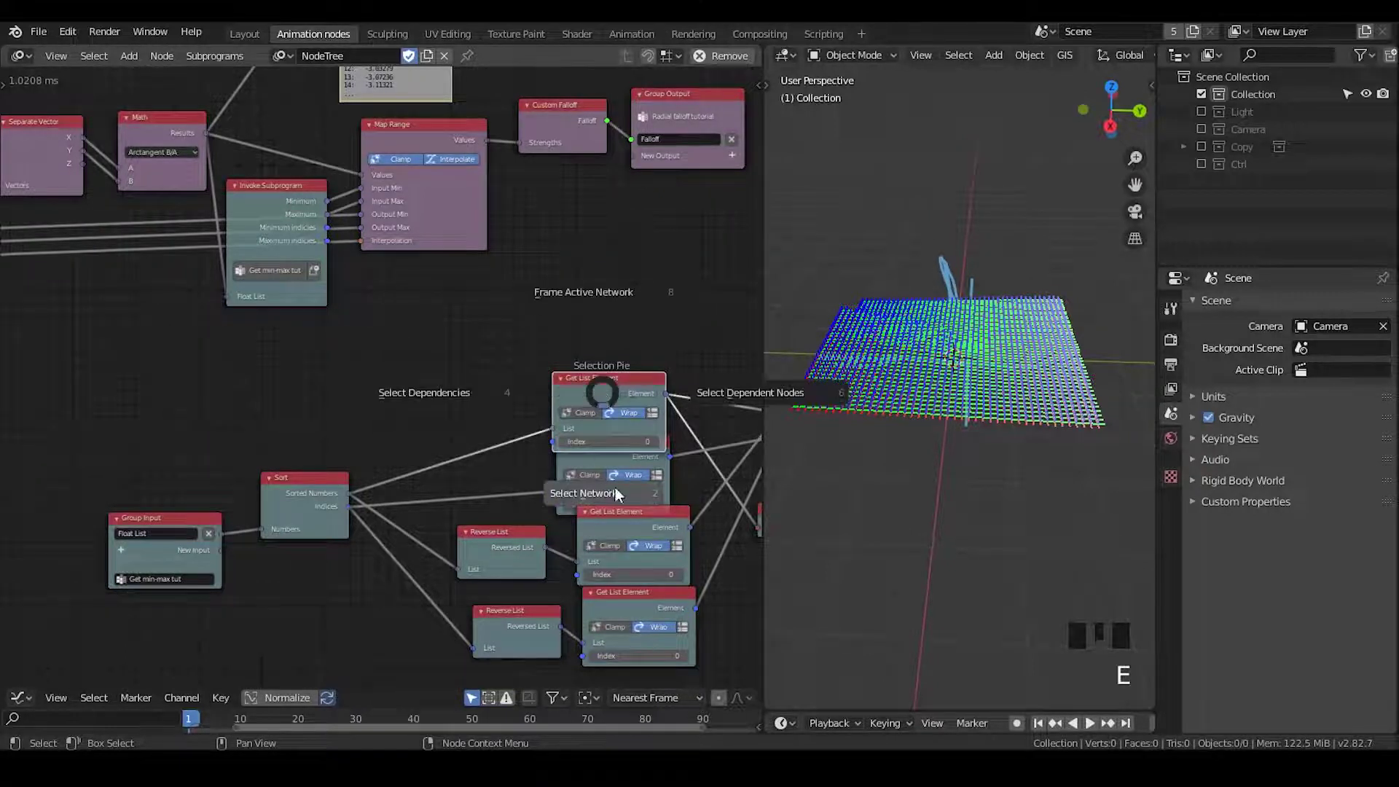
key("g")
left_click_drag(423, 388, 400, 439)
left_click_drag(400, 438, 352, 423)
scroll("up", 3)
middle_click(251, 373)
left_click(152, 189)
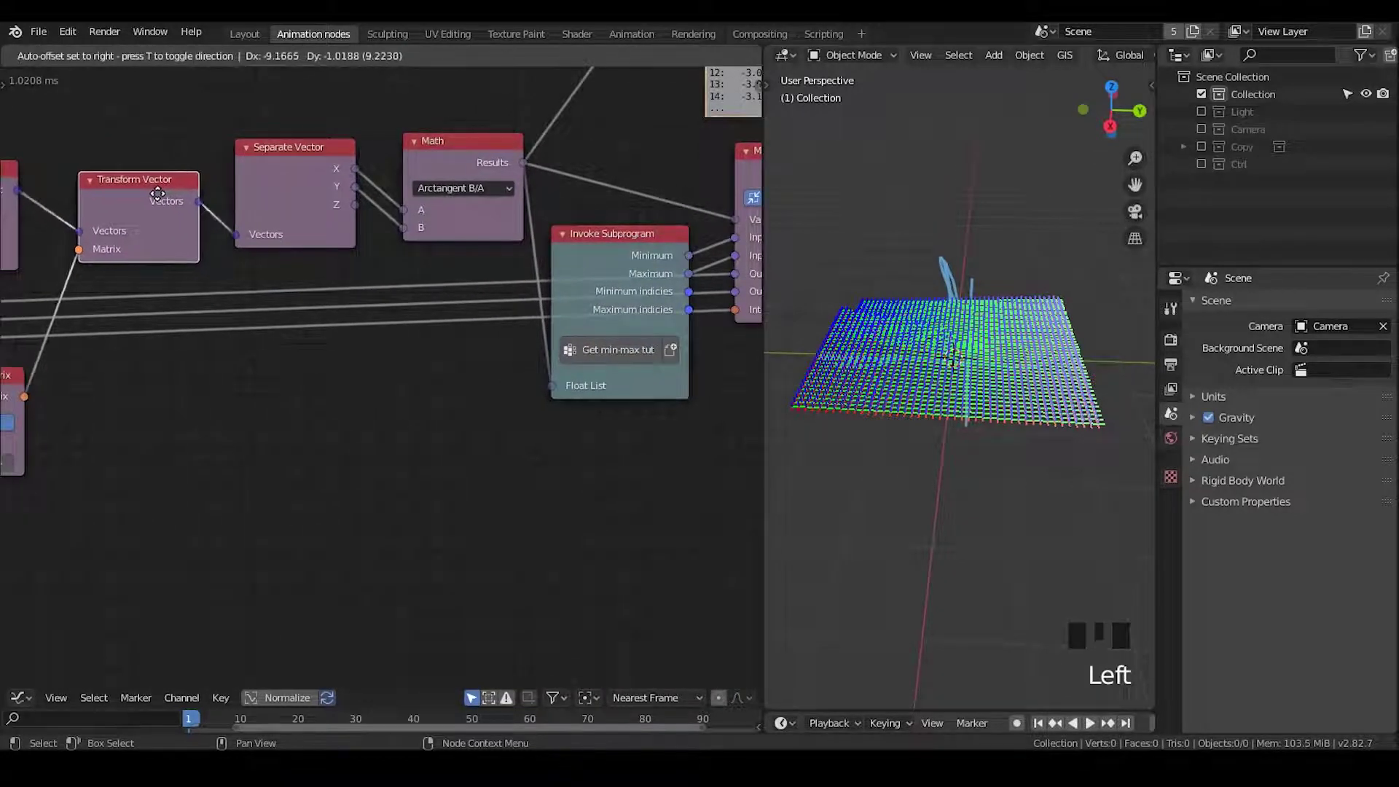
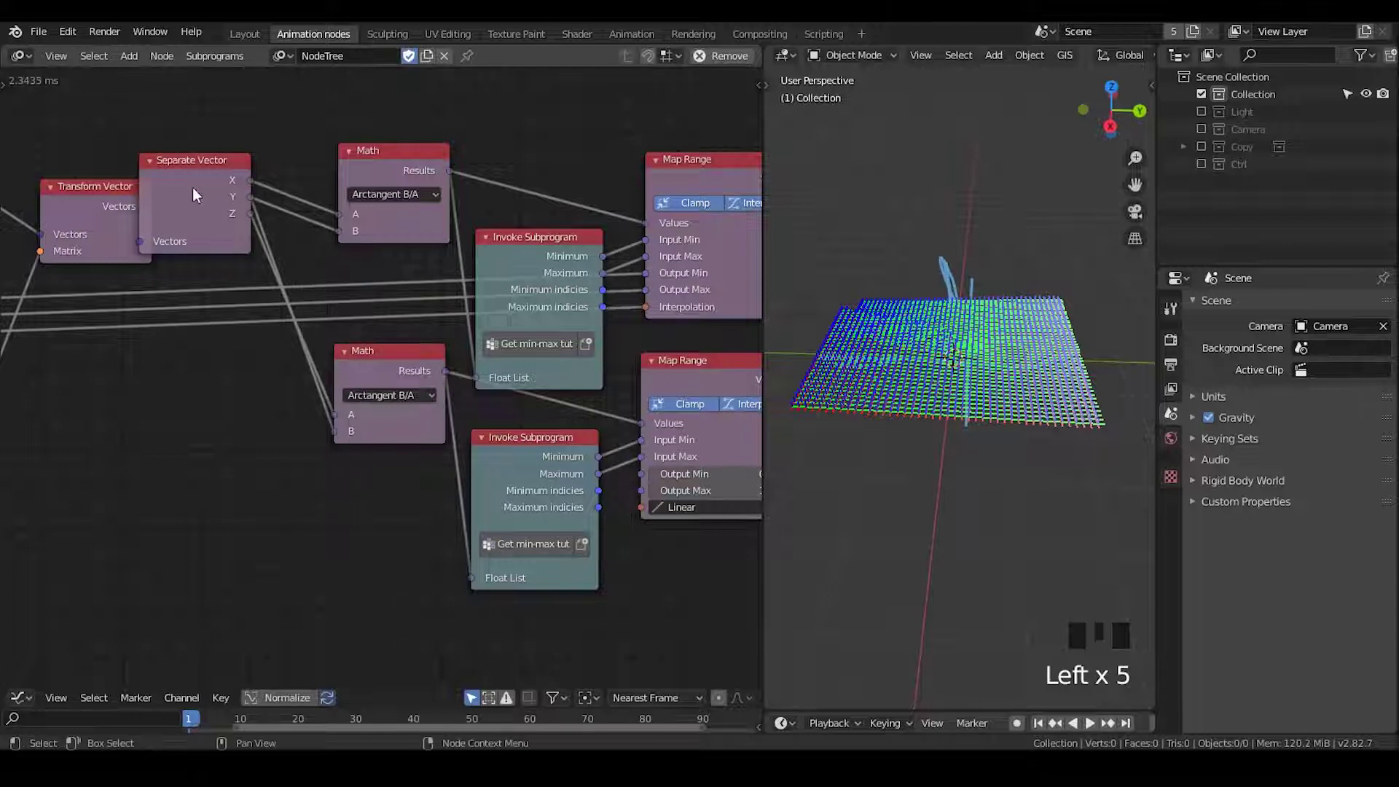
Step: Make room, add a Create Falloff List and feed both Custom Falloff outputs into it
left_click(194, 194)
left_click_drag(587, 333, 542, 156)
left_click(541, 156)
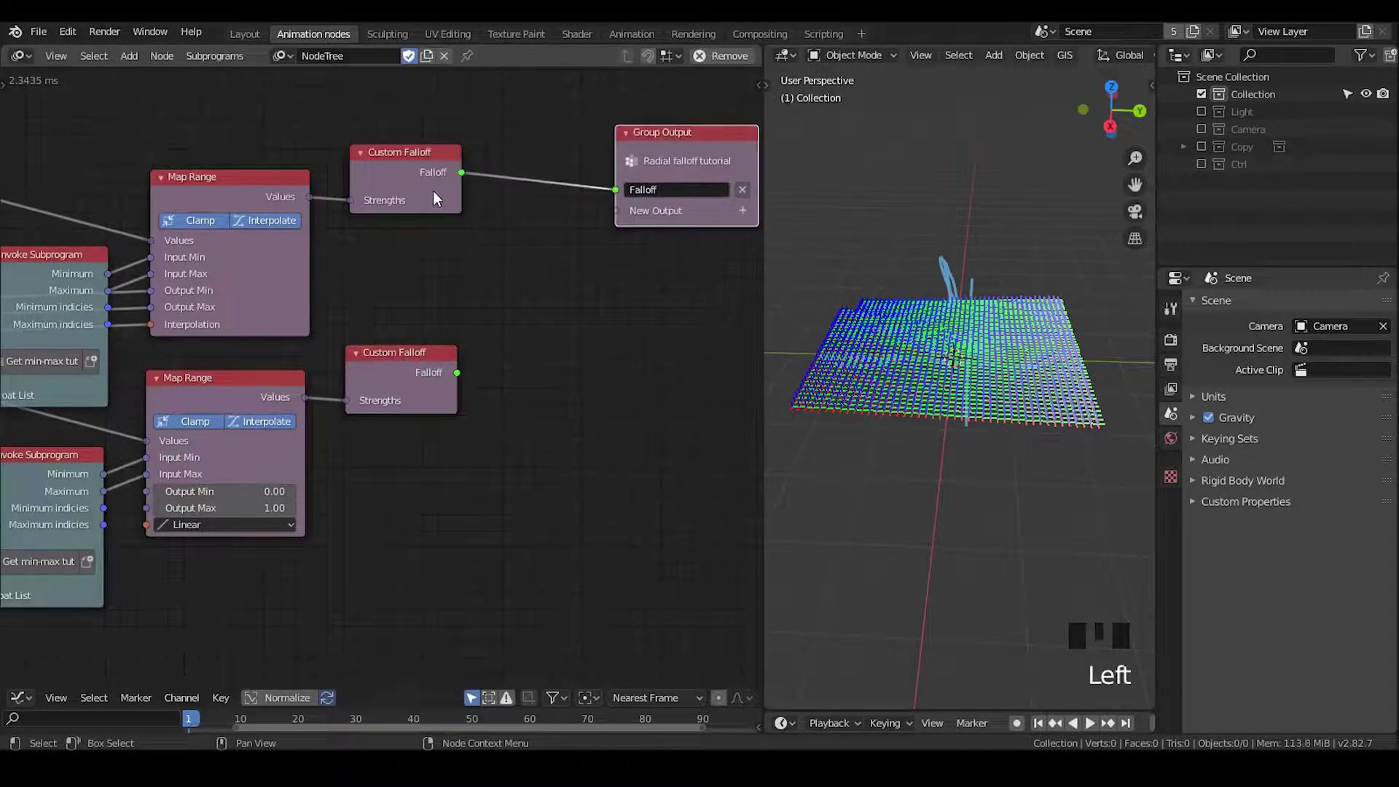
left_click_drag(427, 202, 385, 171)
left_click(385, 171)
left_click(457, 254)
left_click_drag(392, 240, 399, 296)
left_click(396, 353)
key("ctrl+a")
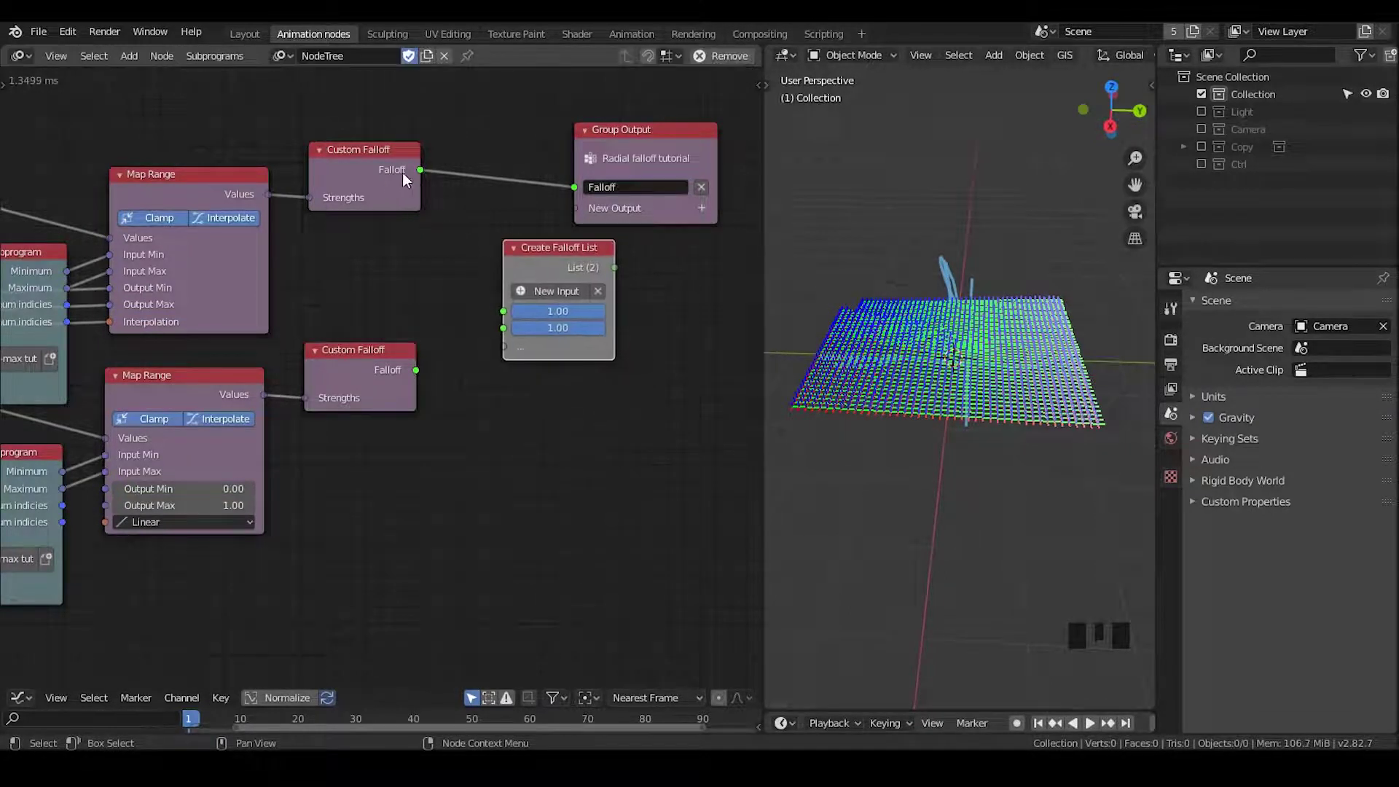
left_click_drag(418, 173, 445, 214)
left_click_drag(422, 379, 486, 345)
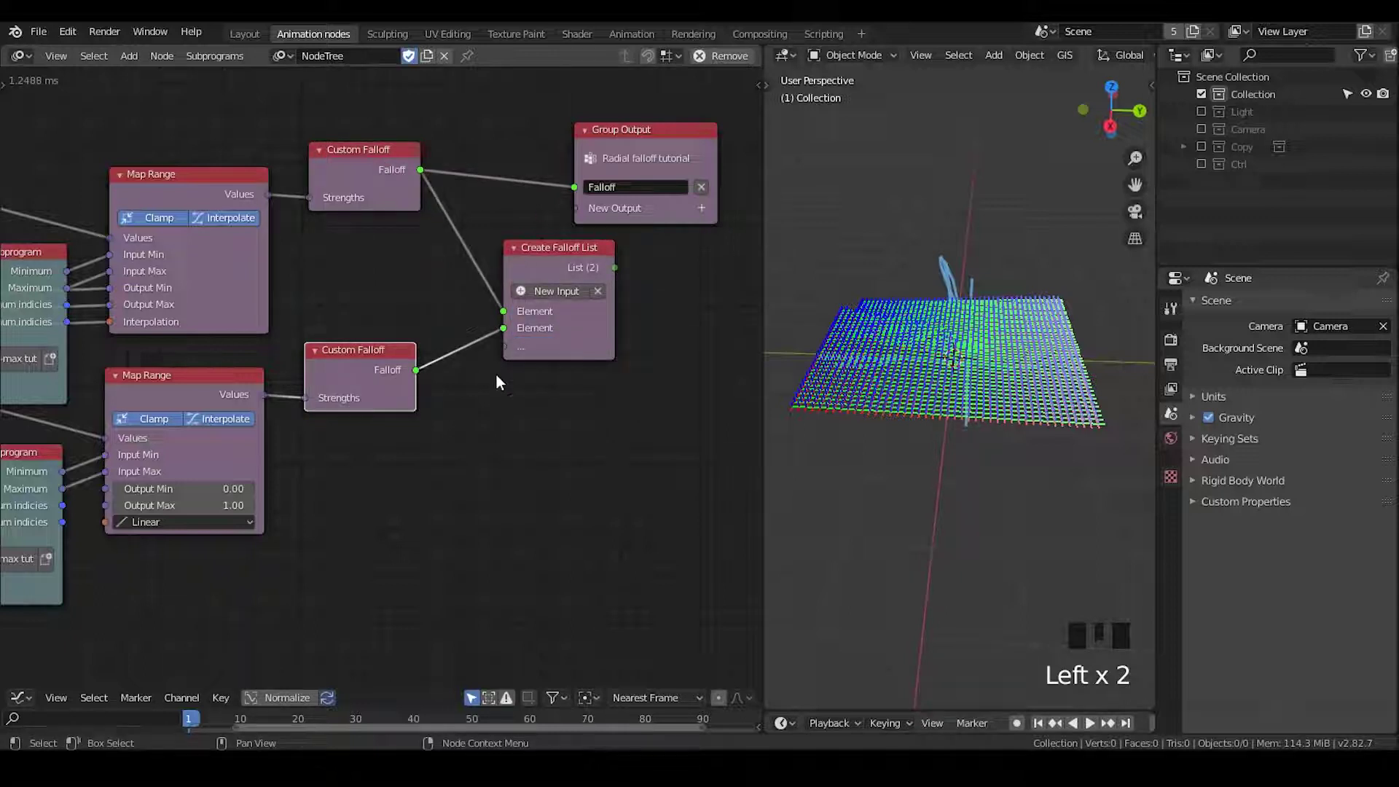
left_click(590, 263)
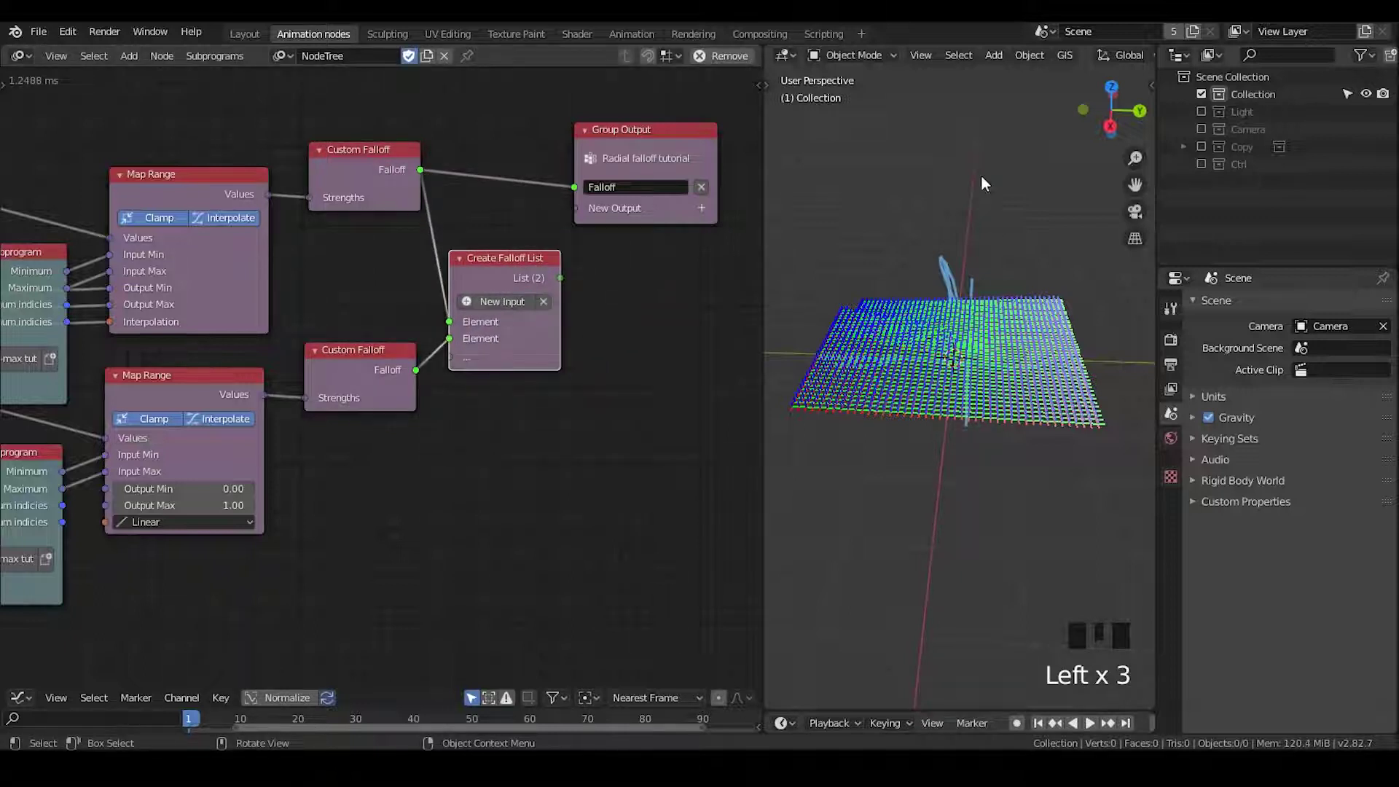
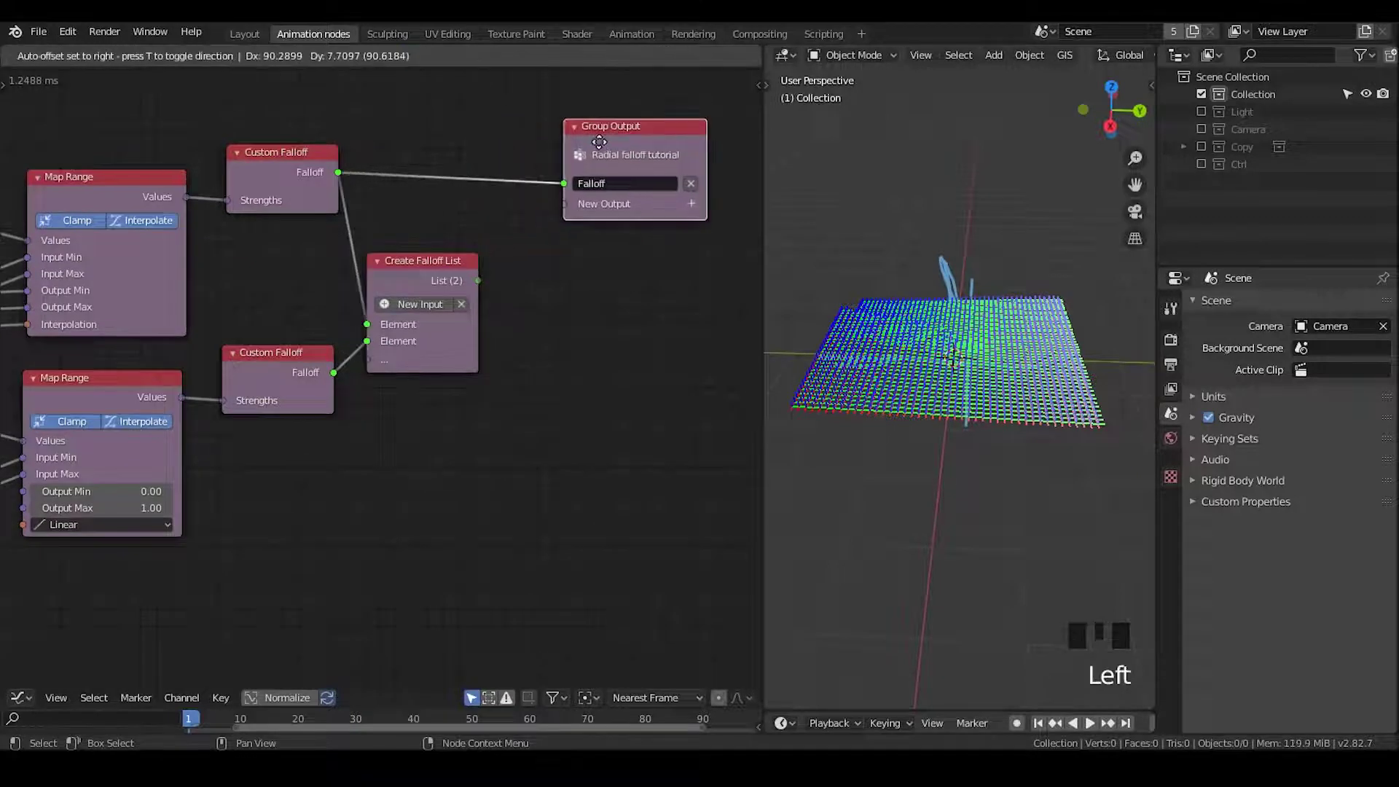
Step: Add a Get List Element at index 1 and send its Element to the Group Output's Falloff
key("ctrl+a")
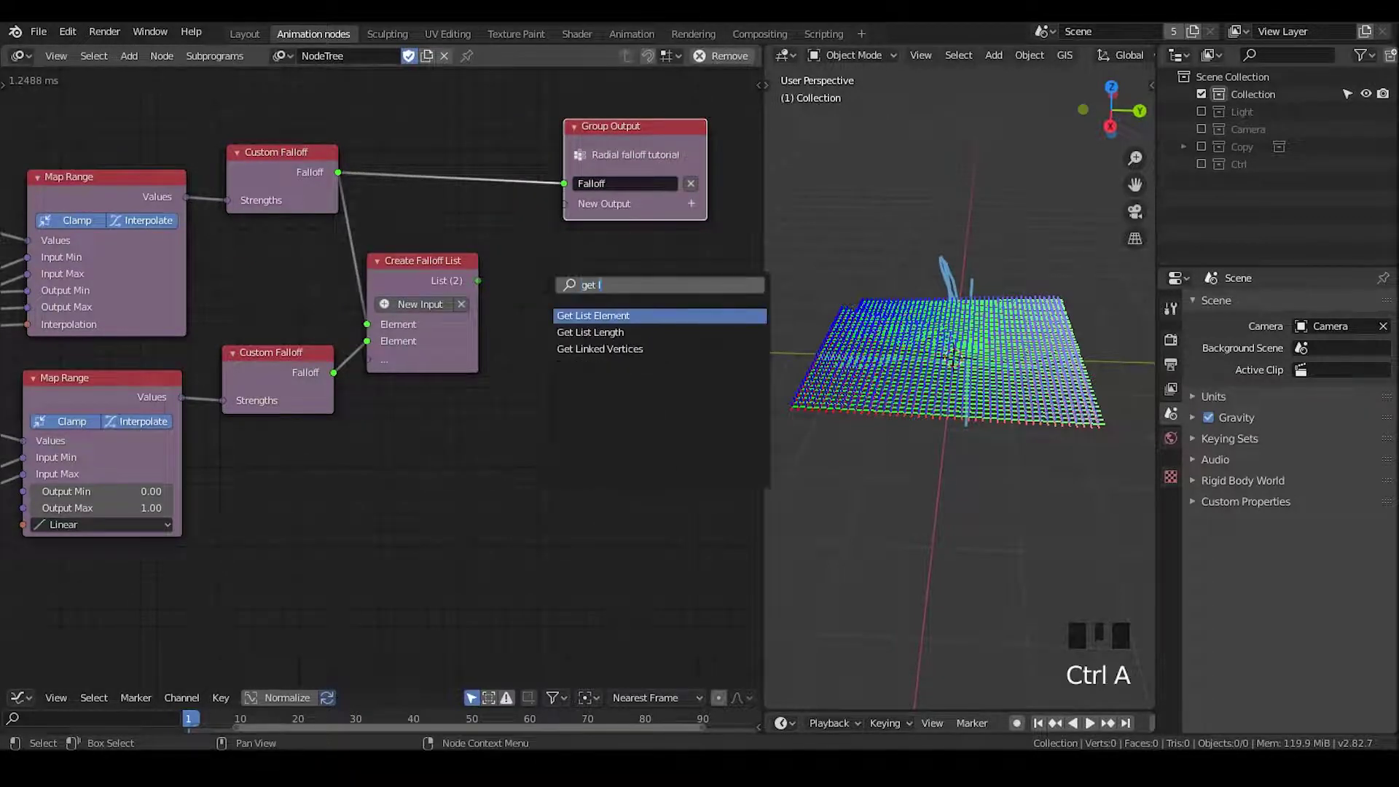
left_click(499, 302)
left_click(284, 166)
left_click(659, 341)
left_click(301, 383)
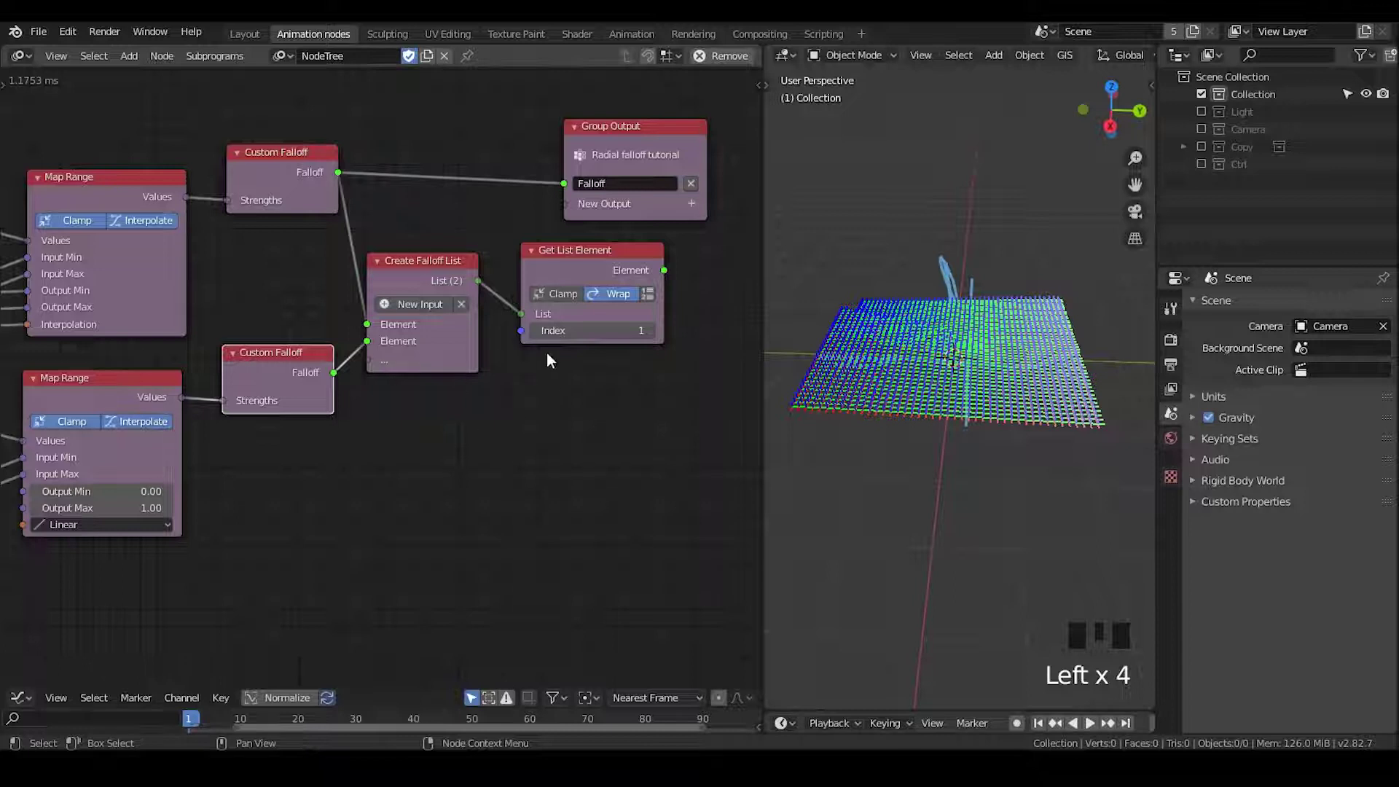
left_click_drag(664, 277, 667, 236)
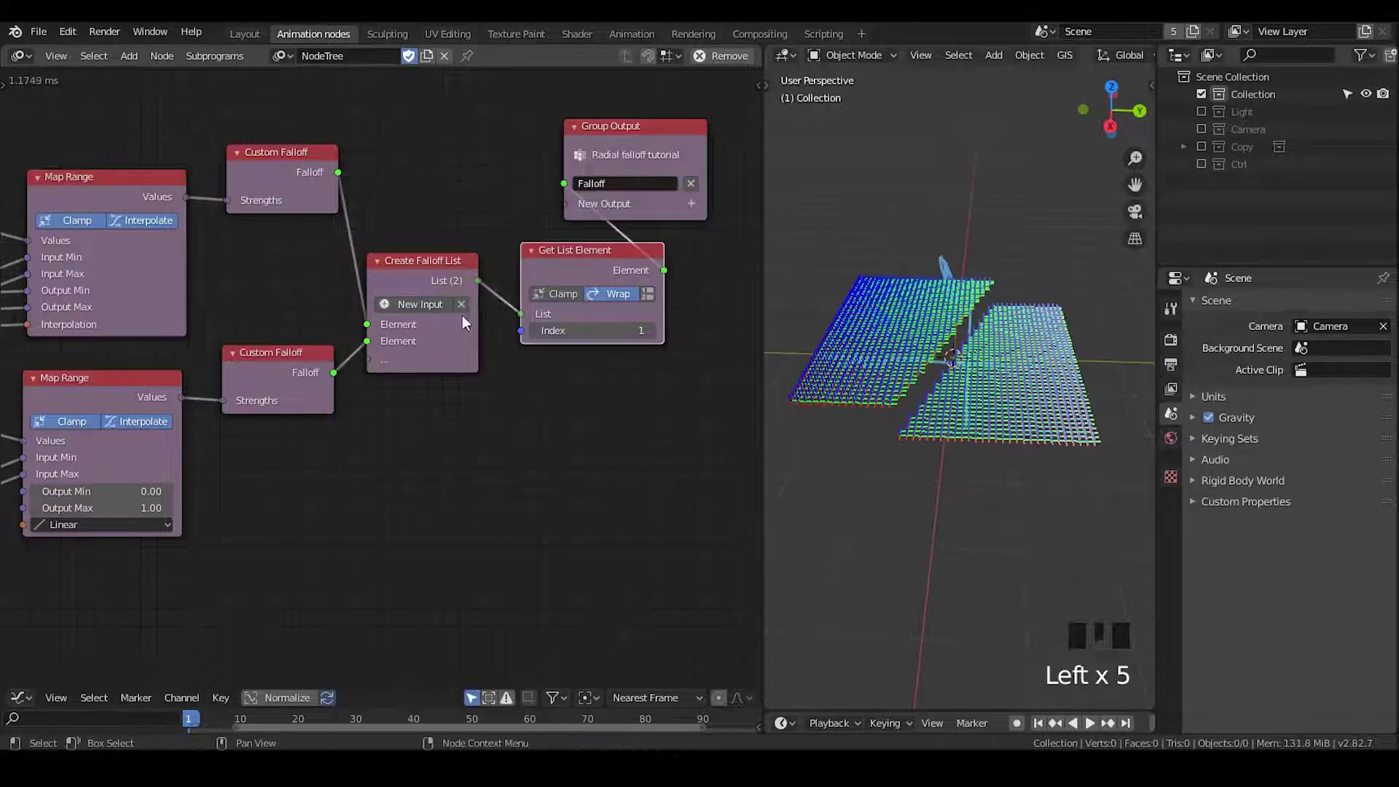
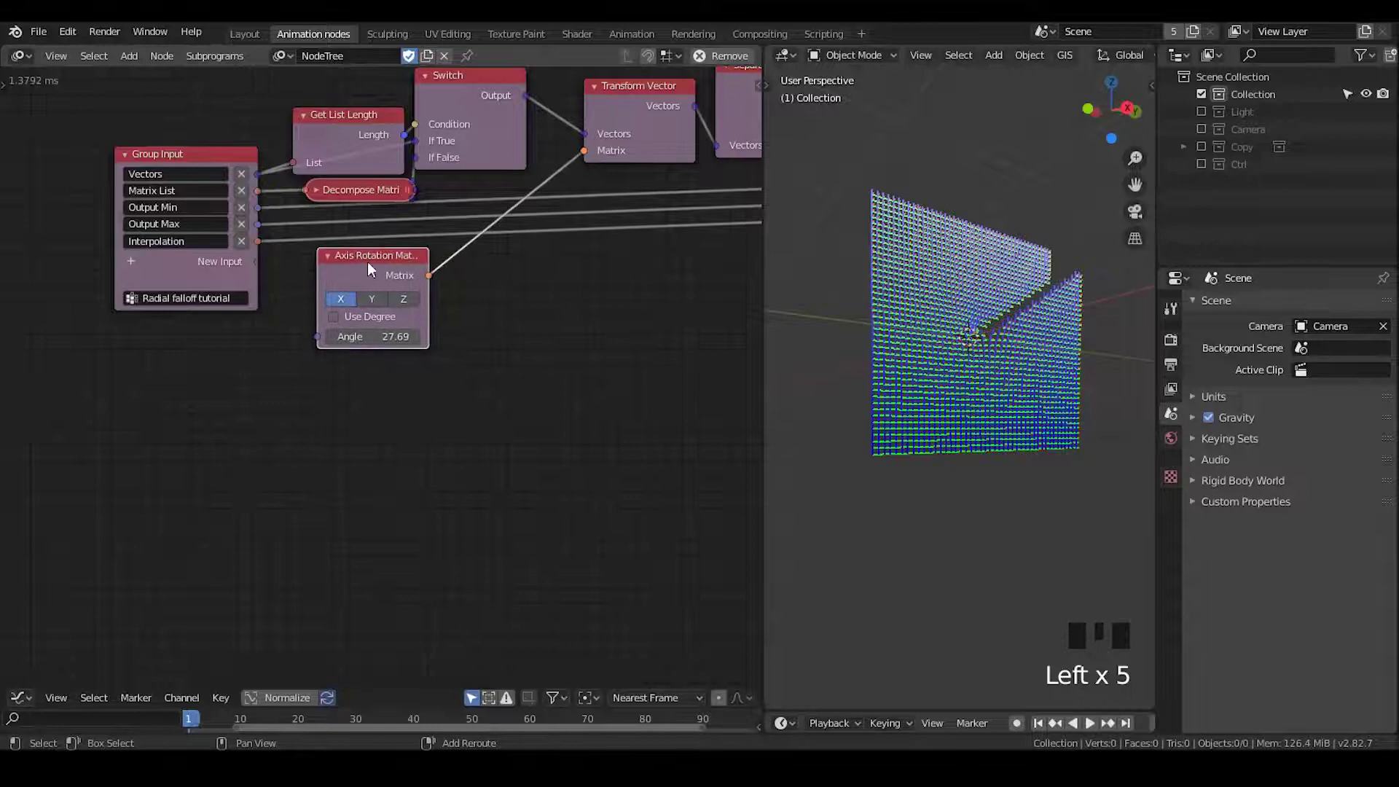
Step: Duplicate the Axis Rotation Matrix twice and add Create Matrix List and Get List Element nodes beside them
key("shift+d")
key("shift+d")
key("ctrl+a")
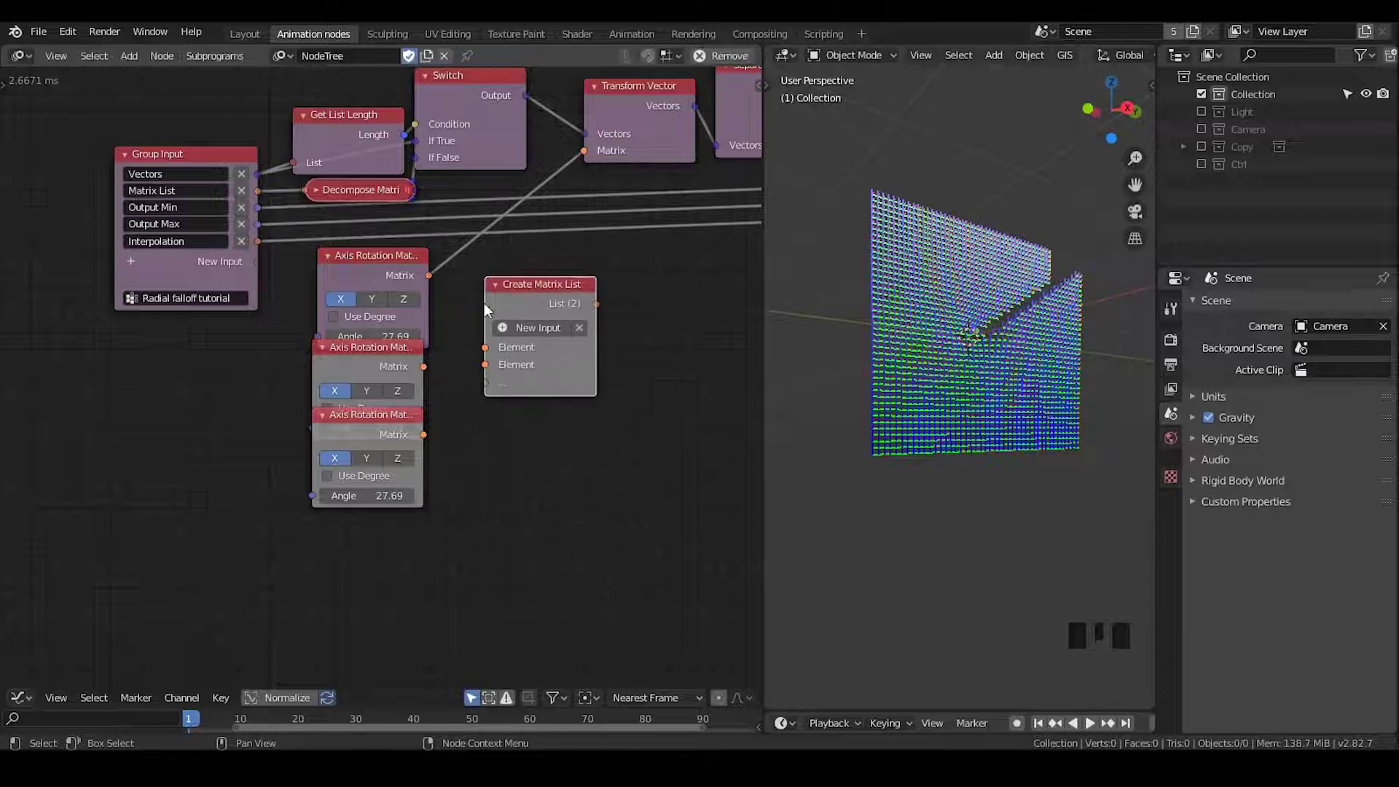
key("ctrl+a")
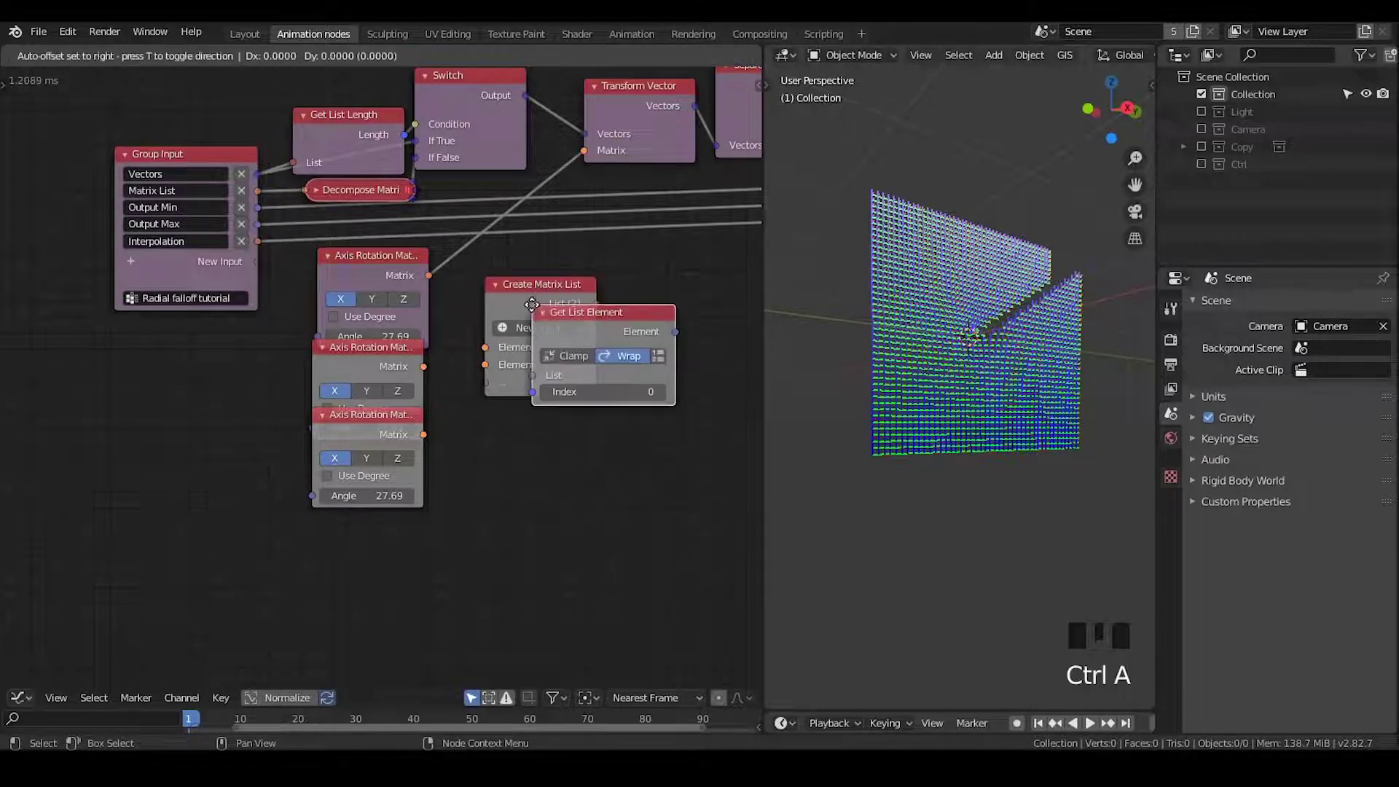
left_click_drag(609, 250, 503, 275)
Step: Scroll across the subprogram tree to bring the falloff list nodes into view
scroll("down", 3)
scroll("up", 3)
scroll("down", 3)
scroll("up", 3)
scroll("down", 3)
left_click_drag(441, 207, 485, 292)
key("ctrl+a")
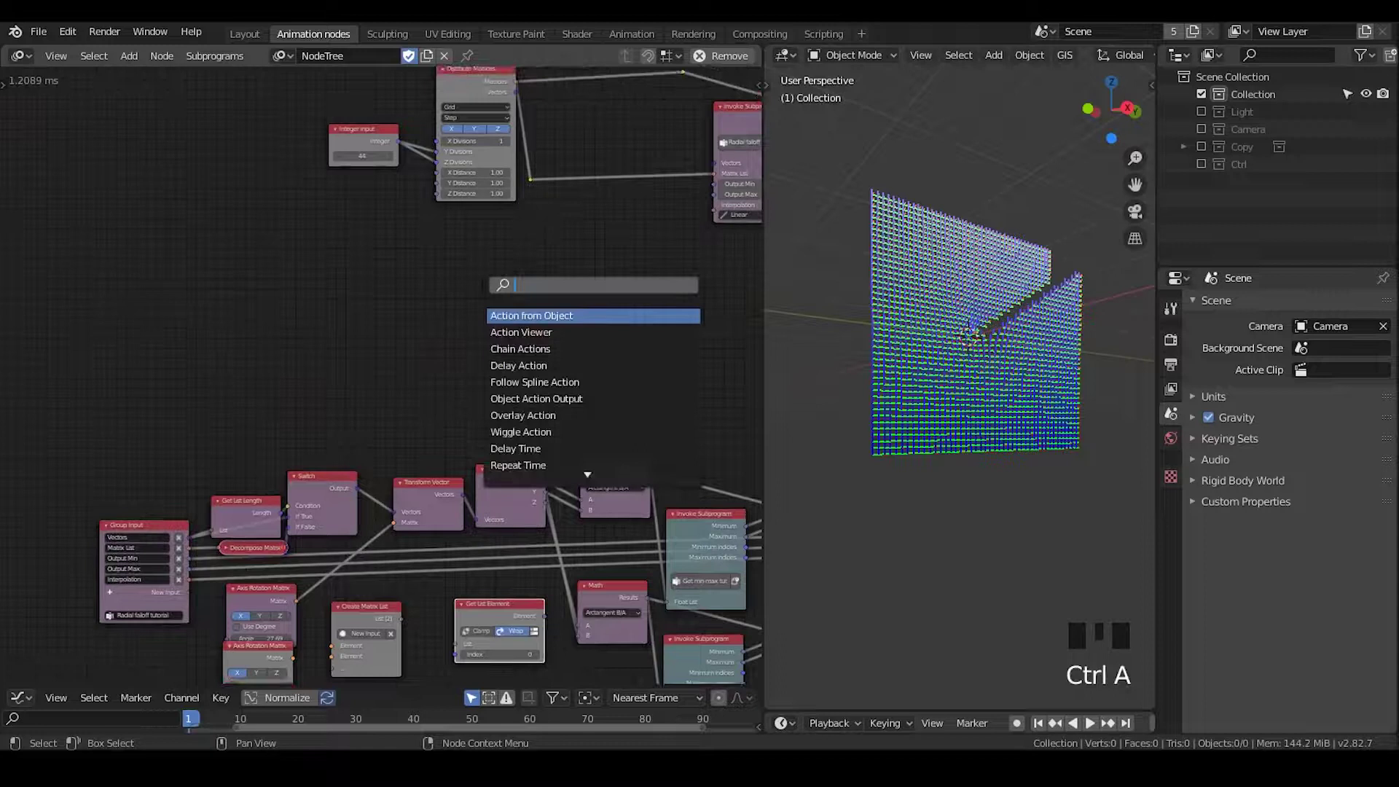
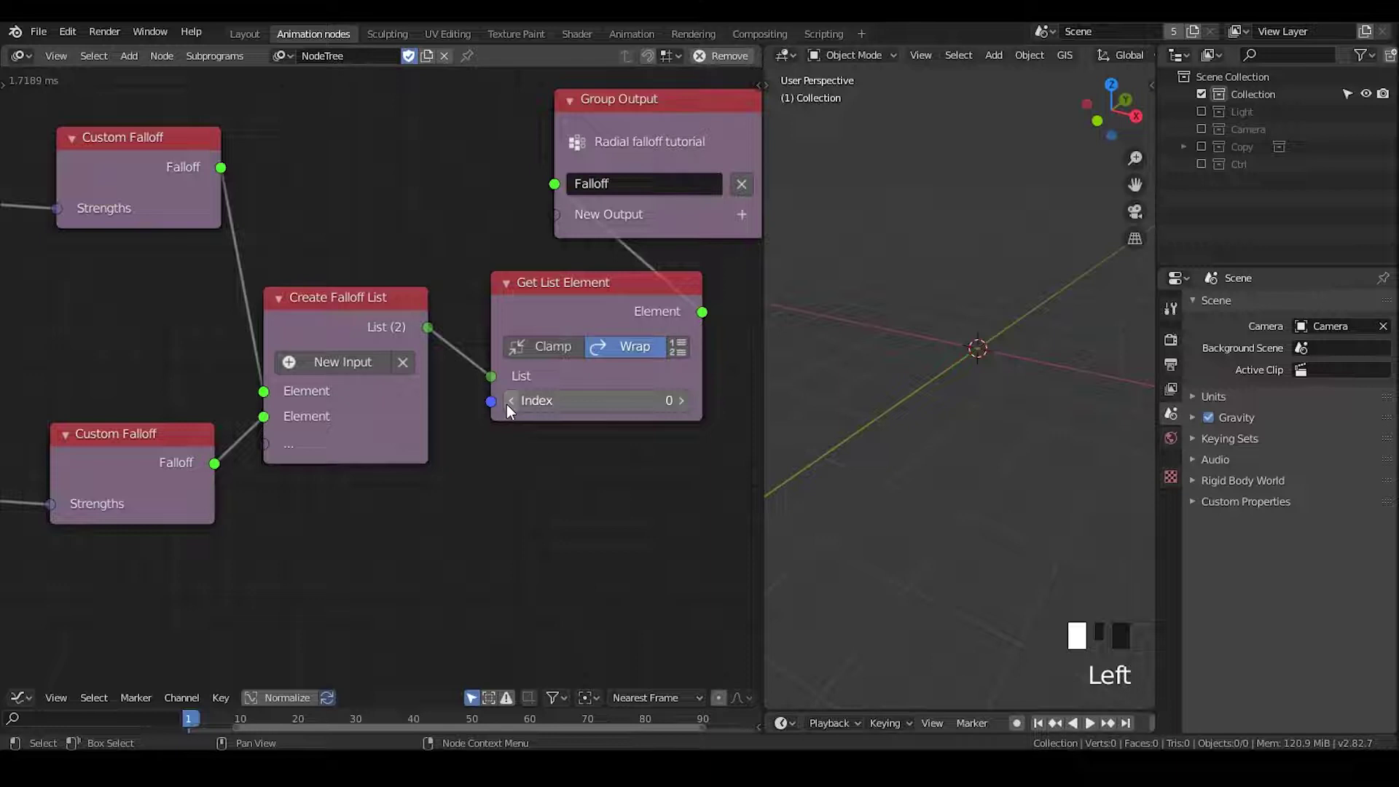
Step: View the 3D viewer end of the tree and bring up the viewport's add-mesh menu for a plane
left_click_drag(407, 228, 1015, 300)
key("shift+a")
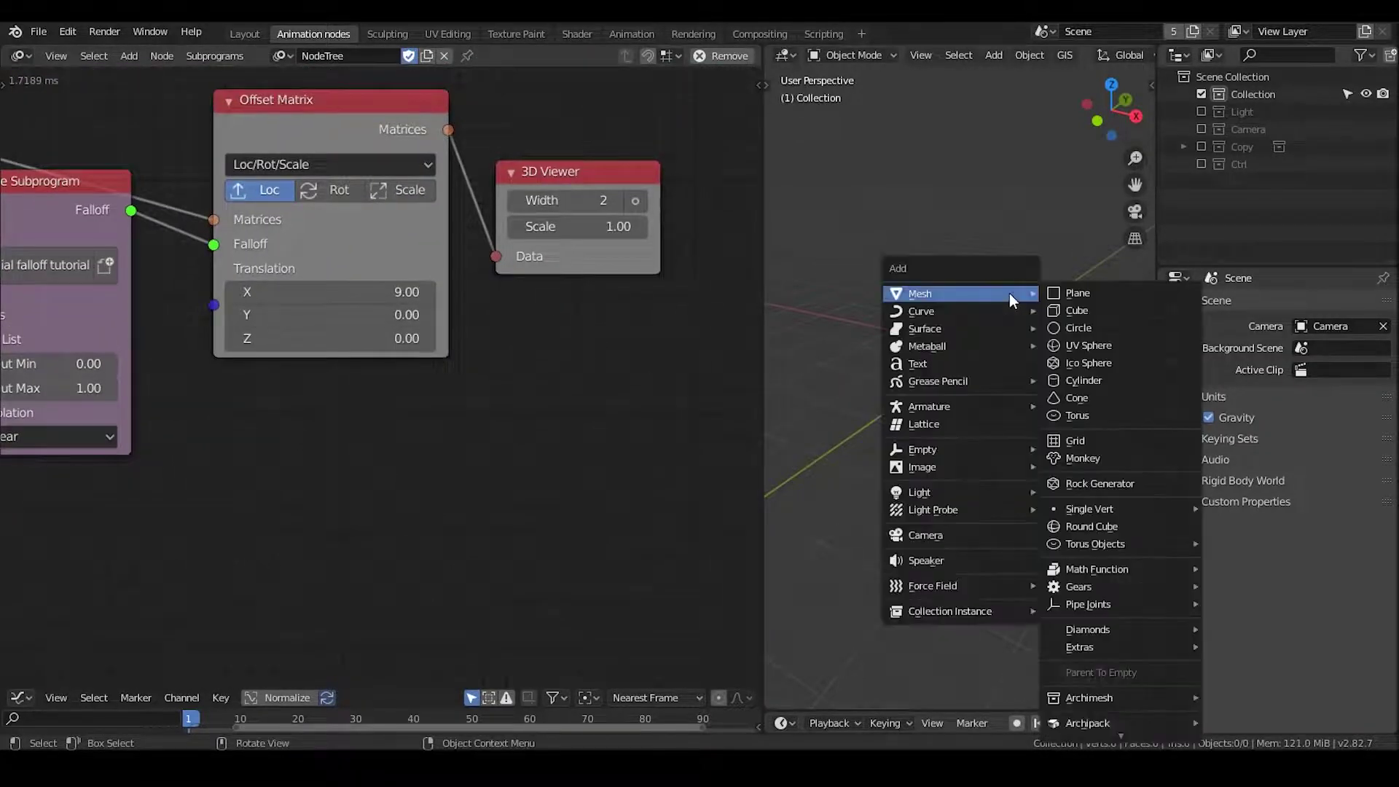
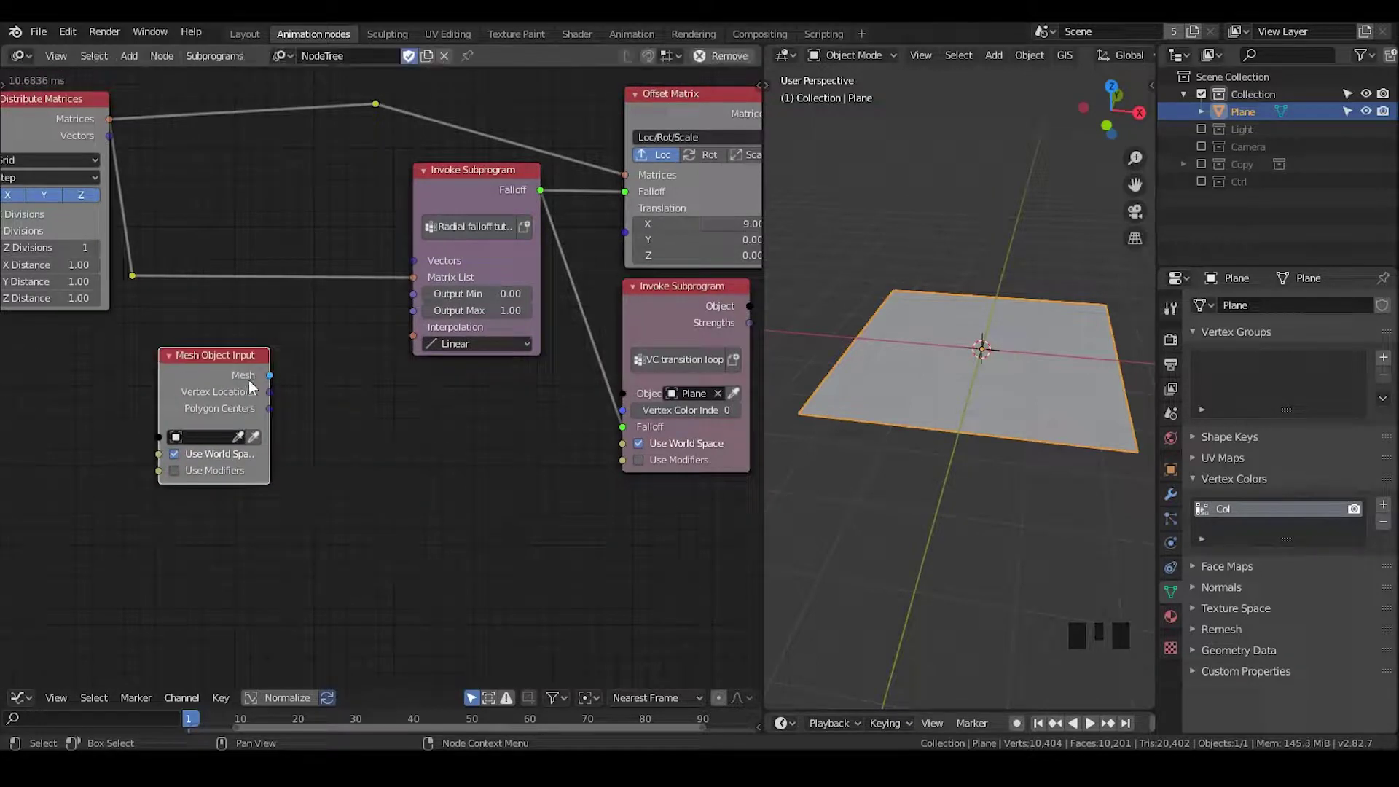
Step: Set the Mesh Object Input to Plane and feed its Vertex Locations into the falloff subprogram
left_click(279, 396)
left_click(374, 276)
left_click(230, 384)
left_click(336, 385)
left_click_drag(413, 387, 1110, 62)
Step: Assign the Helper Material for Animation Nodes to the plane and switch to the Shader workspace
left_click(1110, 62)
left_click(1181, 625)
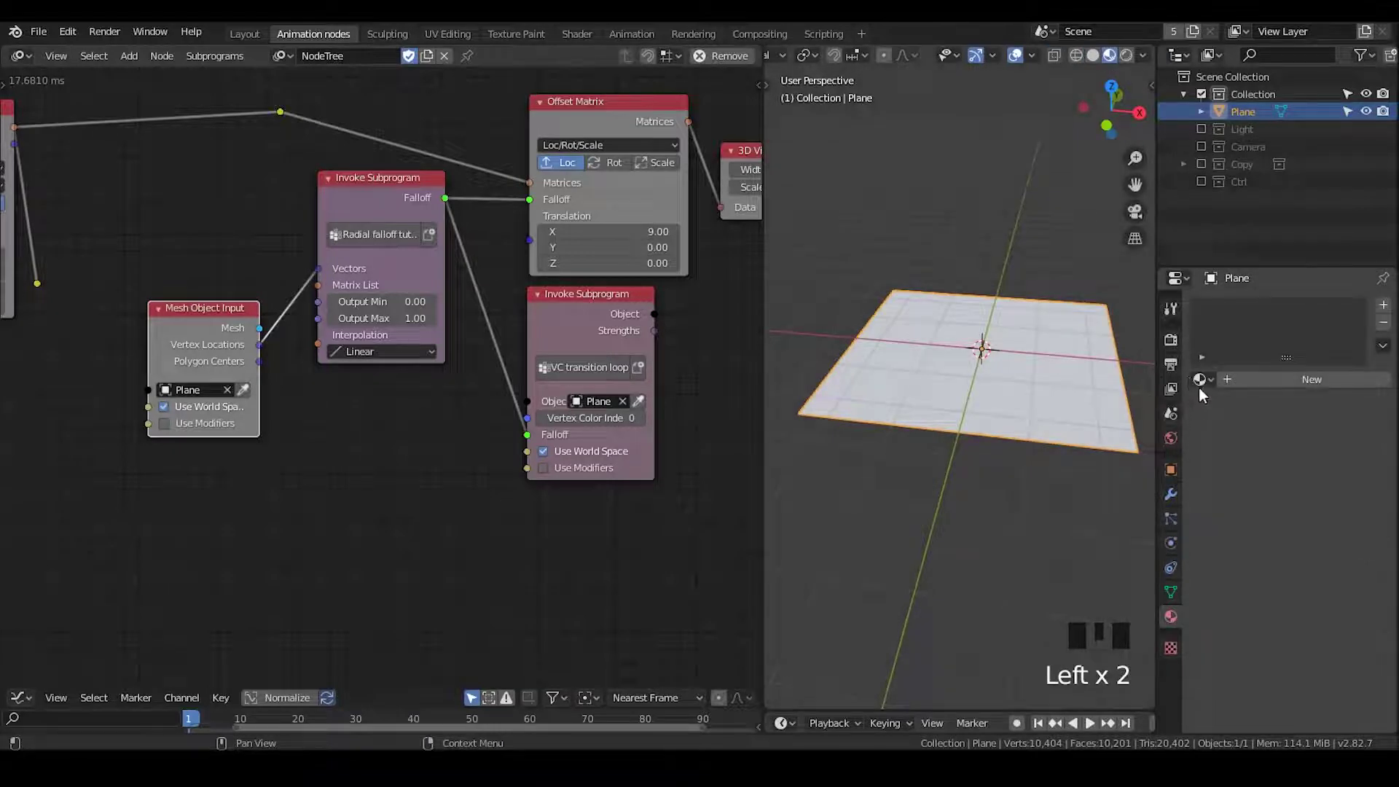
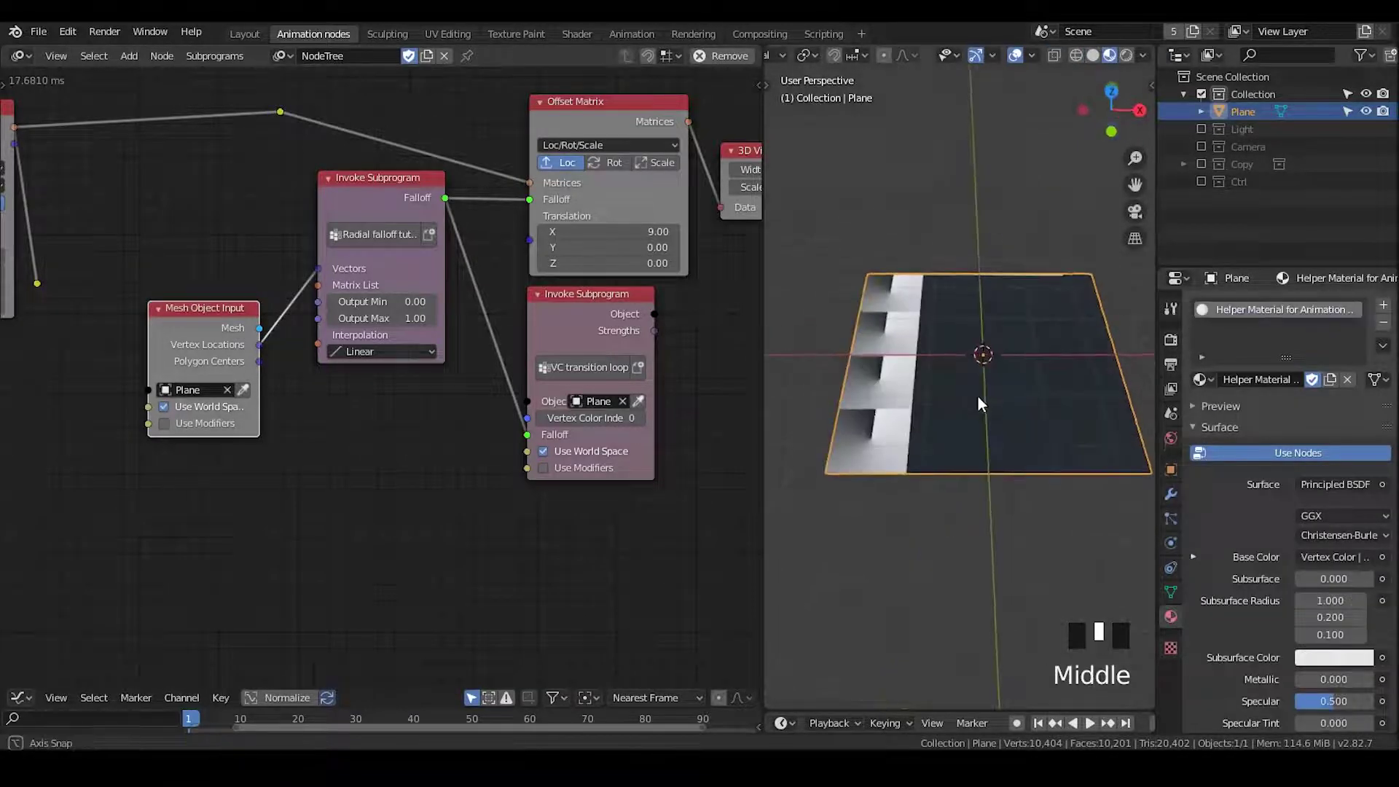
left_click(564, 50)
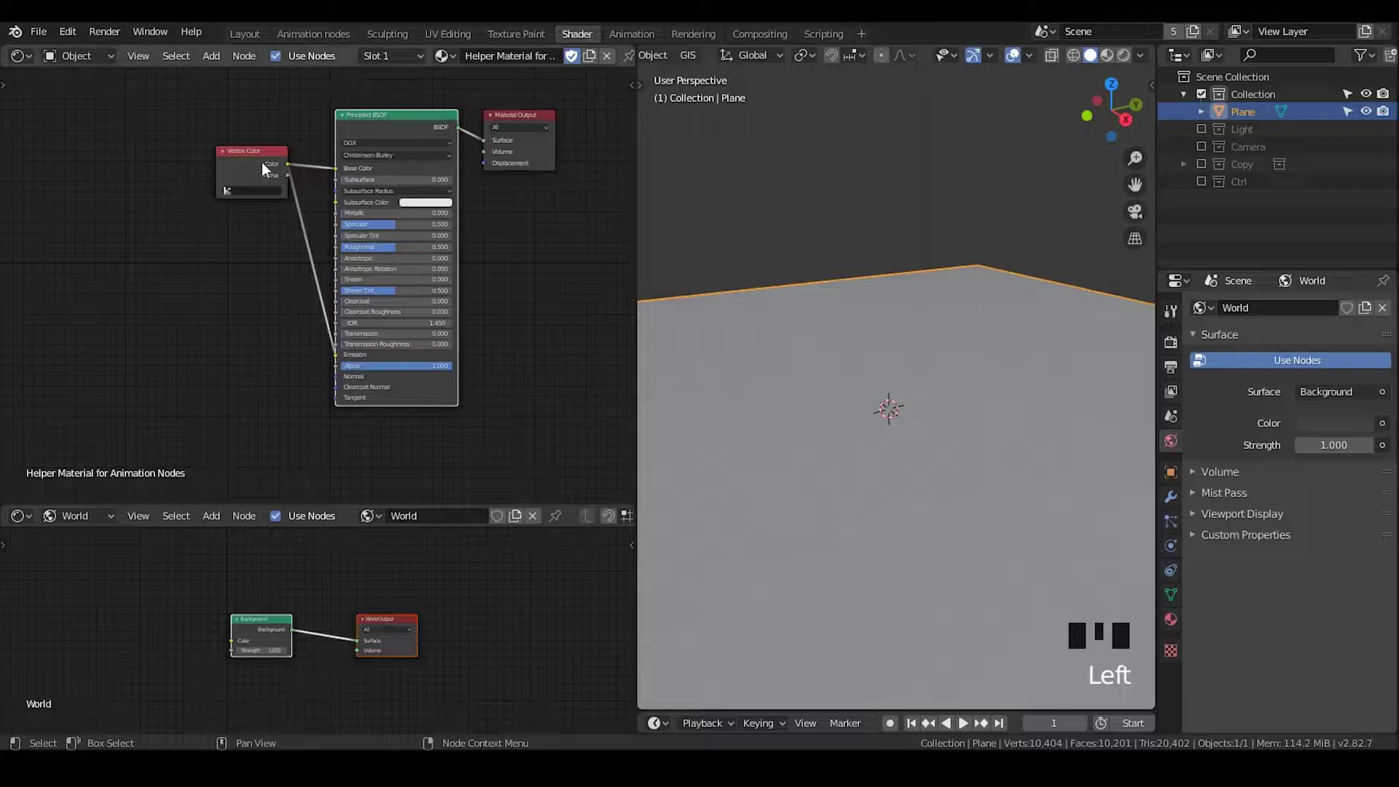
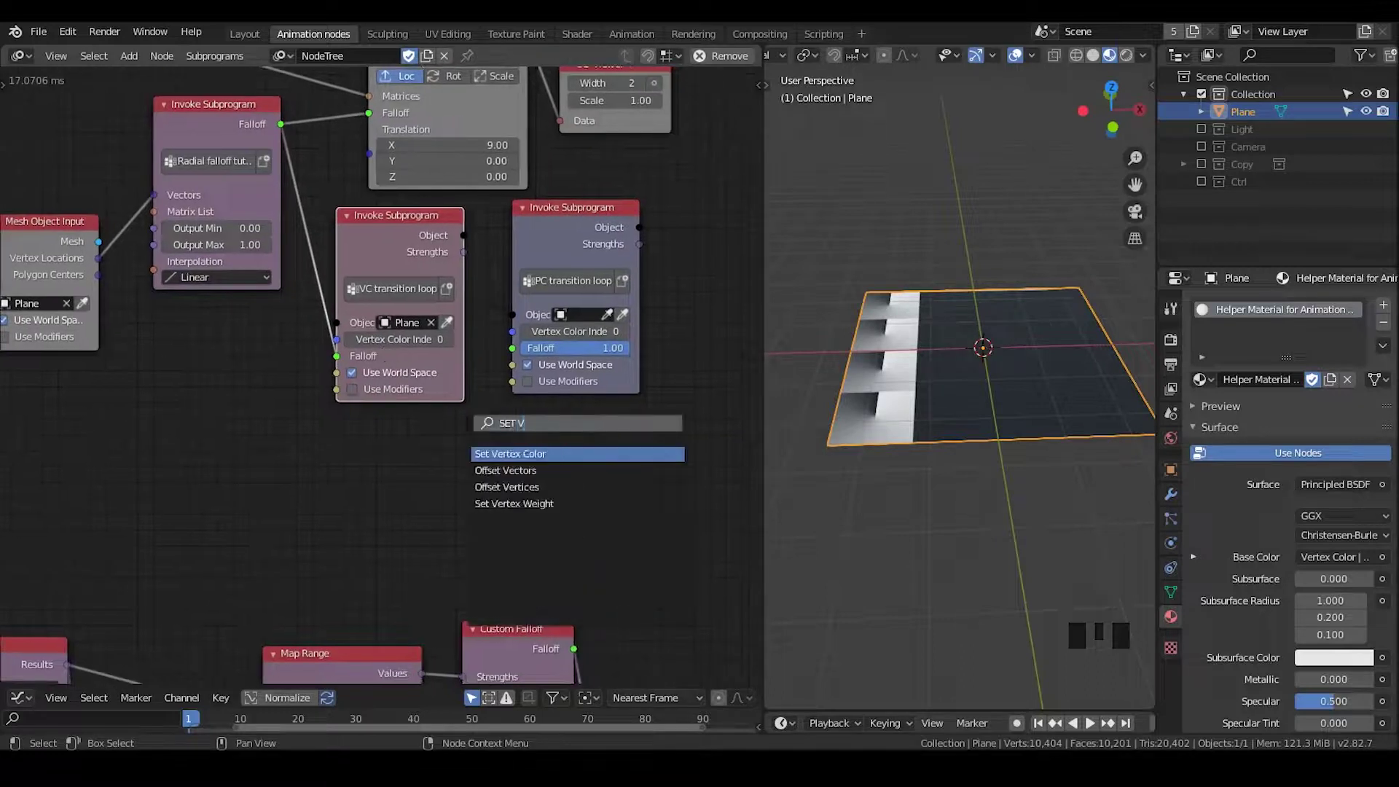
Step: Test a Set Vertex Color node targeting Plane, then delete it again
key("ctrl+a")
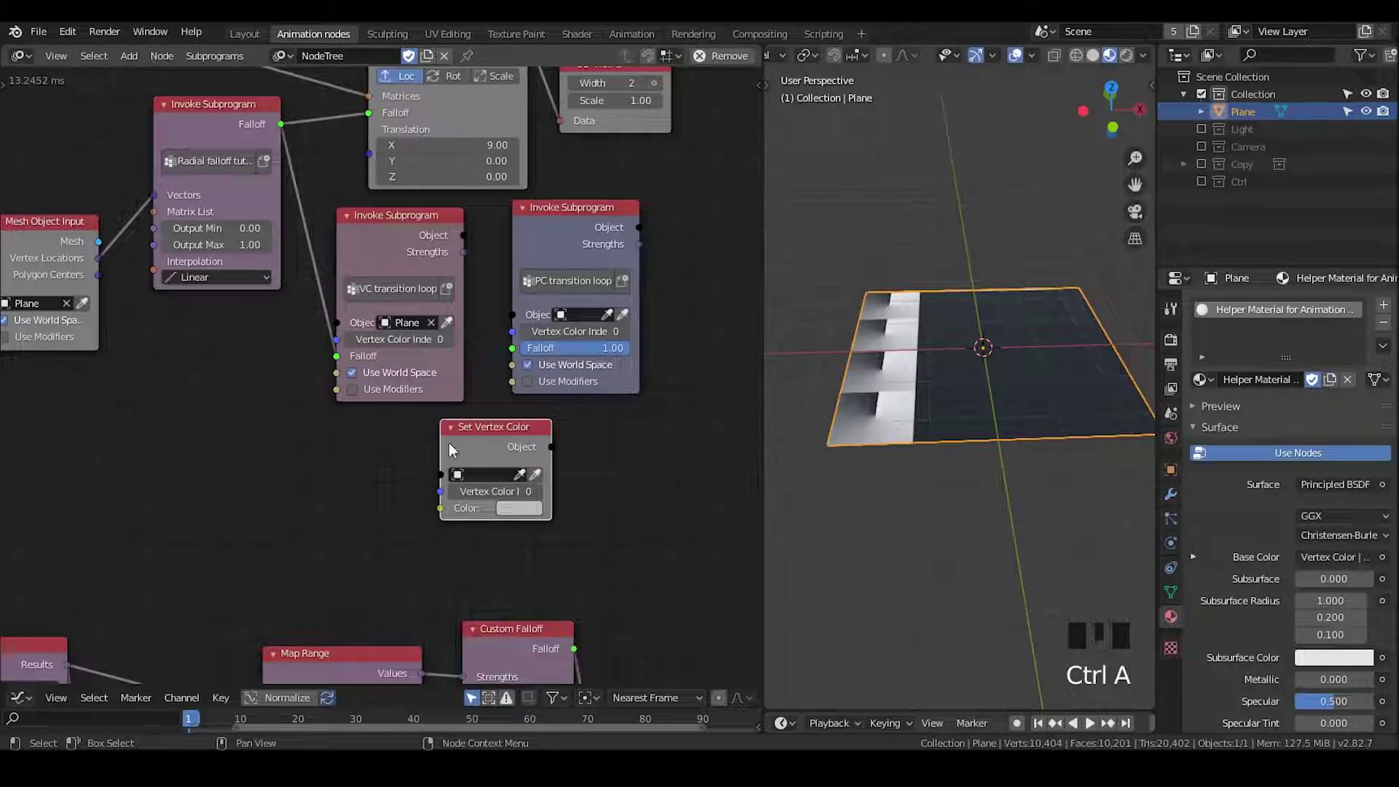
left_click(542, 486)
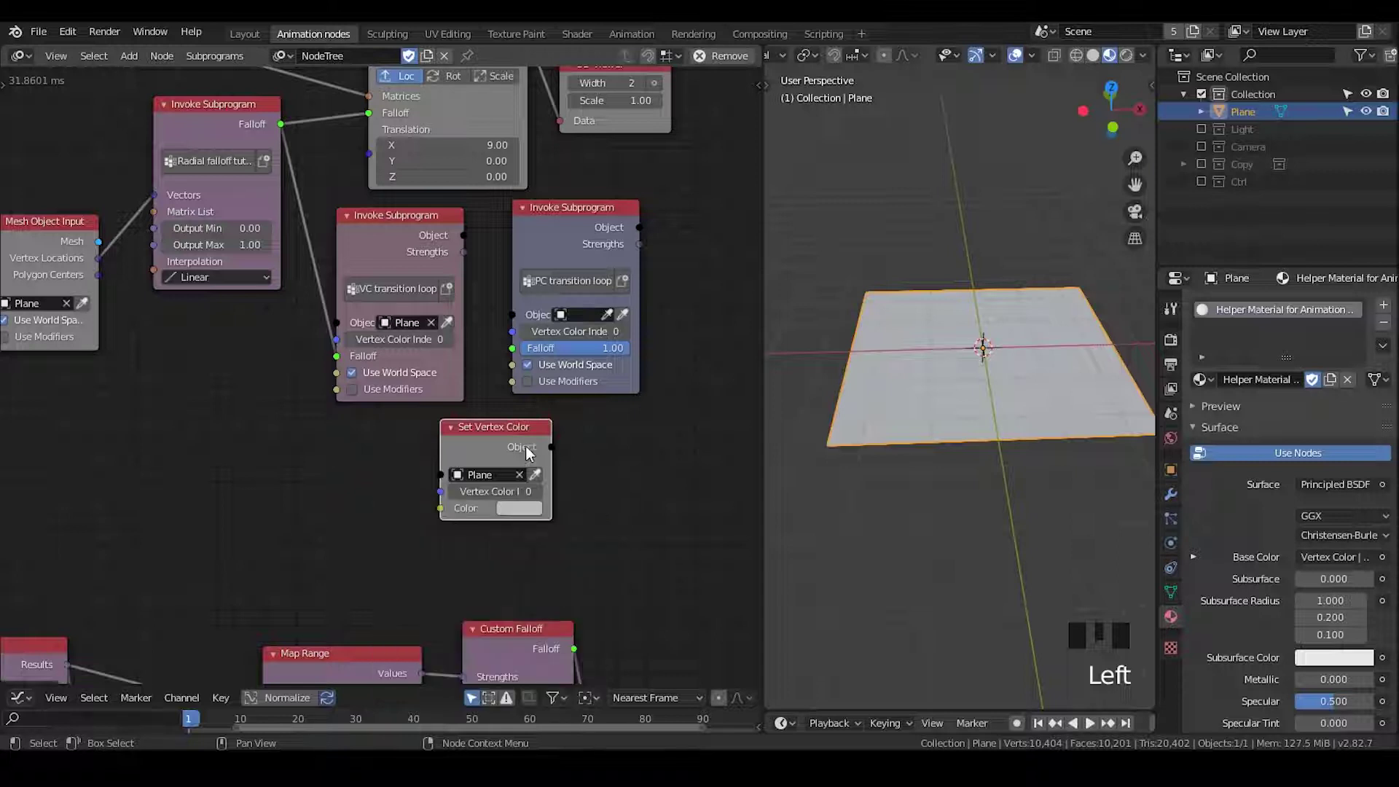
key("x")
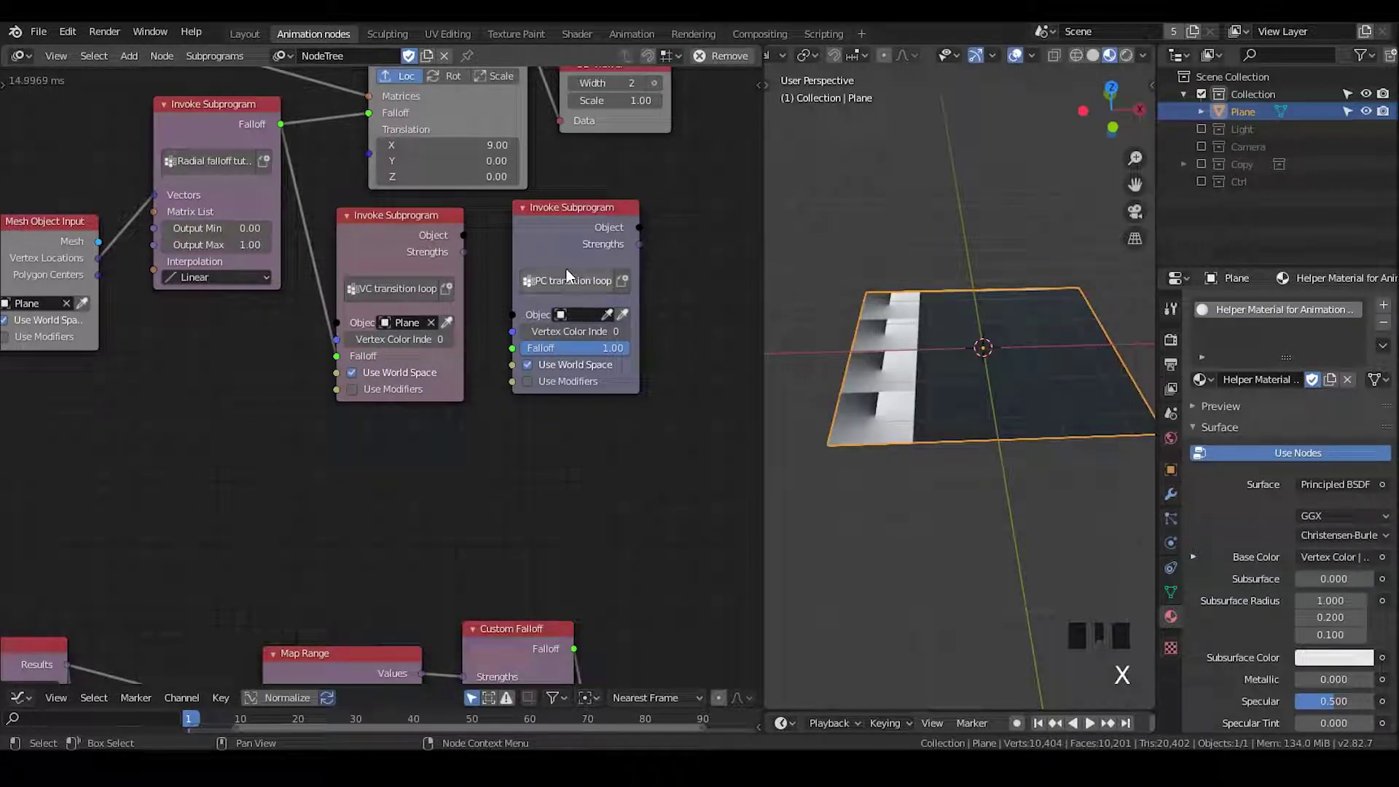
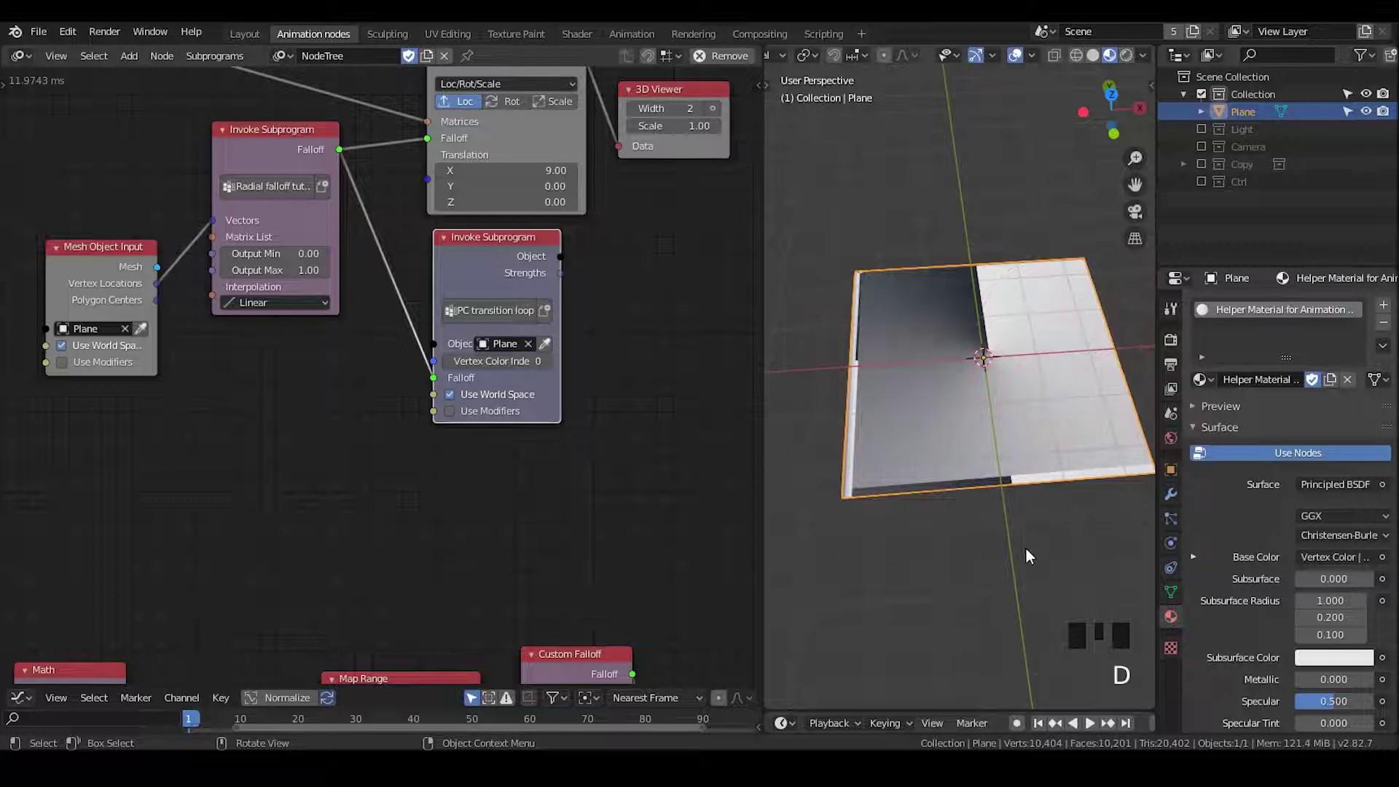
left_click_drag(1027, 544, 470, 449)
left_click_drag(464, 451, 469, 454)
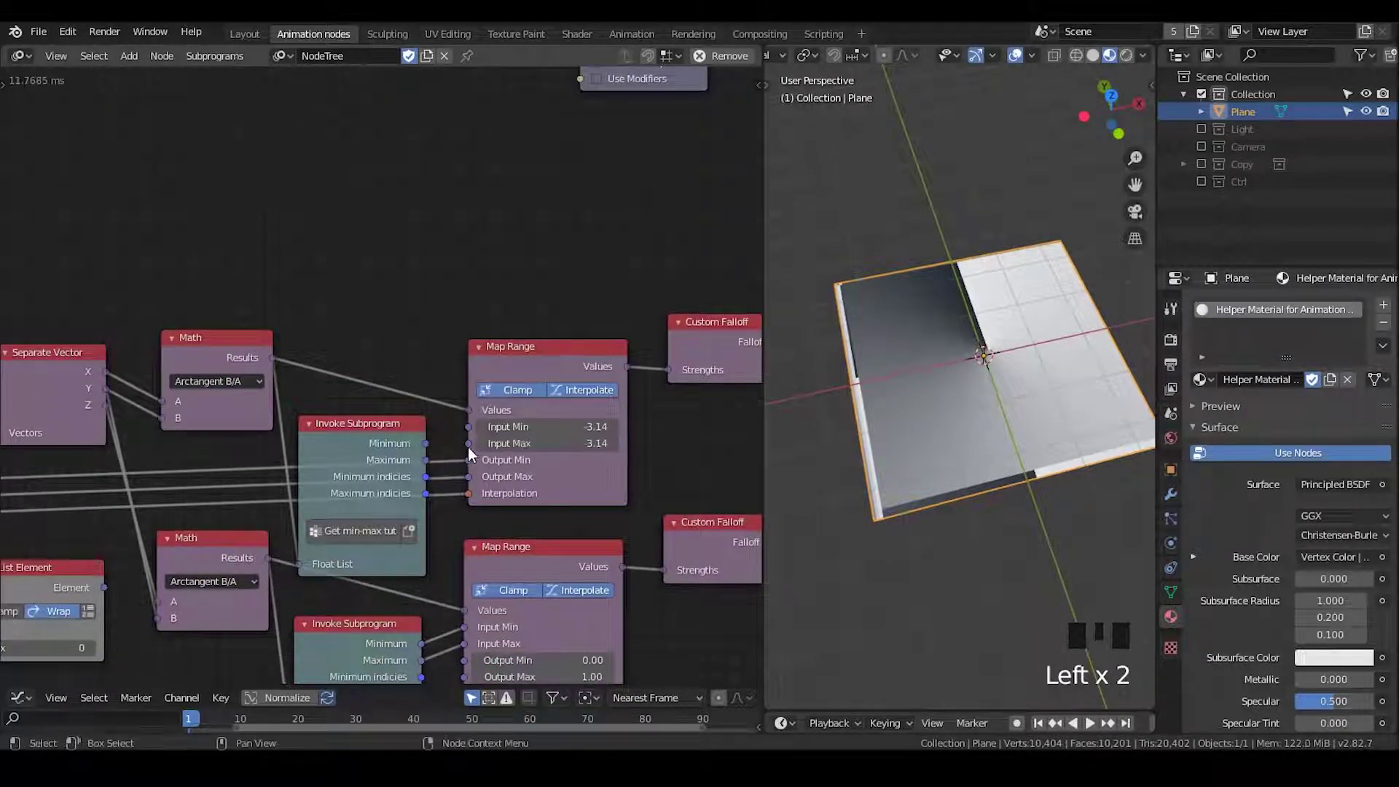
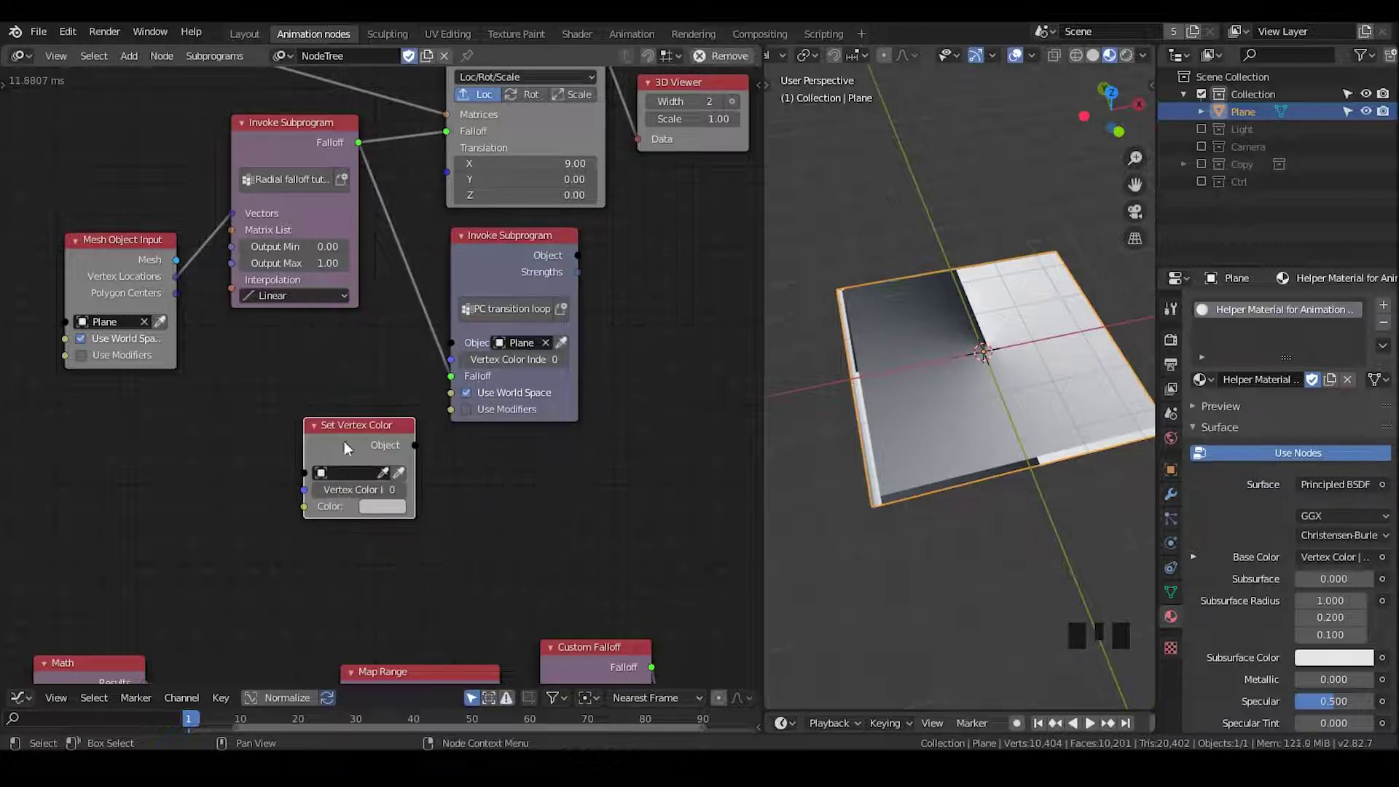
key("x")
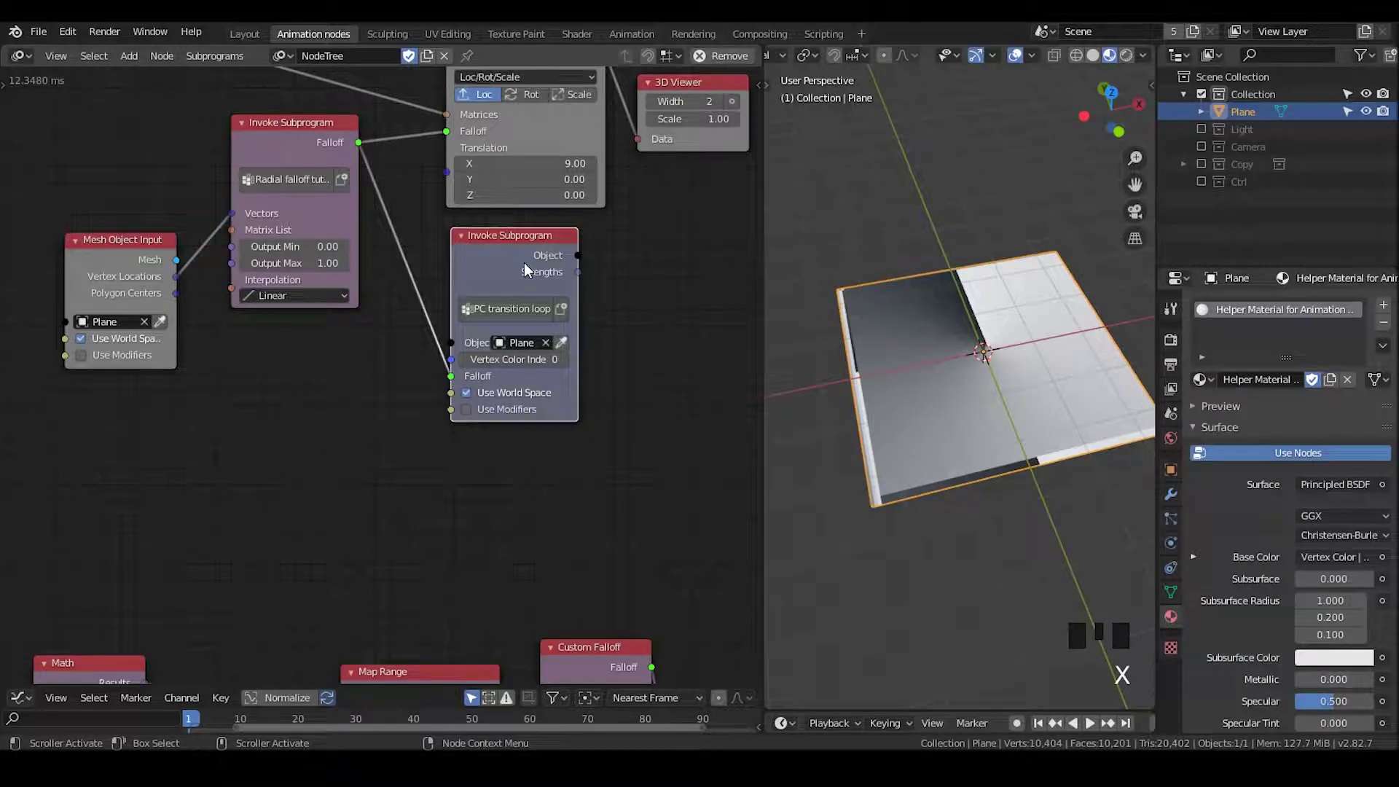